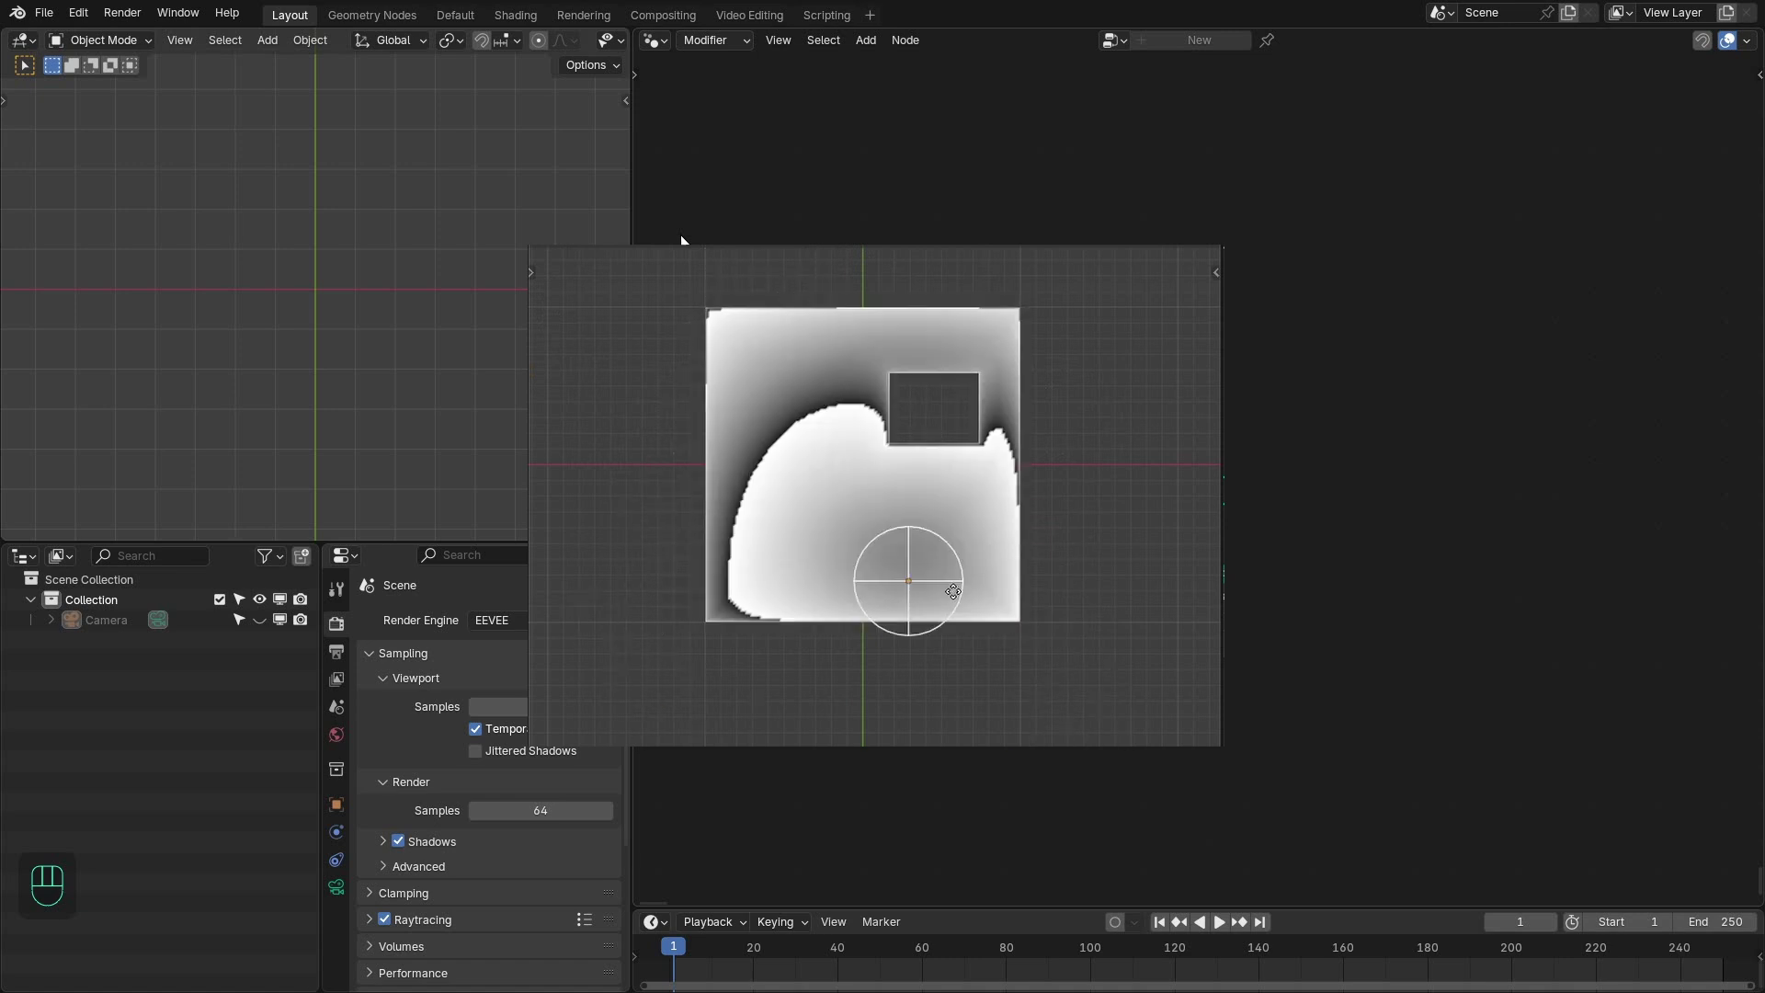
- Clear the previous objects and reframe the viewport from the top over the empty scene
drag(1282, 485, 1197, 472)
click(390, 449)
key(space)
key(KP_7)
middle_click(282, 368)
drag(424, 241, 271, 284)
- Add a fresh Mesh > Plane to the scene that now holds only the camera
key(space)
drag(383, 303, 421, 252)
key(ctrl+space)
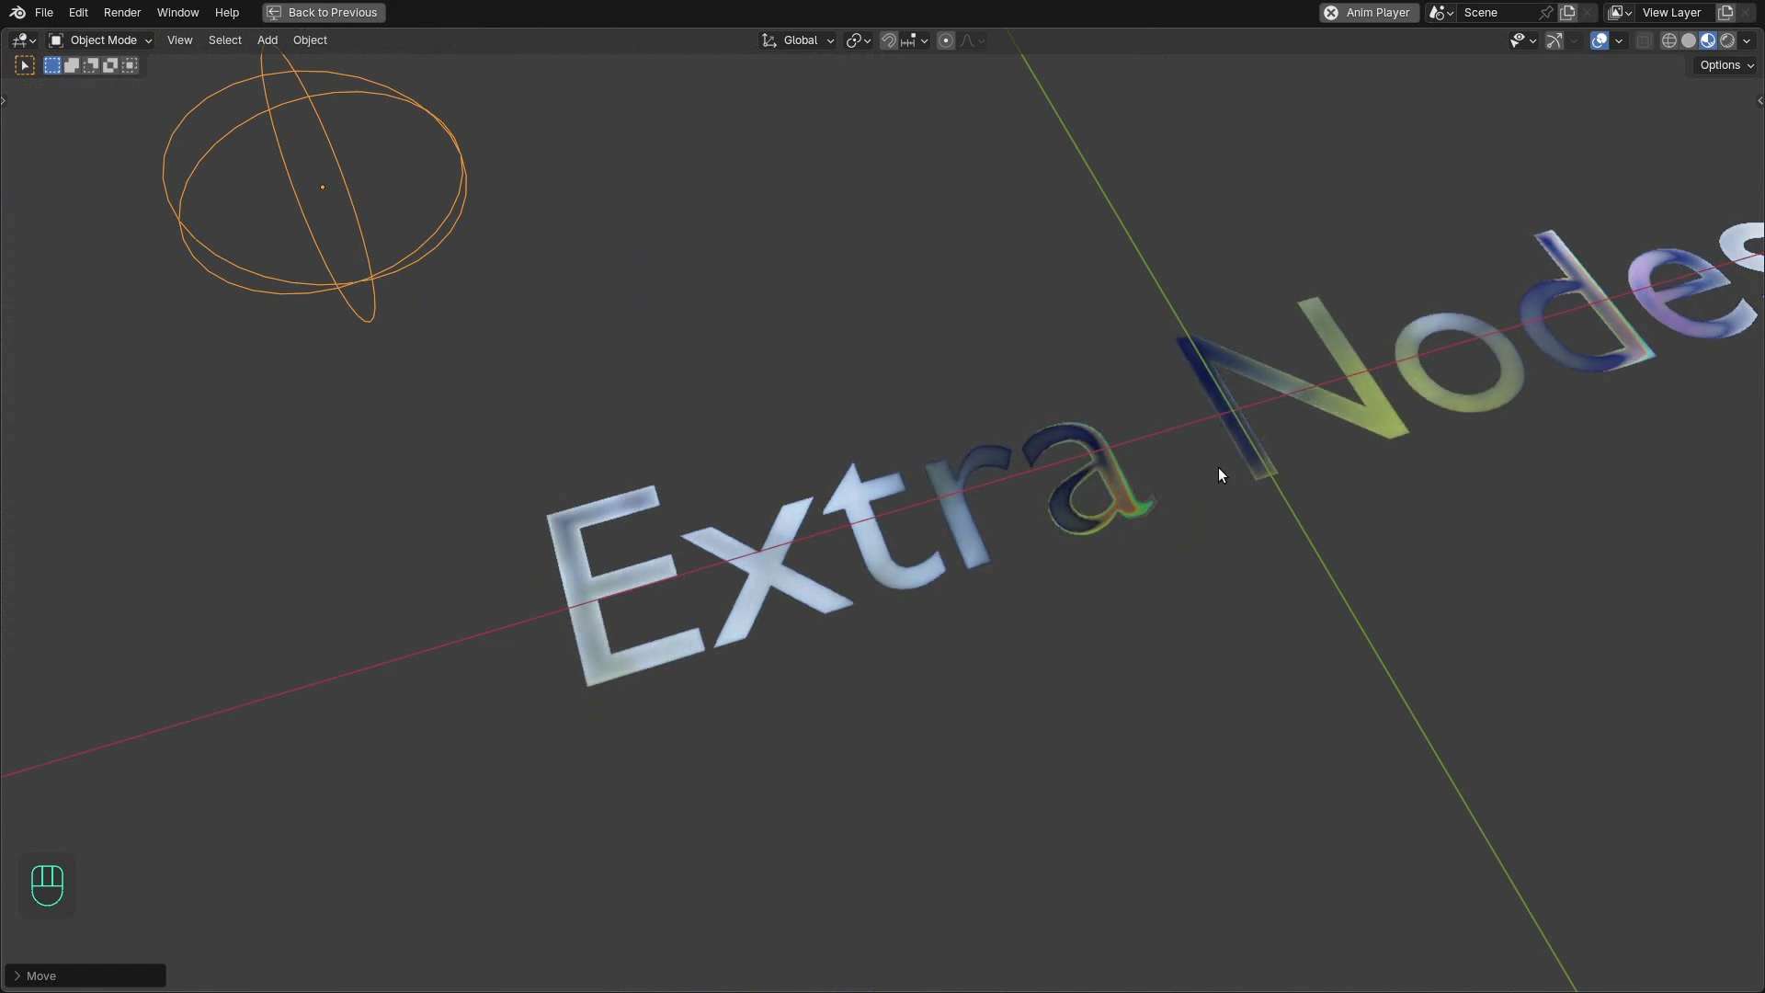
key(space)
click(1101, 496)
key(shift+a)
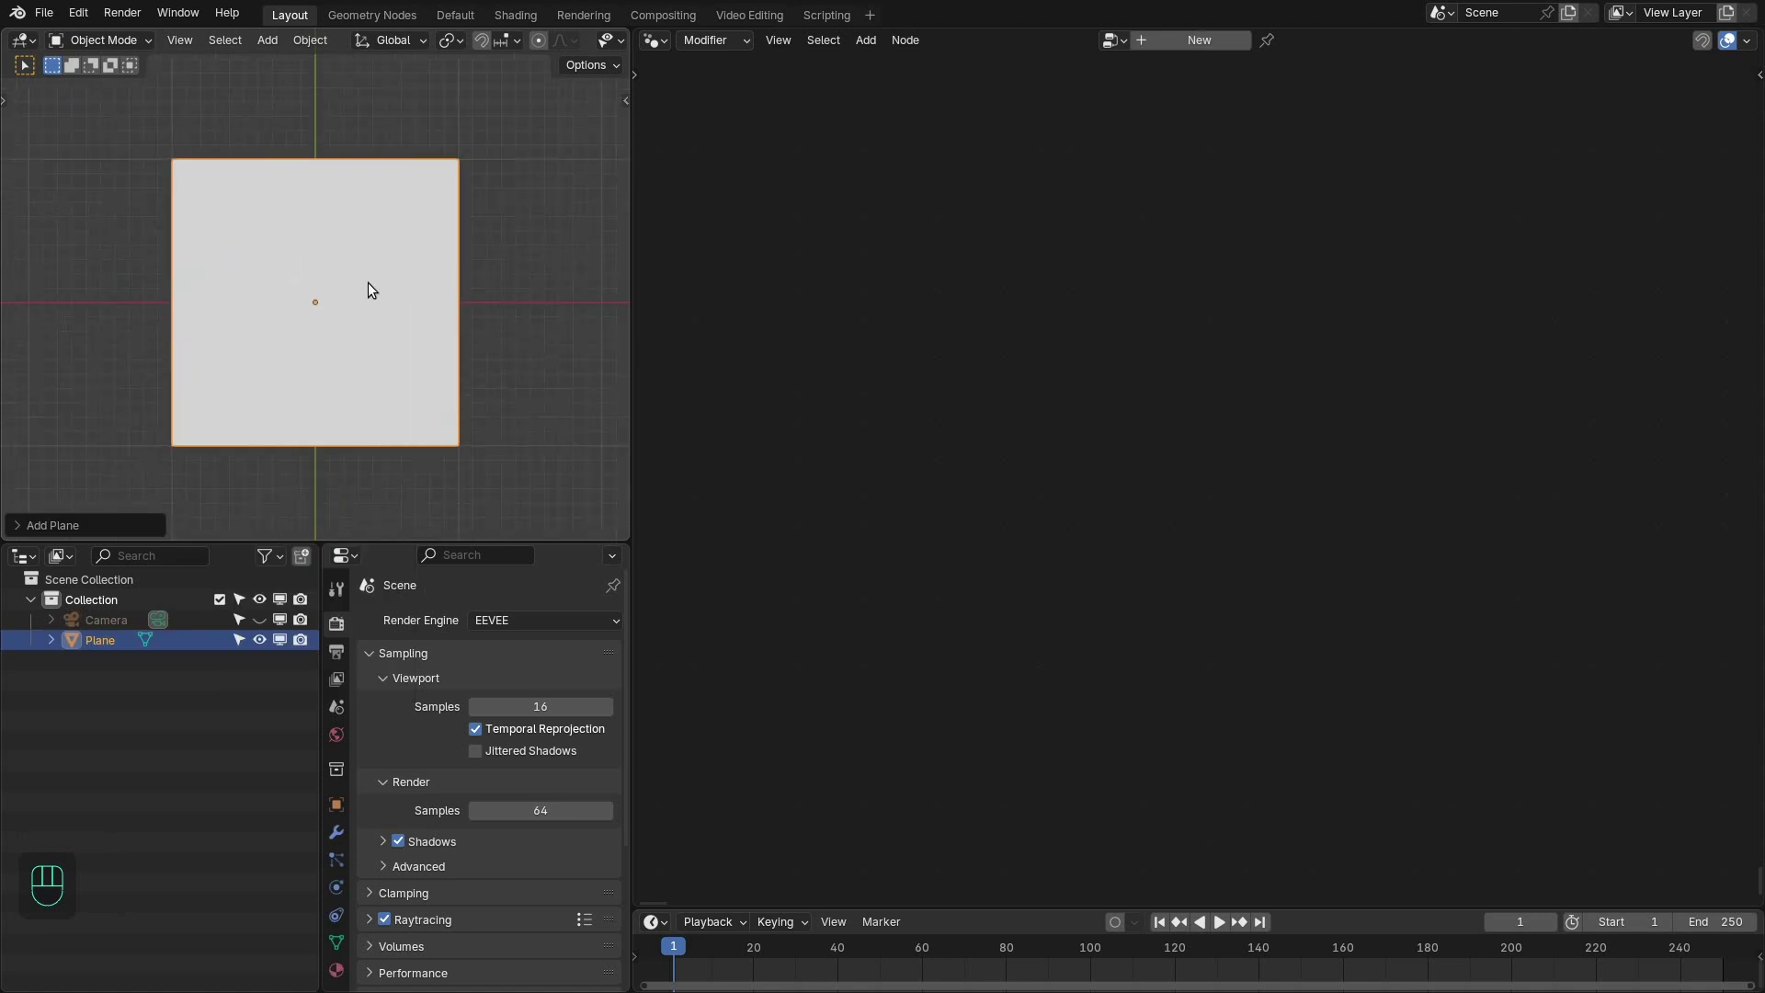
- Subdivide the plane six times in Edit Mode into a dense grid, then return to Object Mode
key(Tab)
key(w)
key(w)
key(w)
key(w)
key(w)
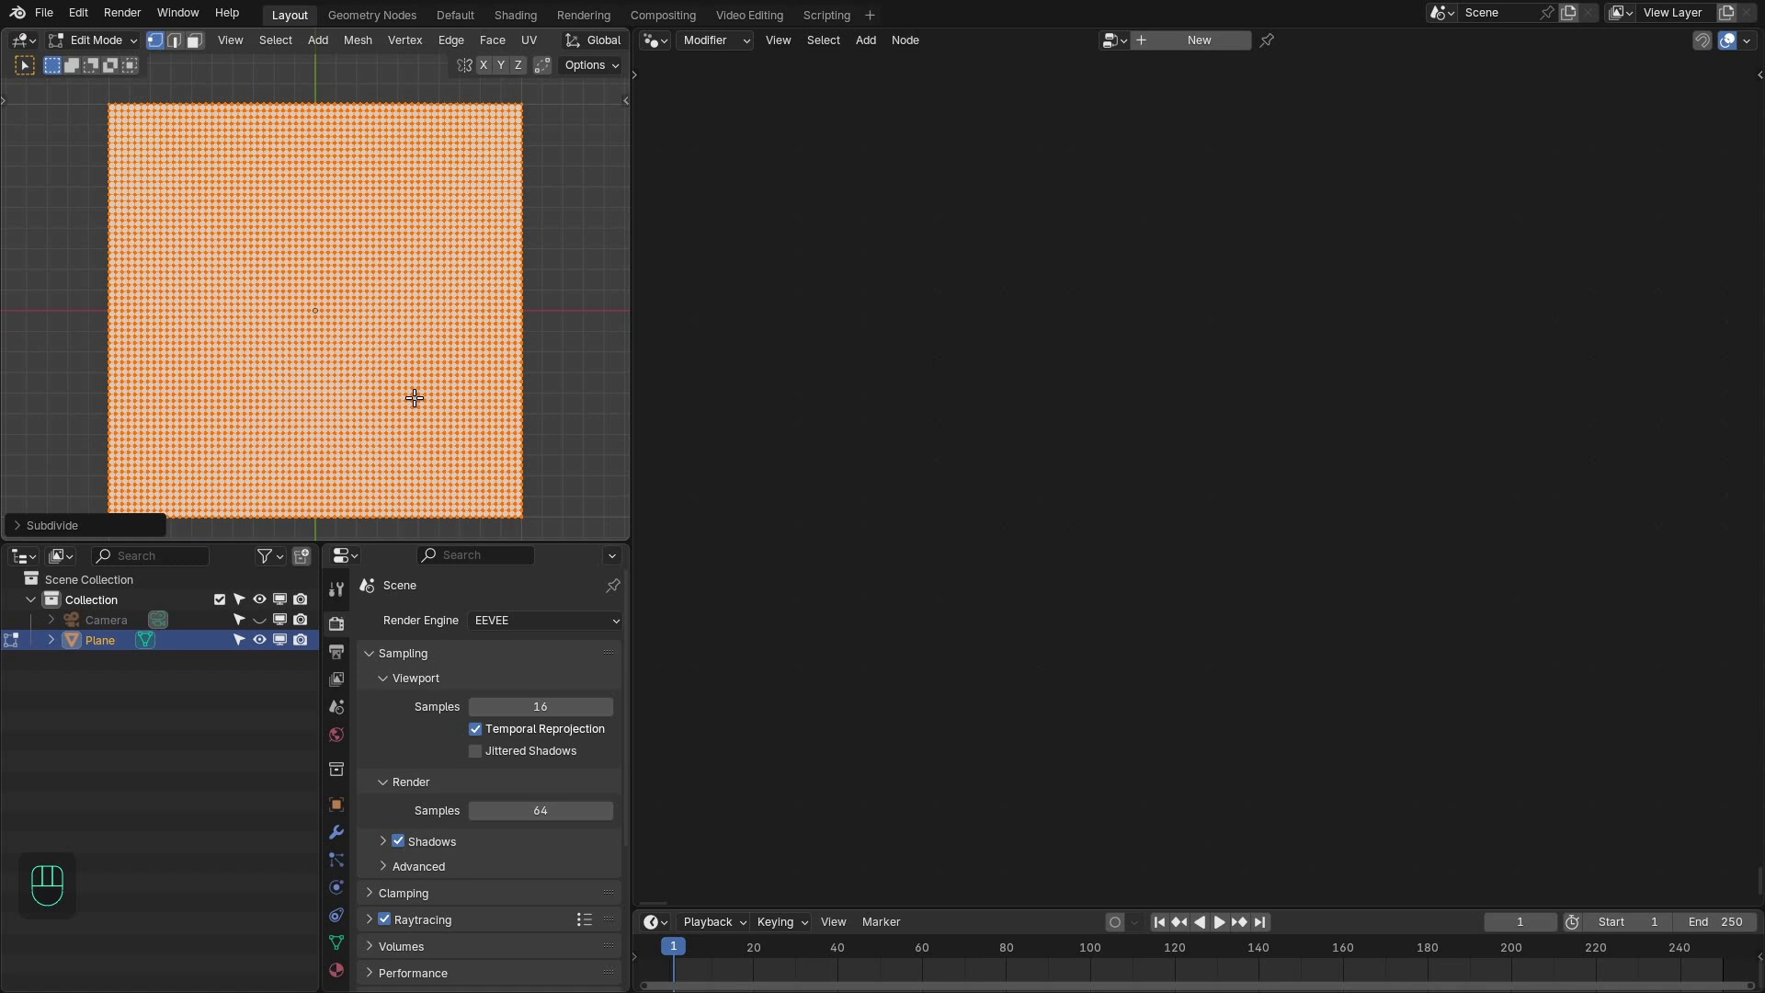
key(w)
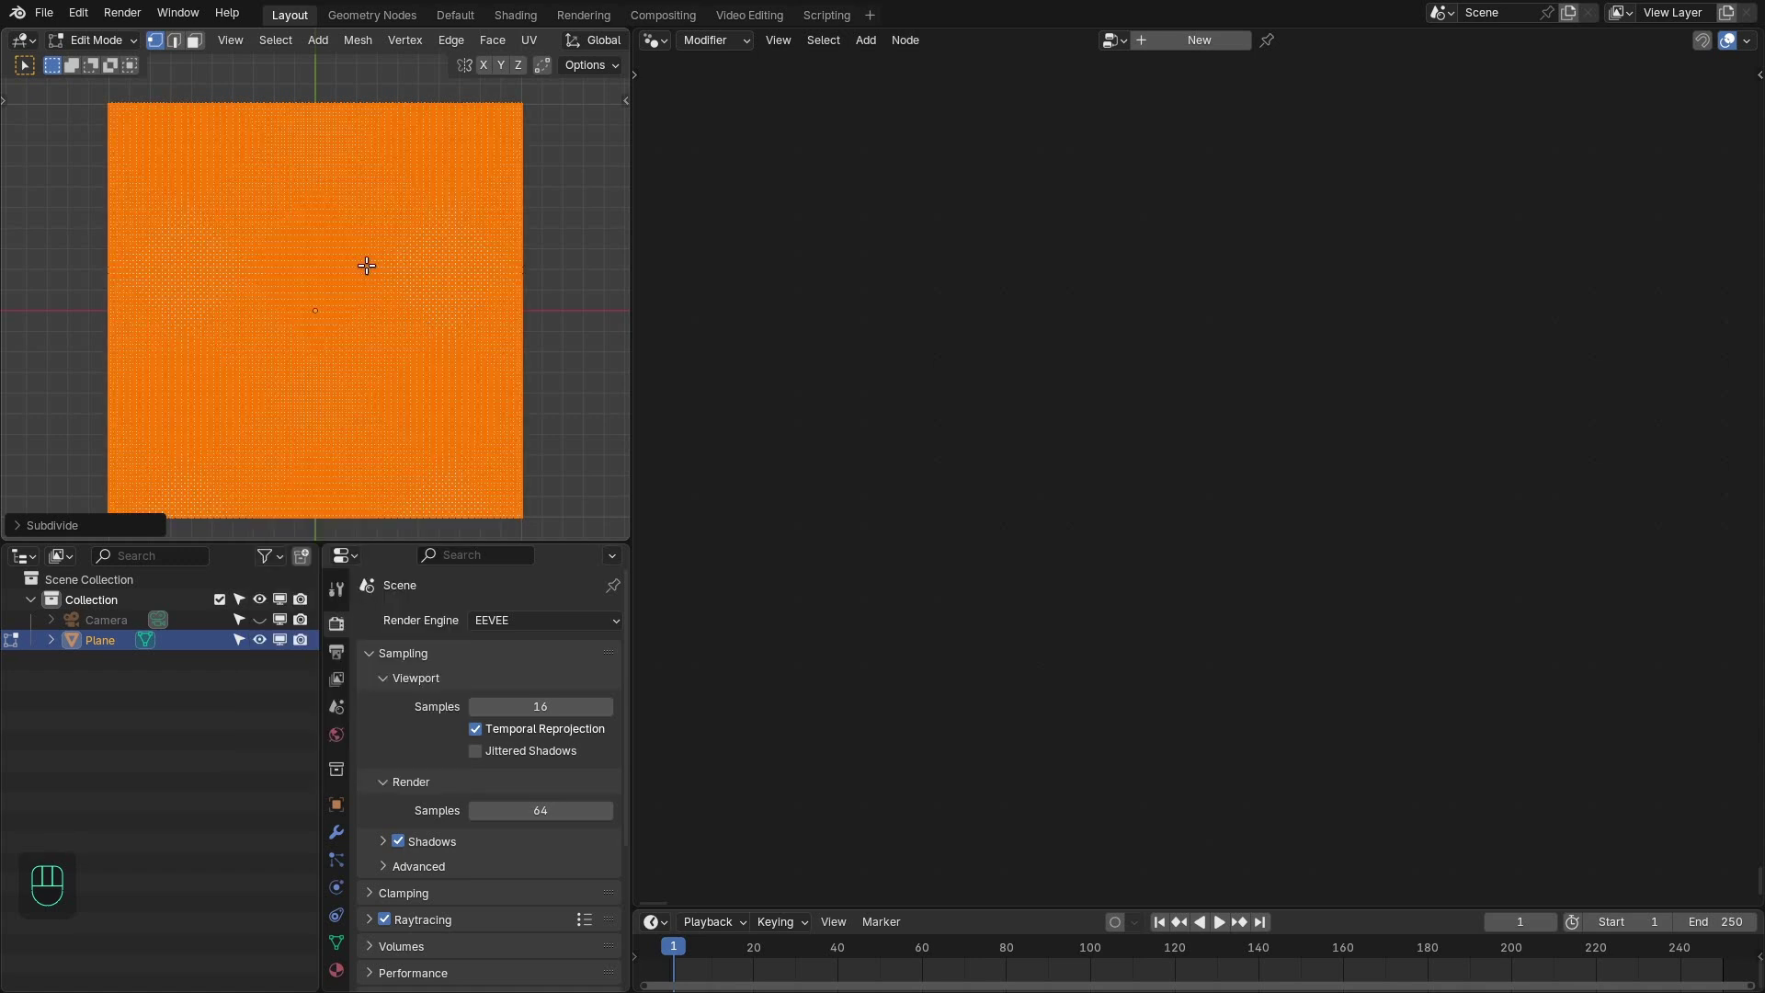
key(Tab)
- Give the plane a new, empty Geometry Nodes tree and frame it in the editor
click(1194, 44)
key(Home)
click(1134, 357)
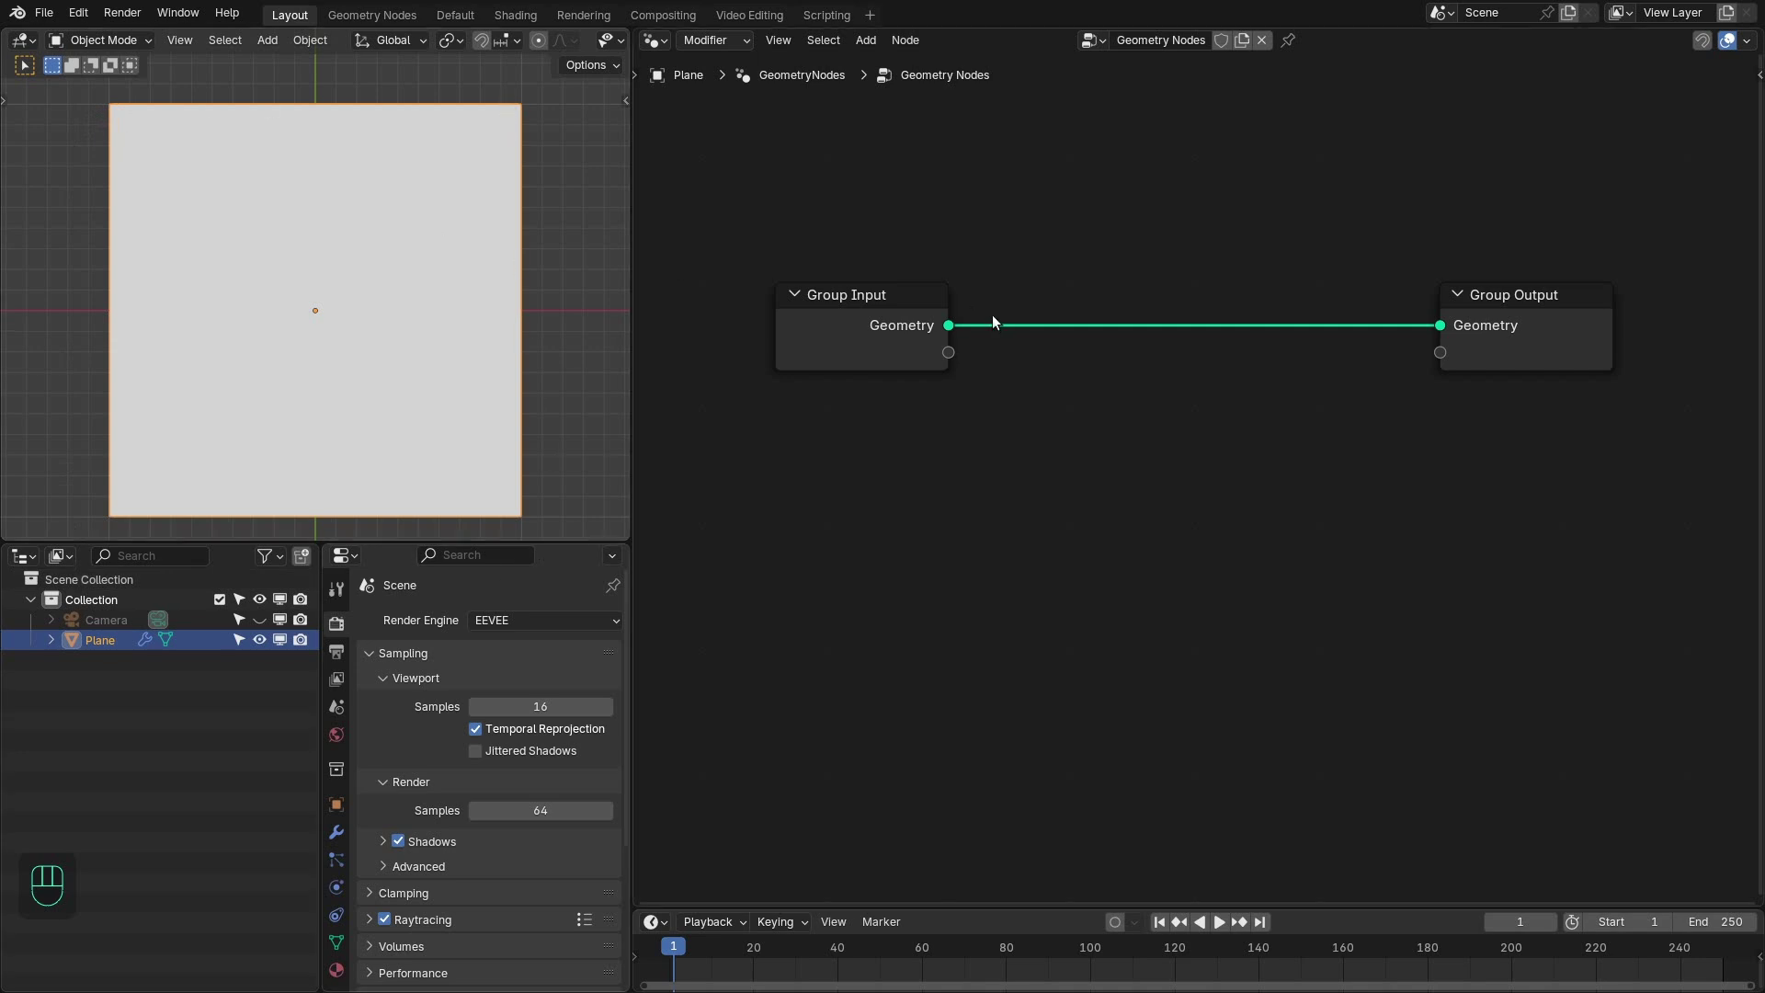
- Route the input geometry through a Separate Geometry node on edges, selected by a Compare Equal node
drag(952, 333, 1054, 468)
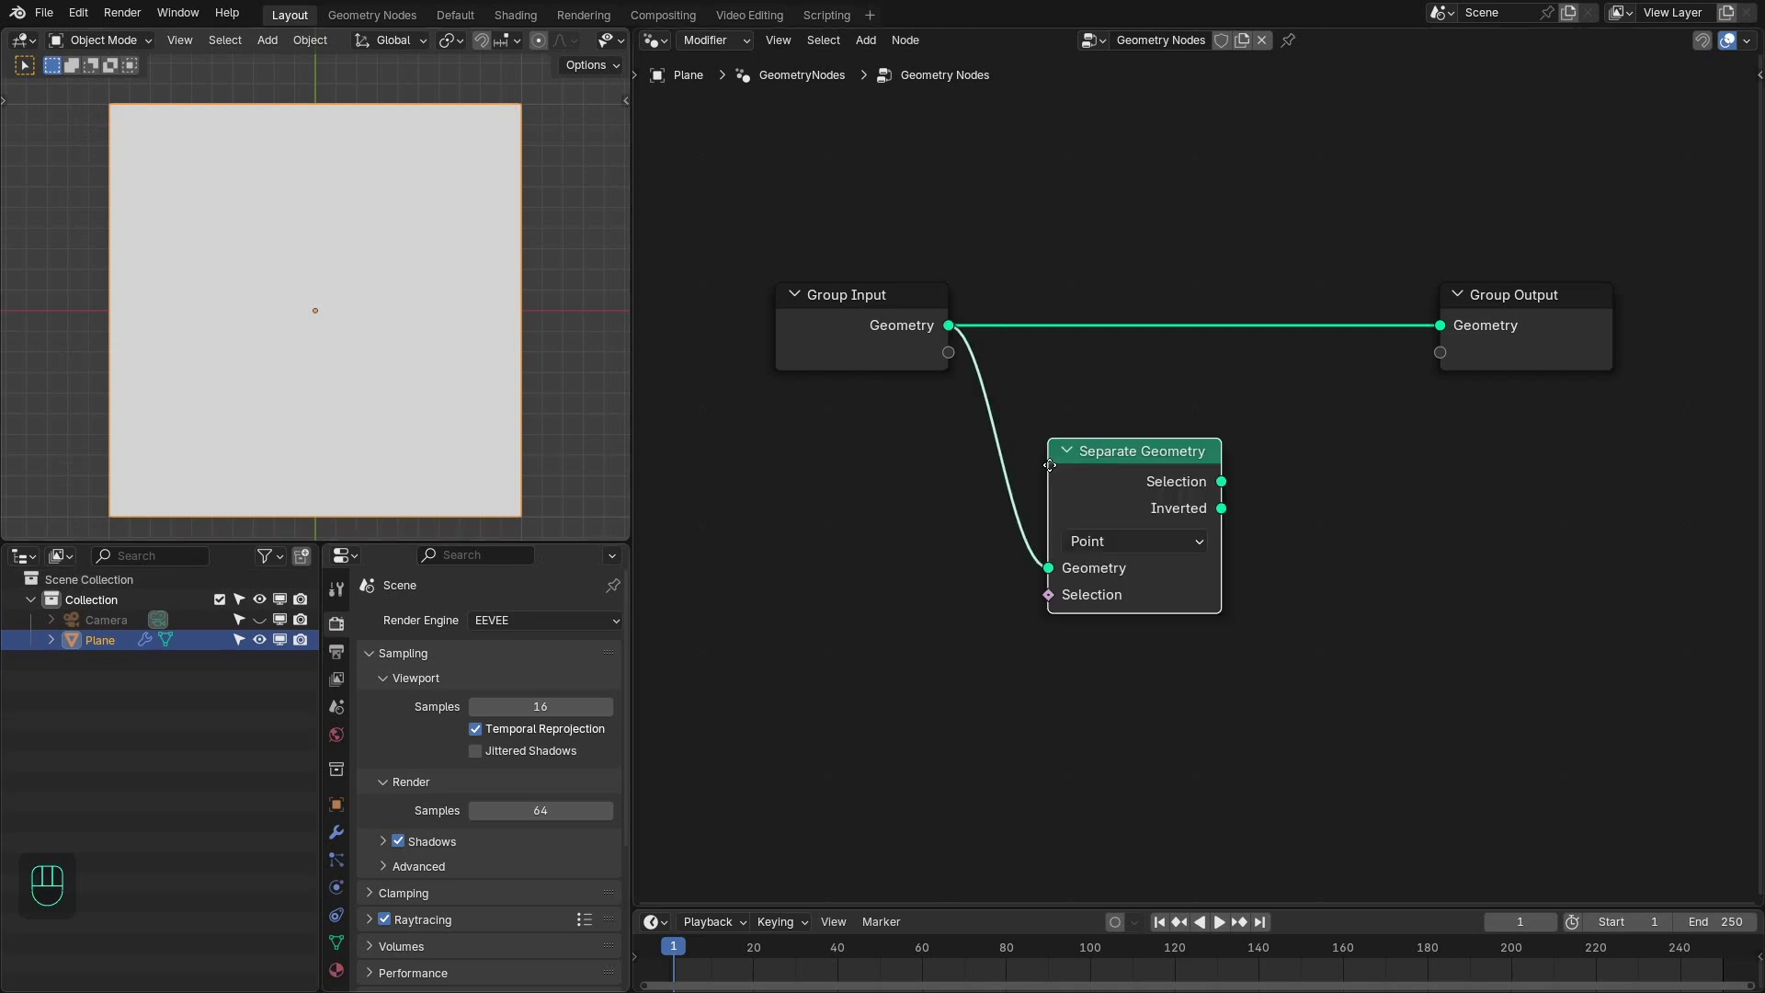
drag(1078, 536, 1068, 625)
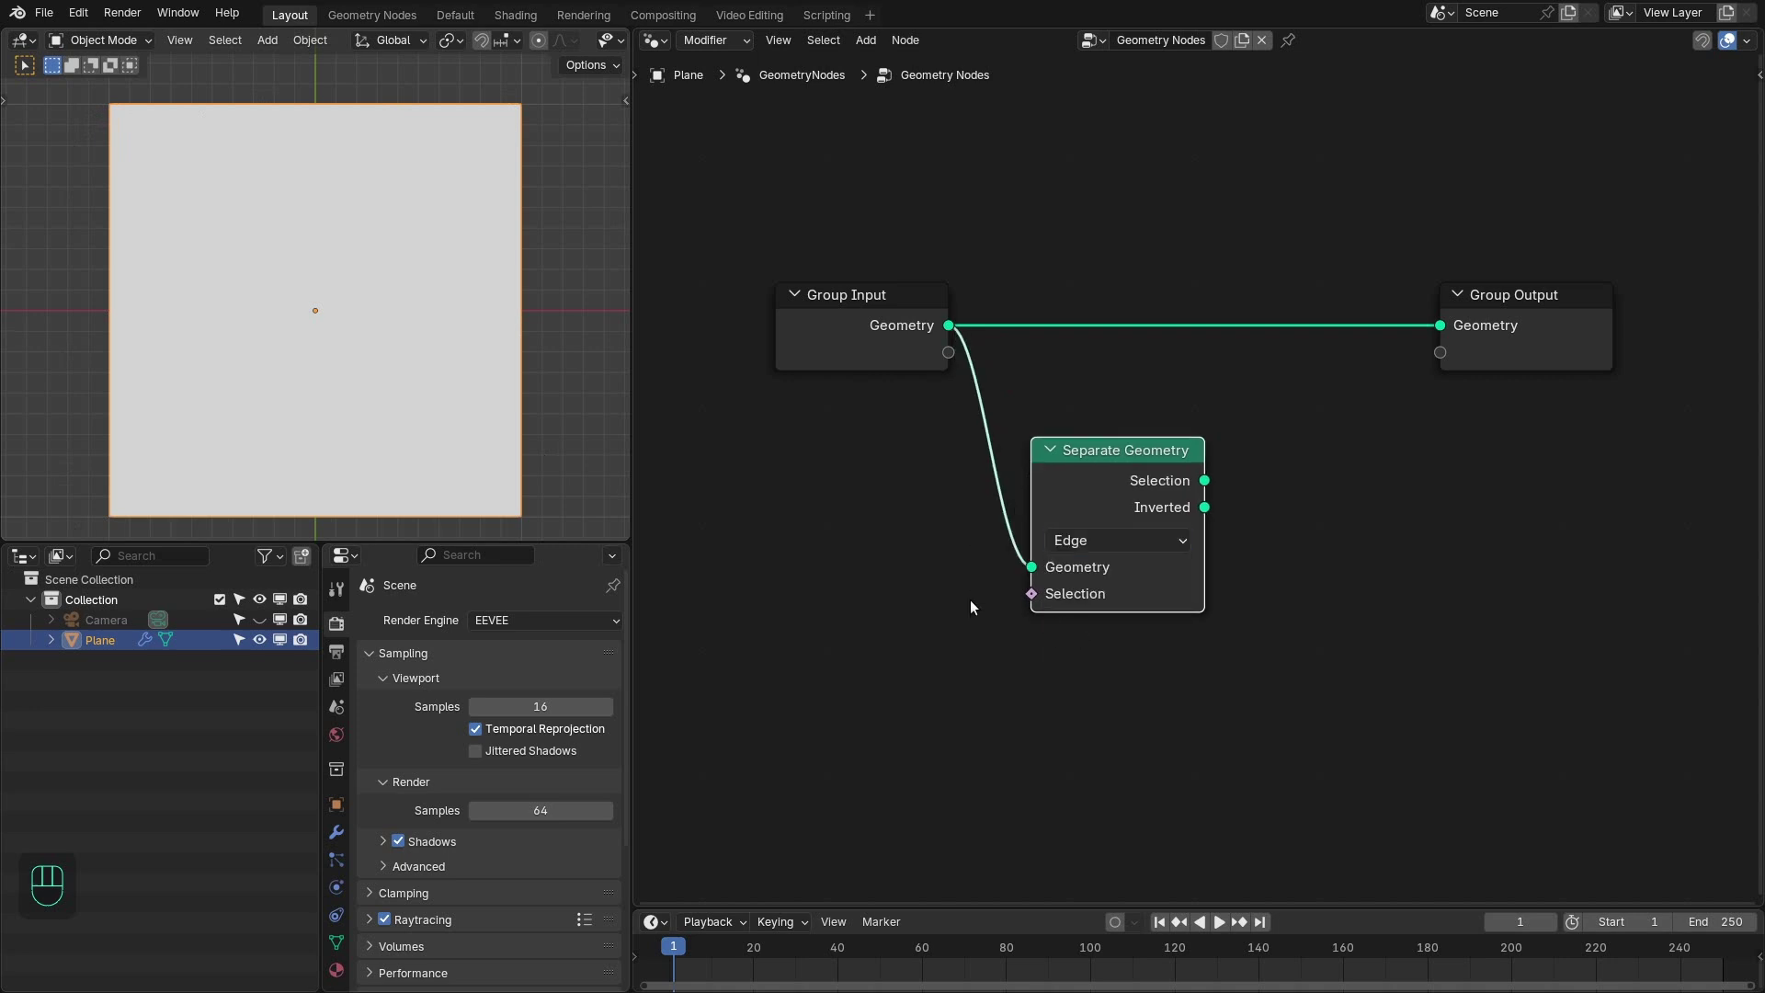
drag(1022, 596, 982, 538)
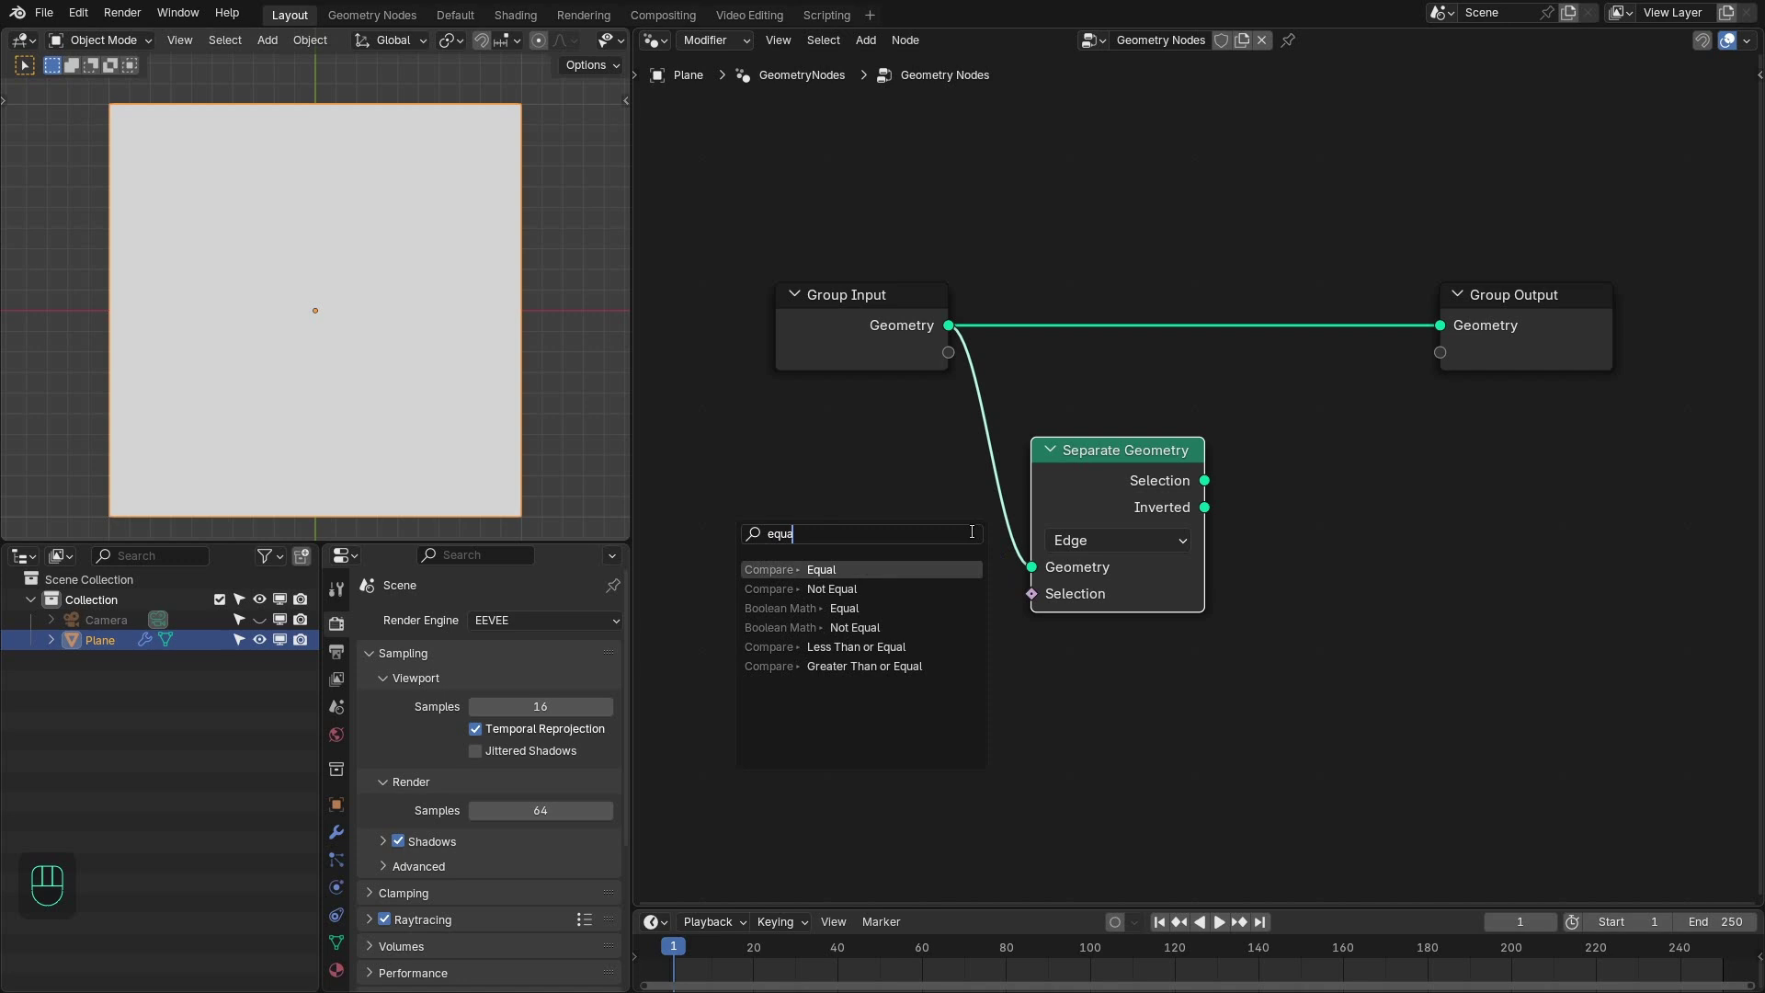
click(1000, 464)
drag(836, 571, 786, 563)
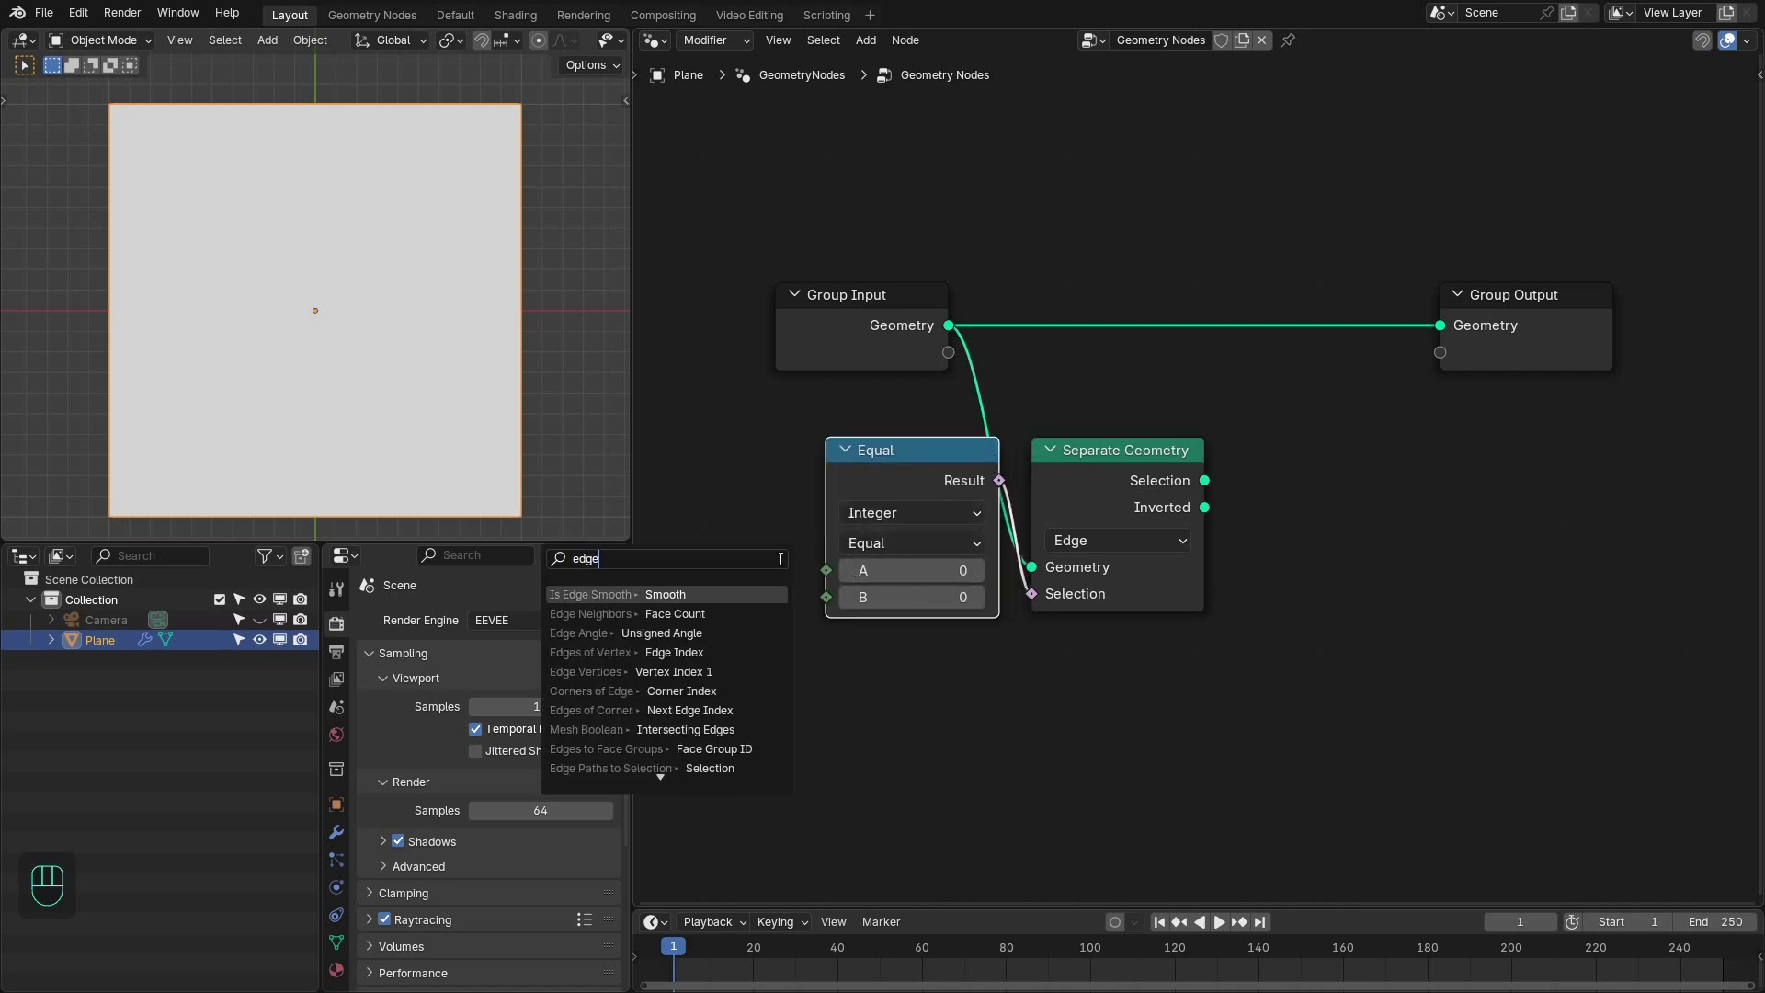
- Feed Edge Neighbors face count into the comparison and set its B value to 2
click(1023, 626)
click(1023, 625)
click(923, 365)
click(1022, 497)
key(alt+a)
drag(436, 419, 372, 218)
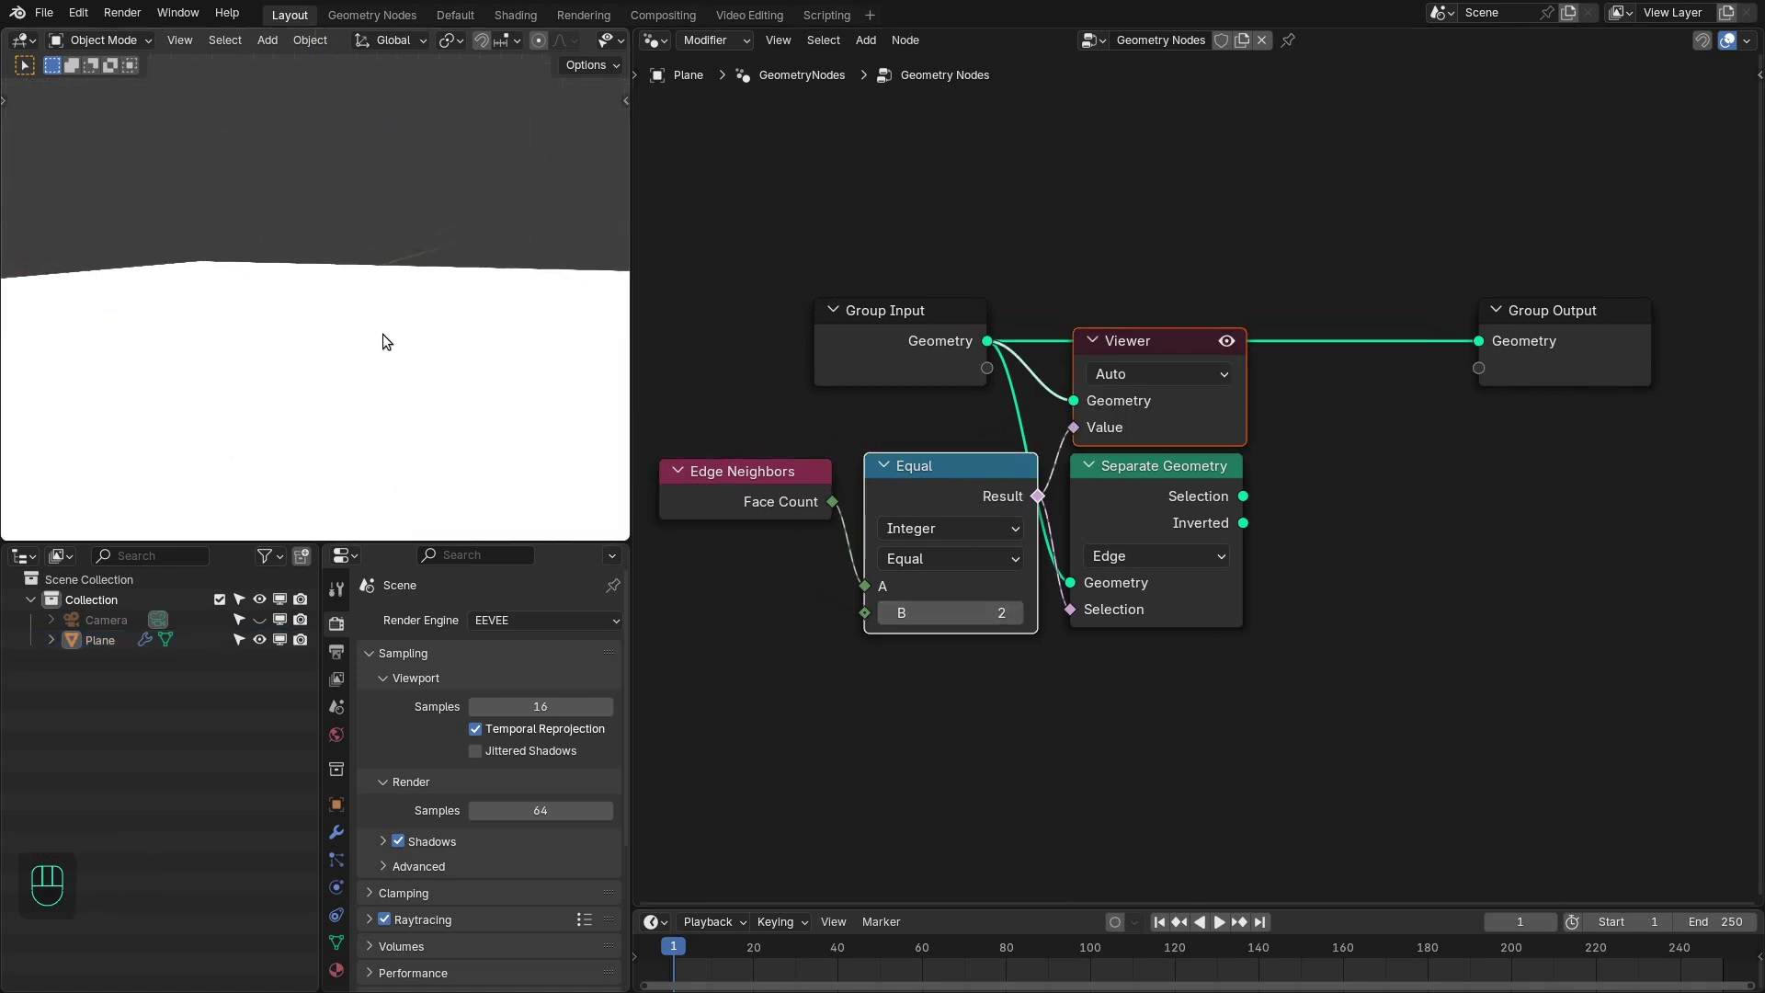
- Link the Inverted output to a Viewer node and preview the boundary edges in the viewport
key(KP_7)
middle_click(447, 212)
click(421, 360)
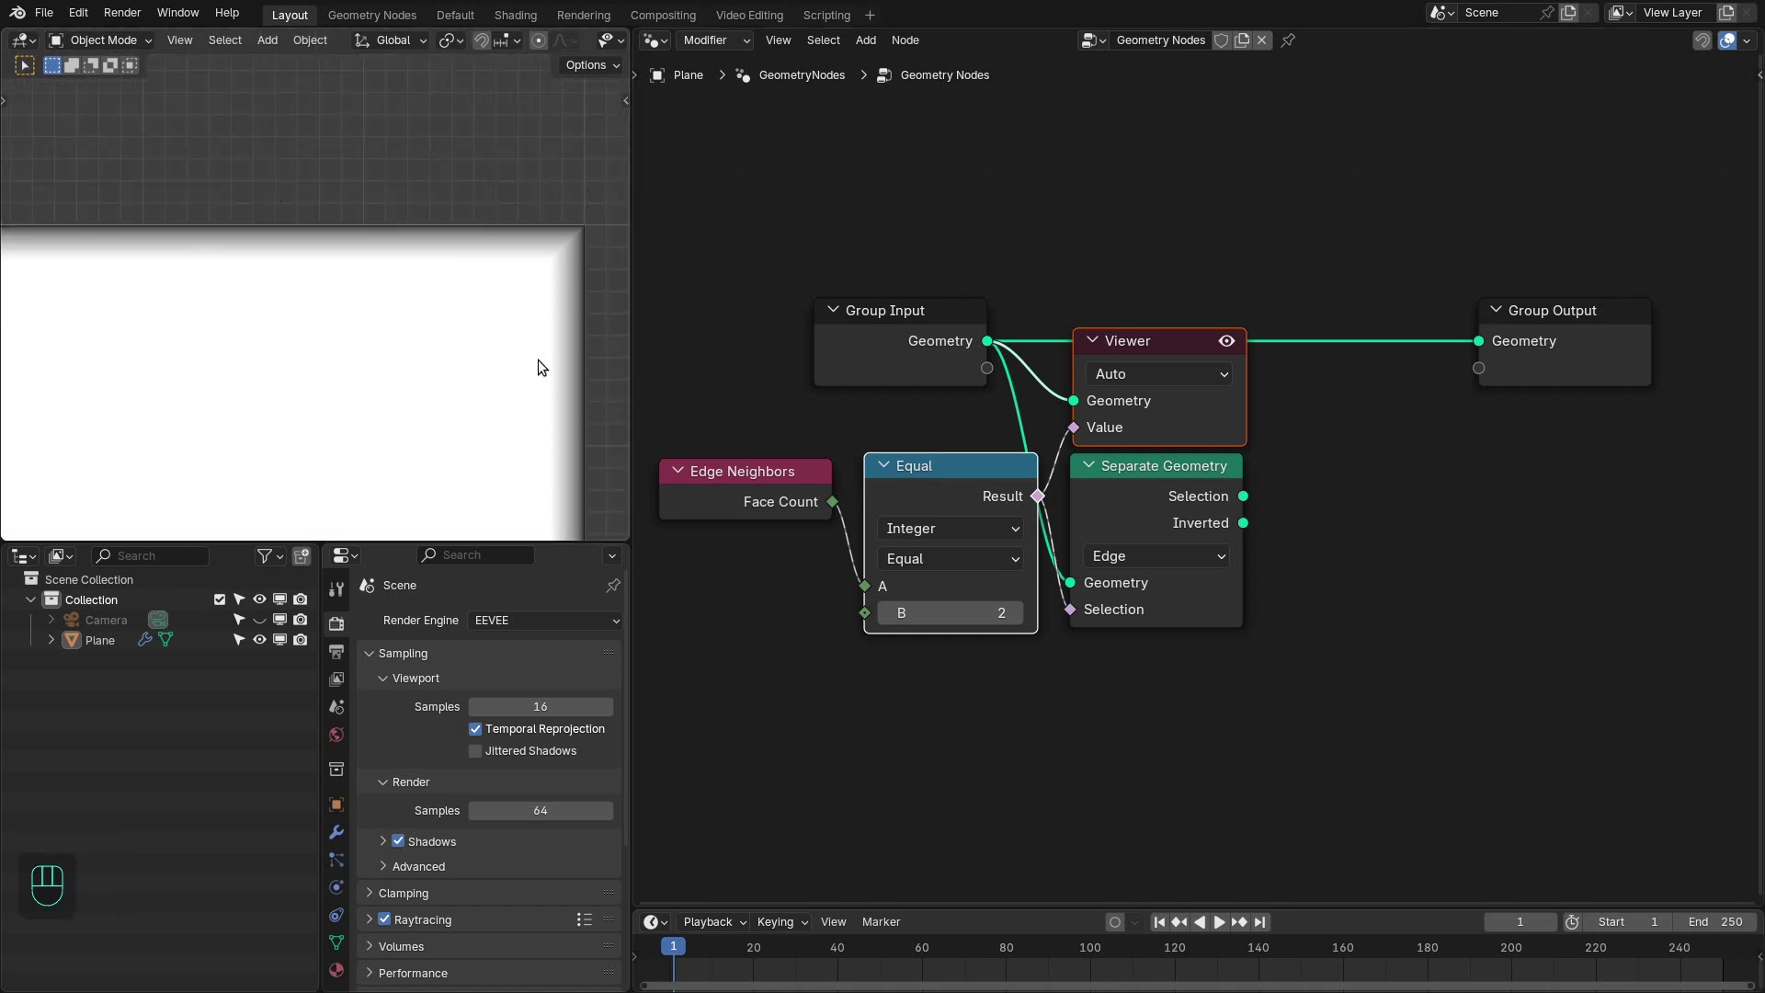
drag(325, 399, 452, 278)
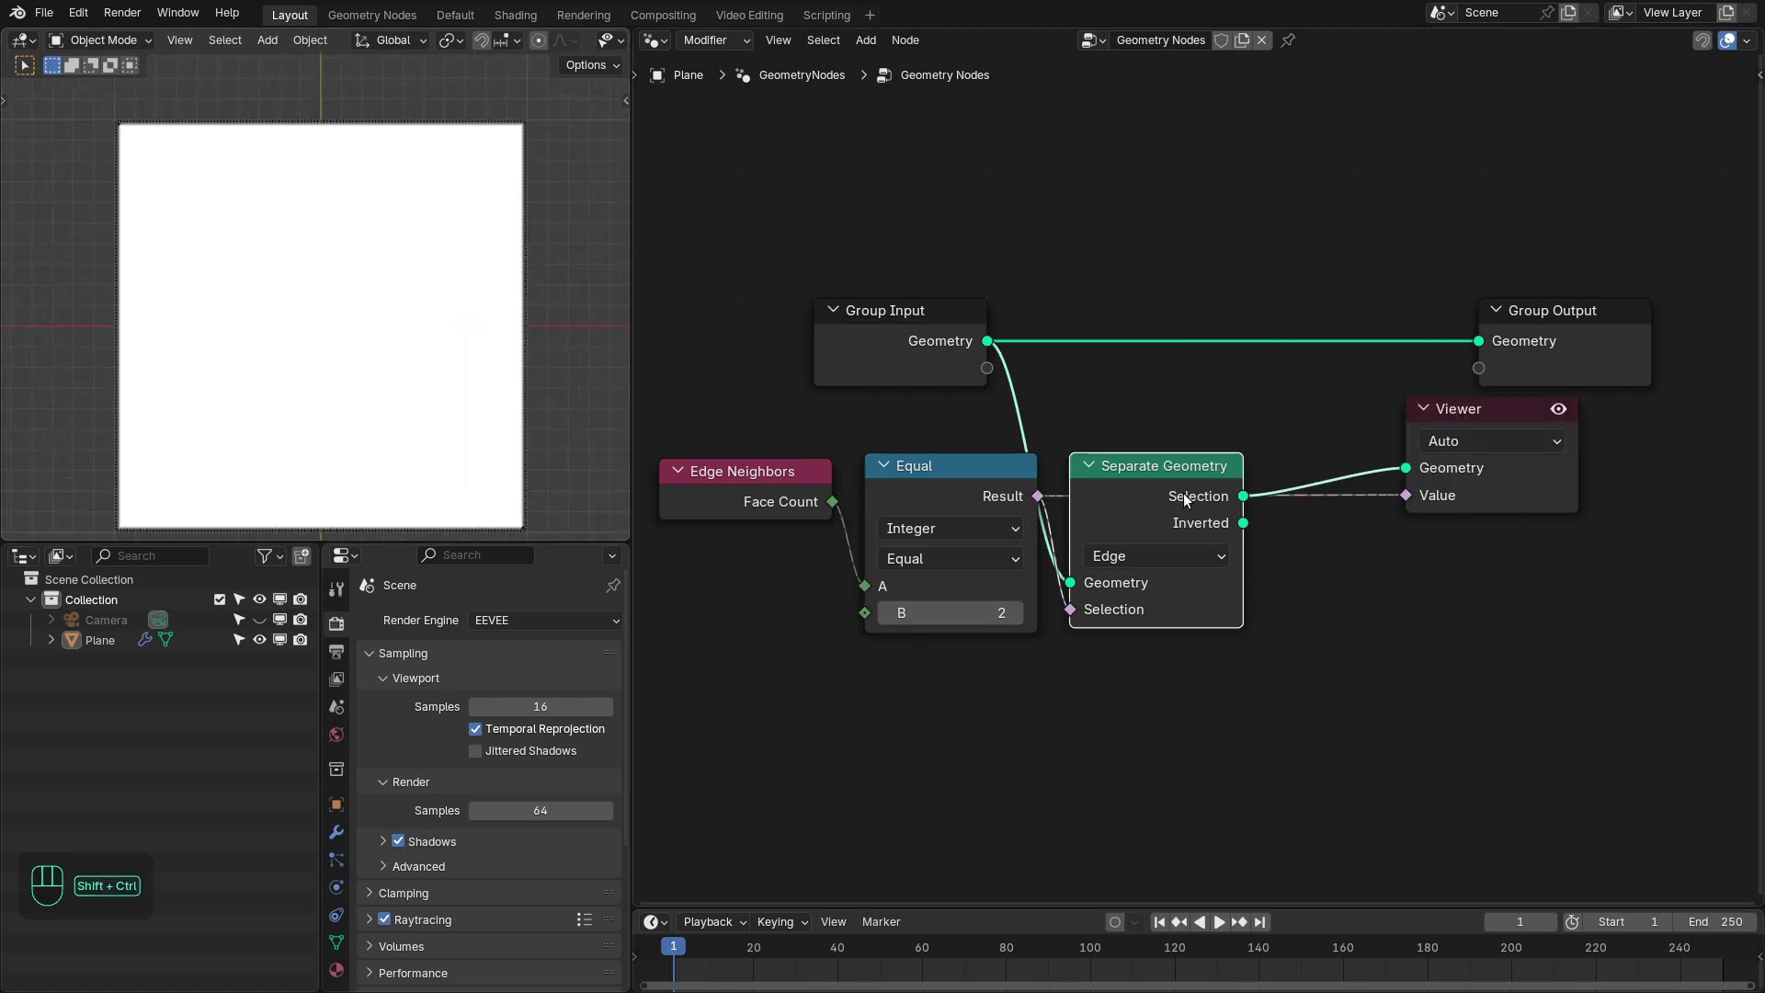
click(1208, 528)
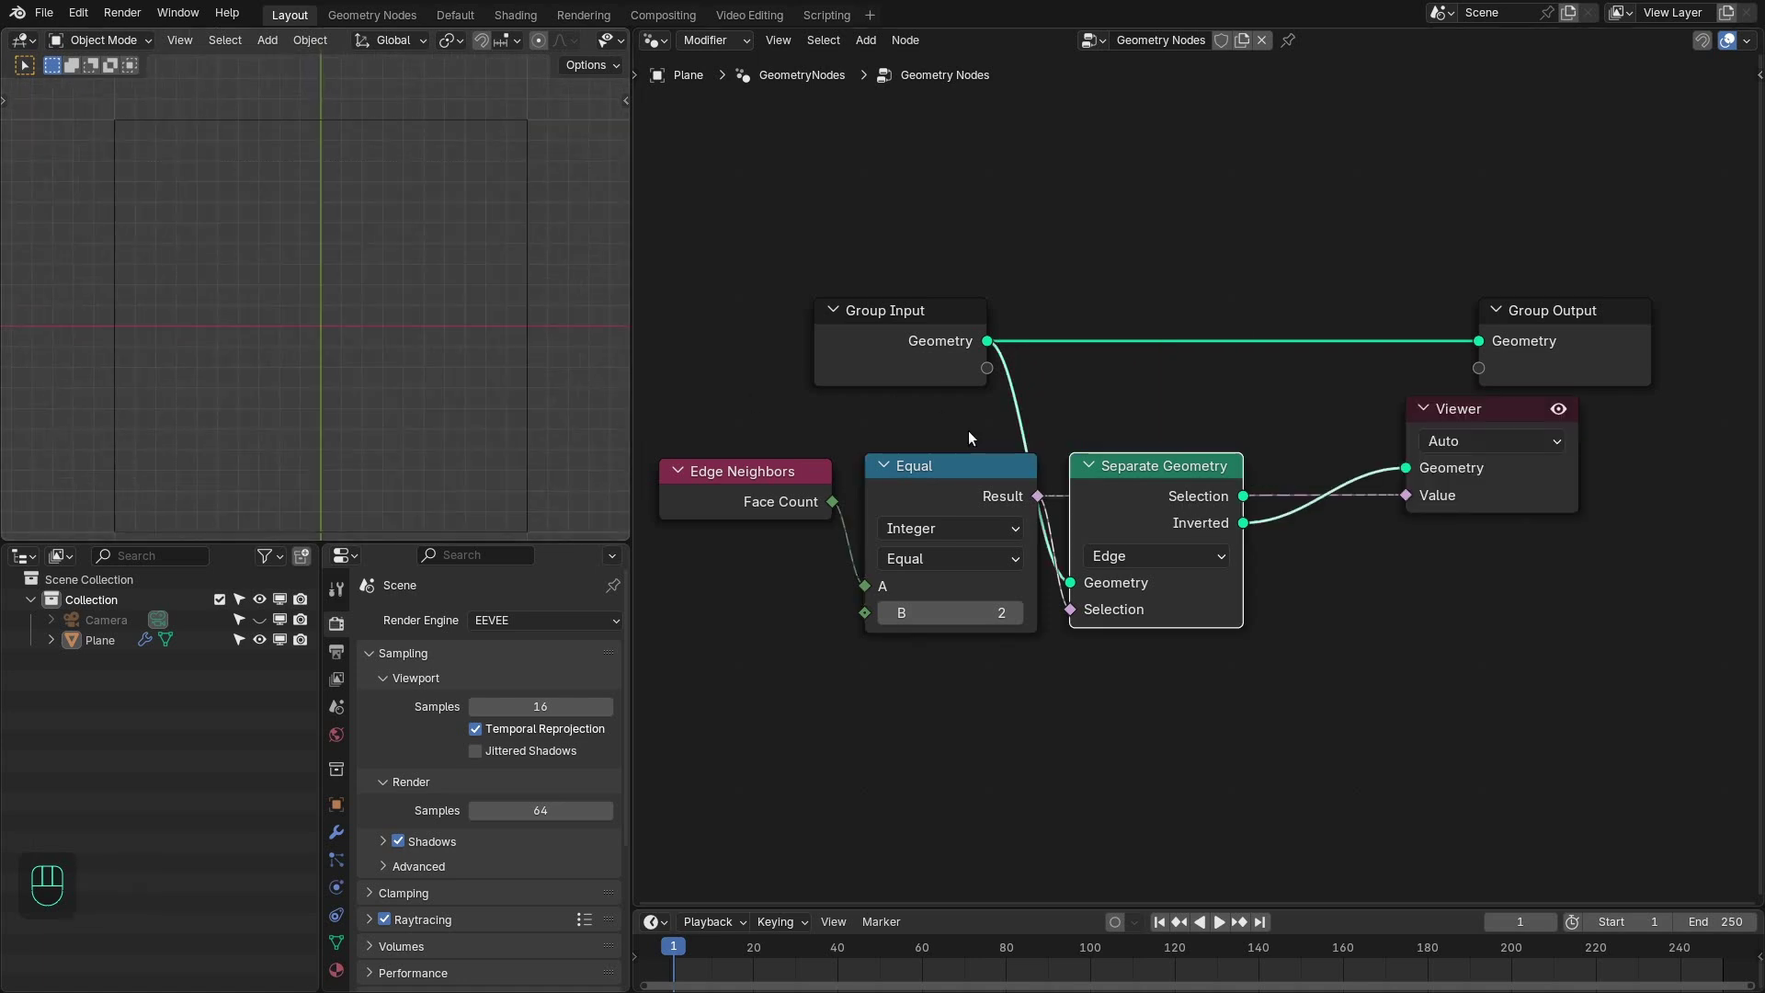
click(1143, 519)
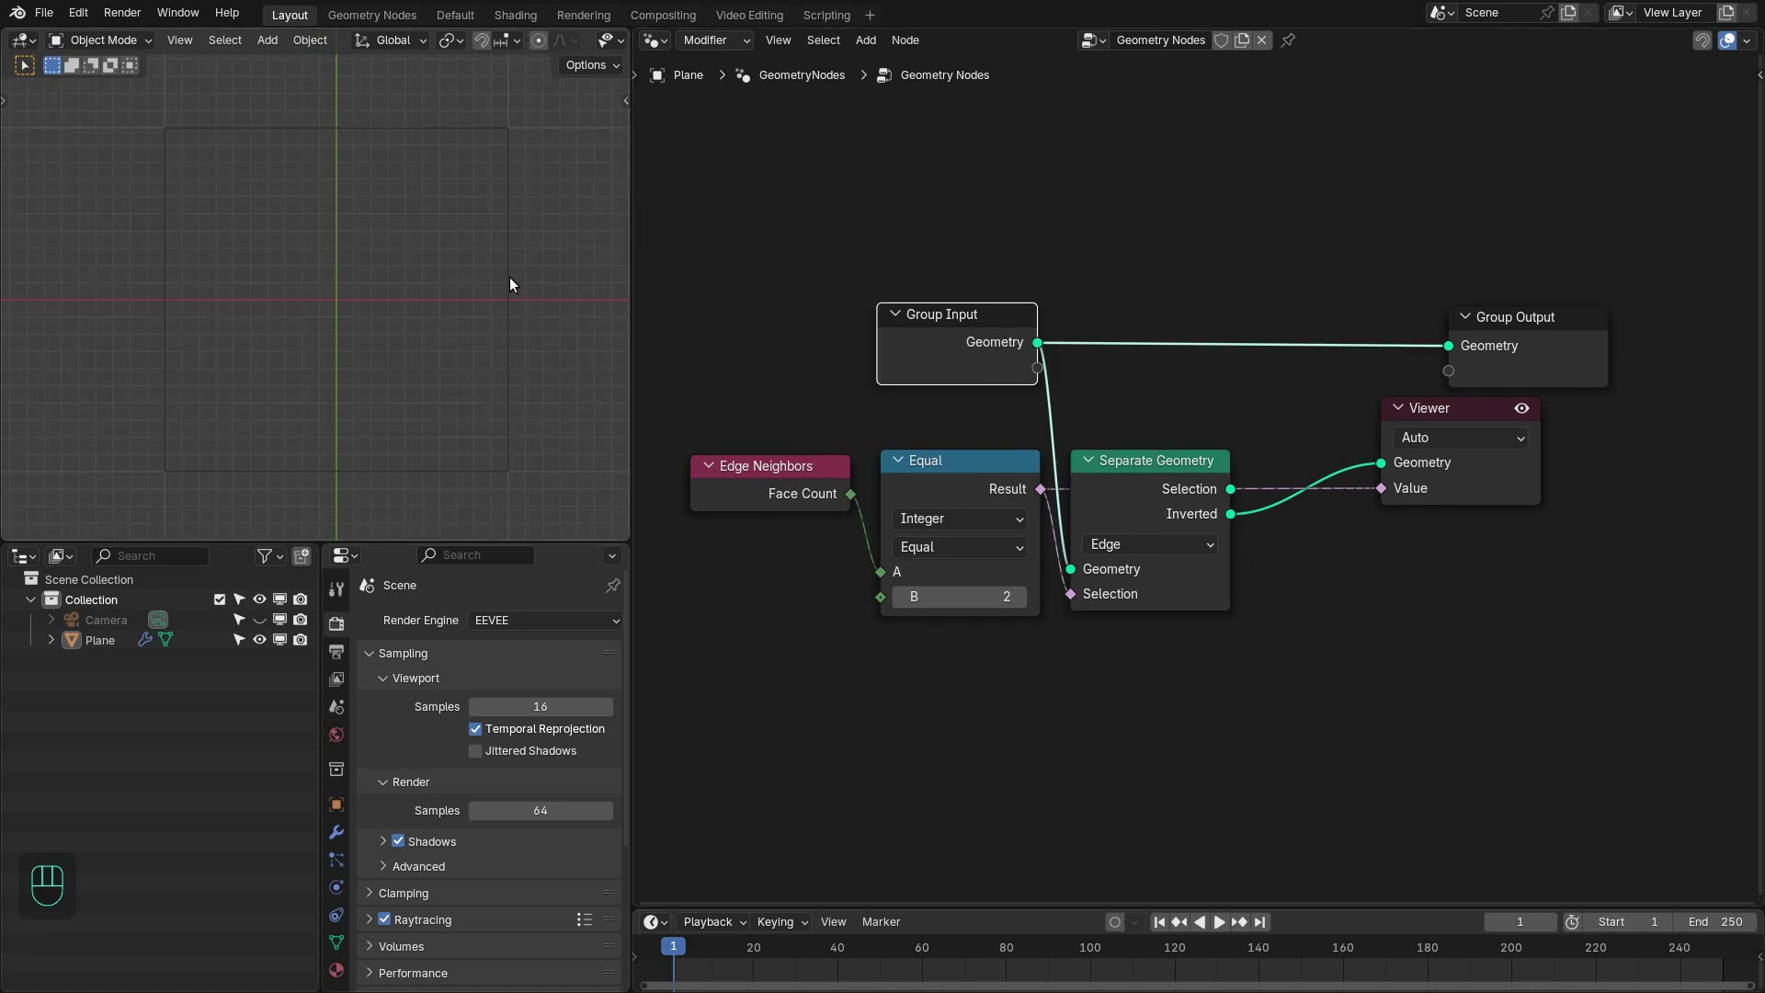
click(1464, 517)
click(1468, 492)
- Delete a block of faces from the grid to cut a square hole in the plane
key(x)
key(Tab)
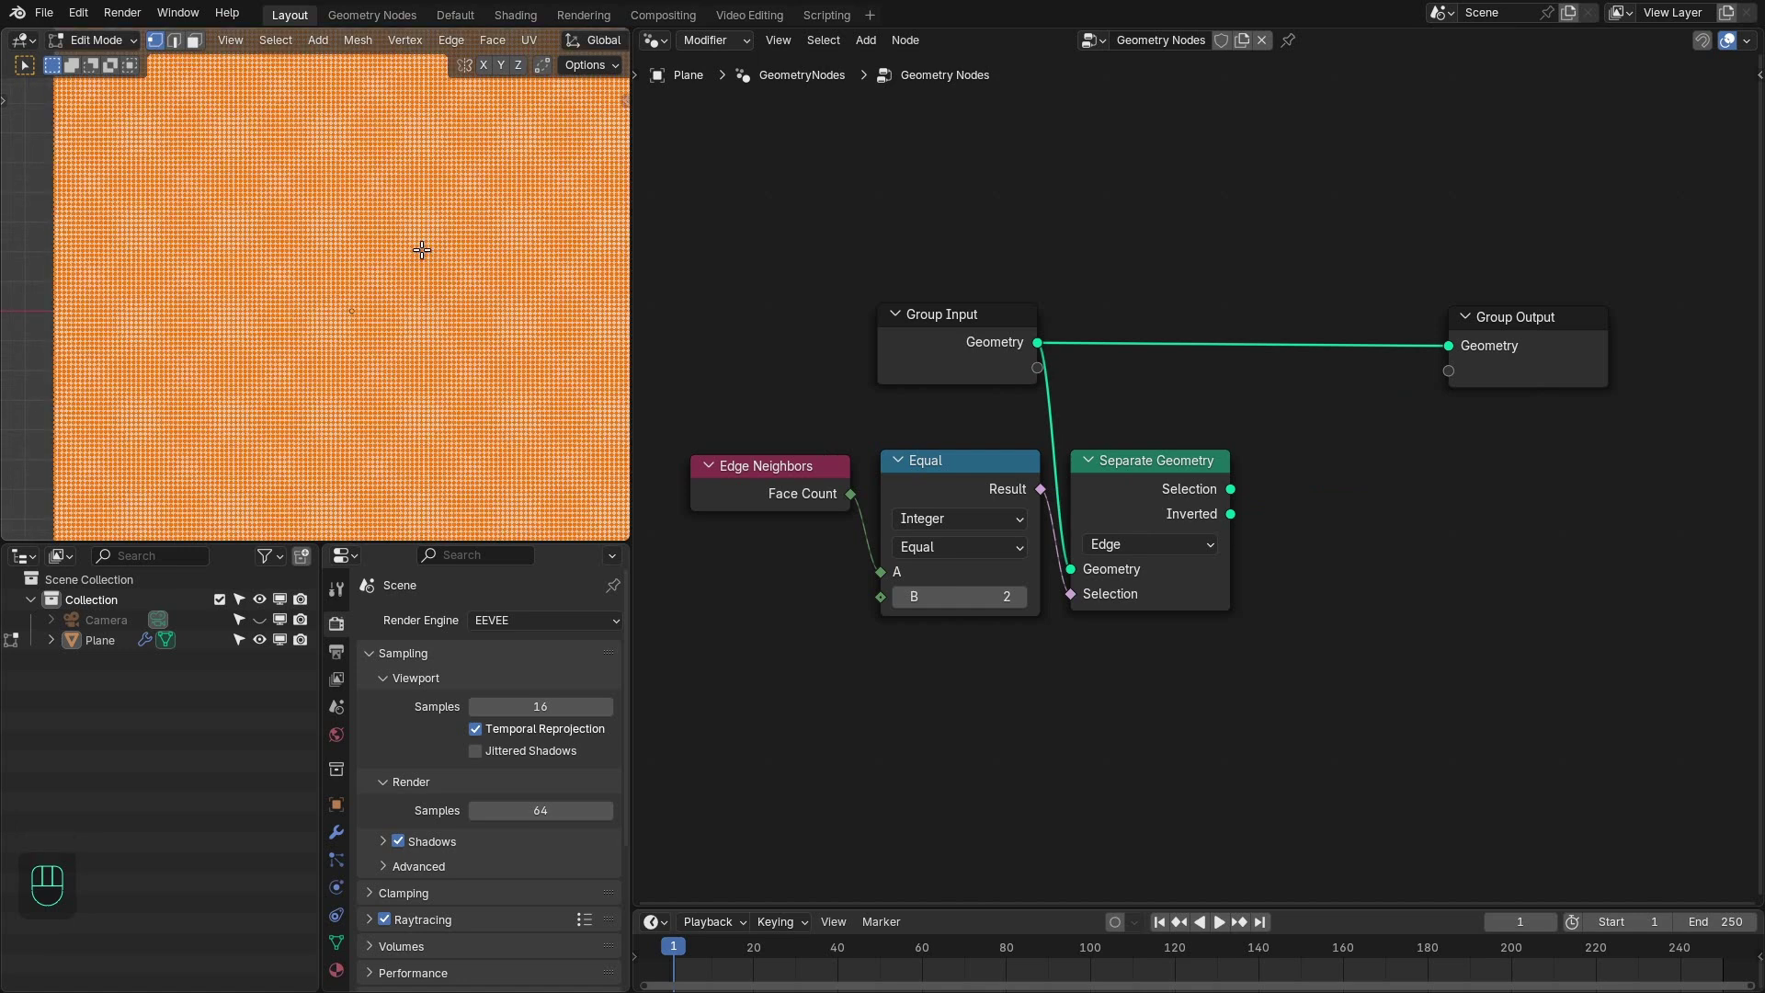
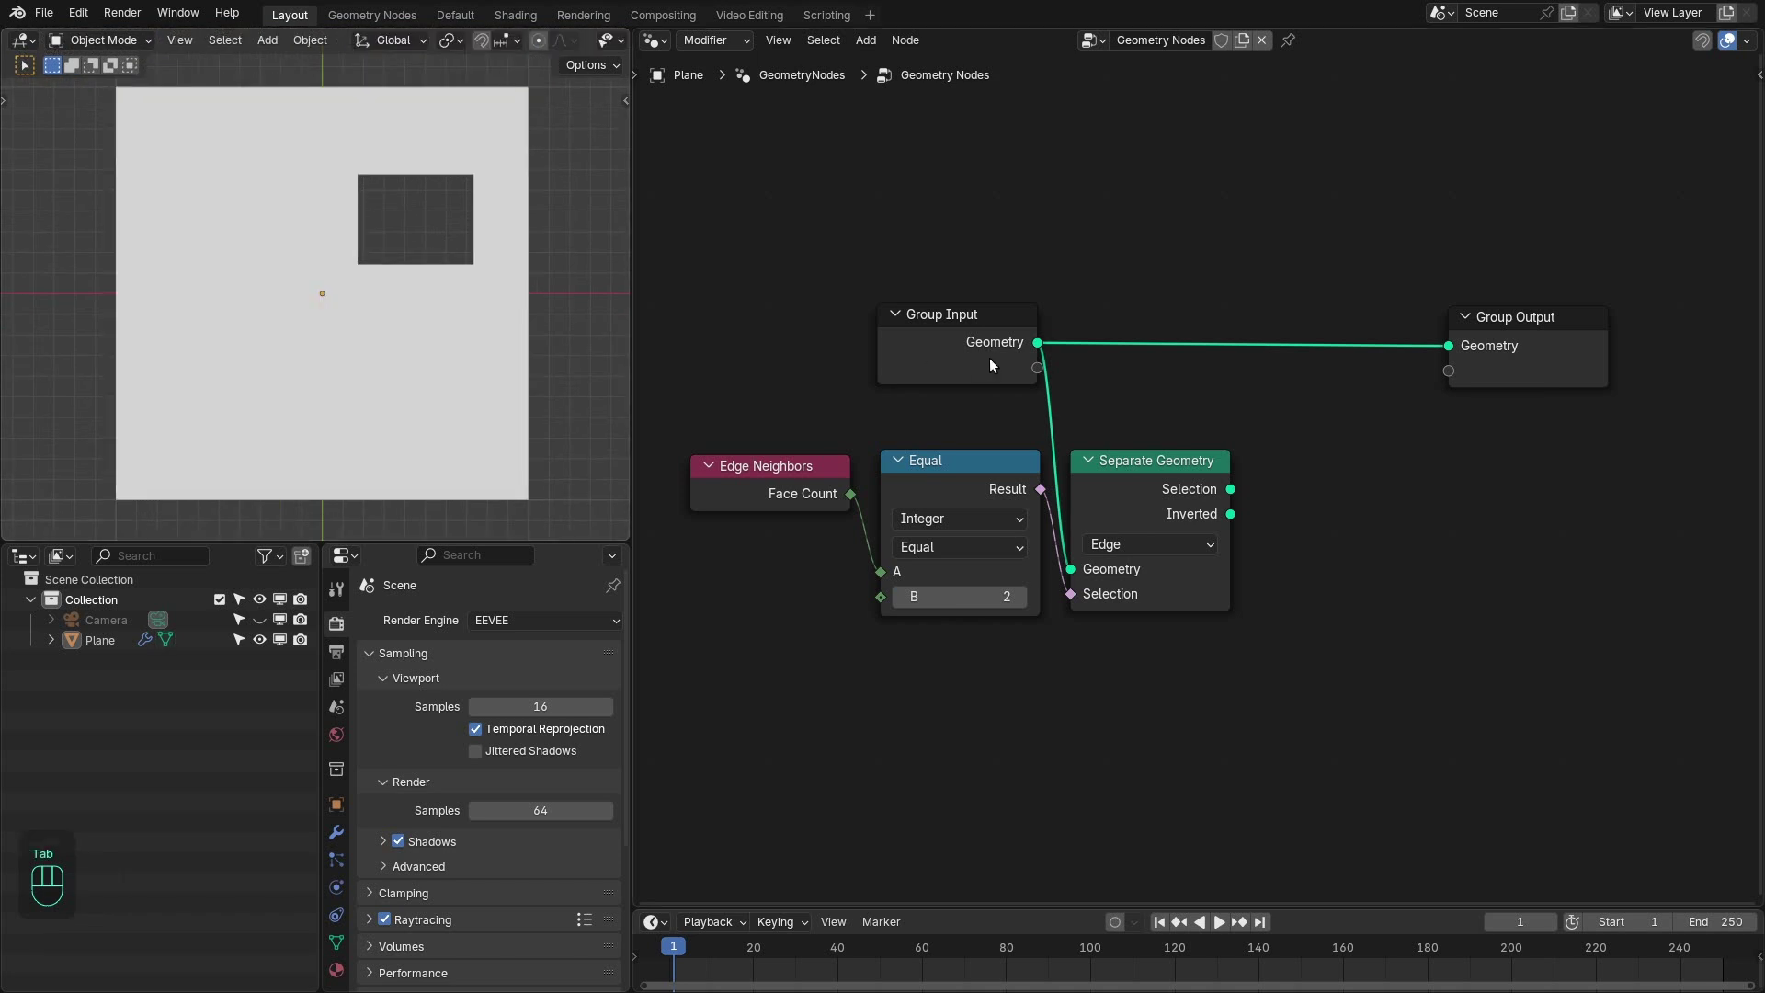
drag(1012, 350, 1203, 512)
drag(1208, 519, 522, 226)
- Add a Geometry Proximity node set to Edges on the inverted edges and view its Distance as a gradient
key(ctrl+h)
drag(1103, 467, 1132, 531)
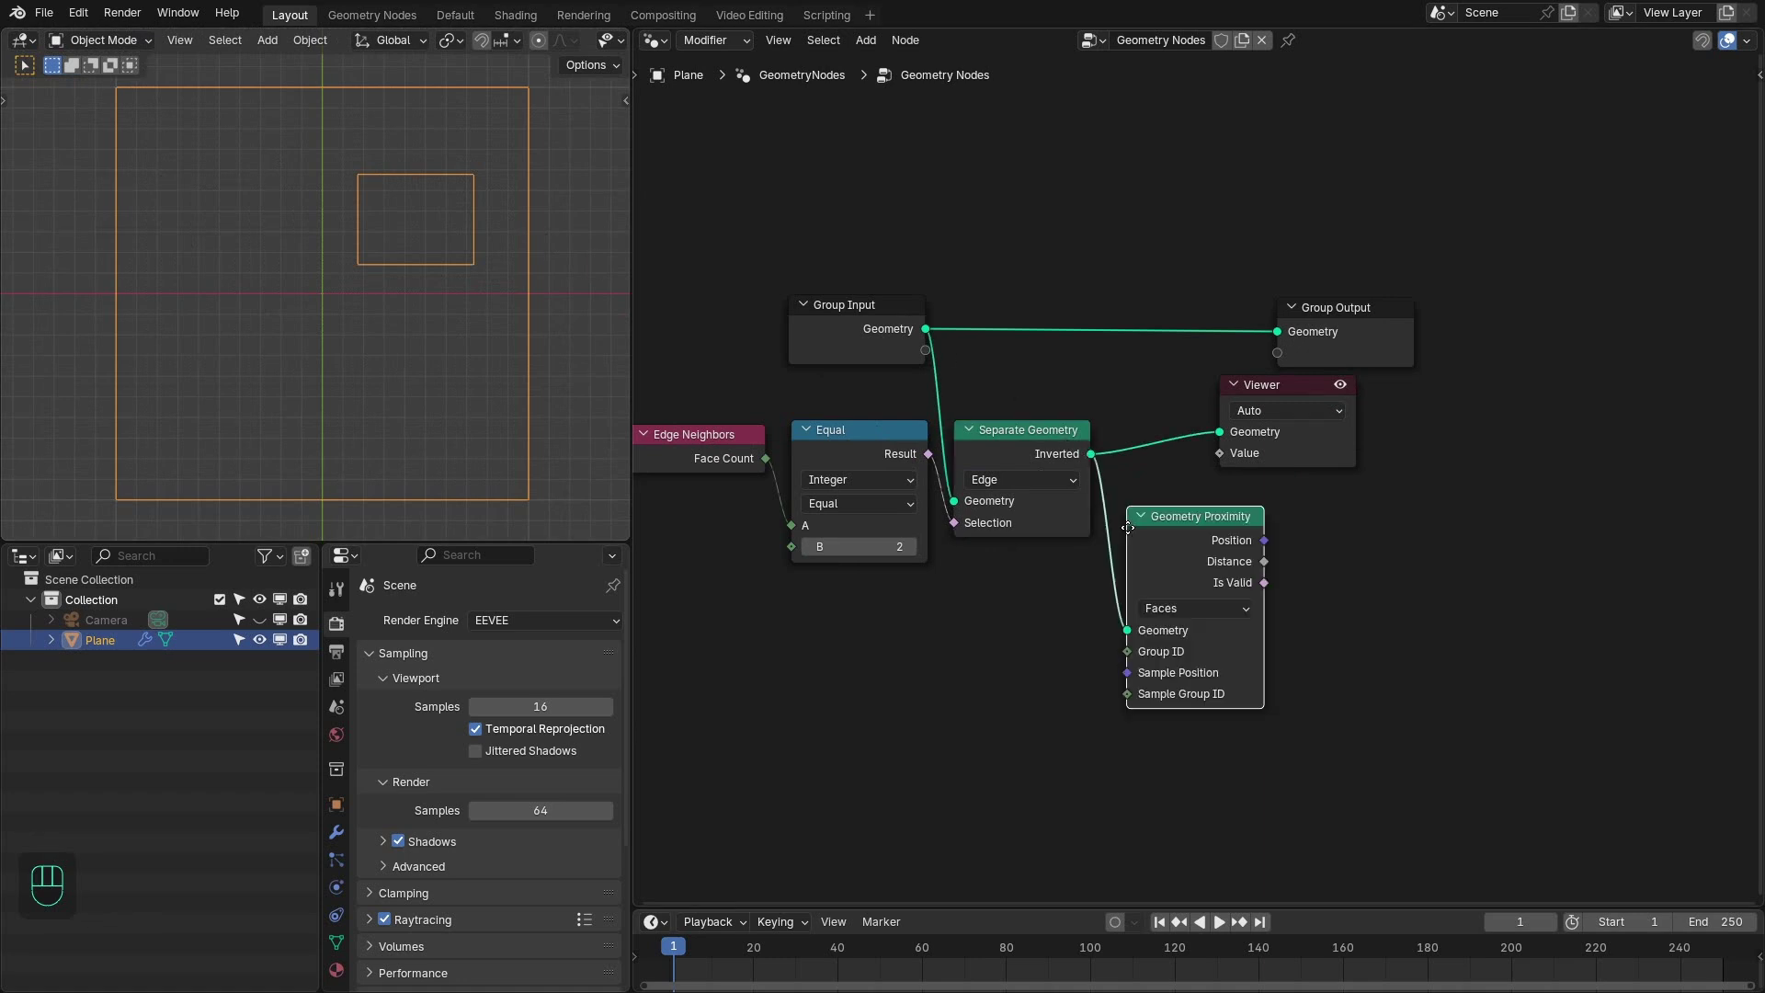
drag(1134, 535, 1194, 636)
click(1183, 587)
click(1337, 467)
drag(887, 314, 996, 342)
click(1227, 444)
click(1235, 467)
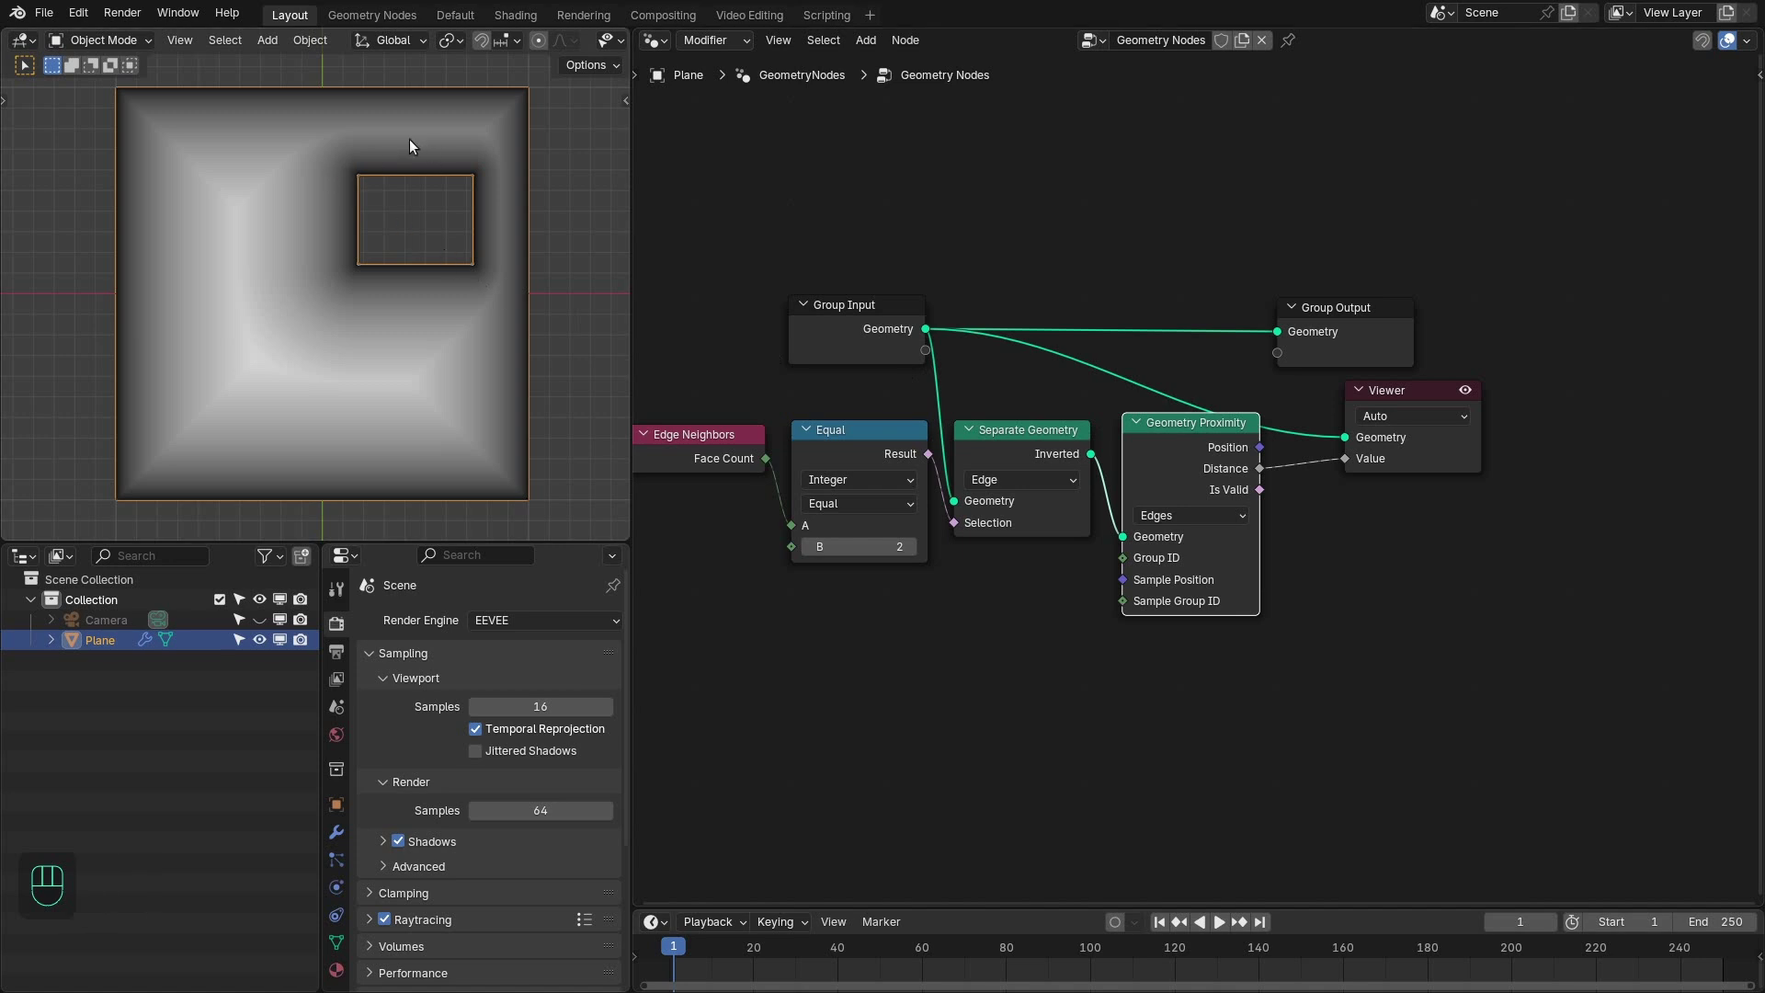
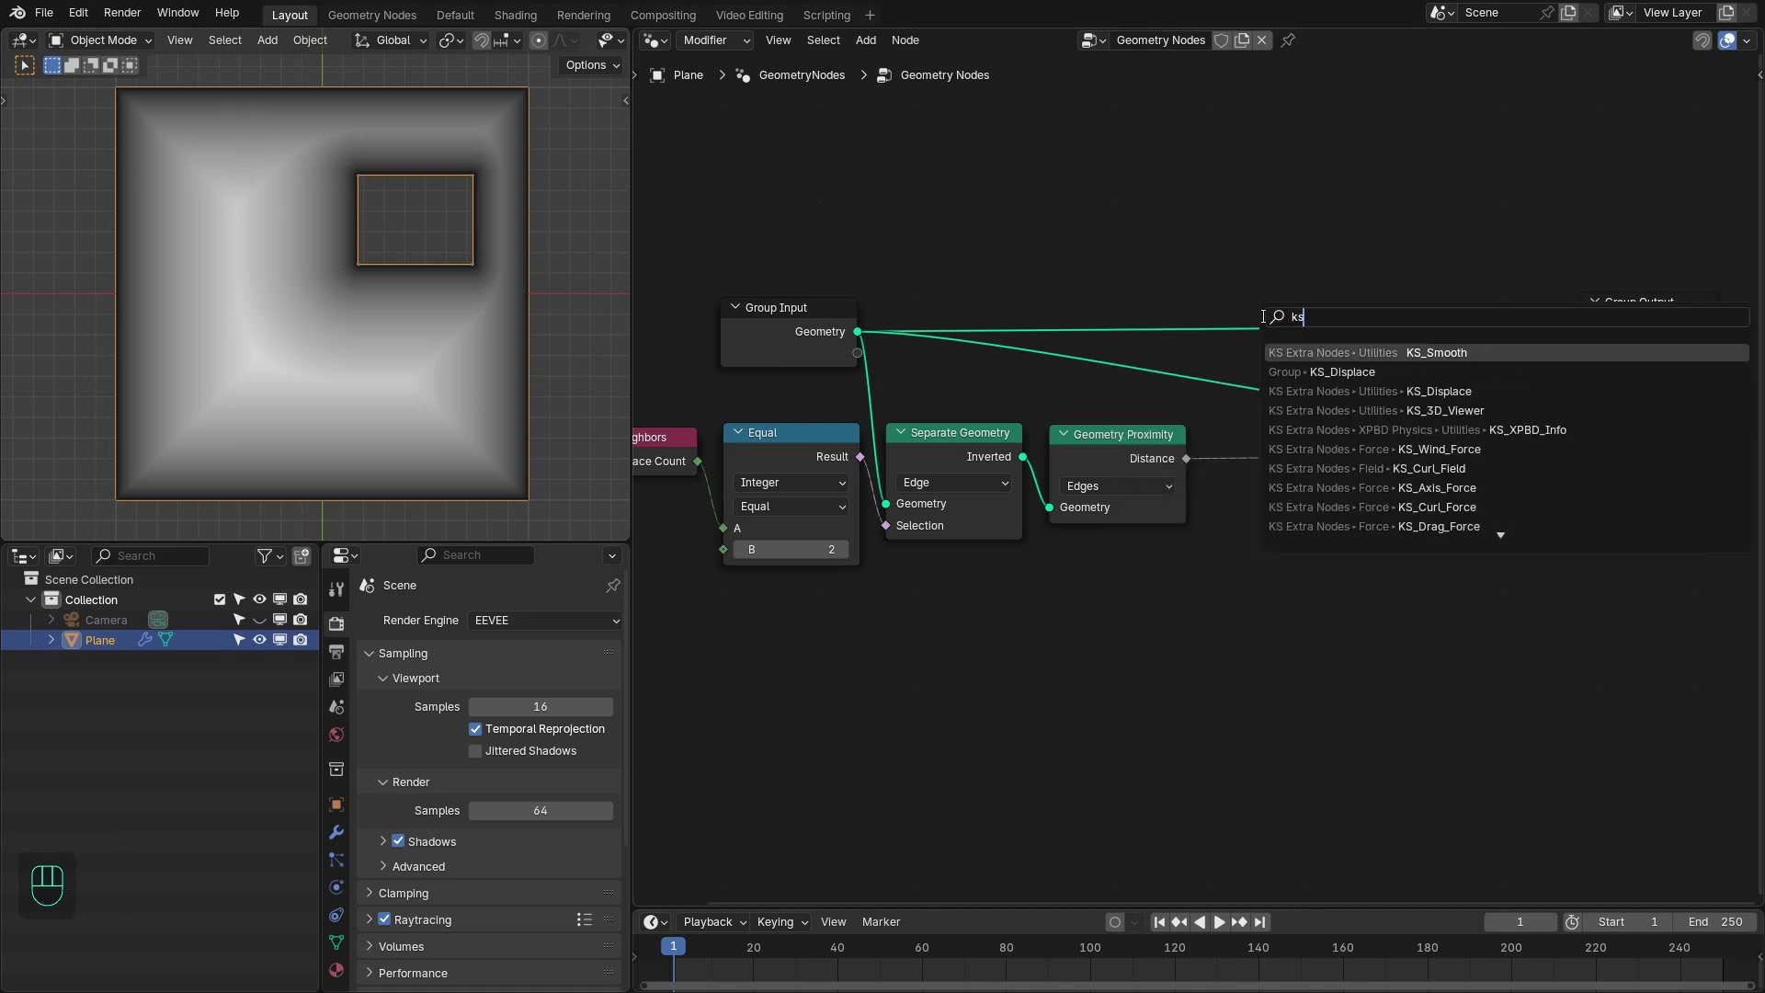
- Dismiss the node search and bring up the add-node menu for the Math Add step
key(Down)
key(shift+a)
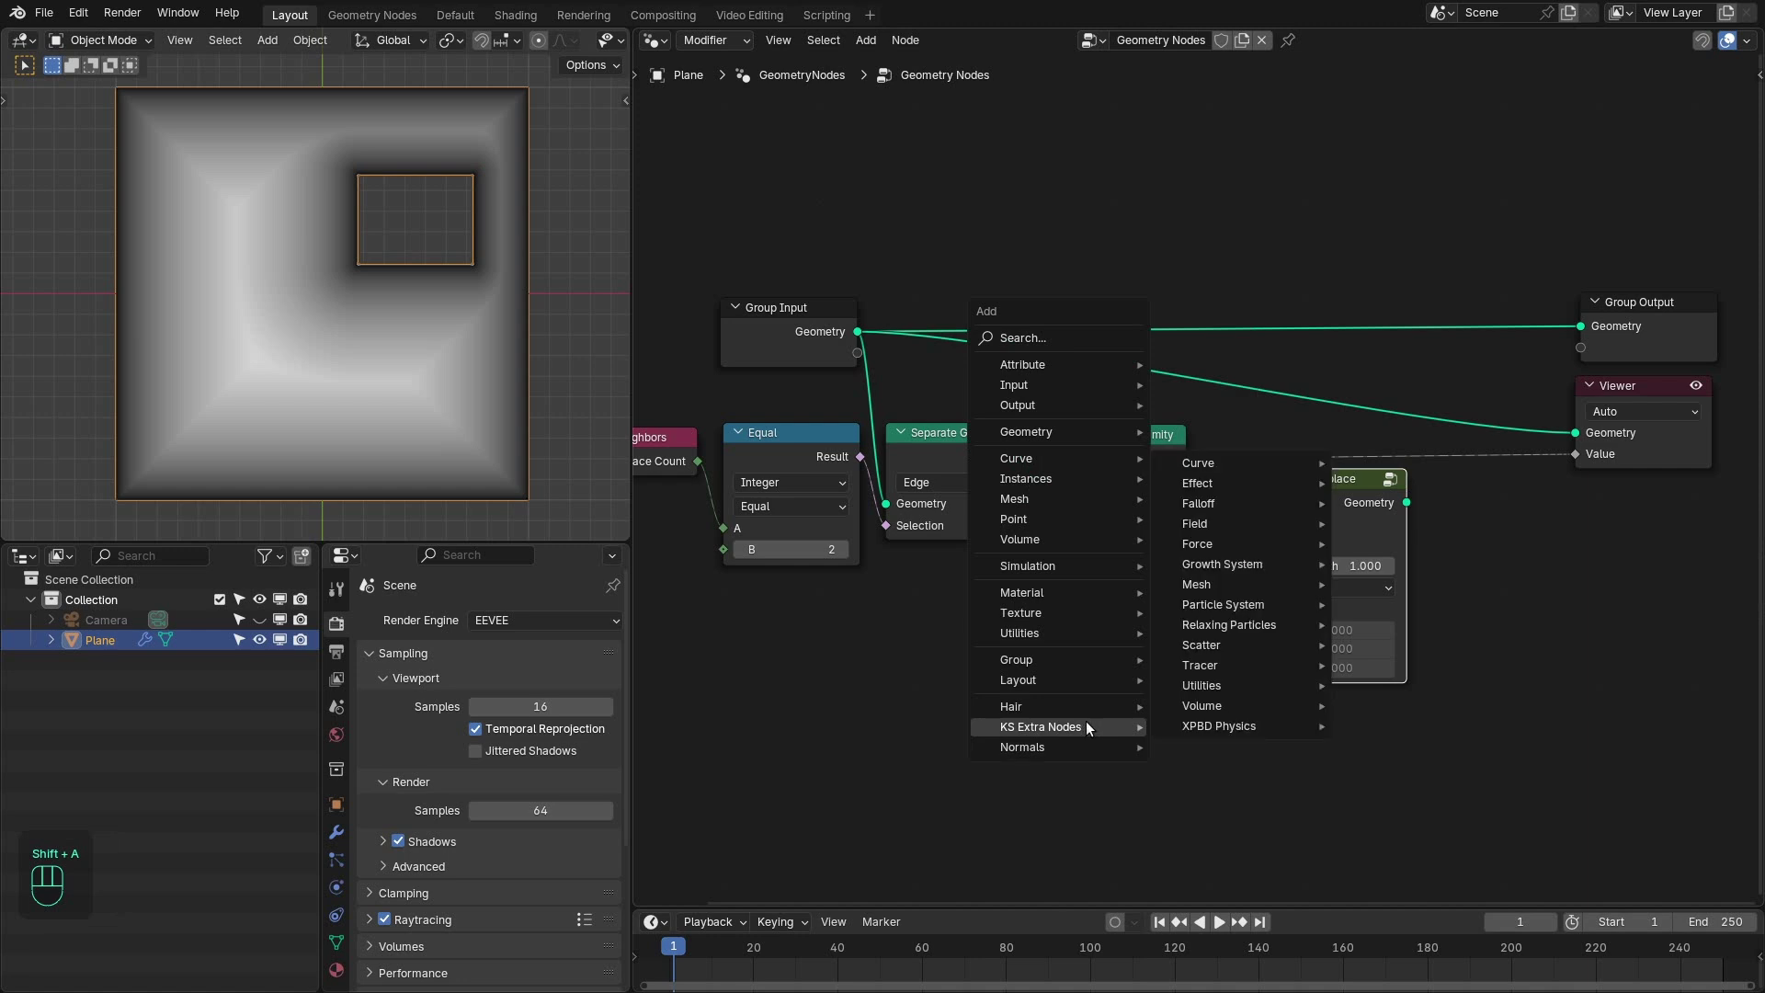
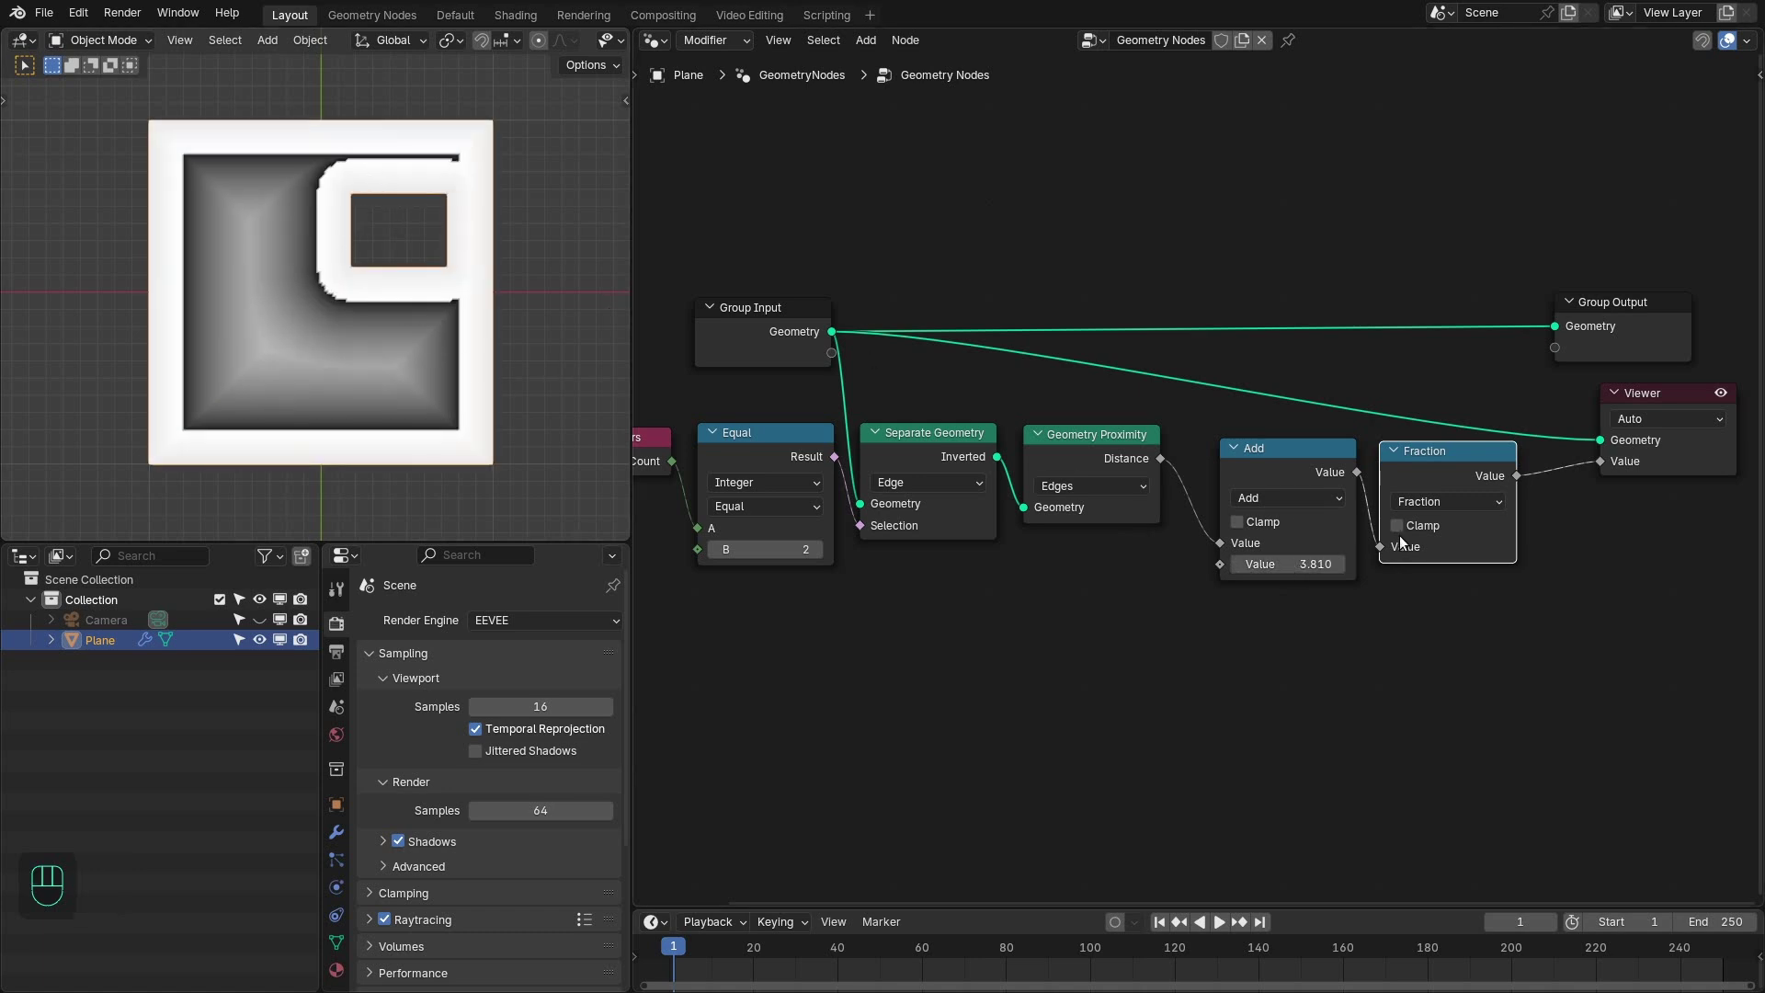
- Tidy the node layout, then bring up the add-object menu in the viewport for the circle empty
drag(1286, 411, 1398, 494)
drag(1404, 484, 1384, 505)
middle_click(1156, 422)
right_click(1324, 674)
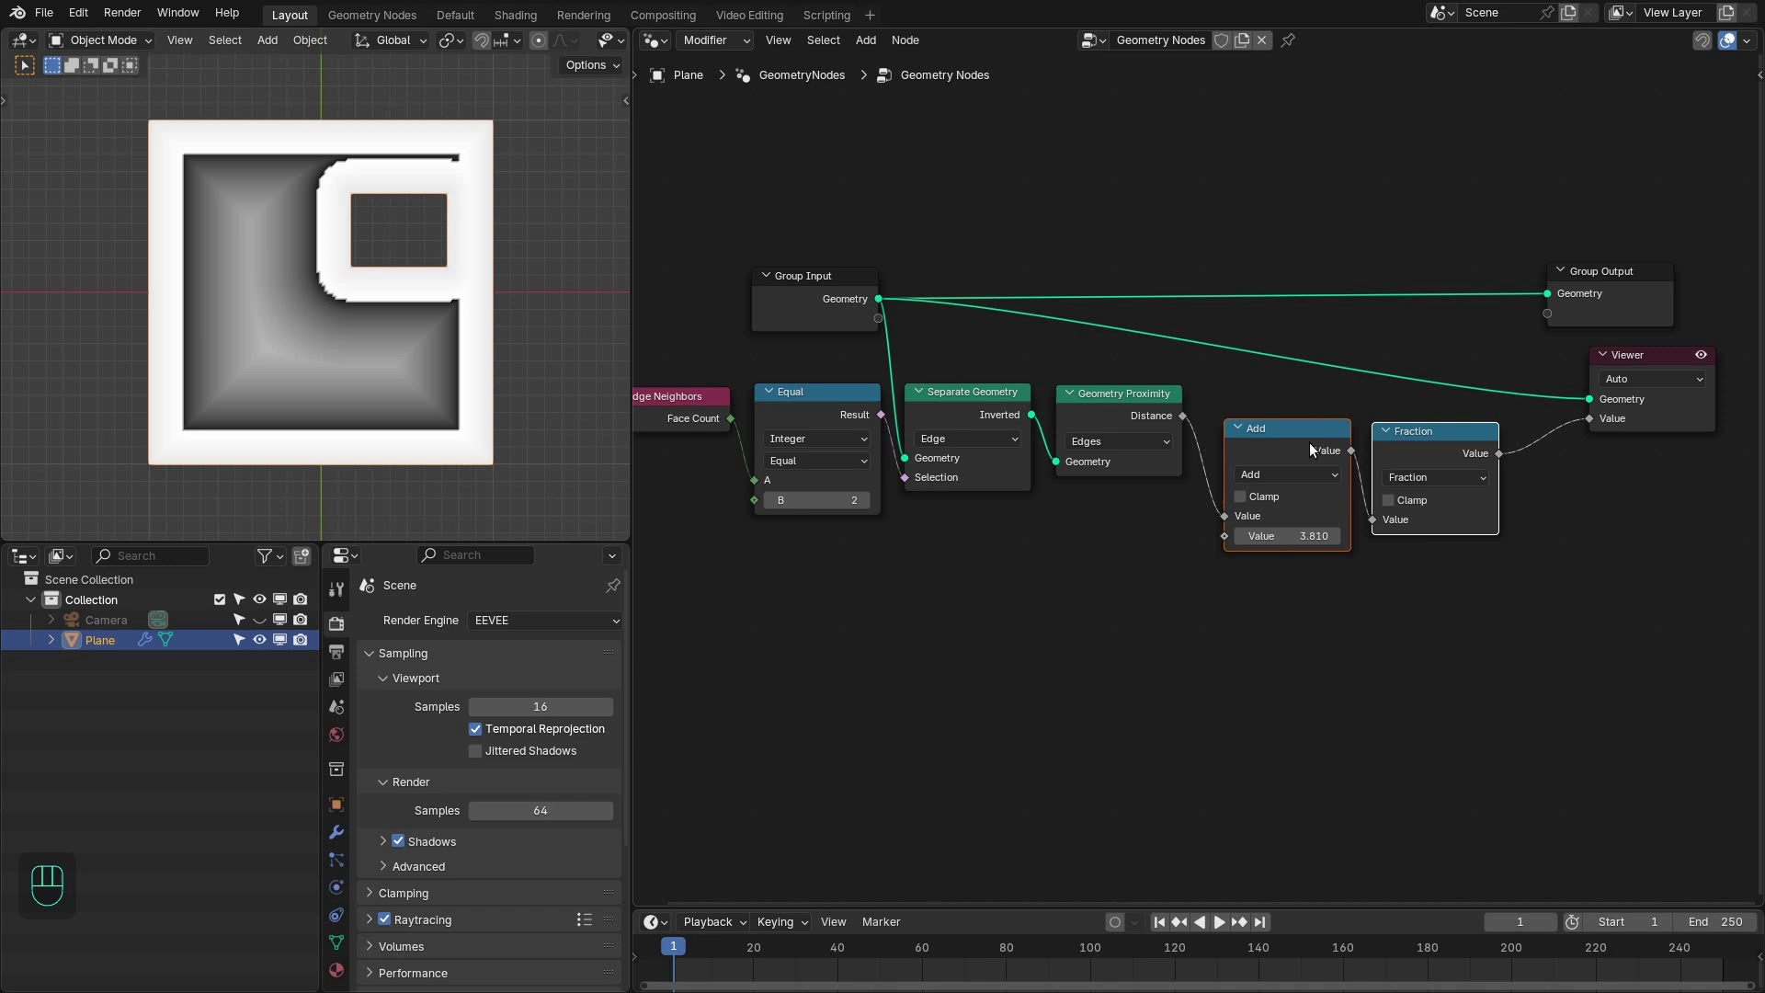
click(1238, 416)
click(406, 347)
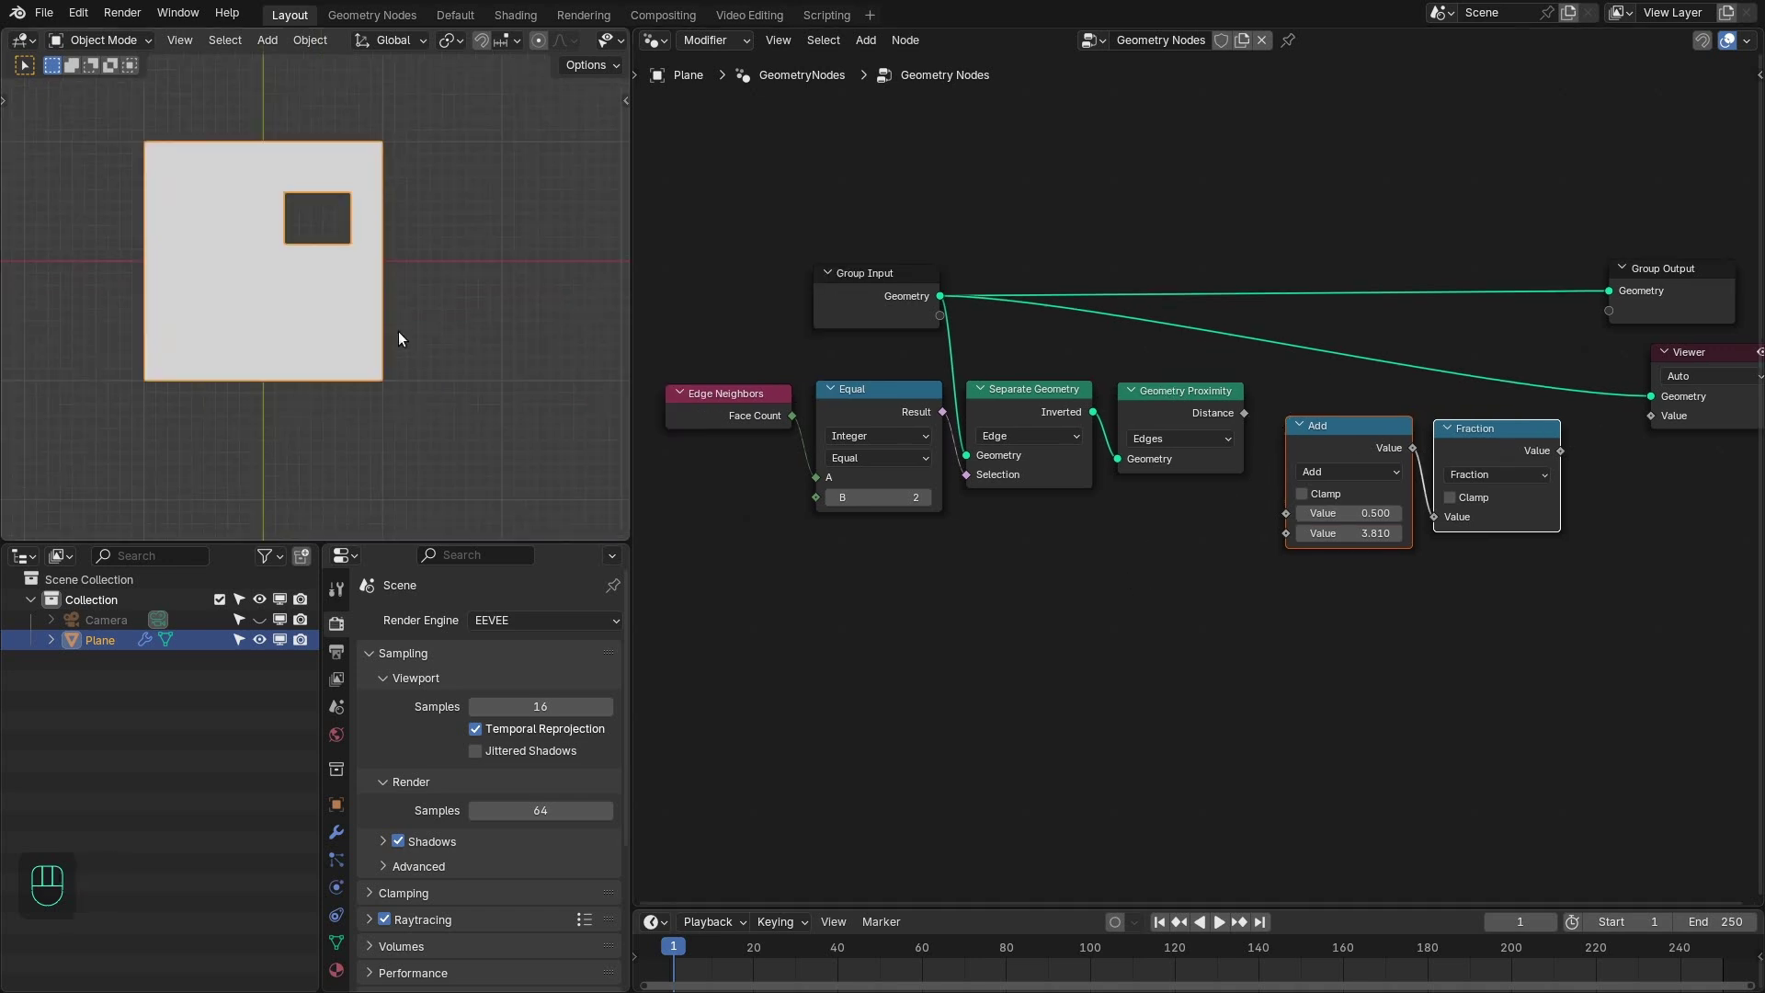
key(shift+a)
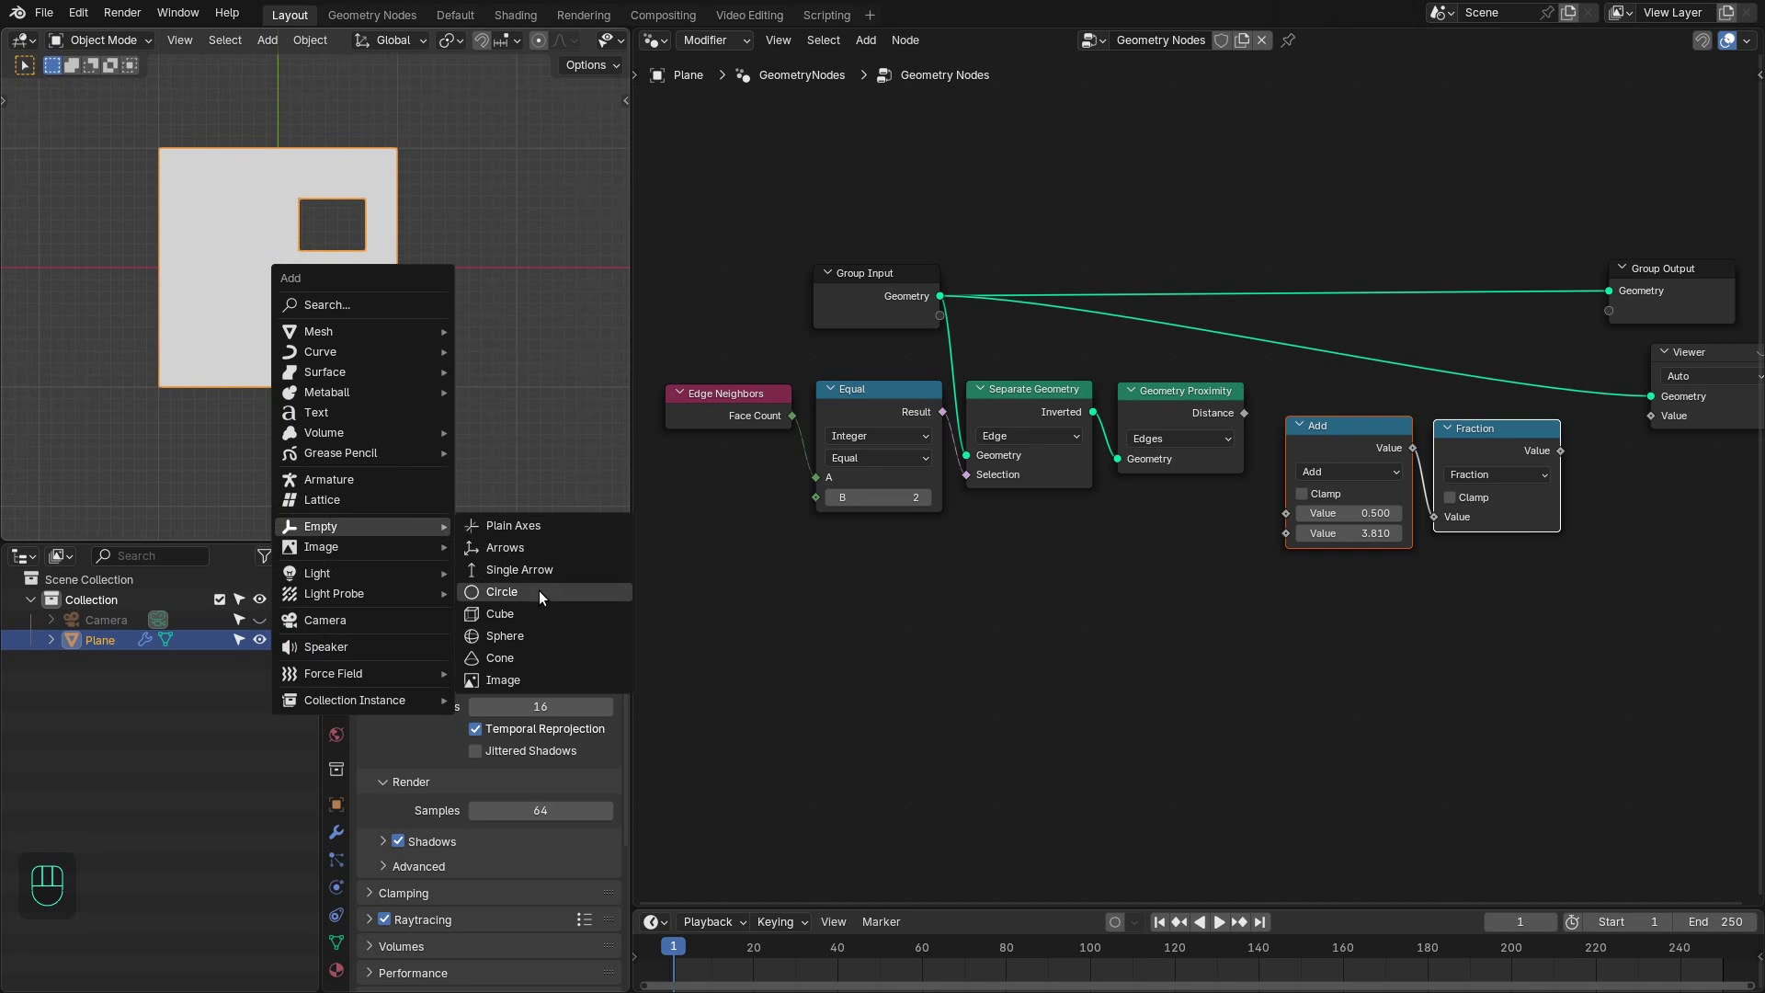
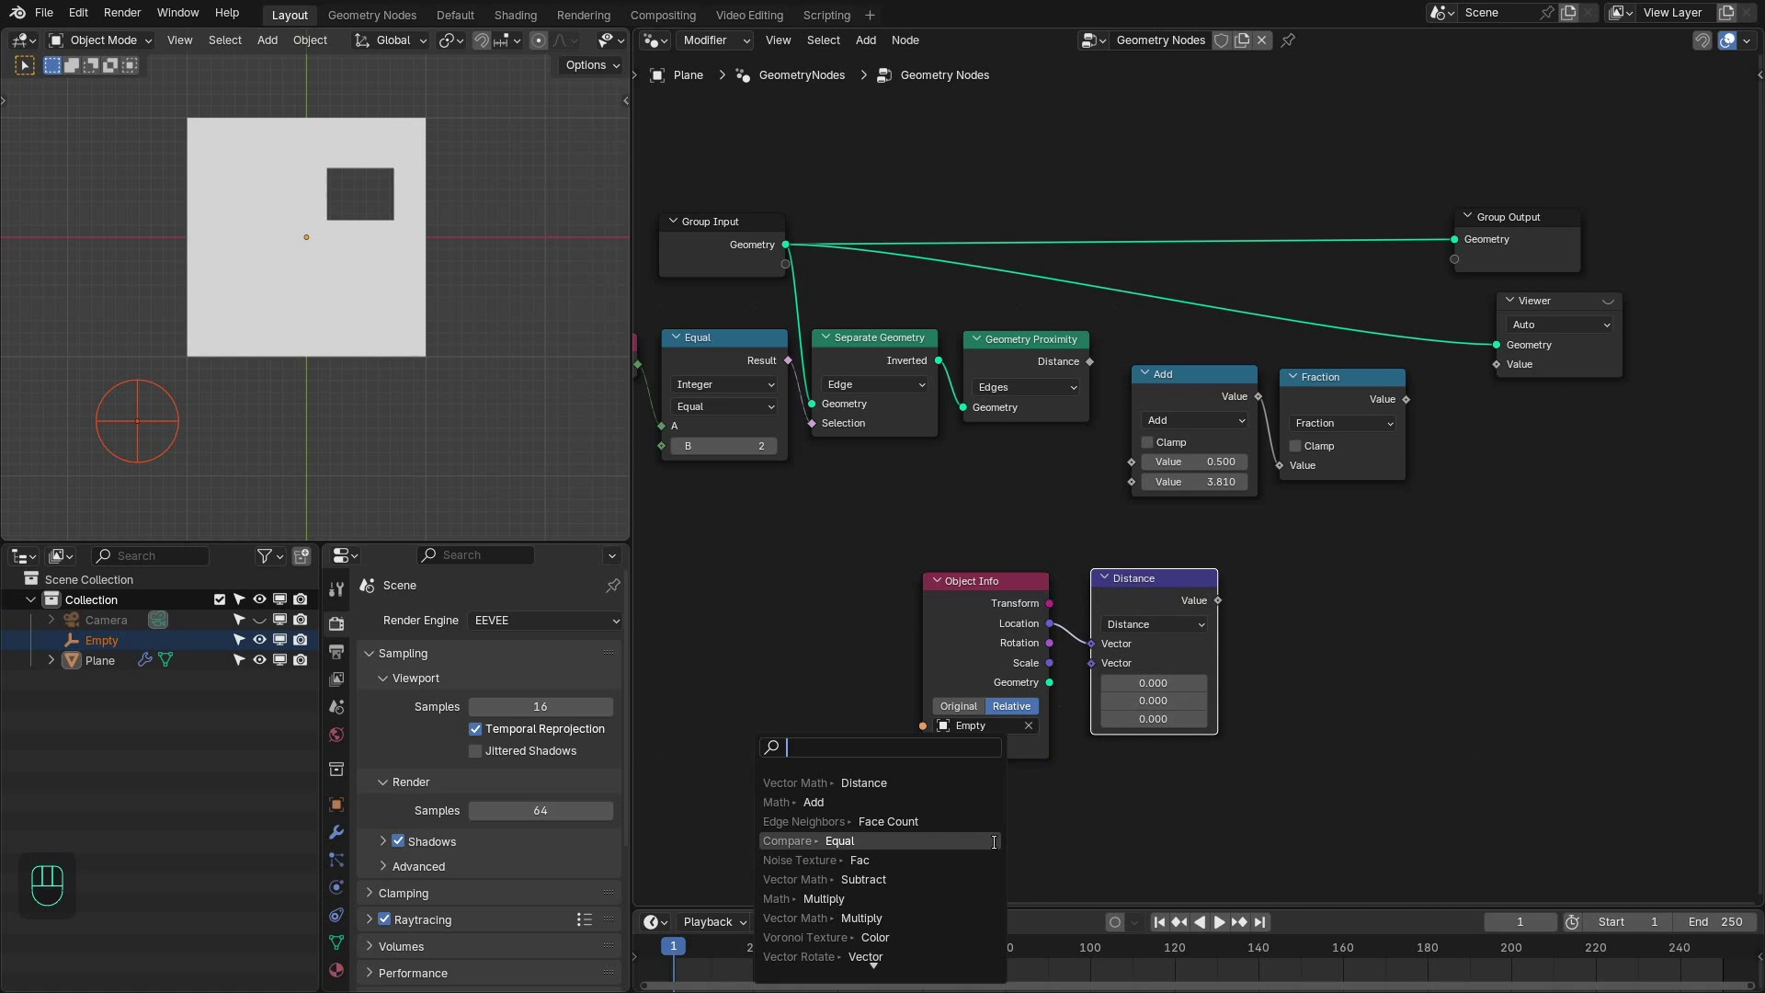
- Add a Position node for the Empty distance measurement and select the circle empty as its object
click(1053, 796)
click(1131, 587)
click(776, 246)
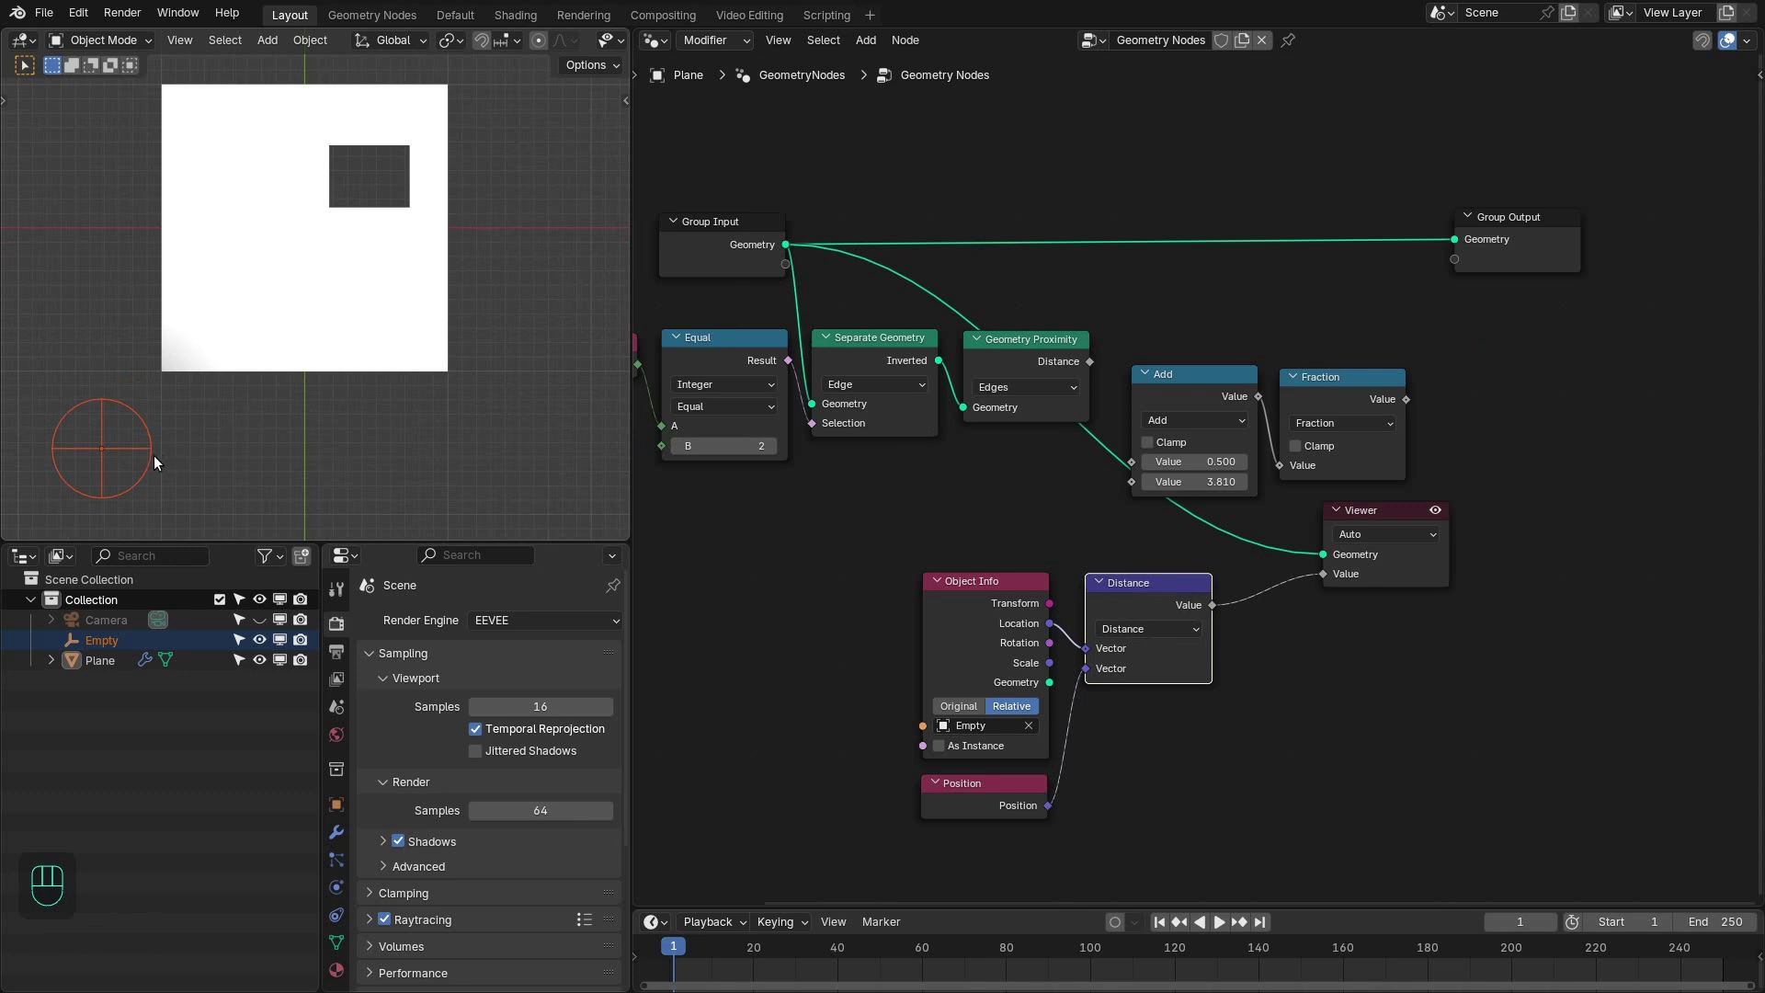
click(1290, 41)
right_click(141, 458)
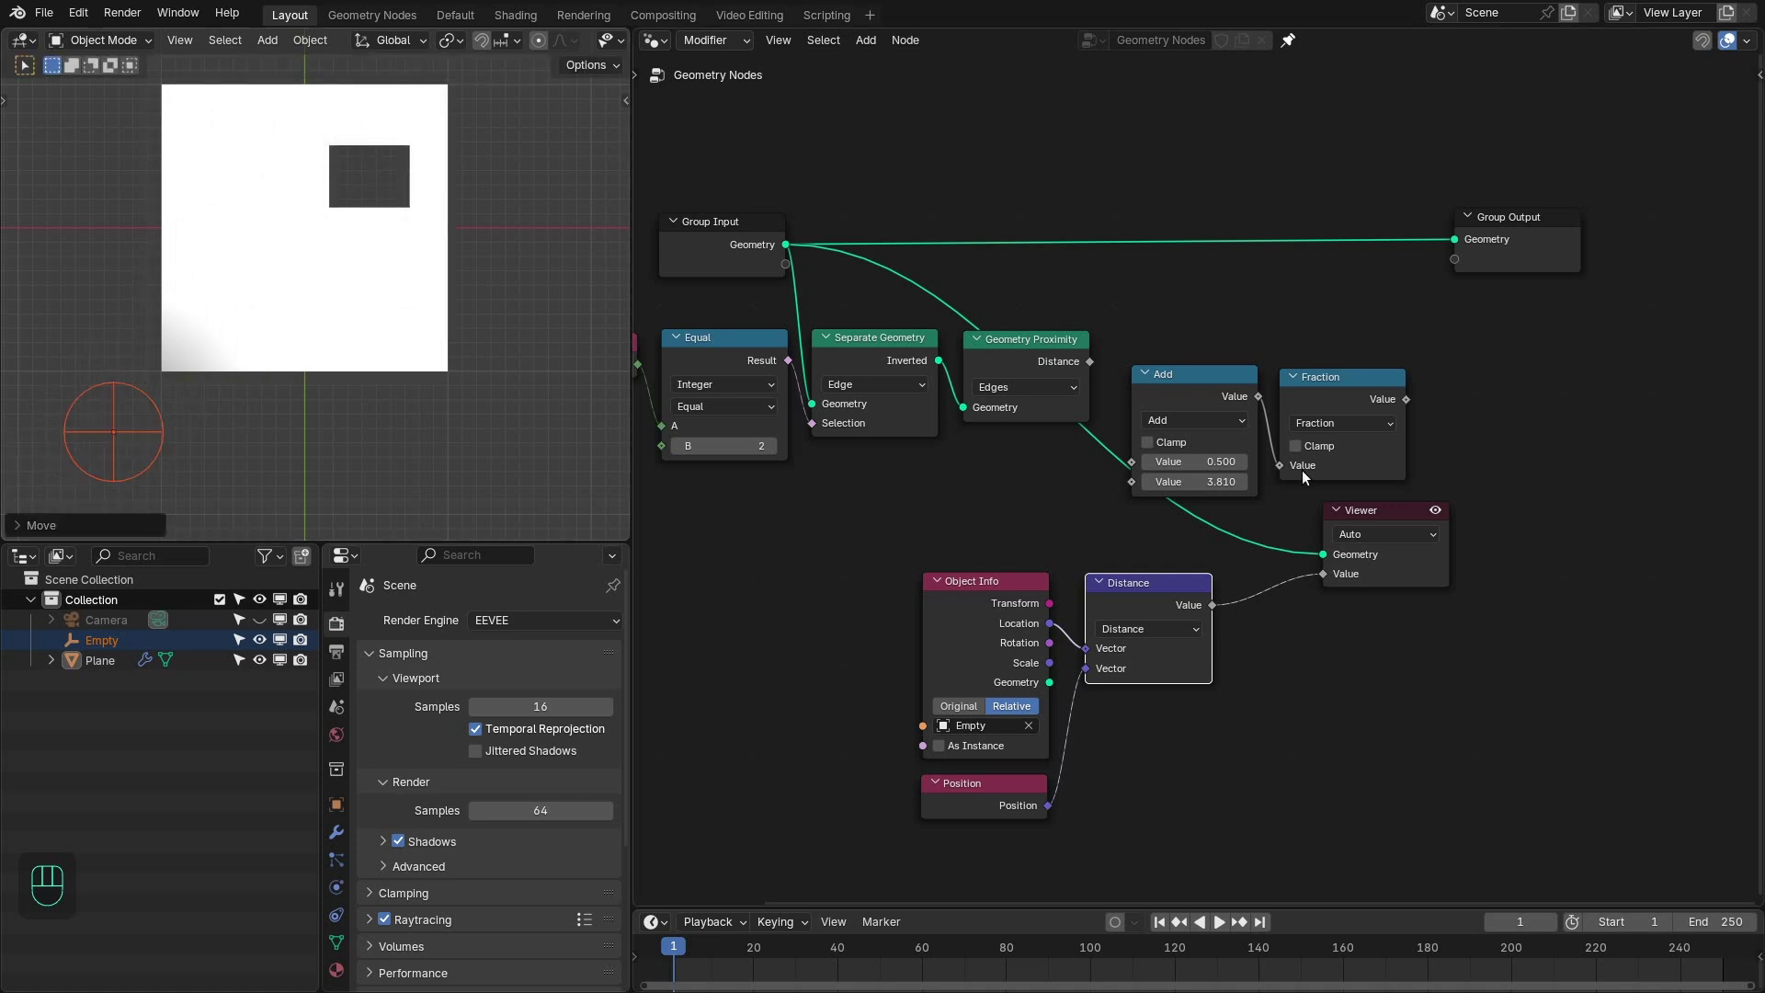
- Duplicate the Add and Fraction pair after the Distance node and delete the original proximity pair
click(1318, 606)
key(shift+d)
click(1501, 615)
drag(1216, 607, 1276, 653)
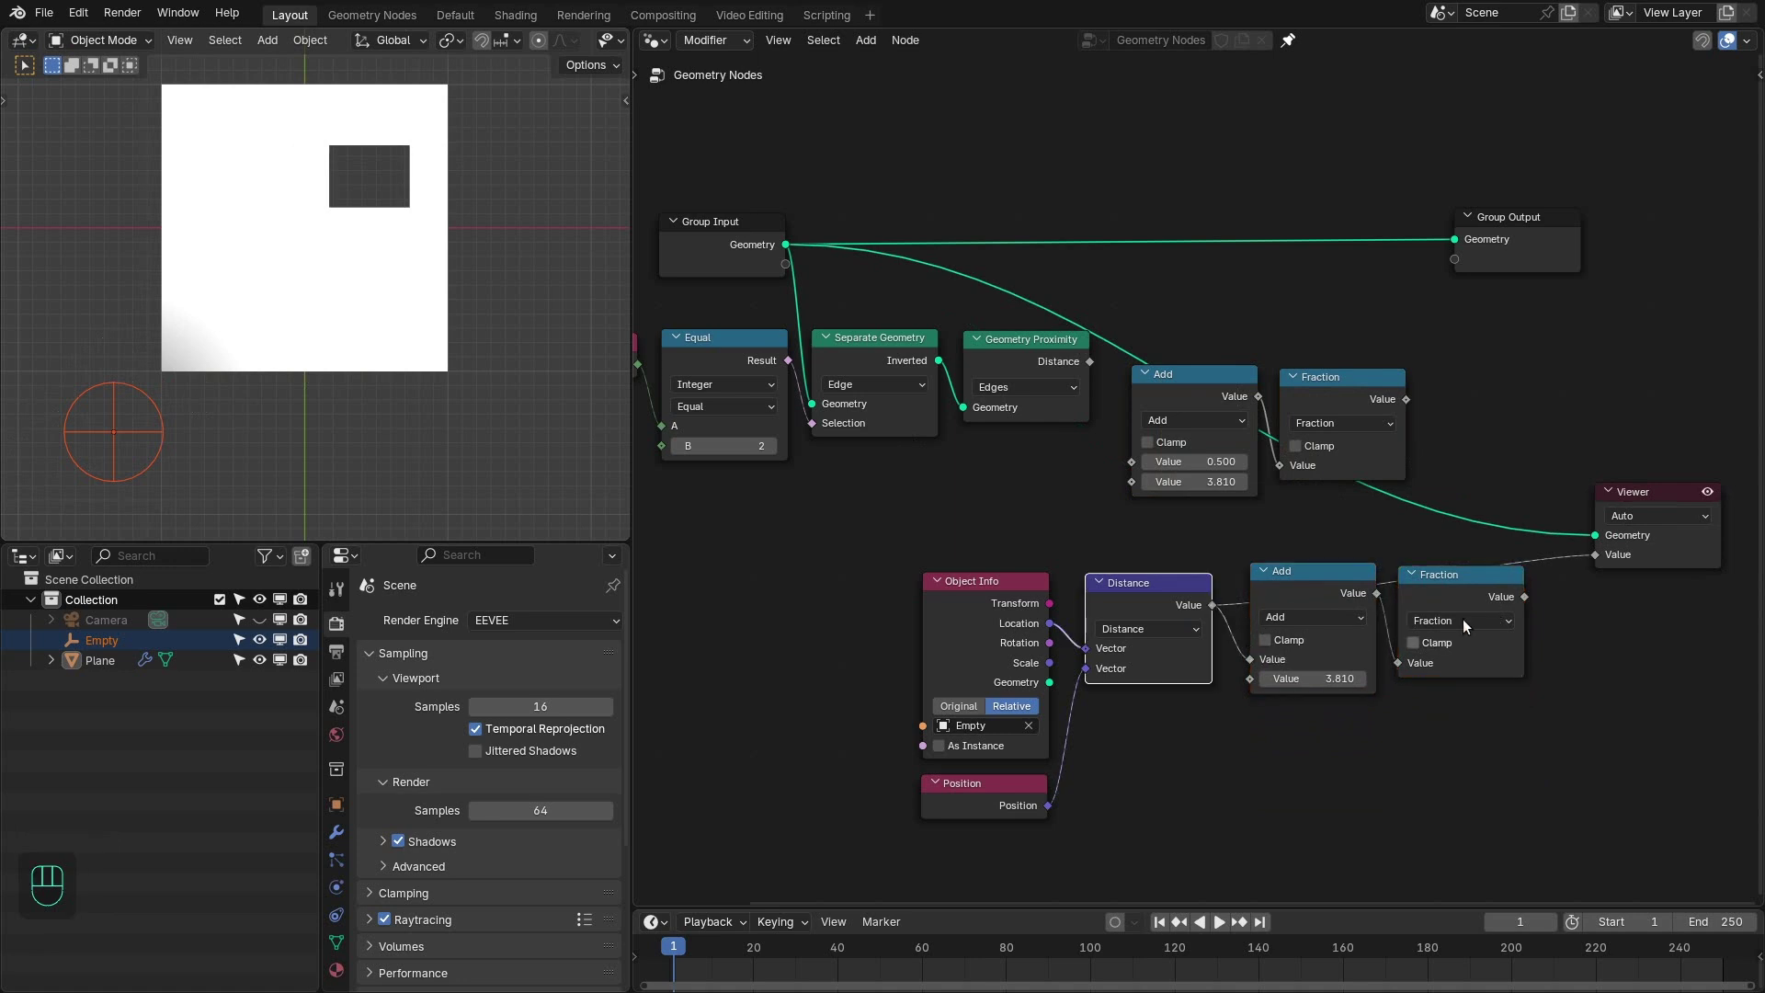
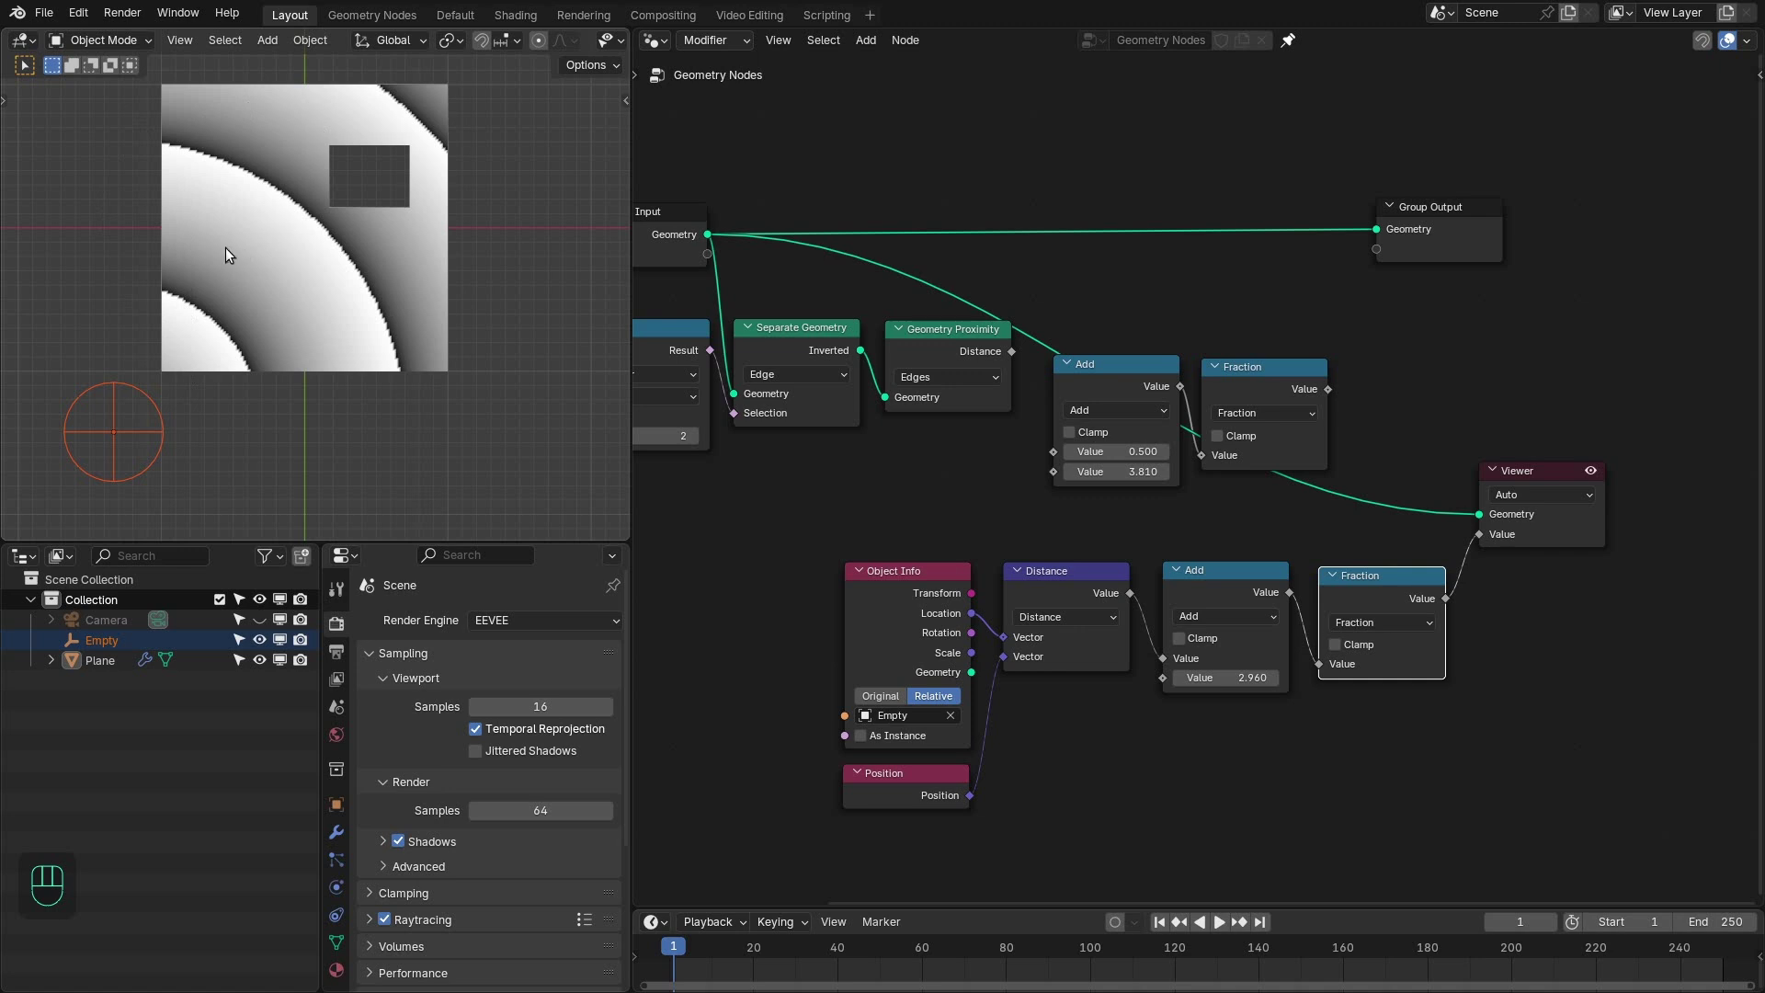
right_click(1125, 327)
click(1592, 608)
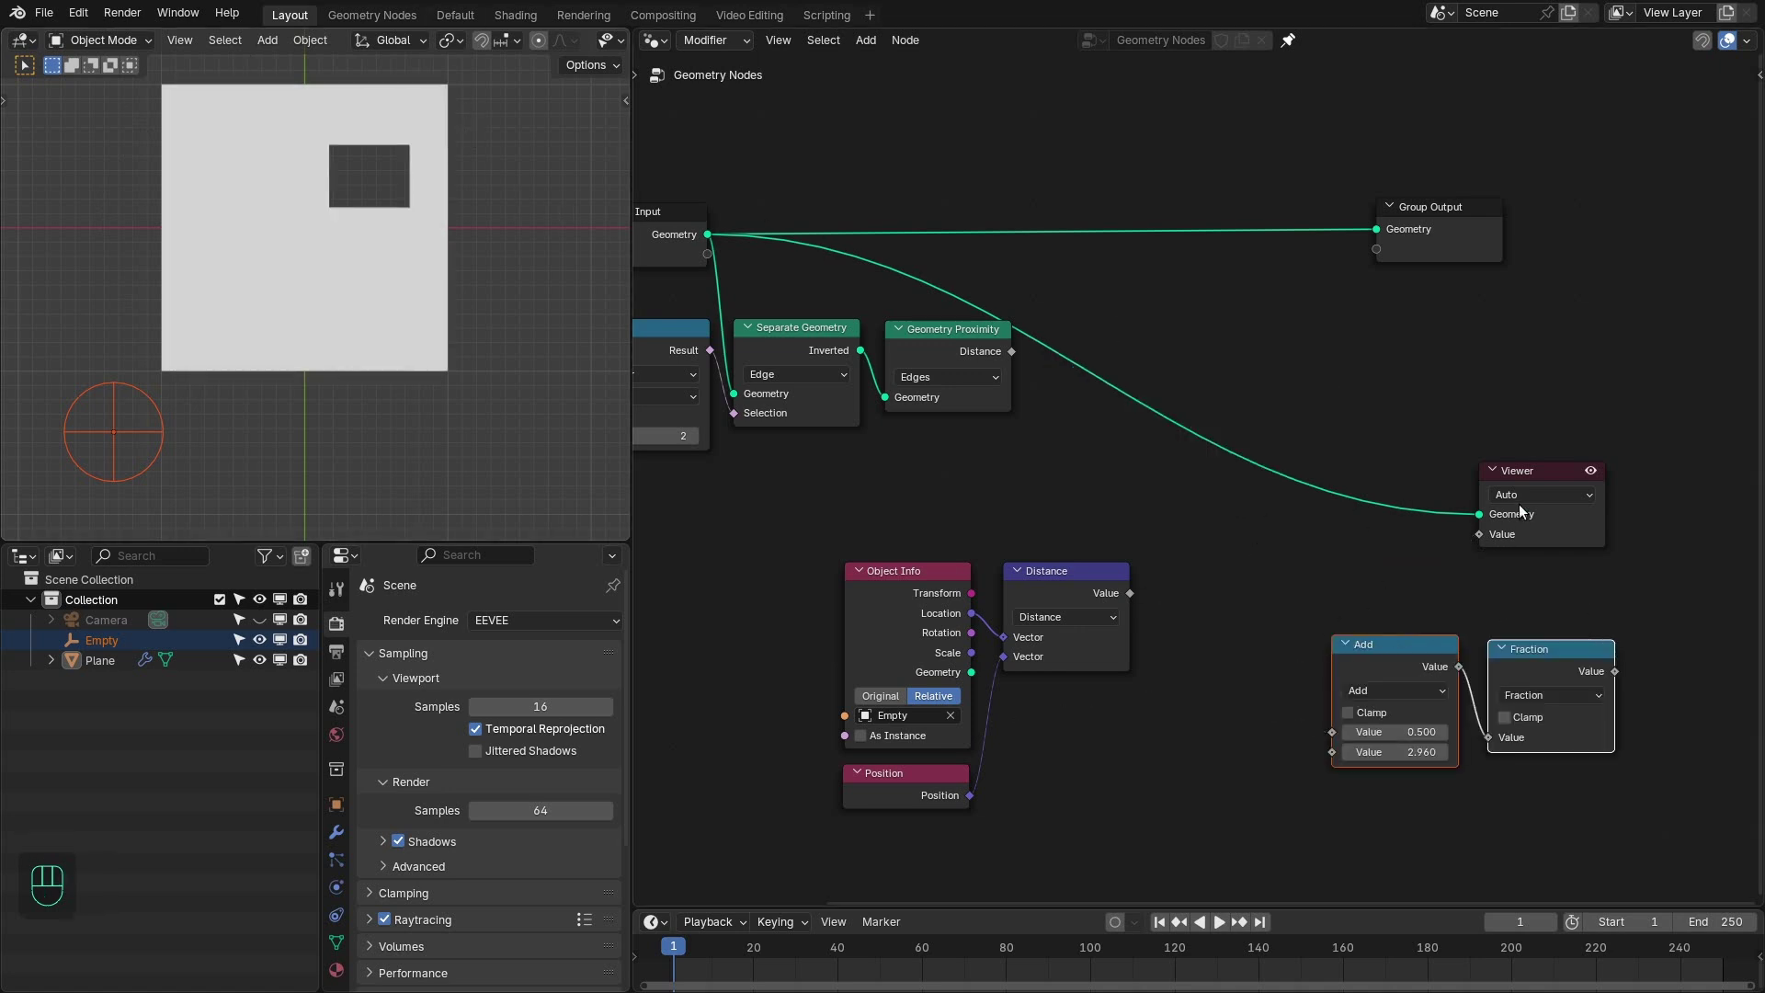
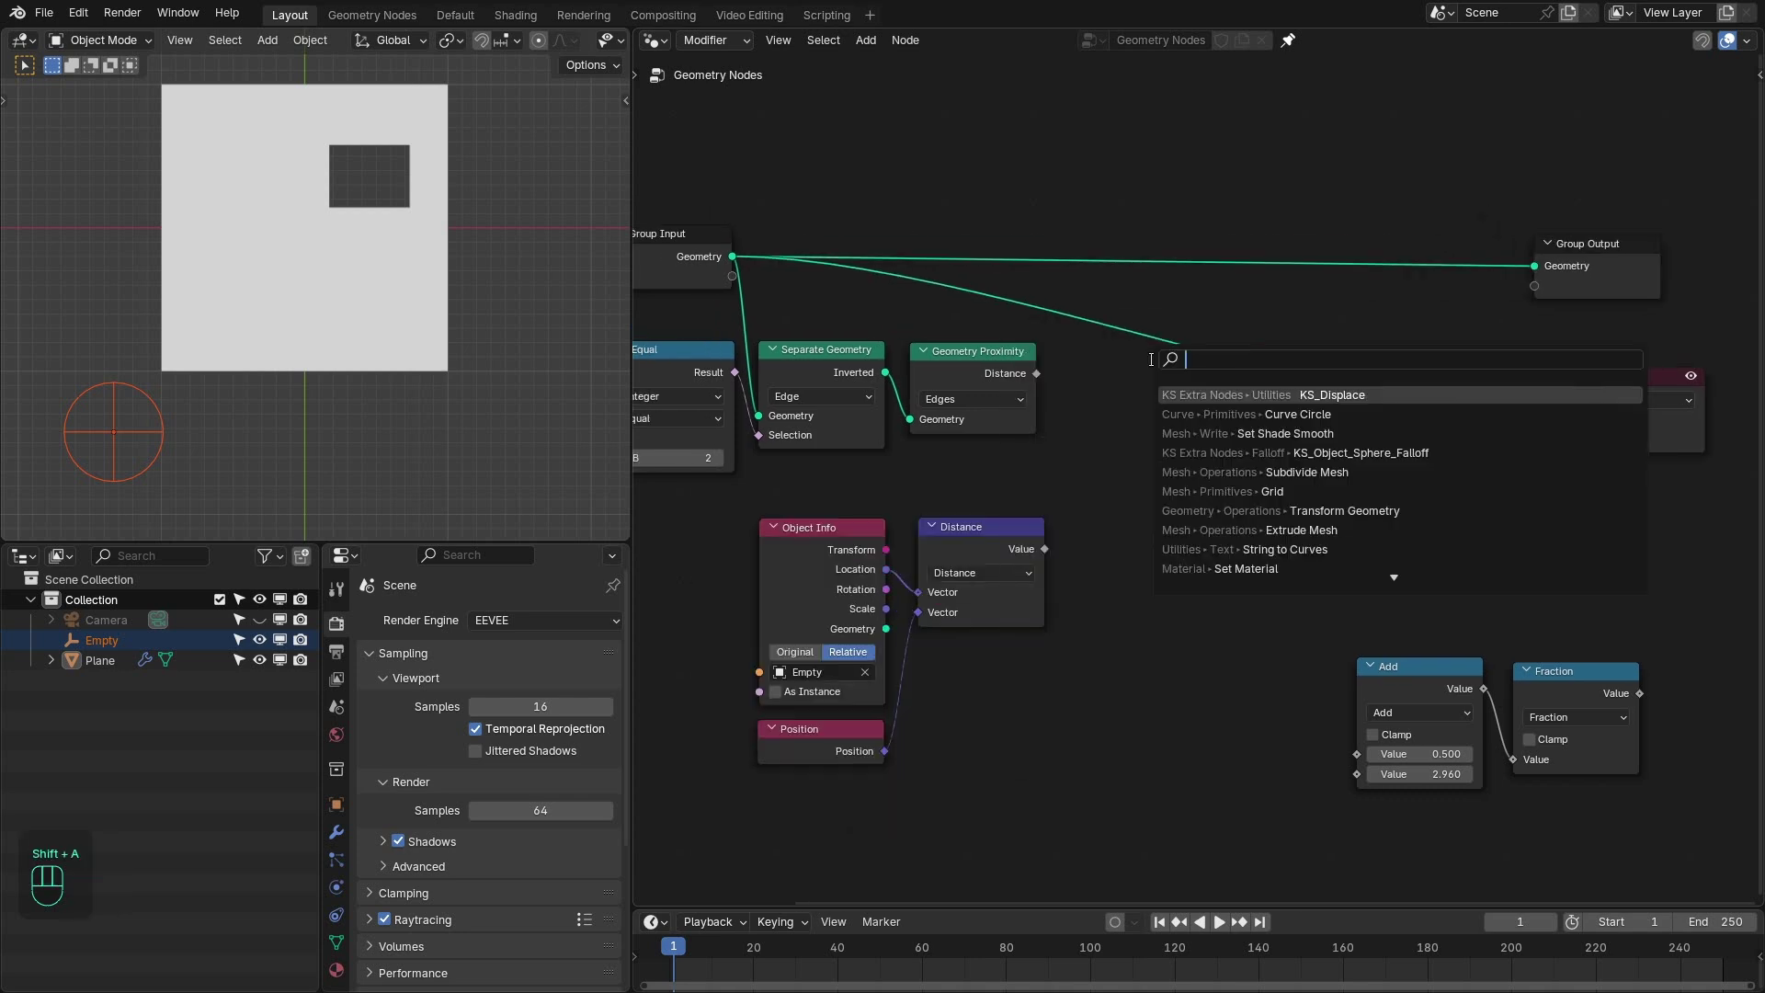
- Add the KS_Displace node and drive its Strength from the Geometry Proximity distance
drag(1162, 328, 1139, 319)
click(1163, 315)
click(1170, 320)
click(1191, 323)
drag(1040, 374, 1159, 364)
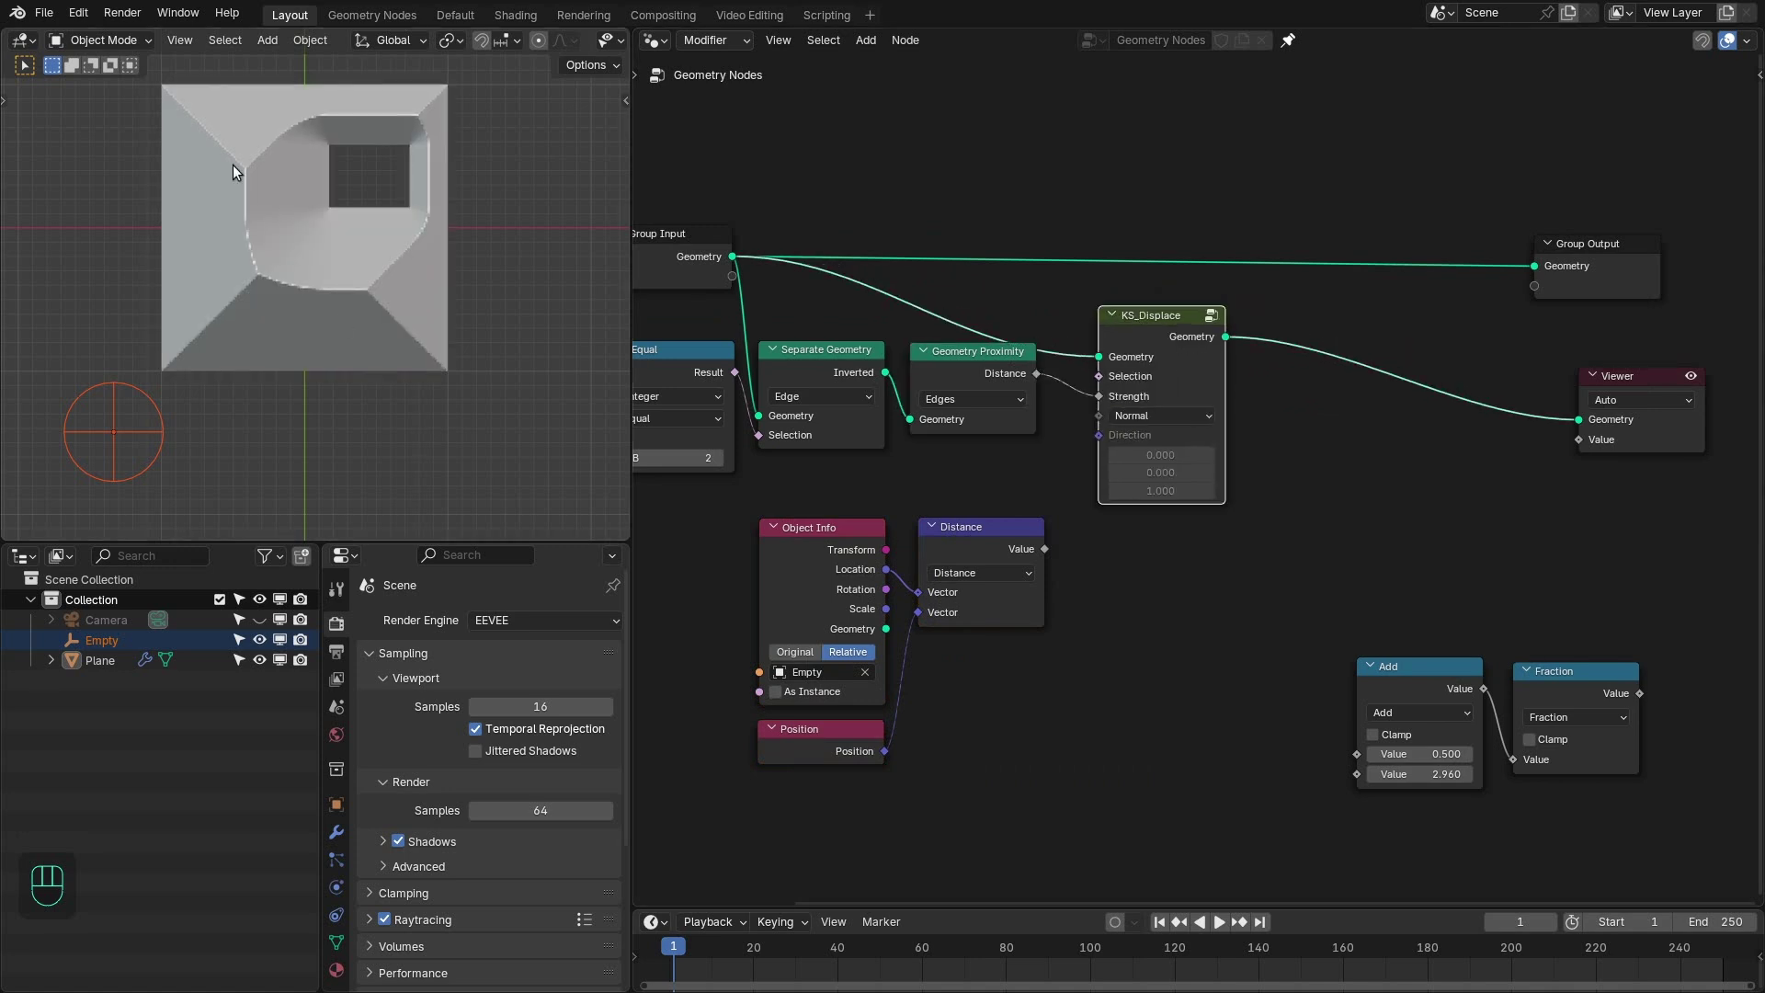
- Reposition Object Info and Distance, wire the Empty distance through Add (1.22) and Fraction into the Viewer
drag(389, 370, 353, 318)
key(KP_7)
right_click(855, 833)
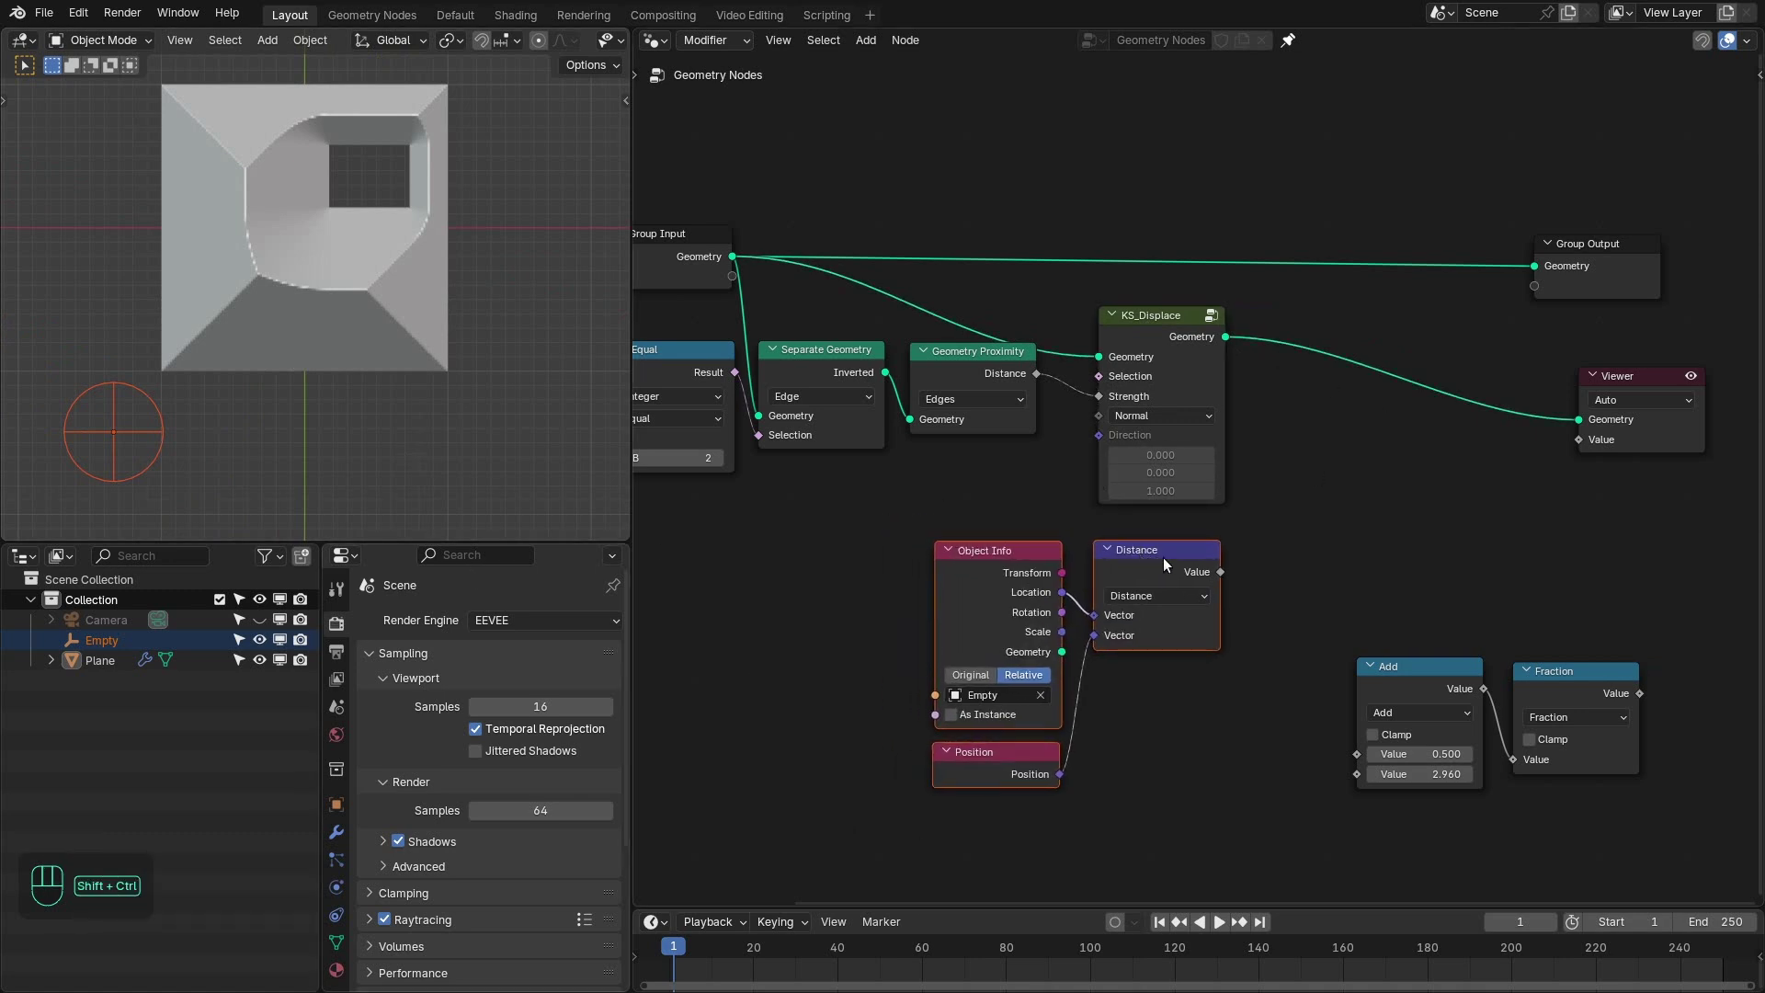
click(1175, 569)
click(1017, 551)
drag(1434, 648, 1582, 716)
right_click(1573, 704)
click(1559, 532)
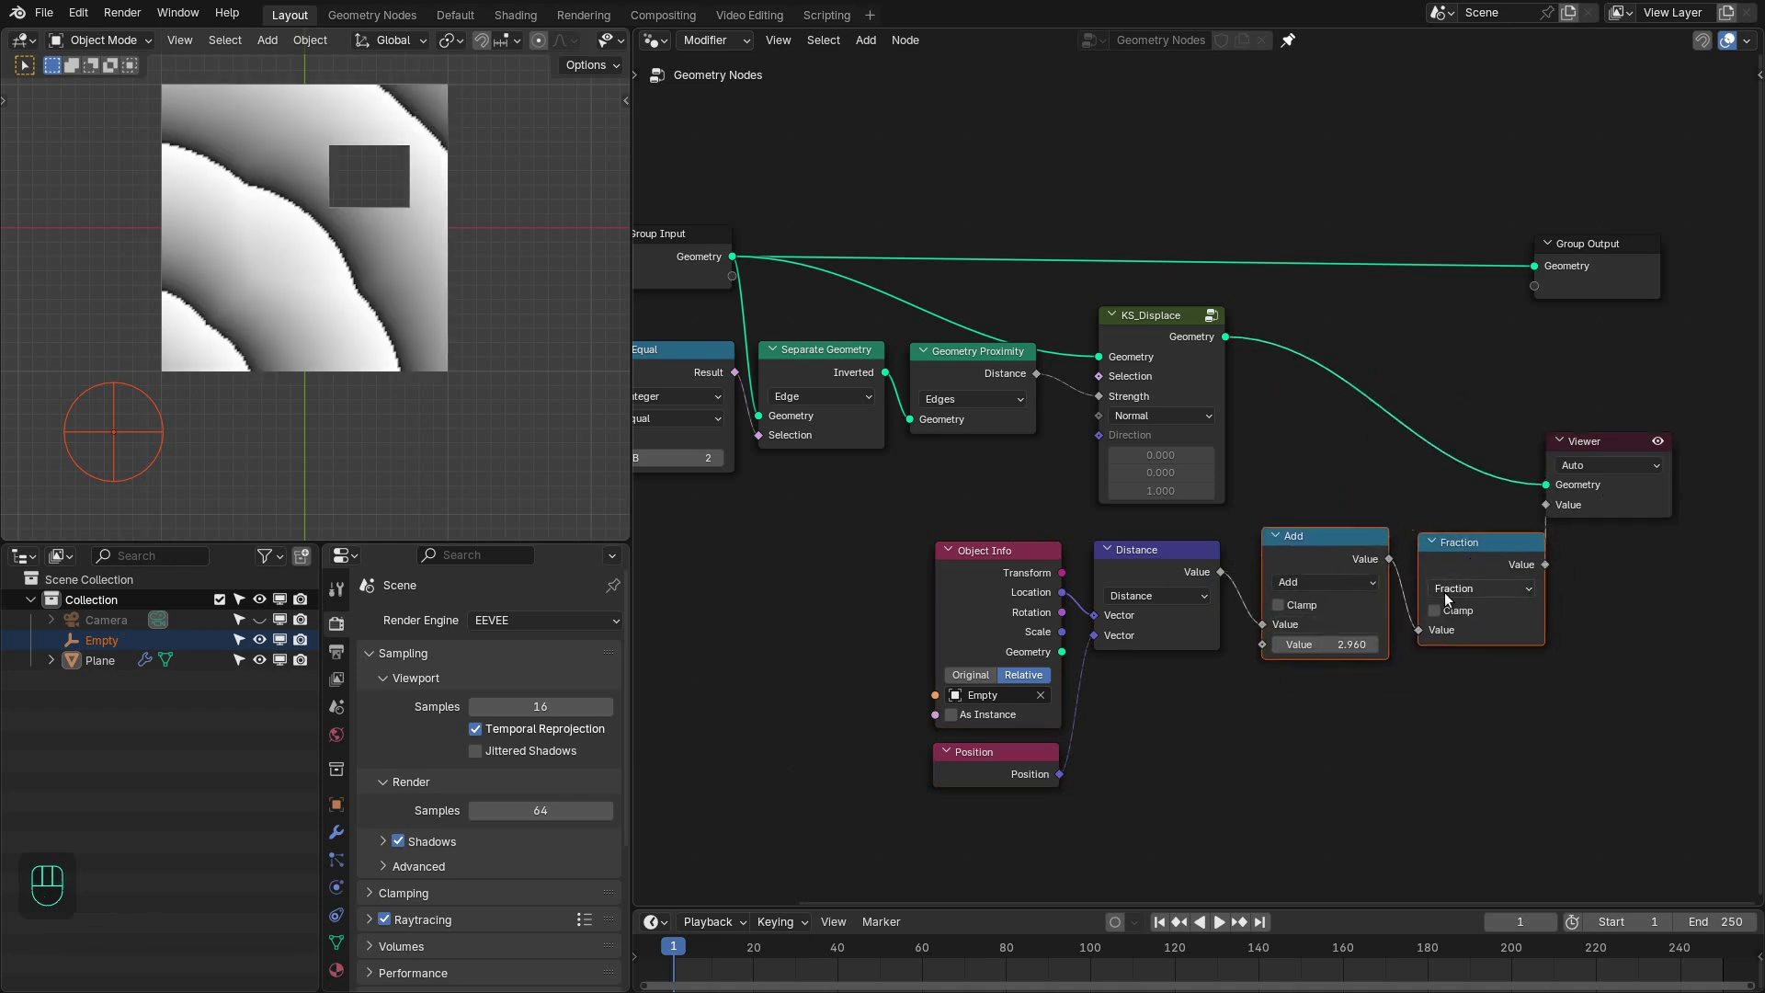
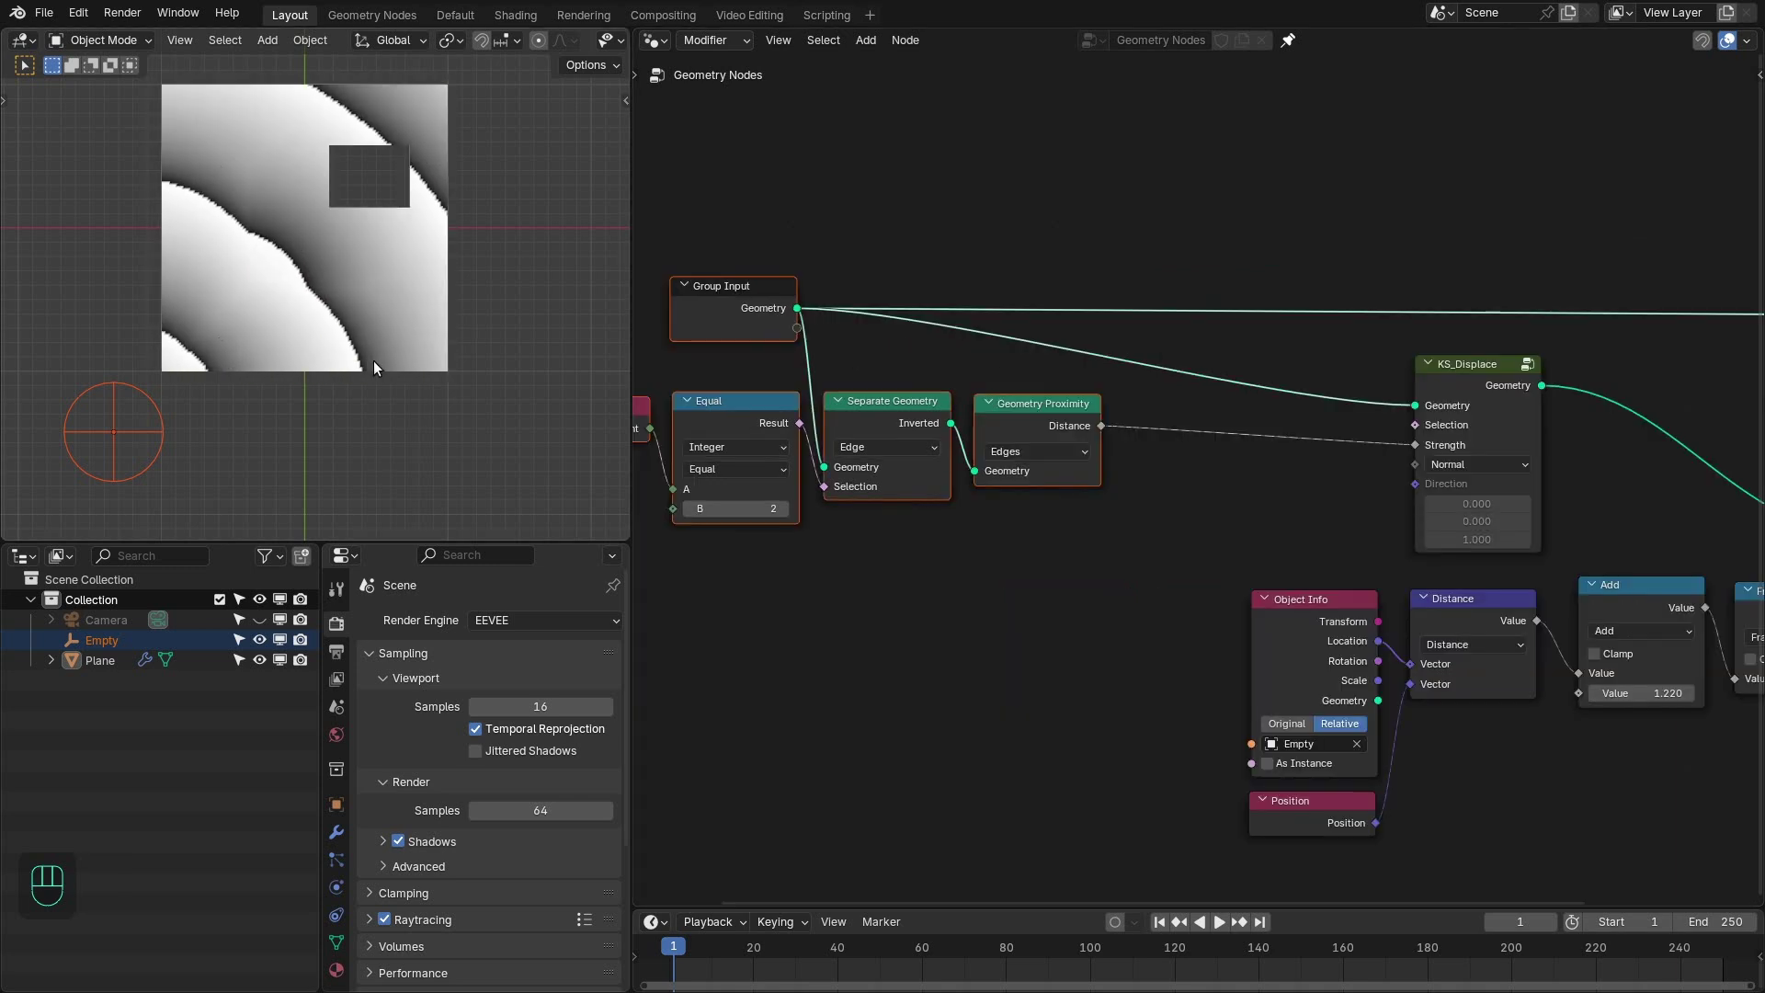
- Insert a Float Curve on the distance-to-strength link and bow its midpoint to 0.25/0.75
click(1092, 434)
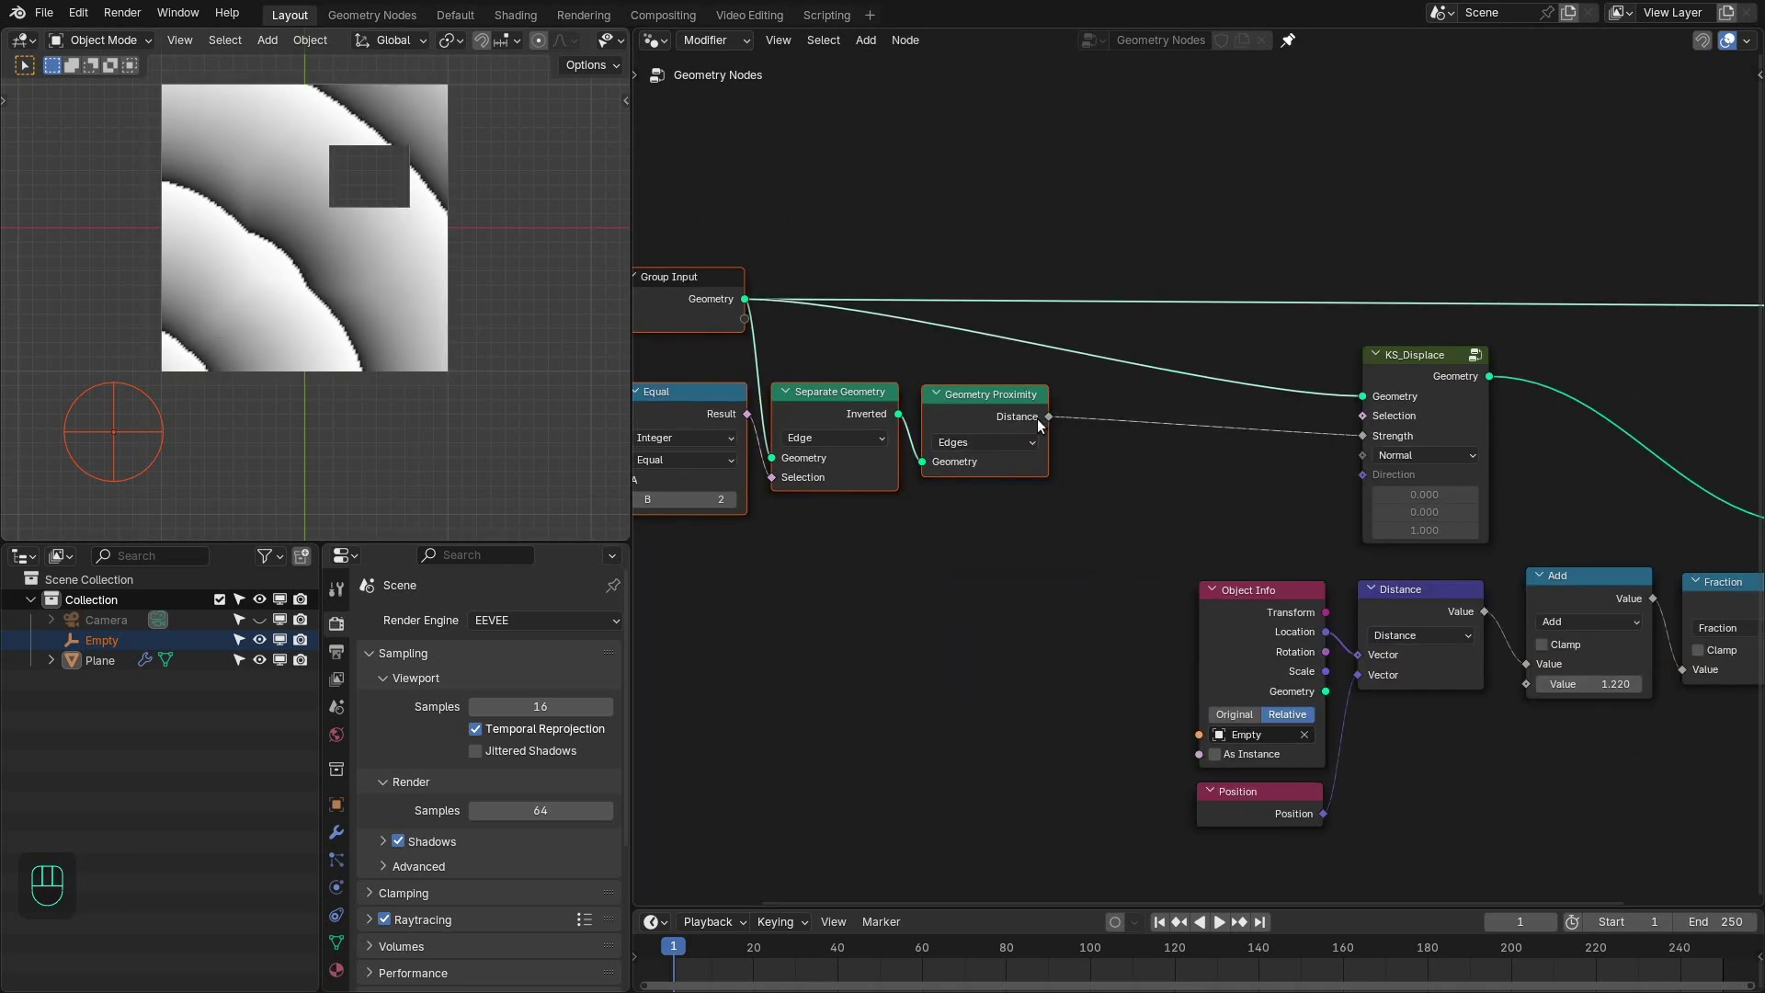
drag(1050, 425, 1076, 486)
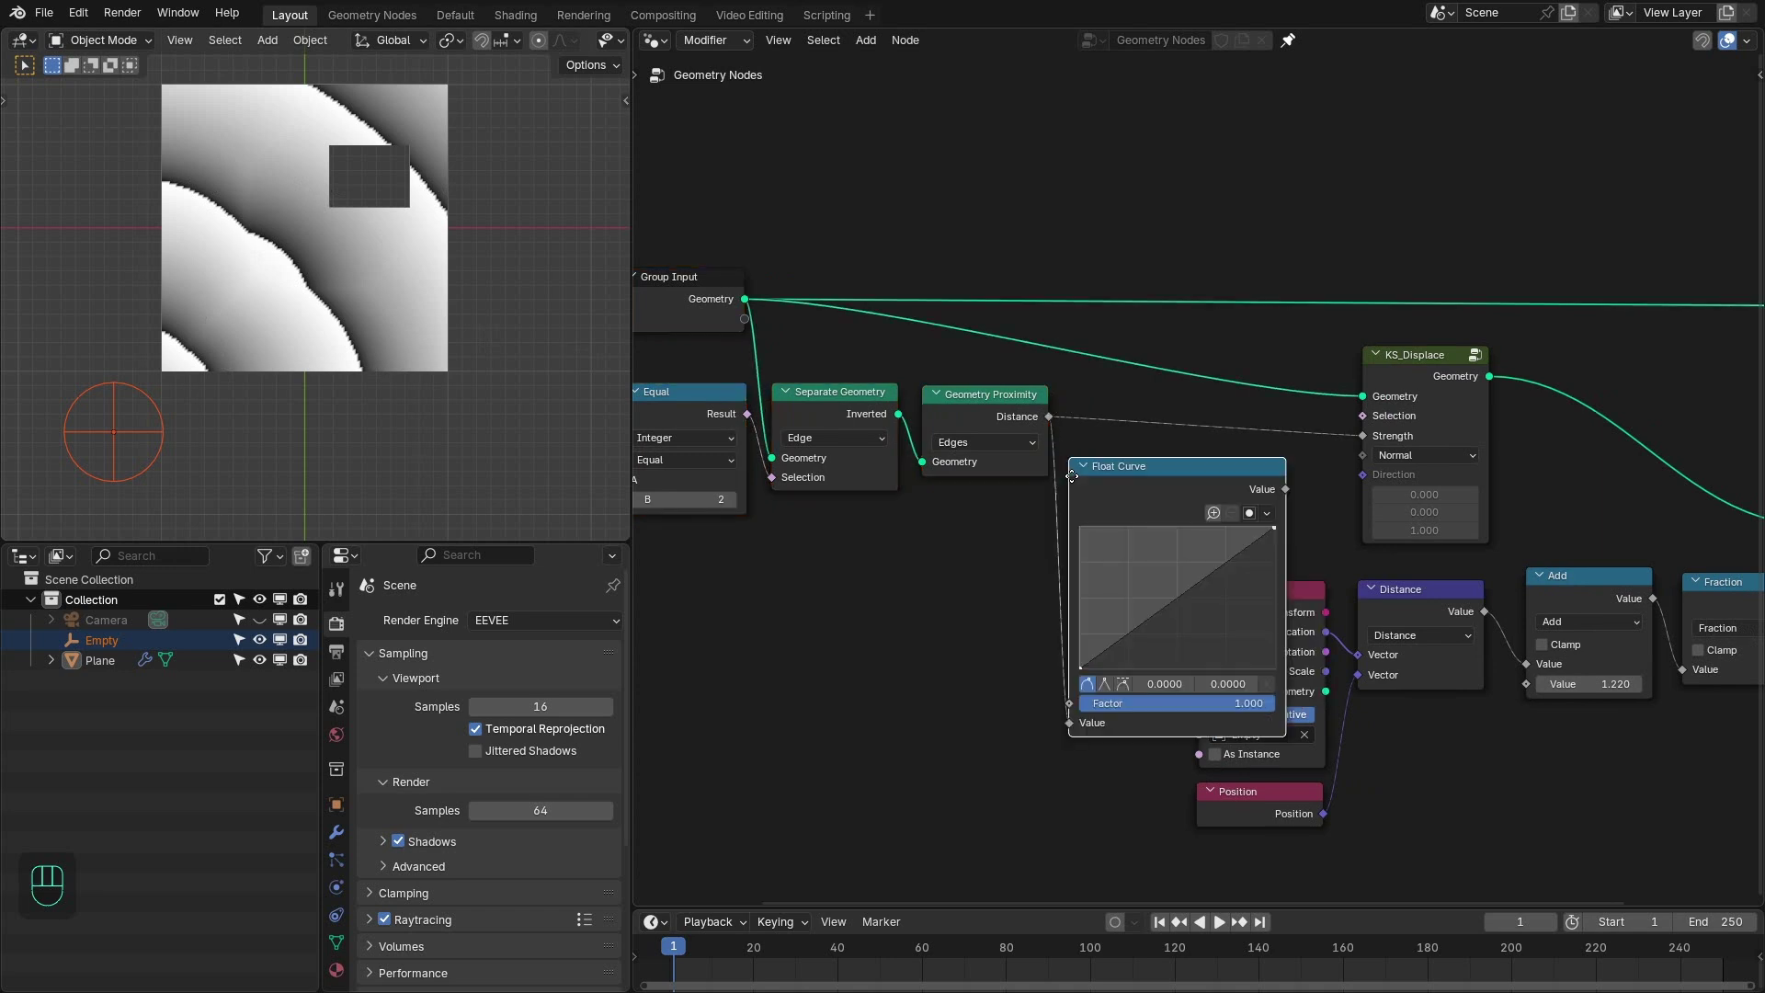
click(1082, 413)
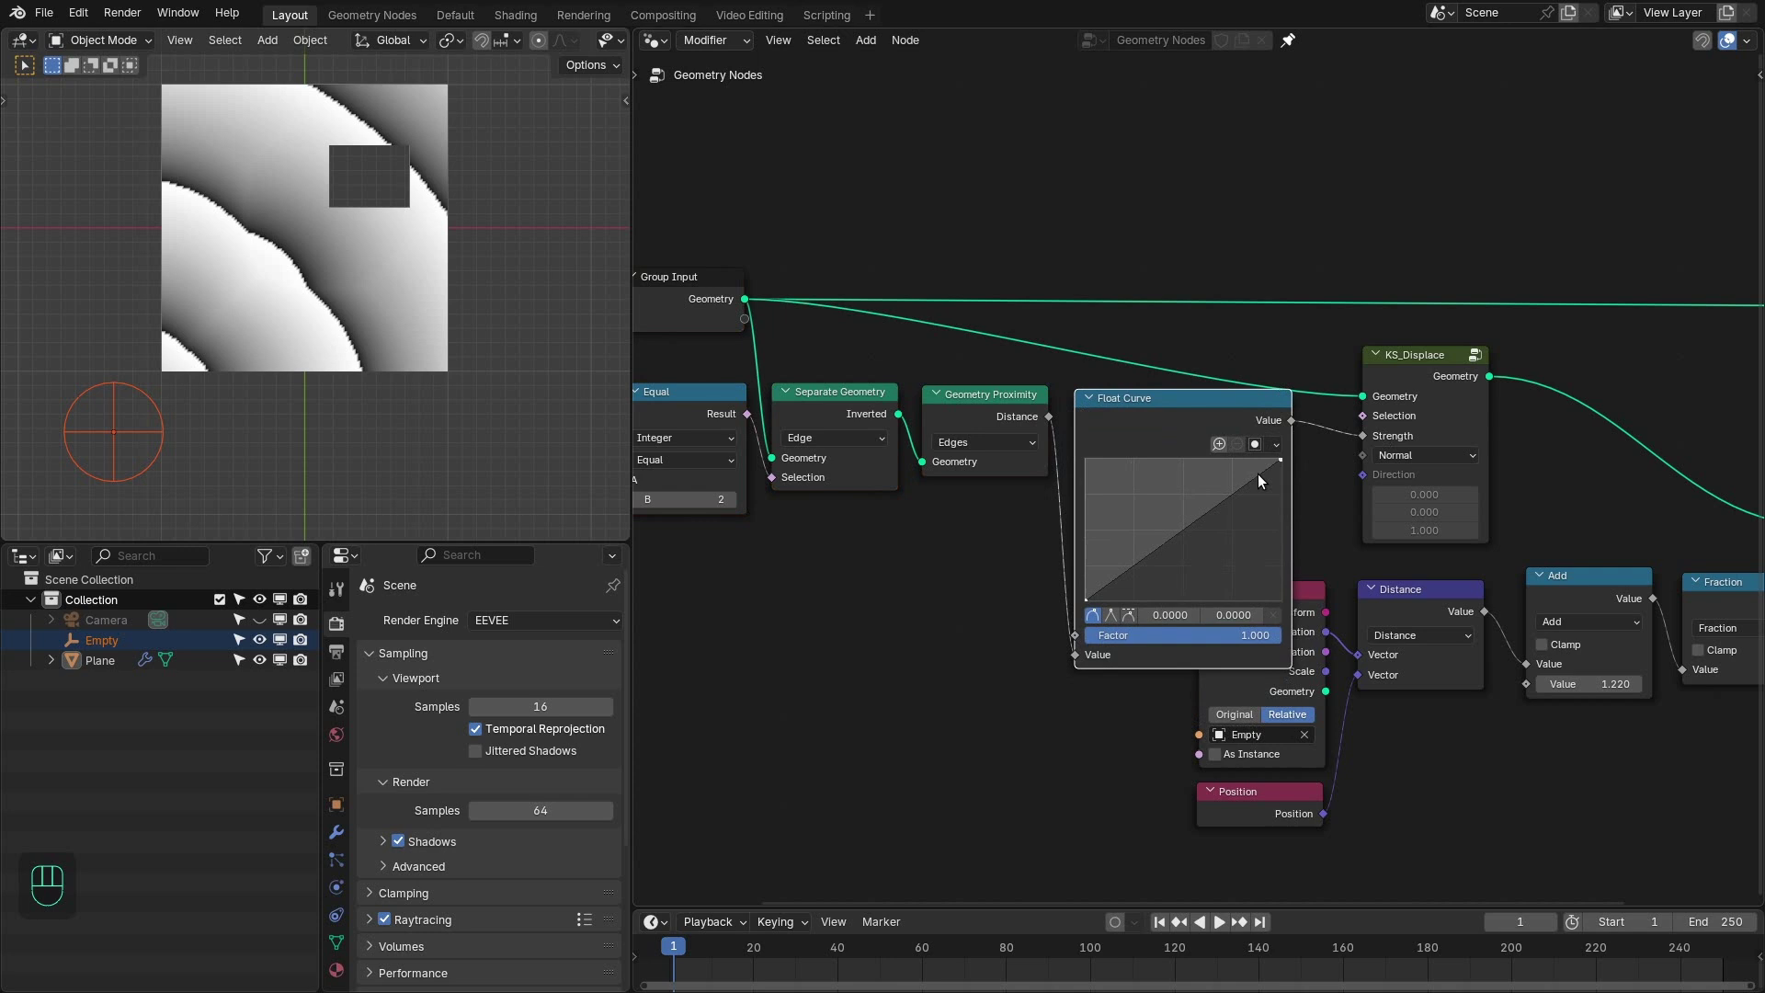
drag(1183, 534, 1140, 504)
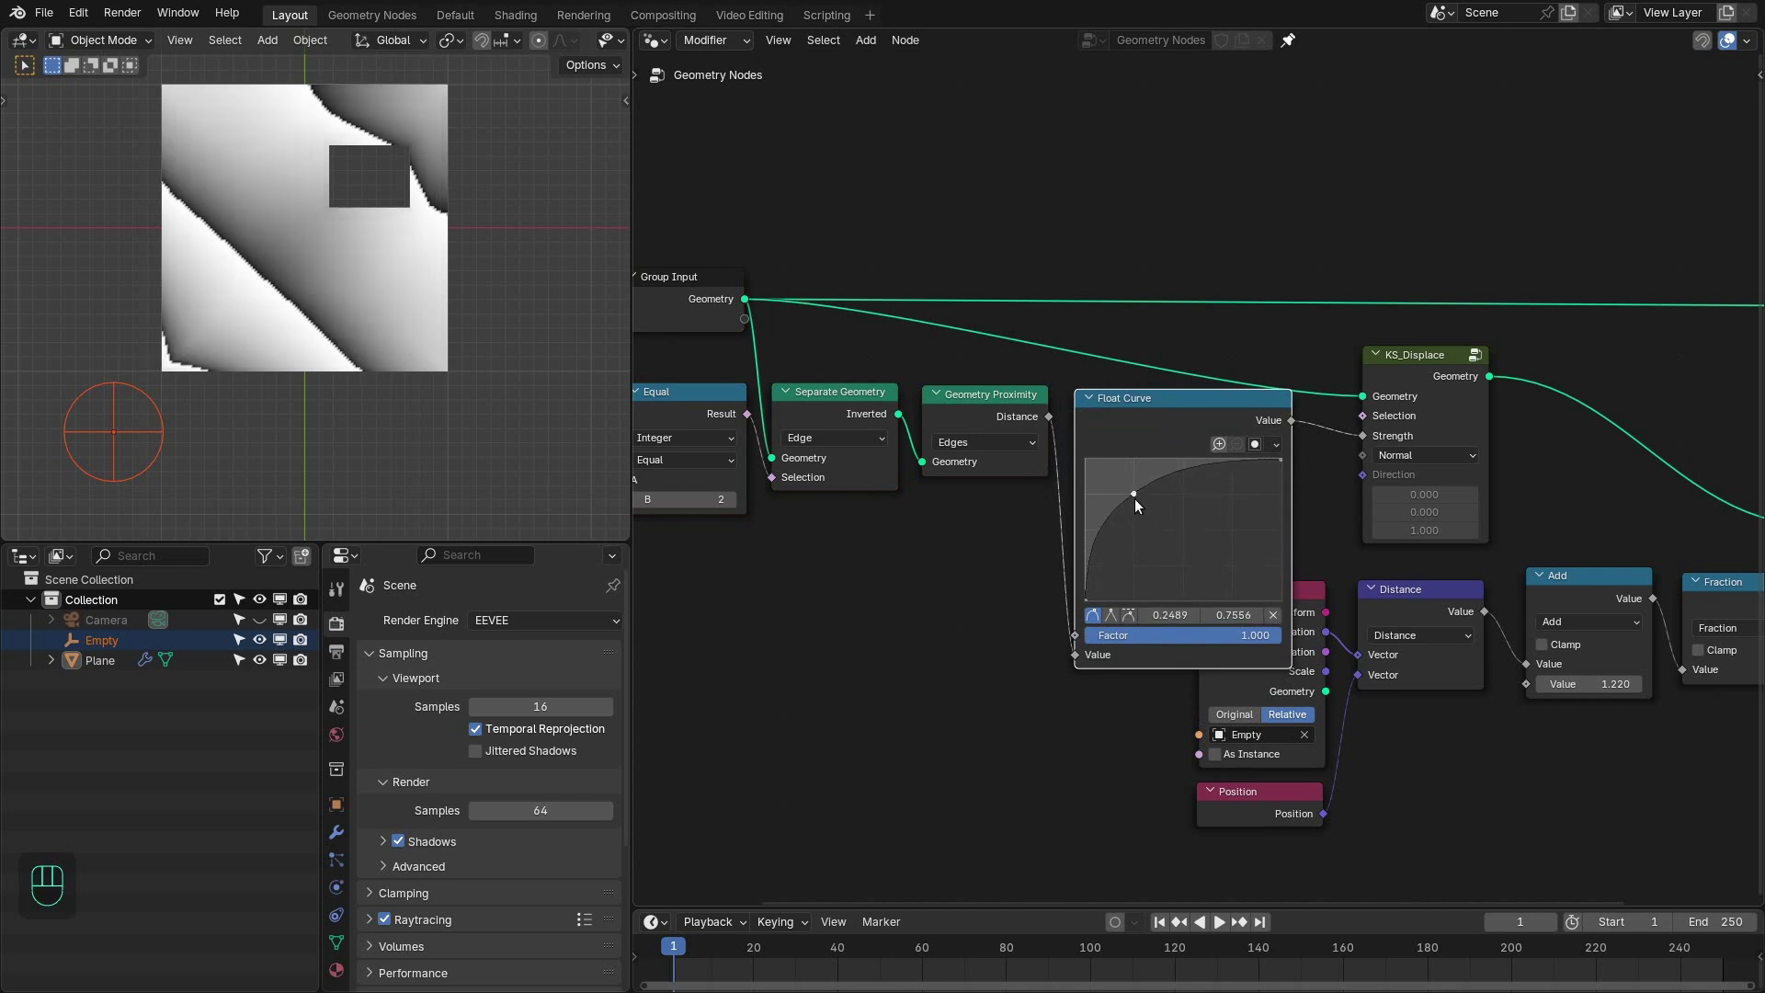
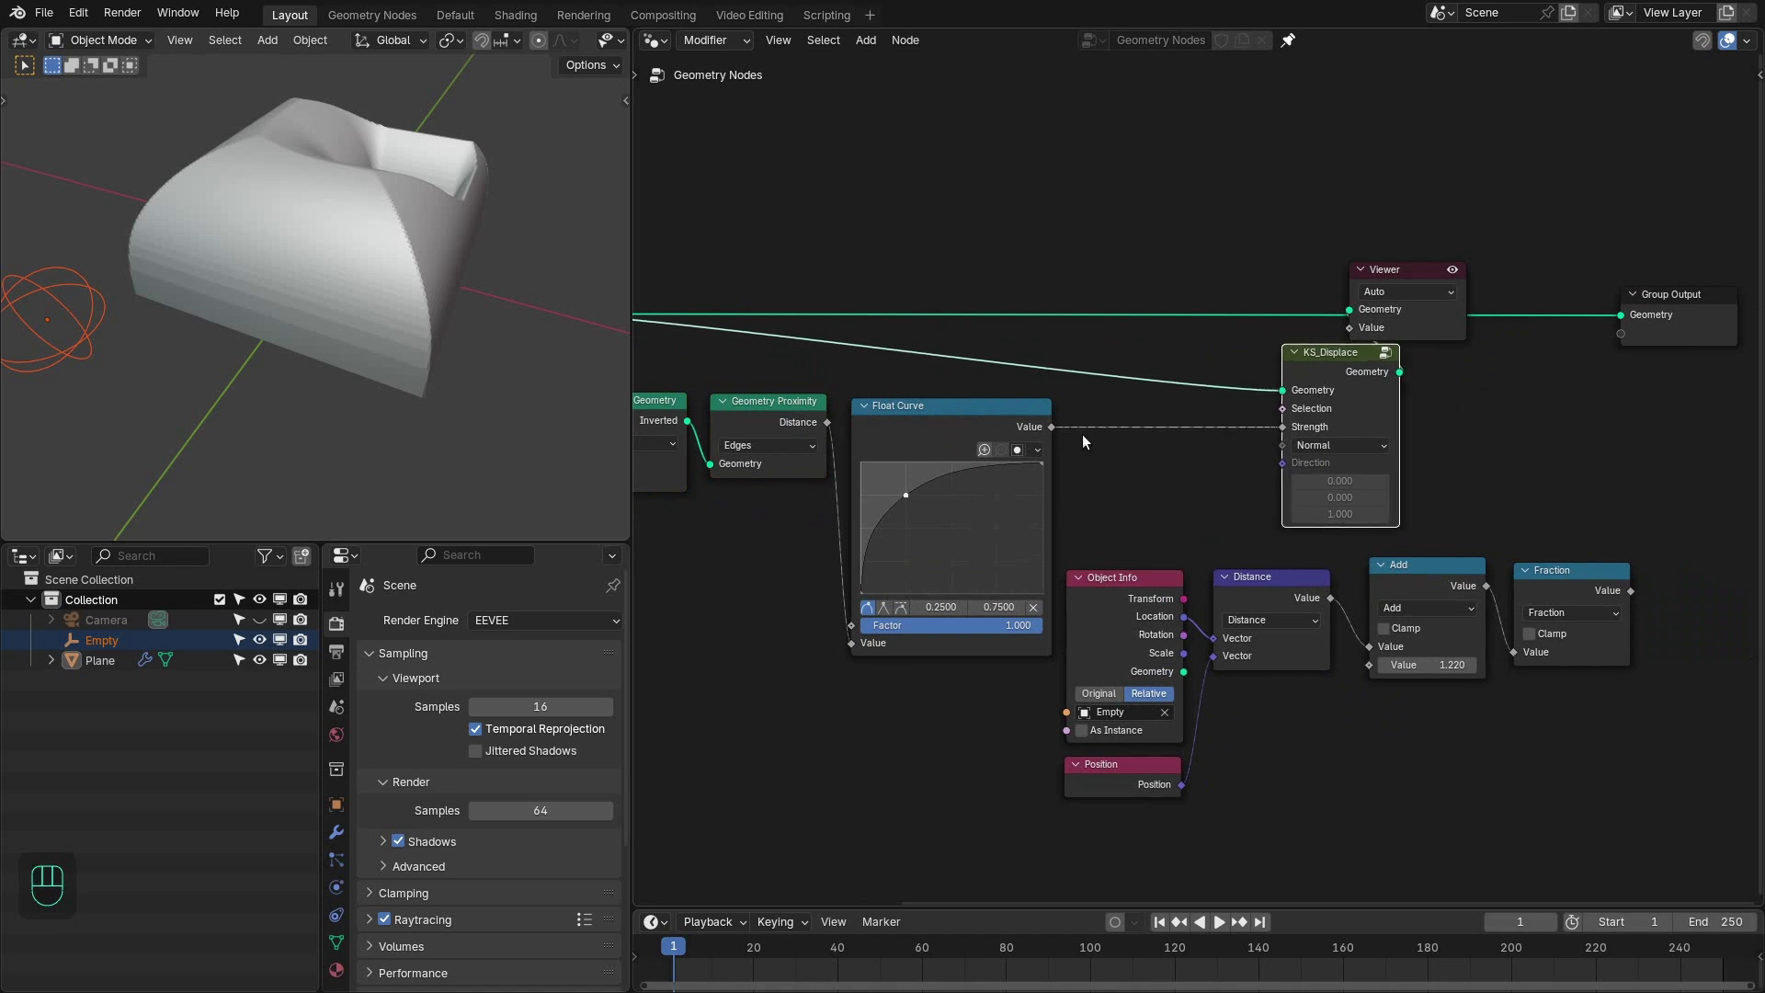
- Insert a Power node (exponent 0.5) before Strength, preview the Fraction bands with Add 0.54 from the top view
click(1062, 435)
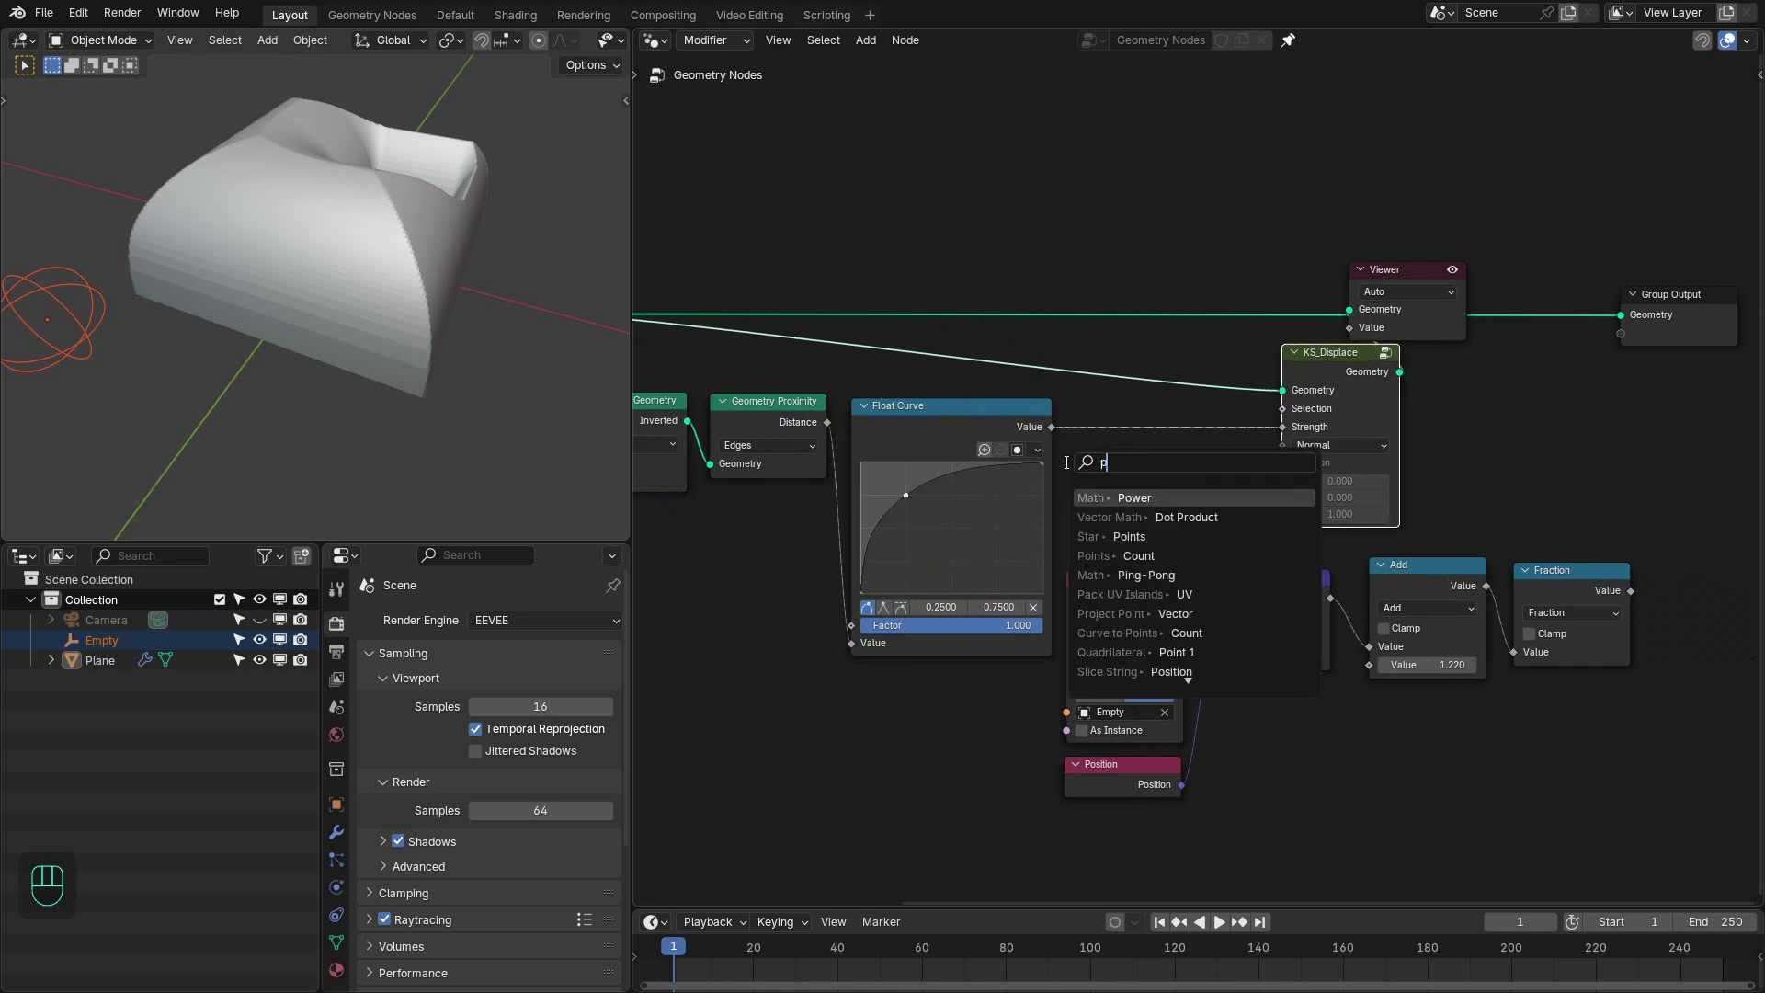
drag(1082, 428, 1102, 427)
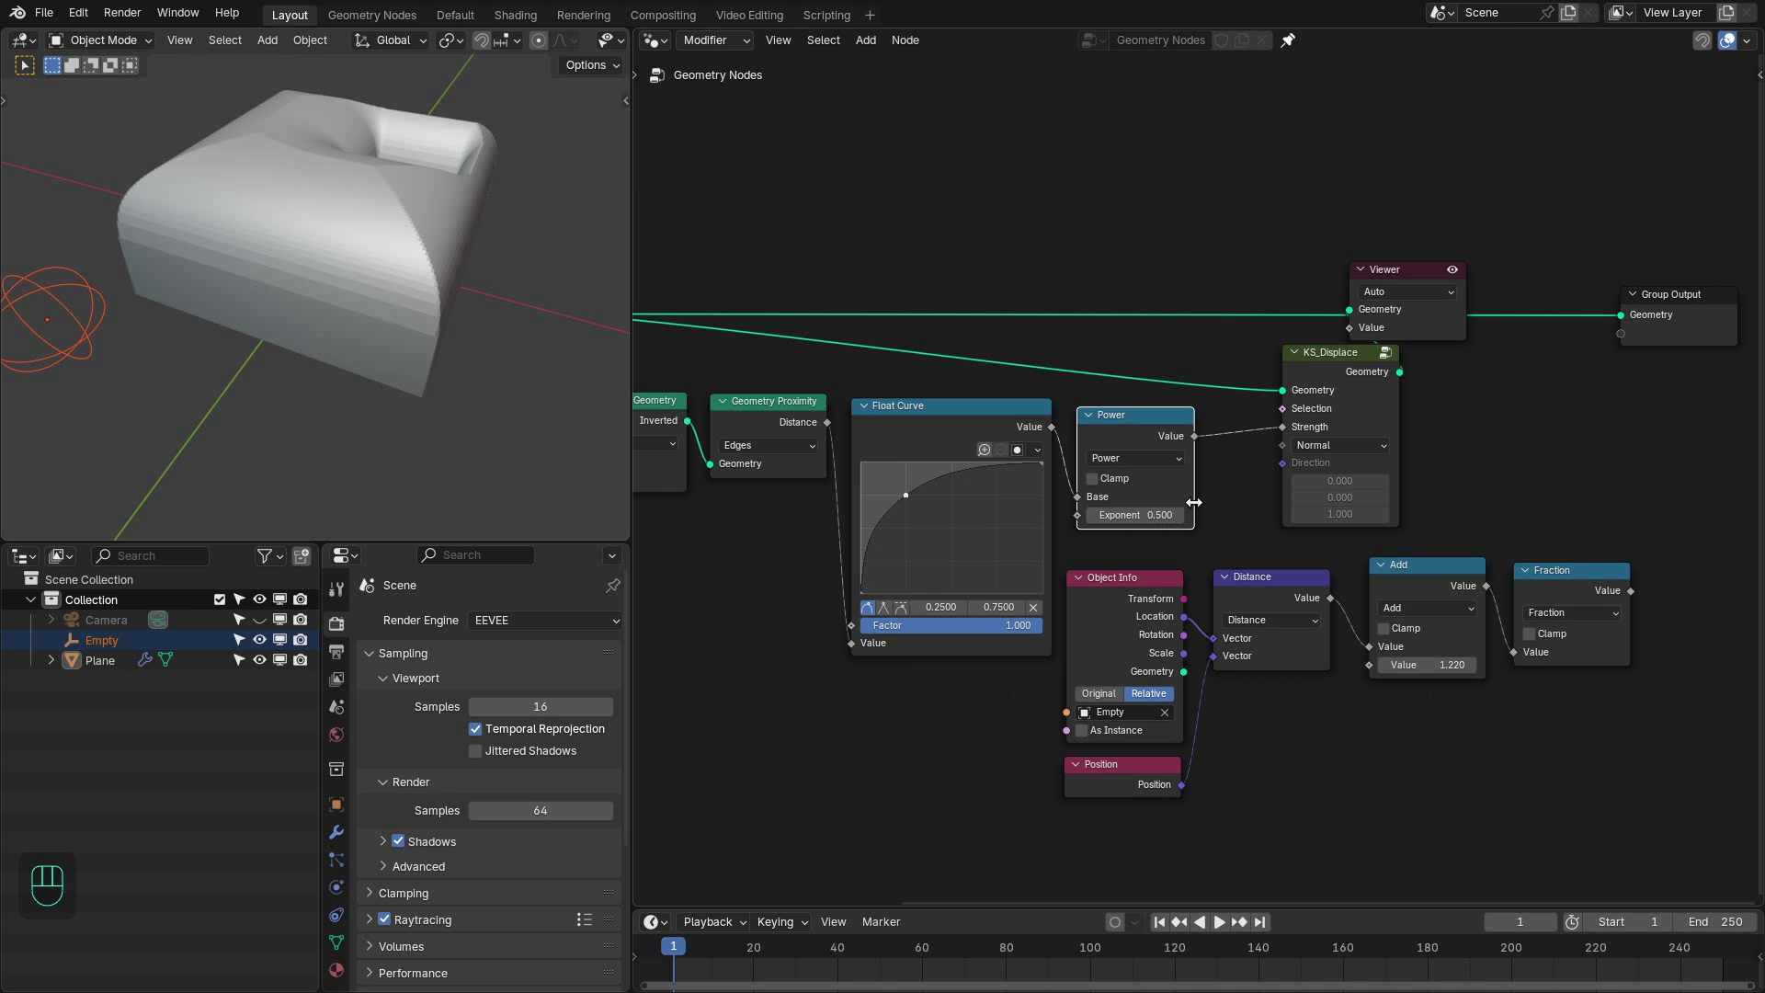
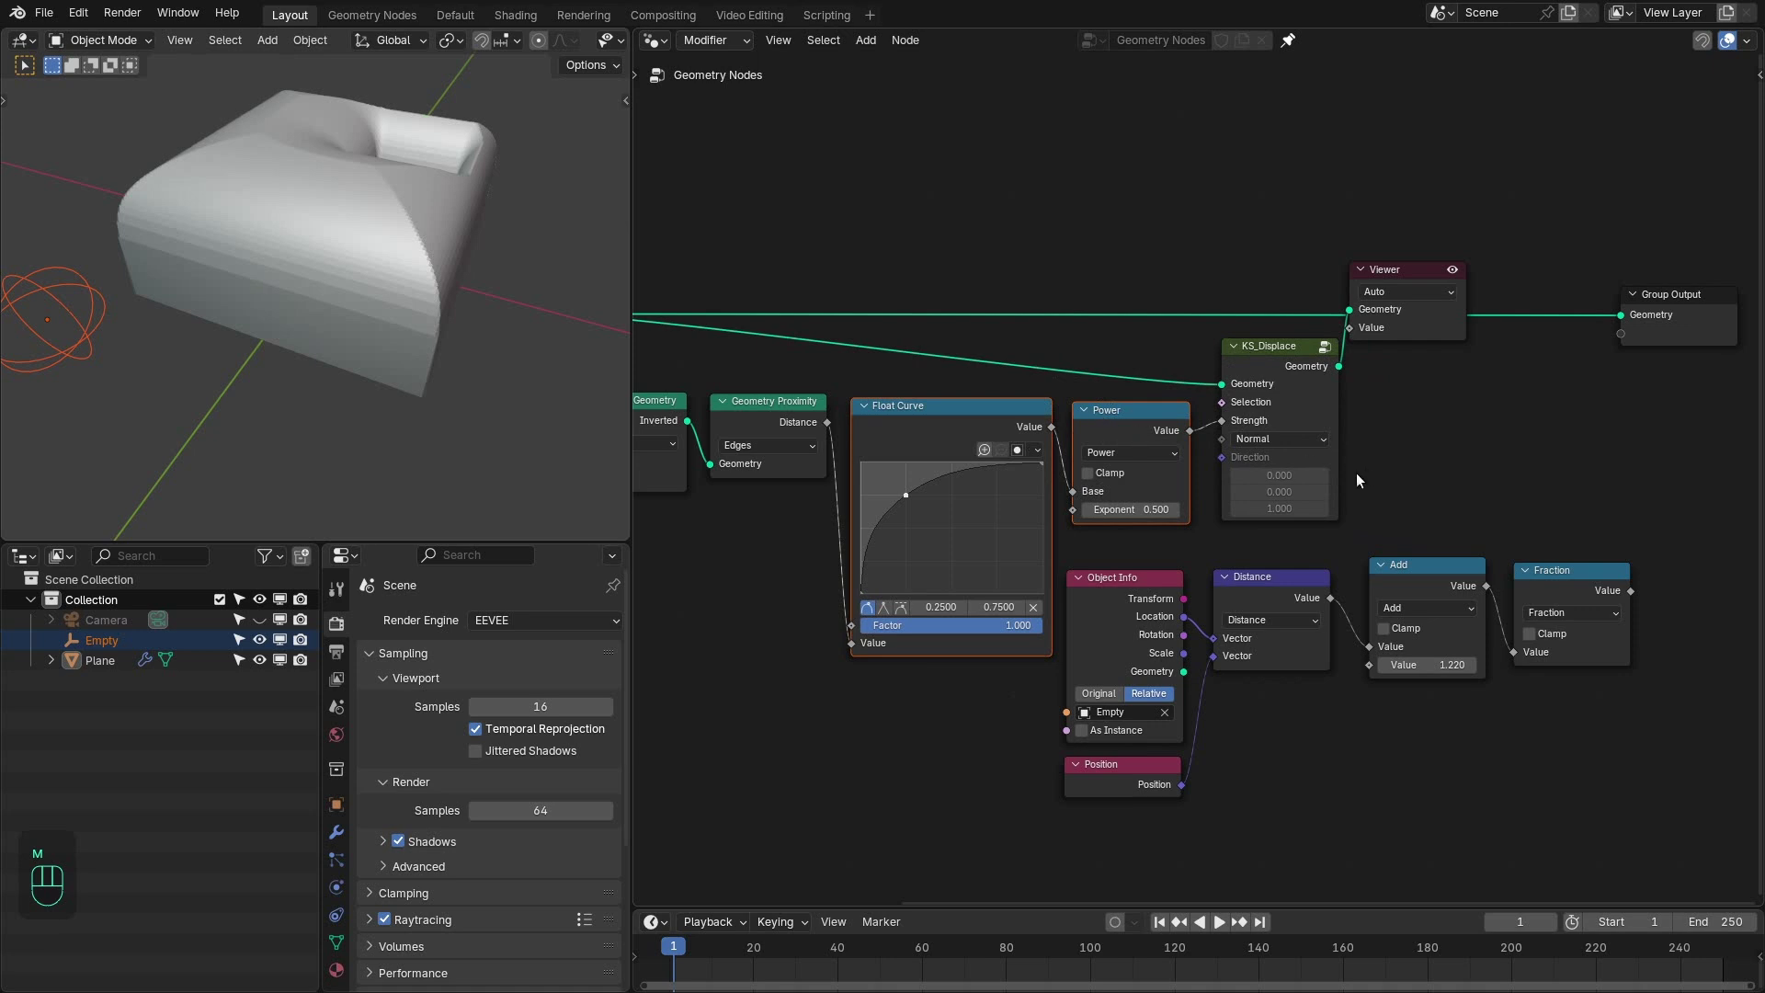
click(1392, 471)
double_click(1278, 307)
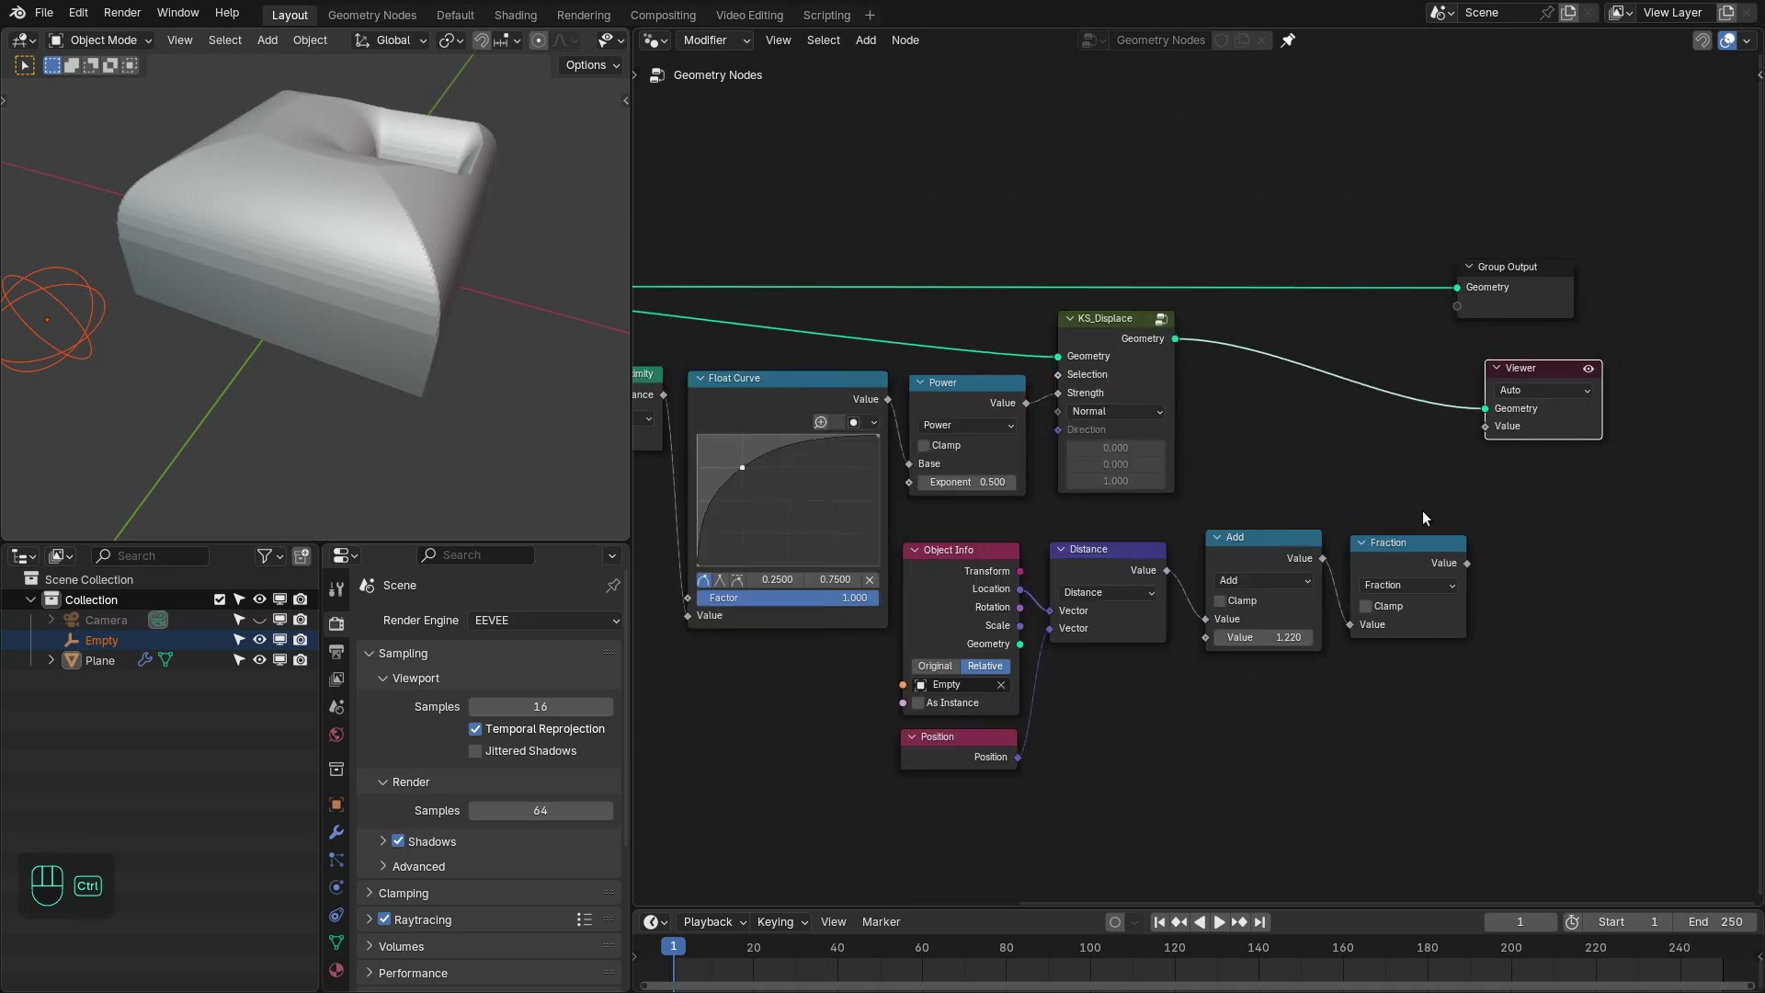
click(1415, 568)
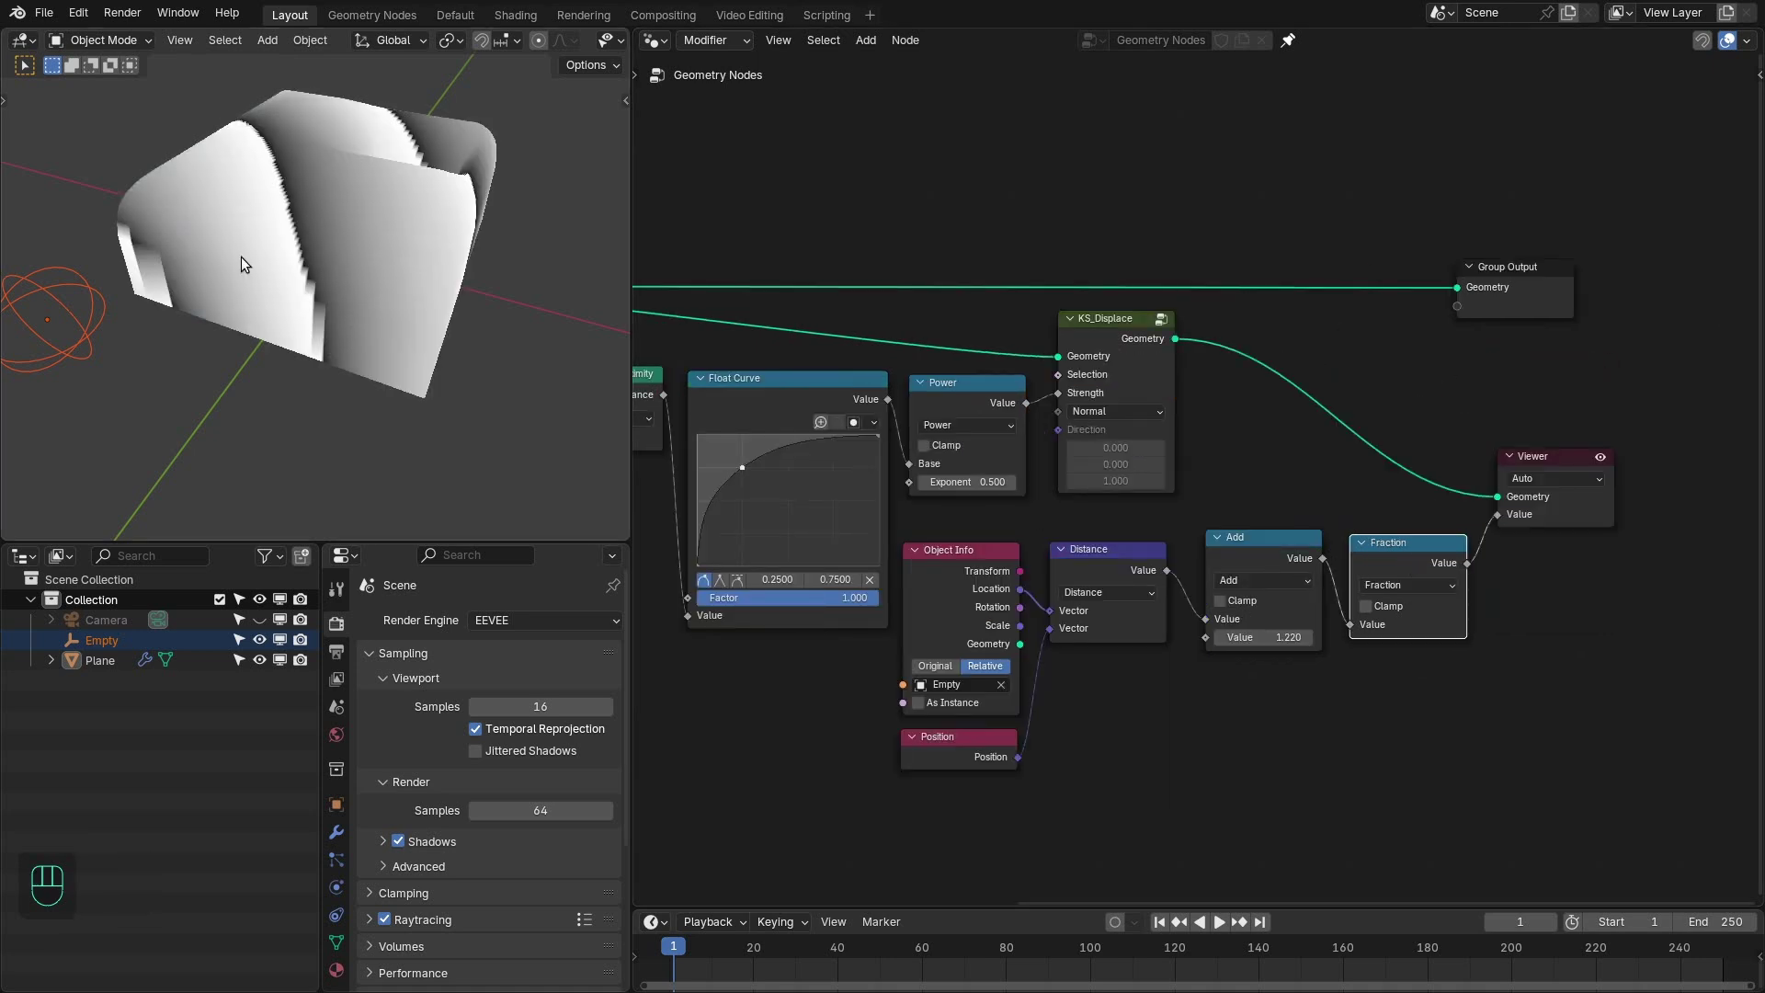
key(KP_7)
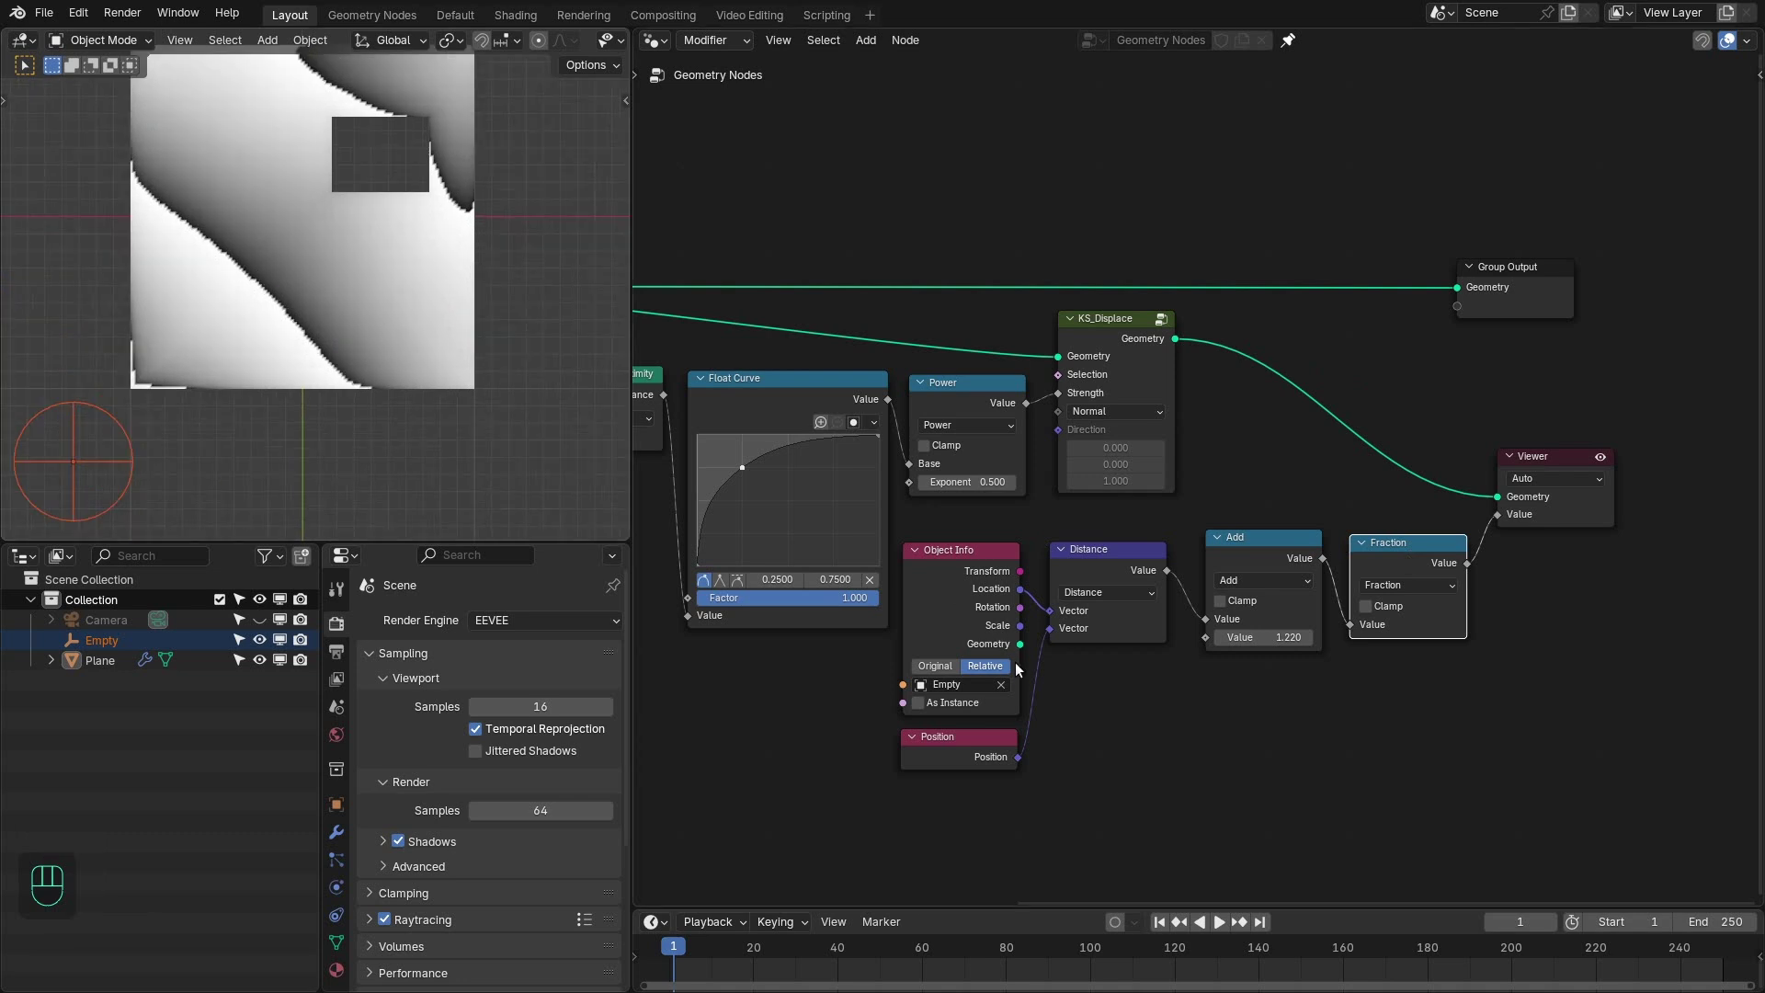
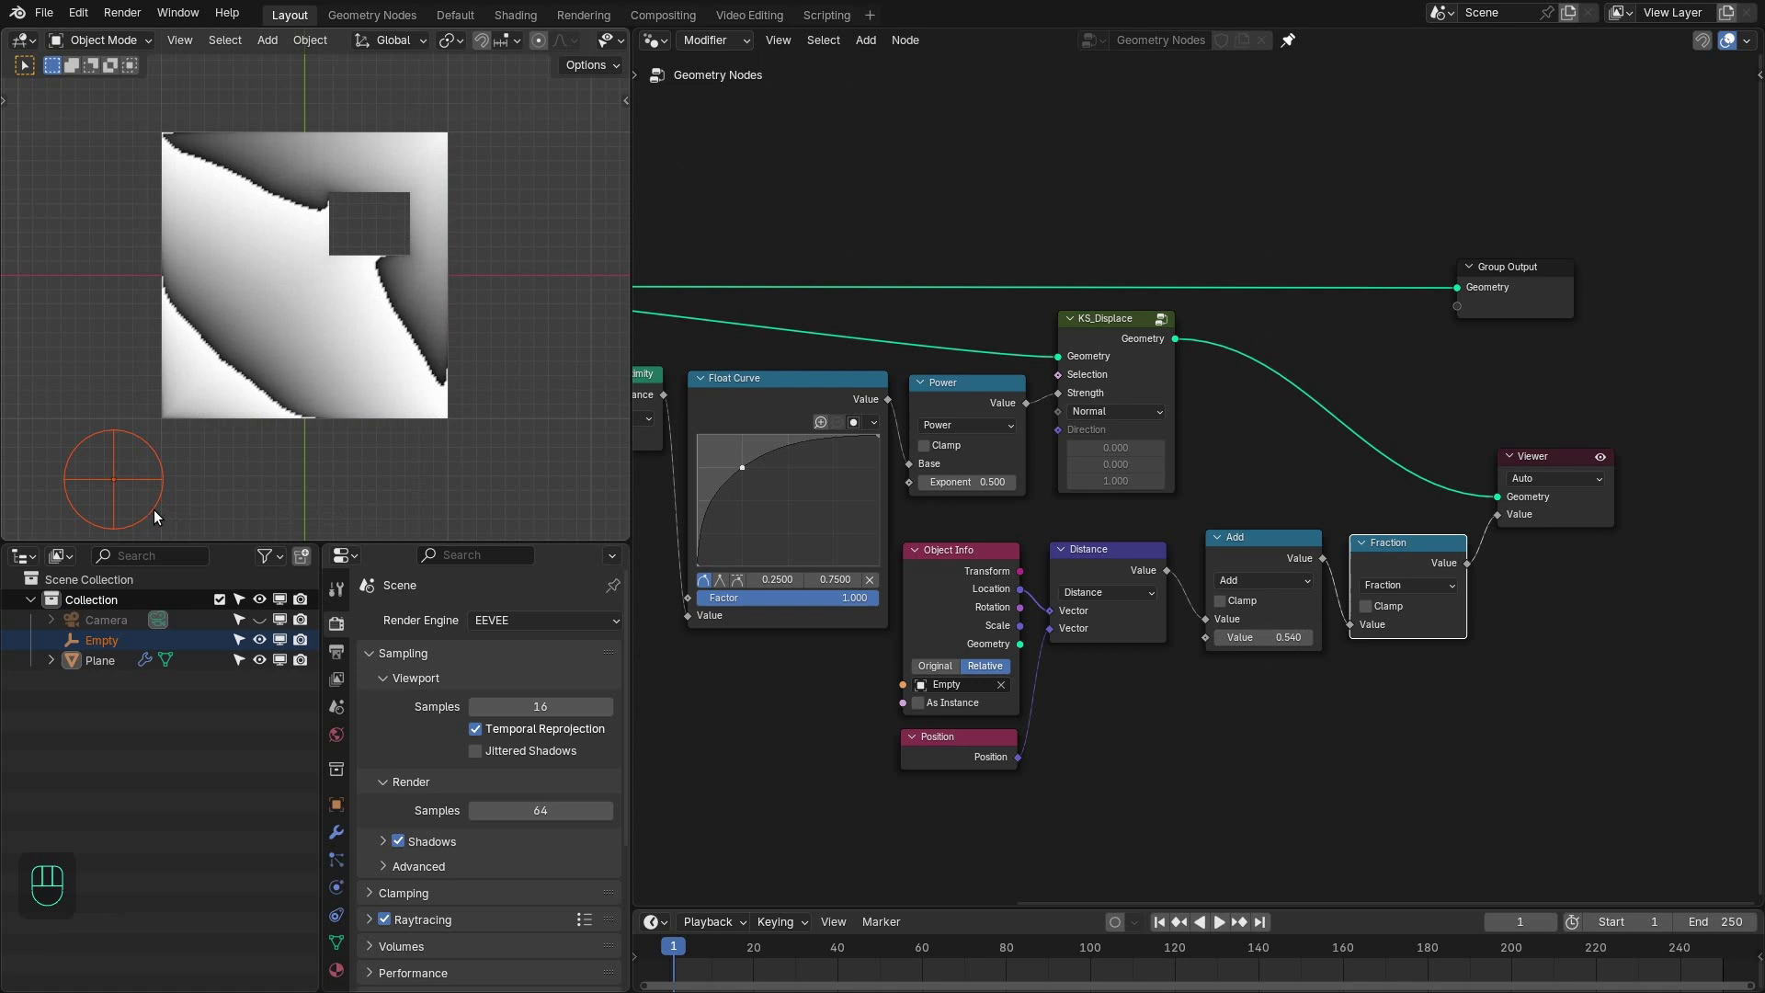
- Select the Empty, set the Add offset to -1.34 and maximise the node editor
right_click(159, 515)
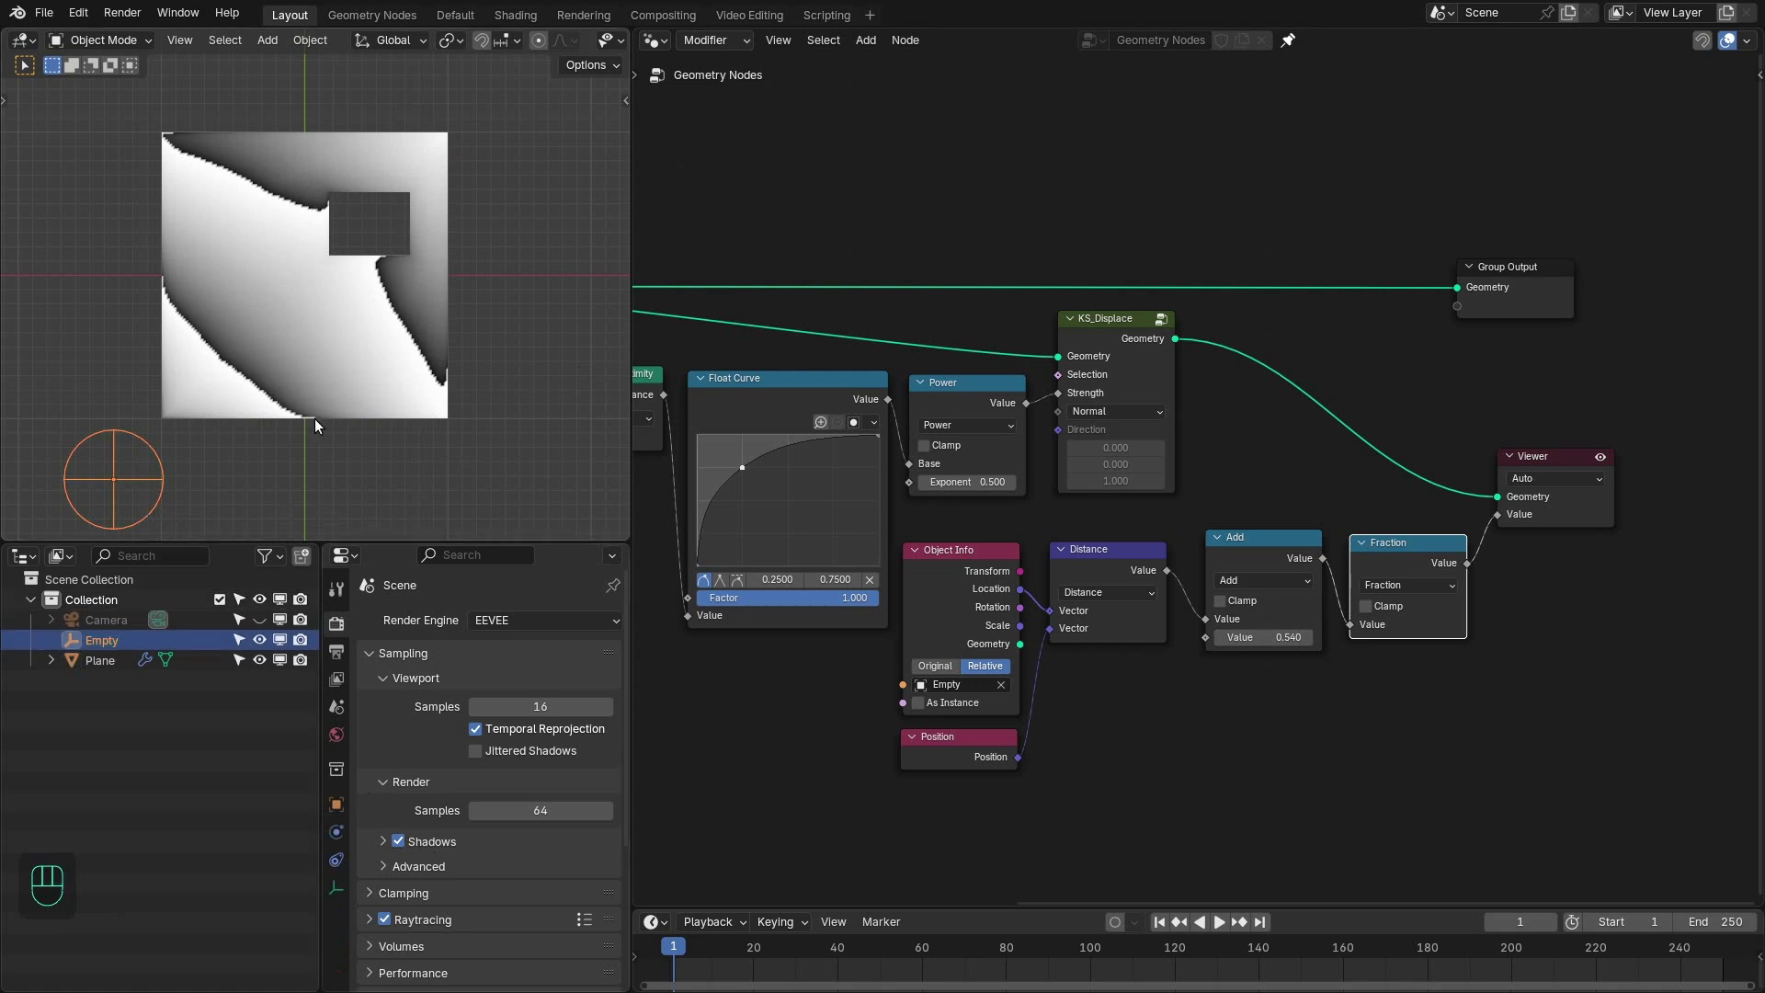
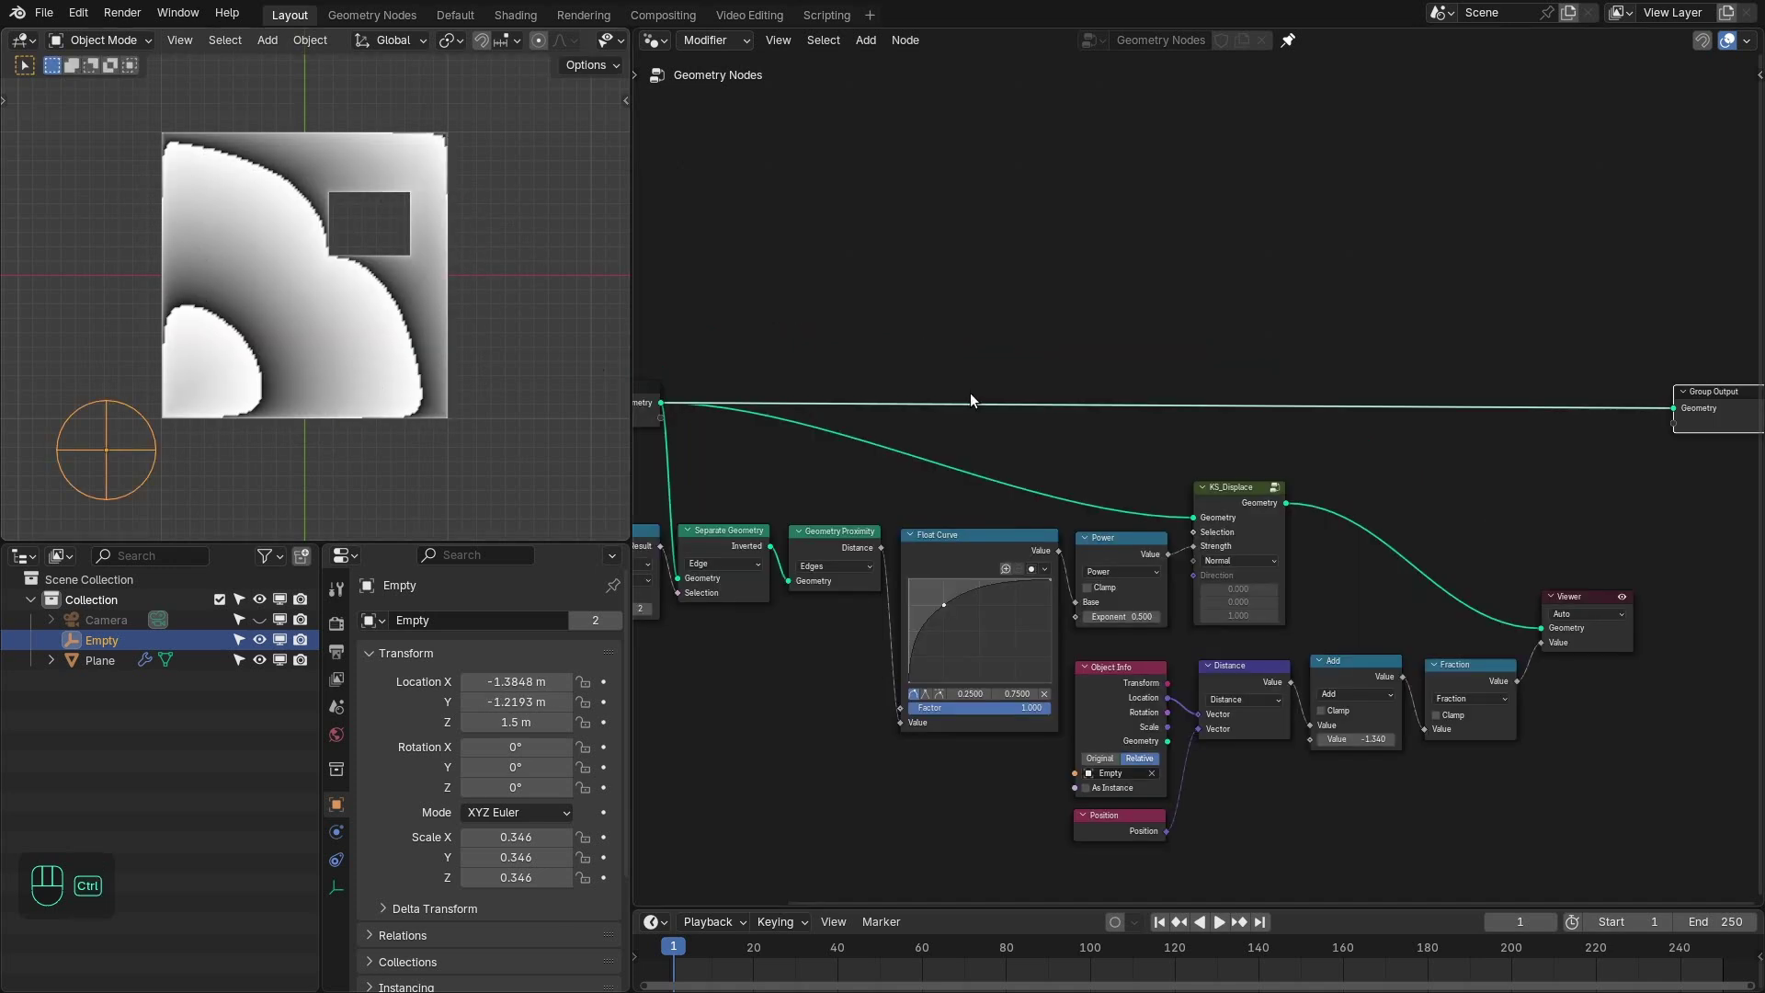
key(ctrl+space)
click(995, 534)
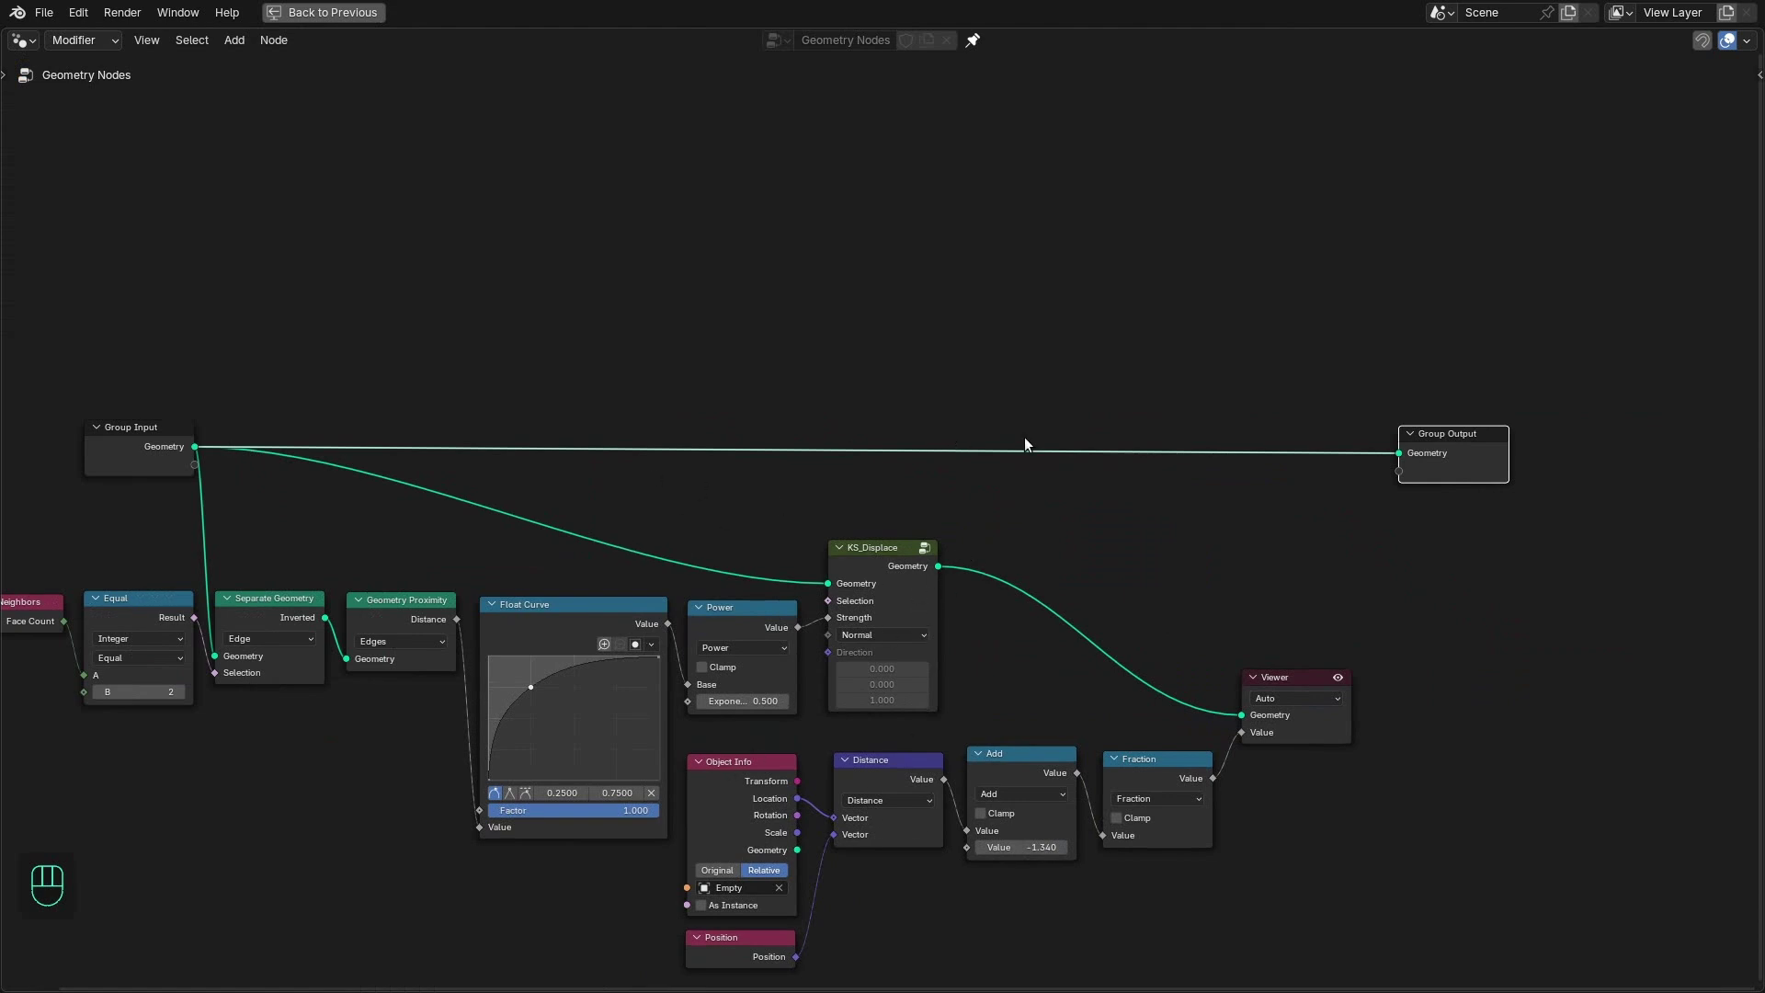
- Add Store Named Attribute before Group Output plus a Sample Index node with an Index input
key(shift+a)
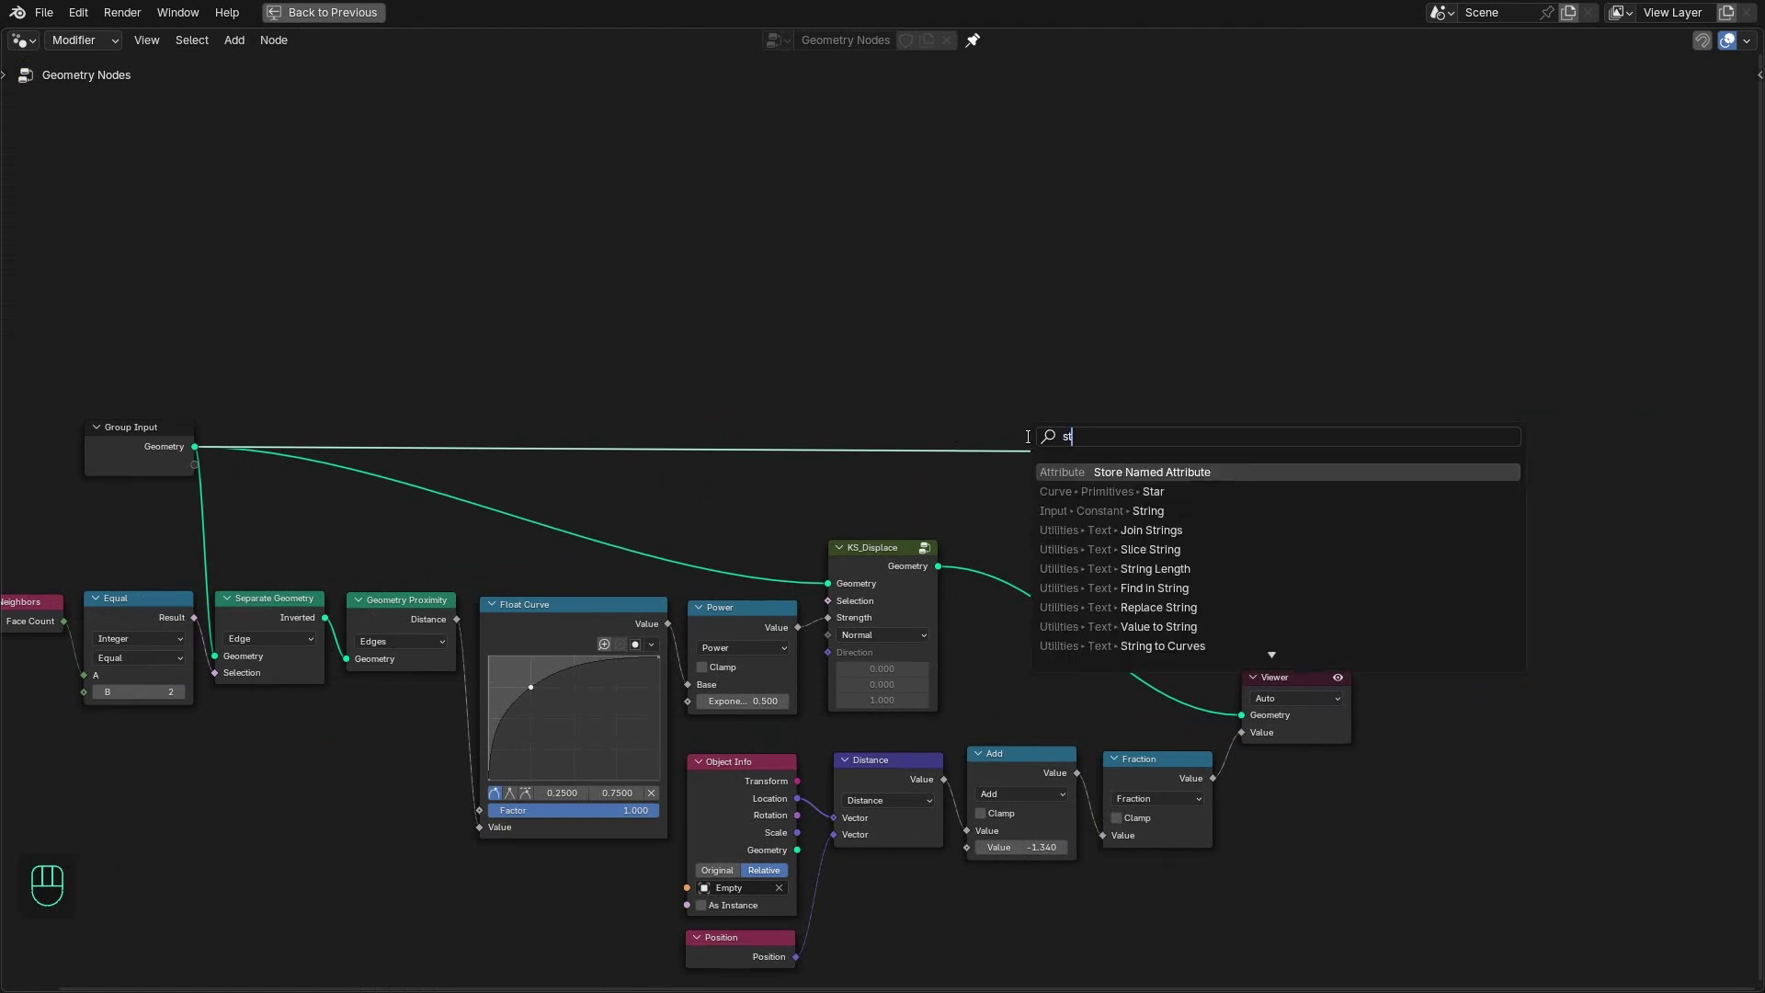
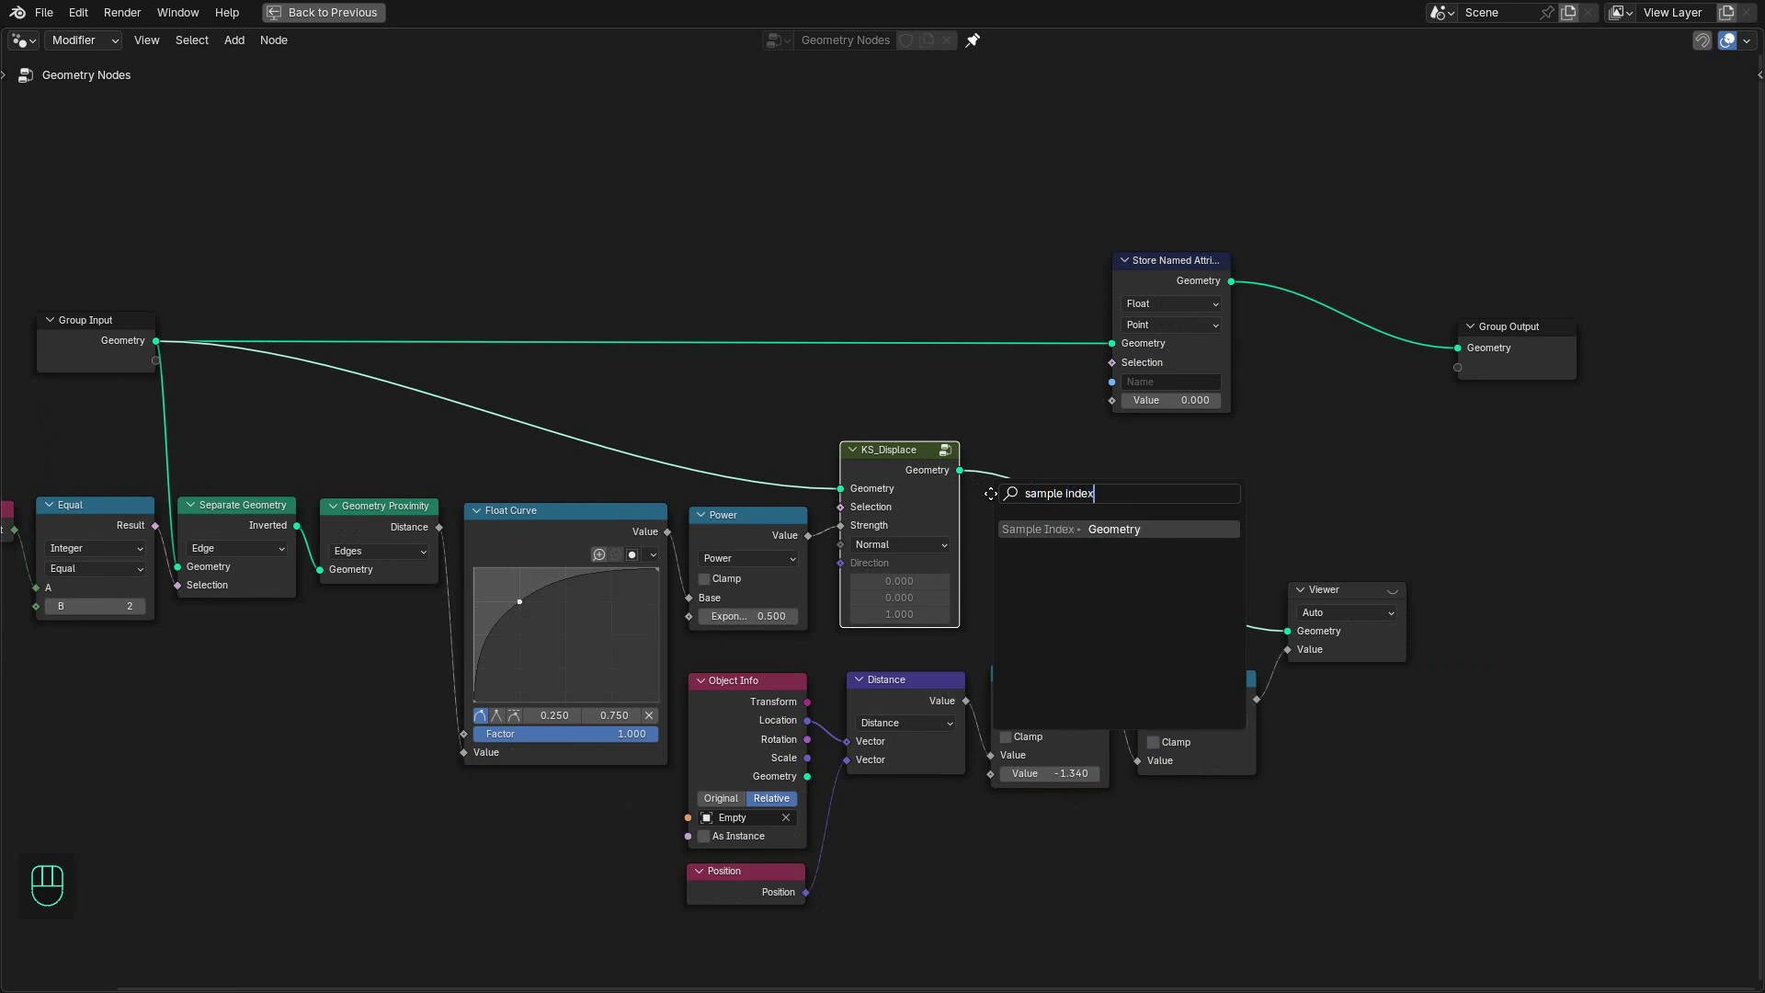
right_click(1496, 676)
key(x)
click(1139, 734)
key(x)
middle_click(1066, 700)
- Wire displaced geometry, Empty distance and Index into Sample Index and store the result as attribute 'mask'
drag(1168, 690, 1192, 566)
drag(1181, 743, 1038, 771)
drag(1193, 582, 1237, 694)
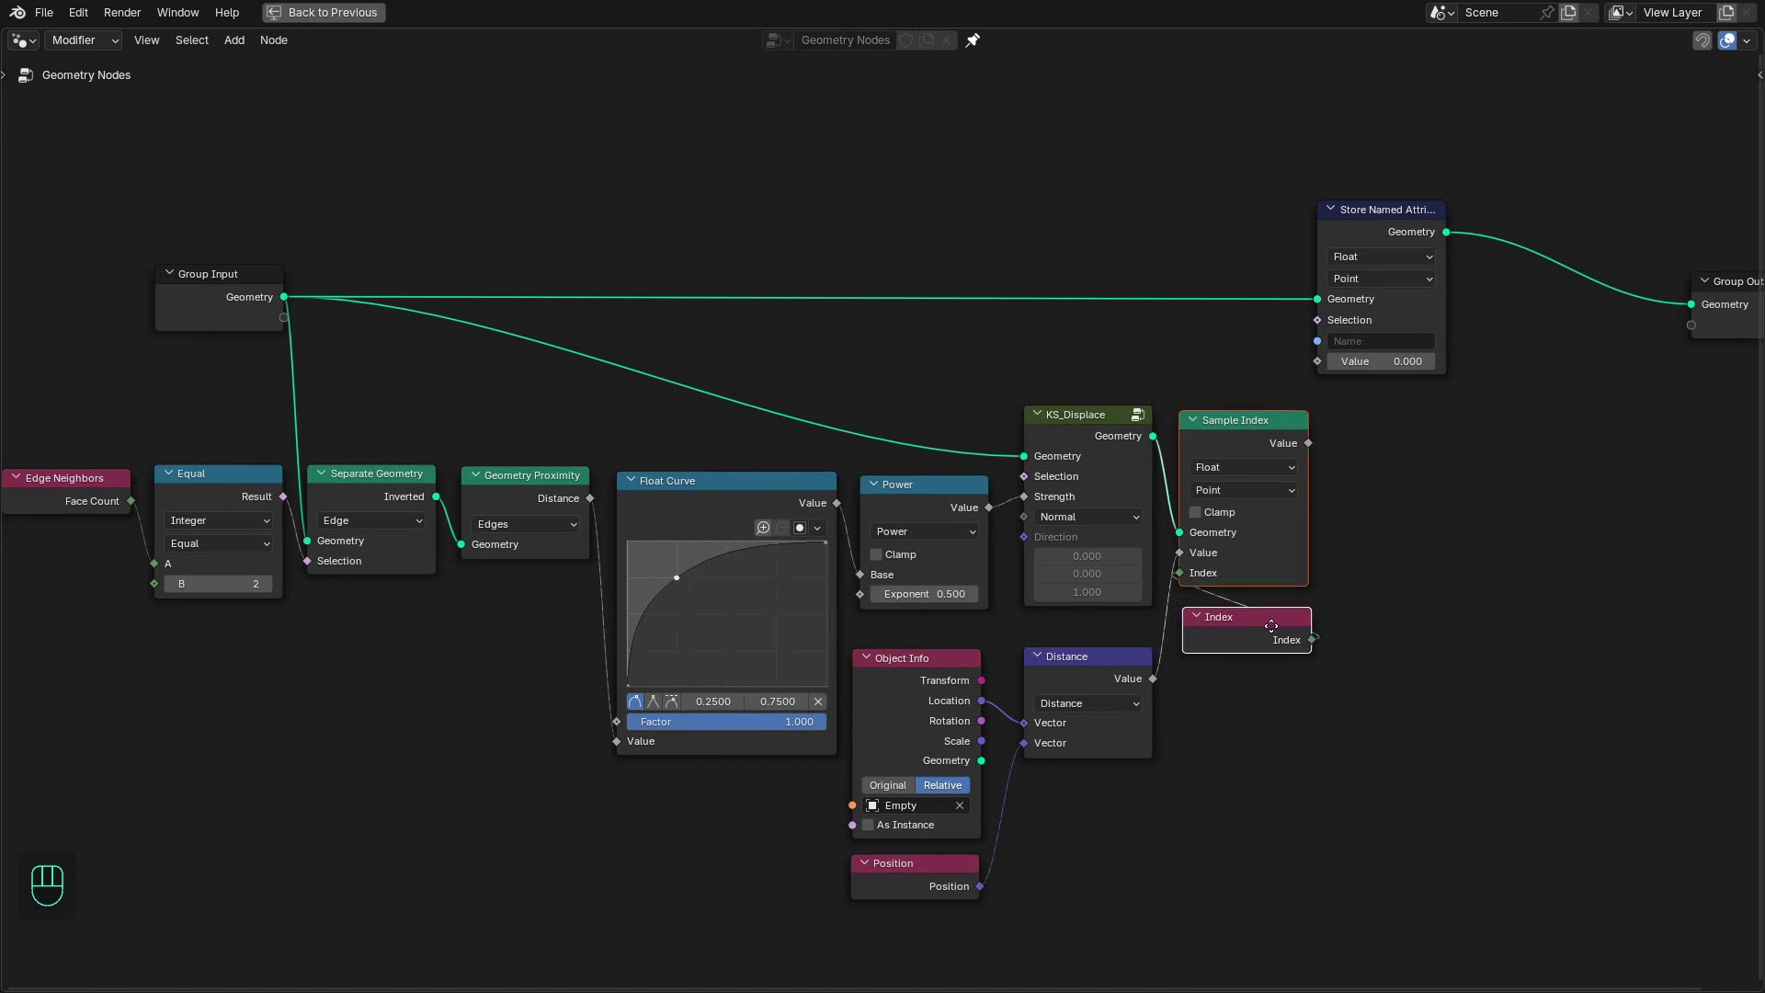
click(1248, 315)
click(1110, 719)
click(1158, 697)
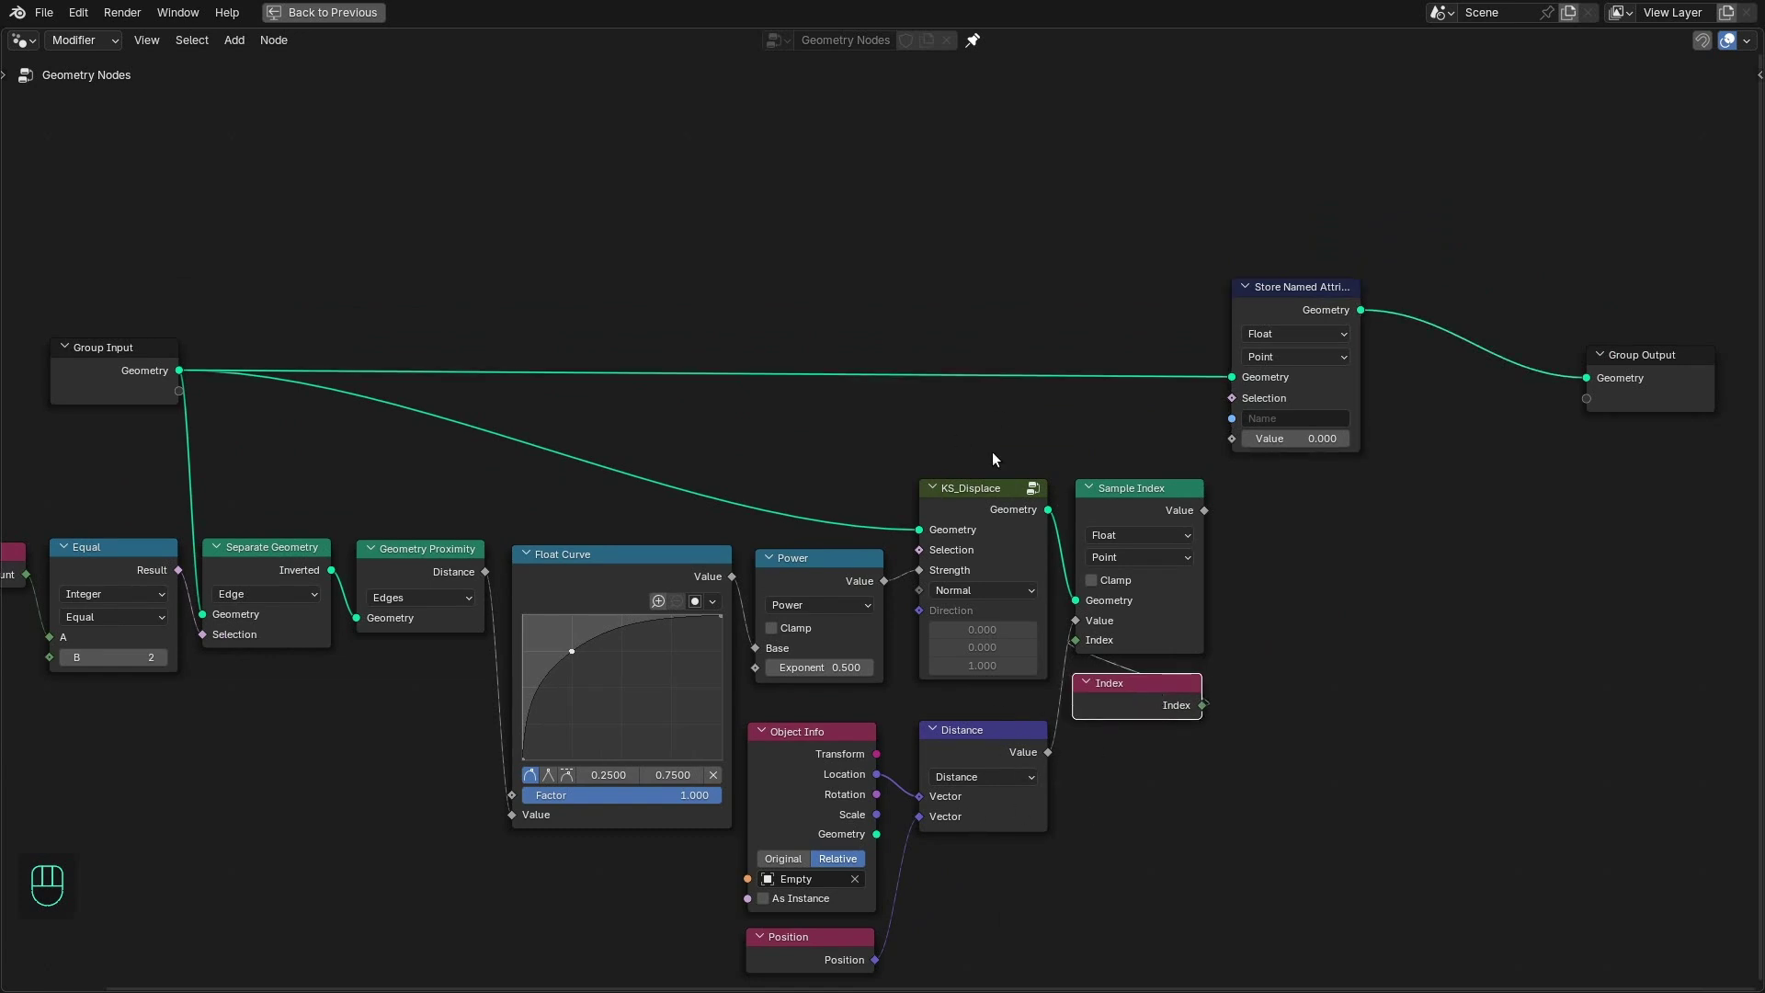
click(1231, 462)
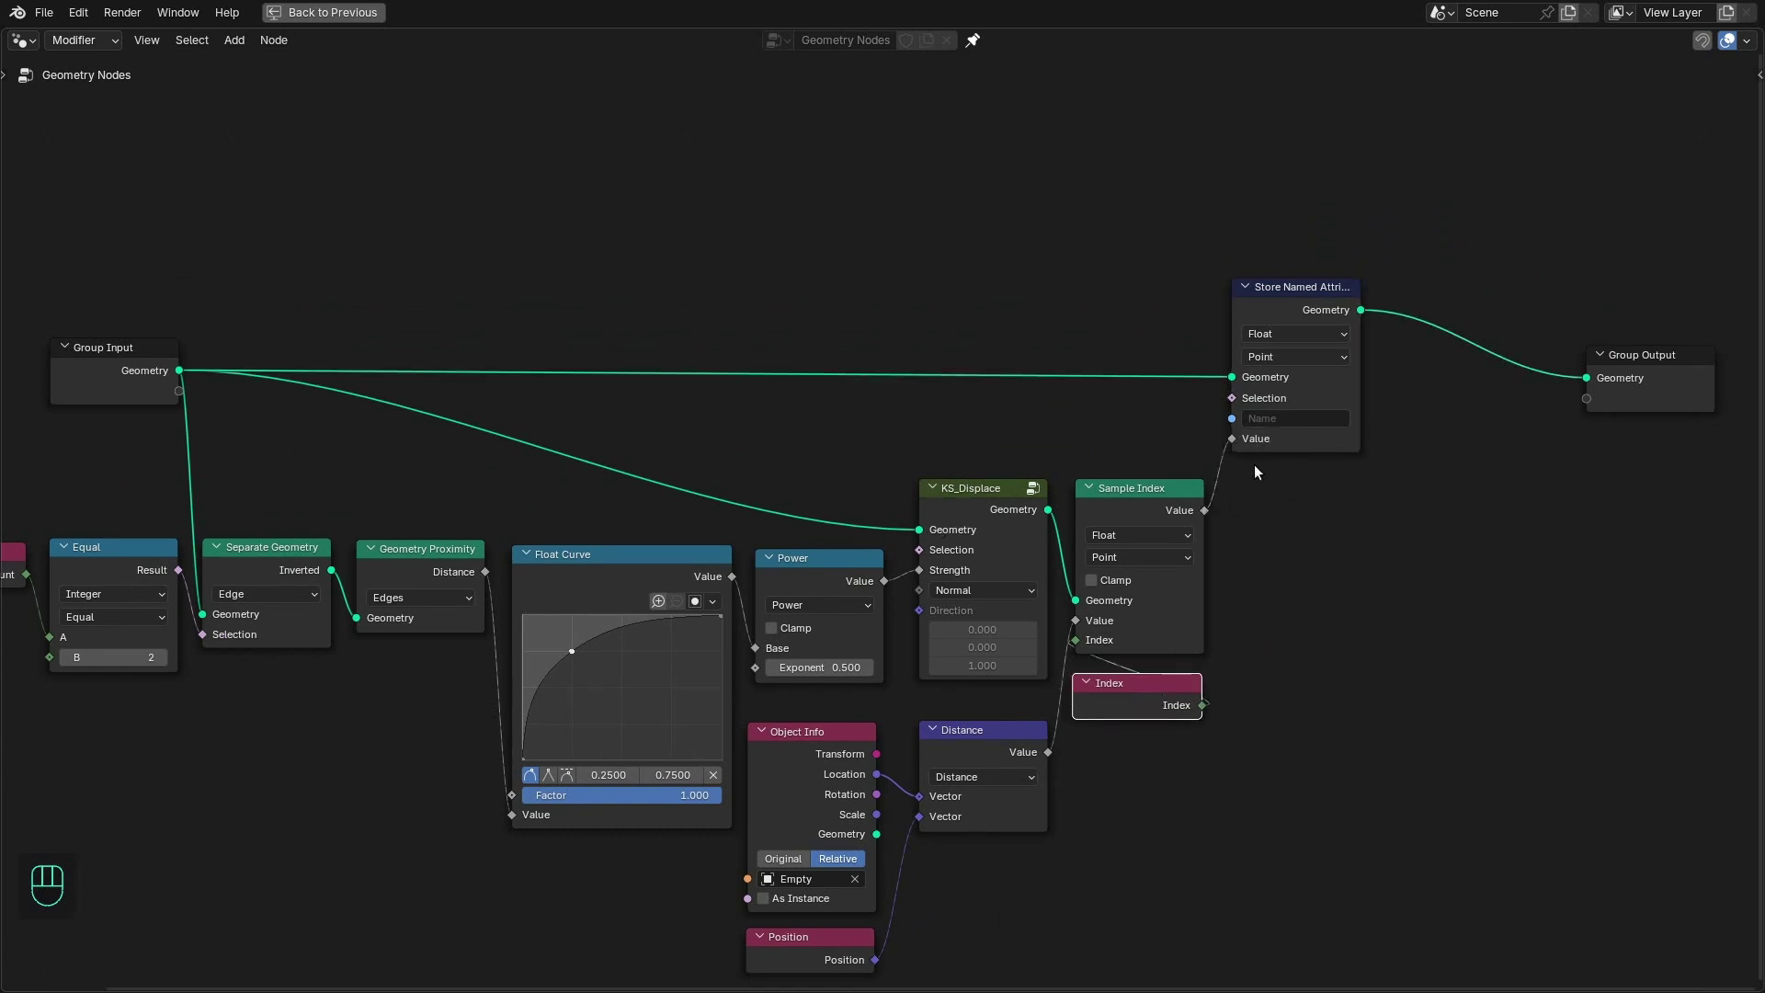
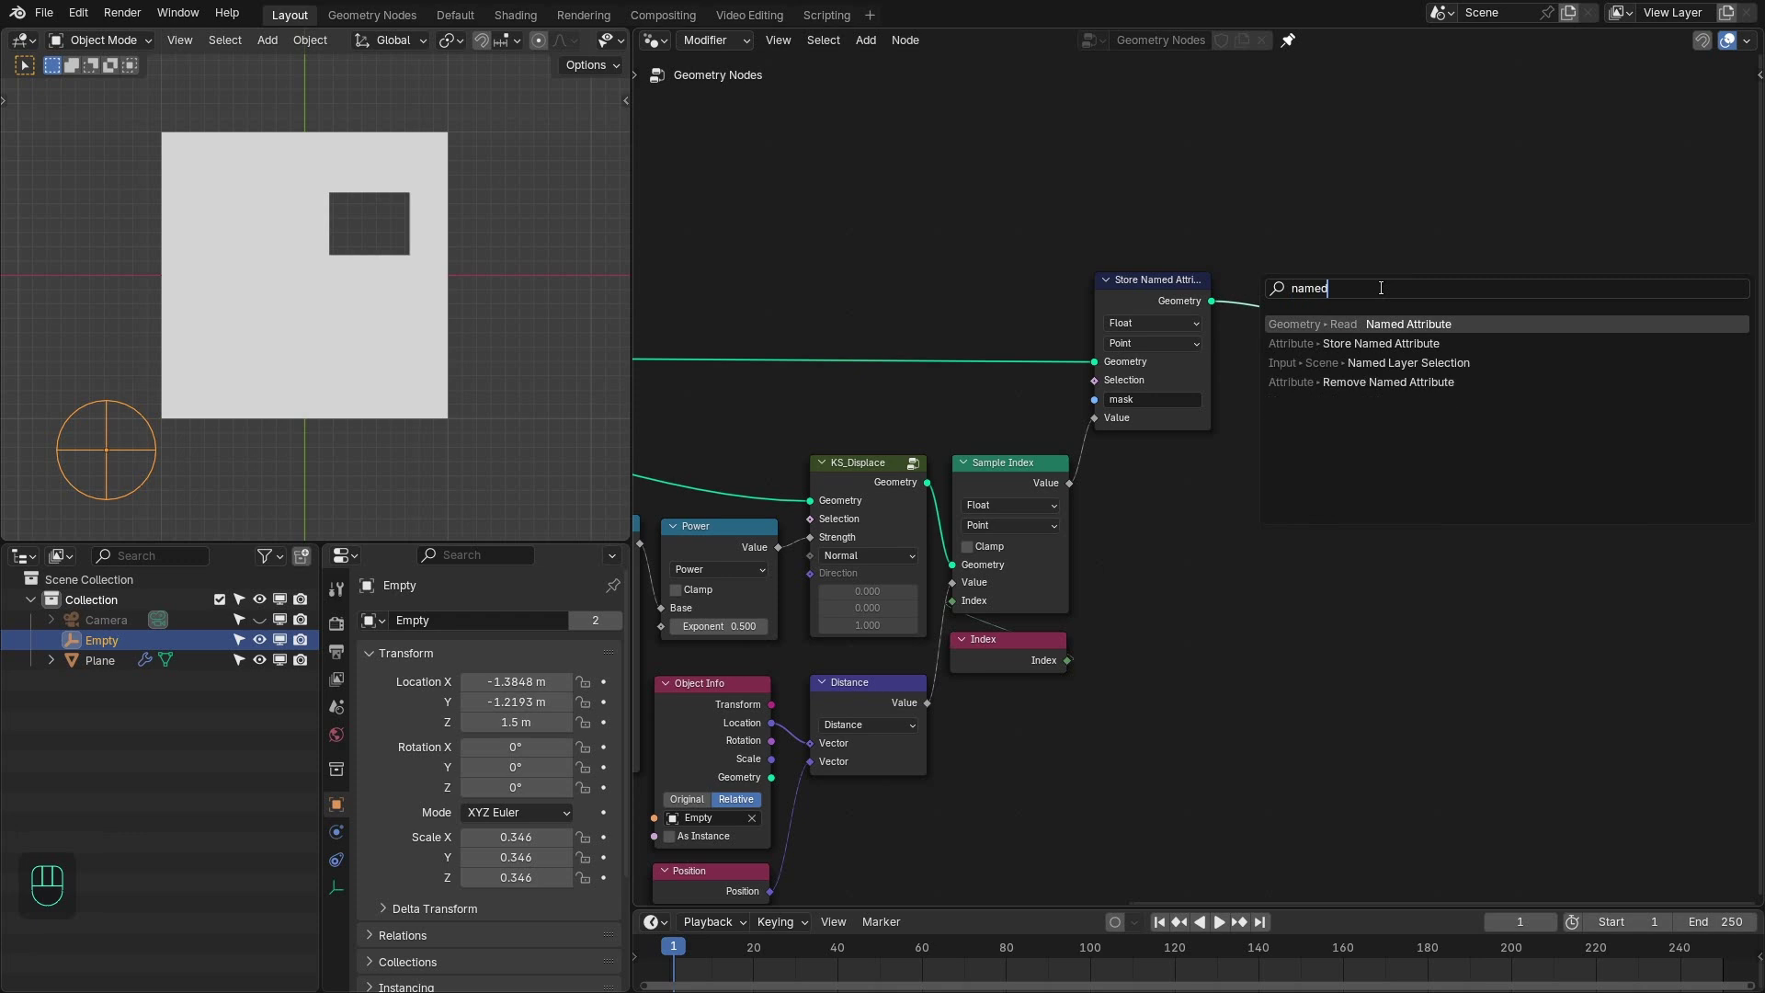
- Insert a Set Material node between Store Named Attribute and Group Output
key(ctrl+c)
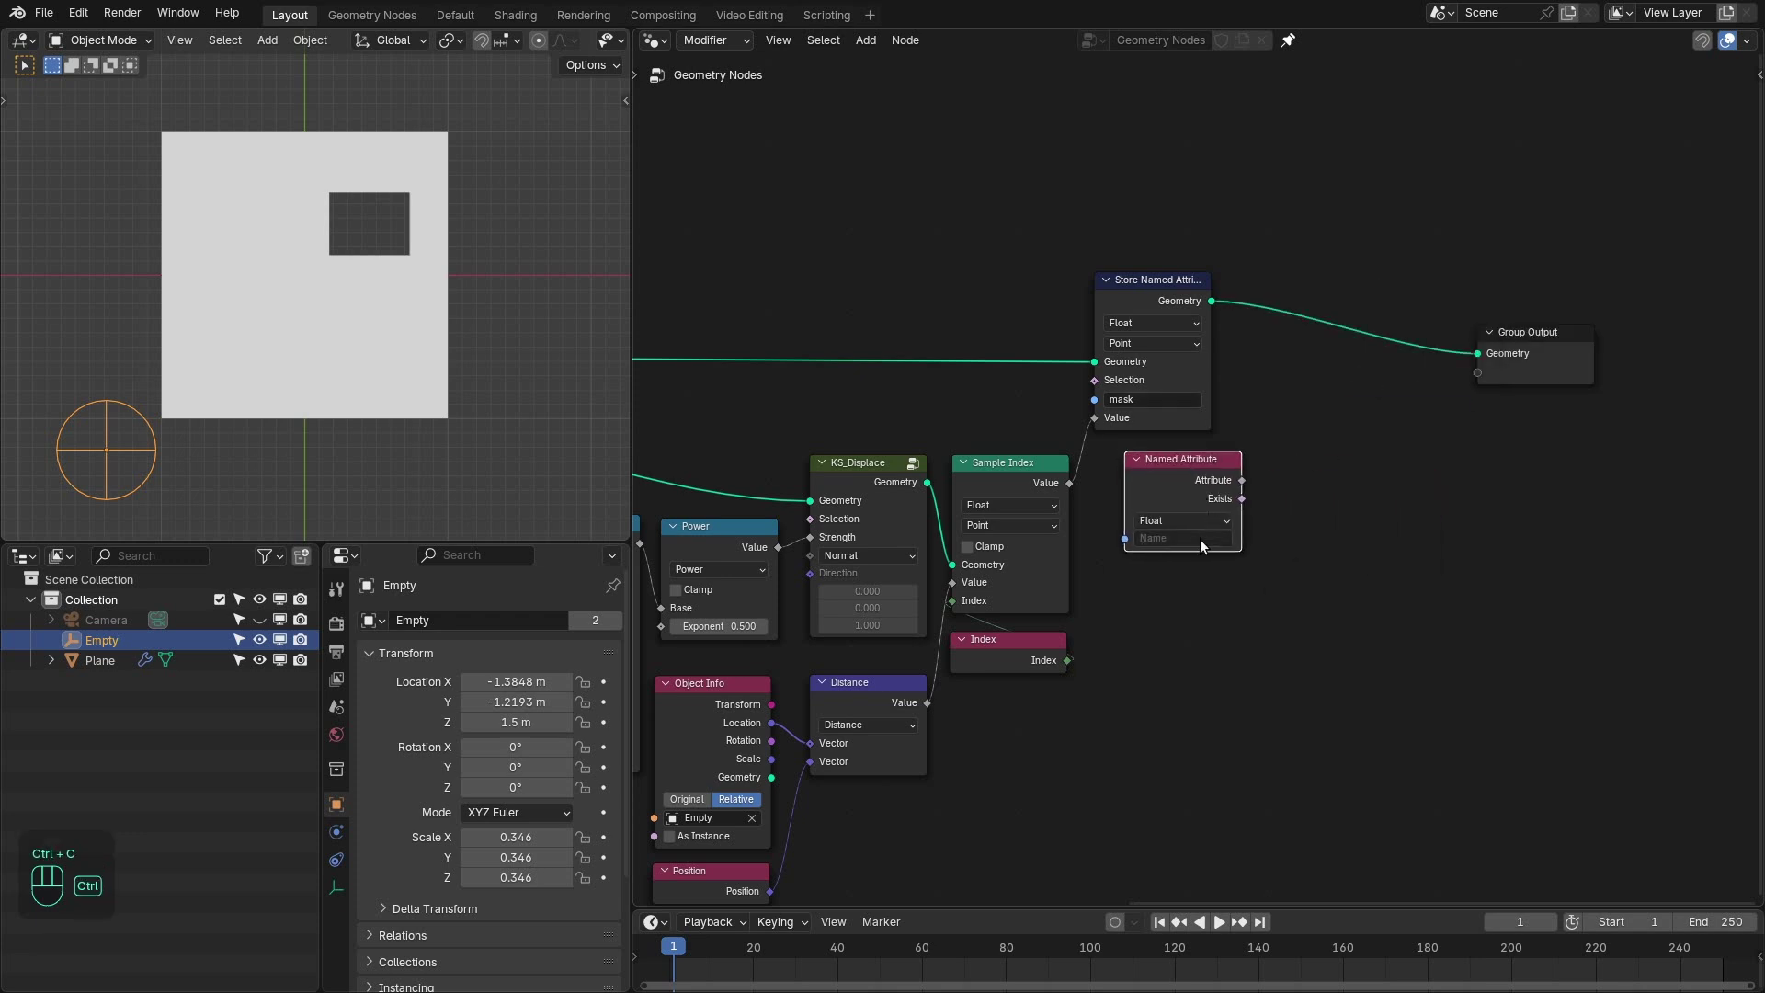
key(ctrl+v)
click(1266, 495)
key(d)
click(1266, 476)
click(1382, 493)
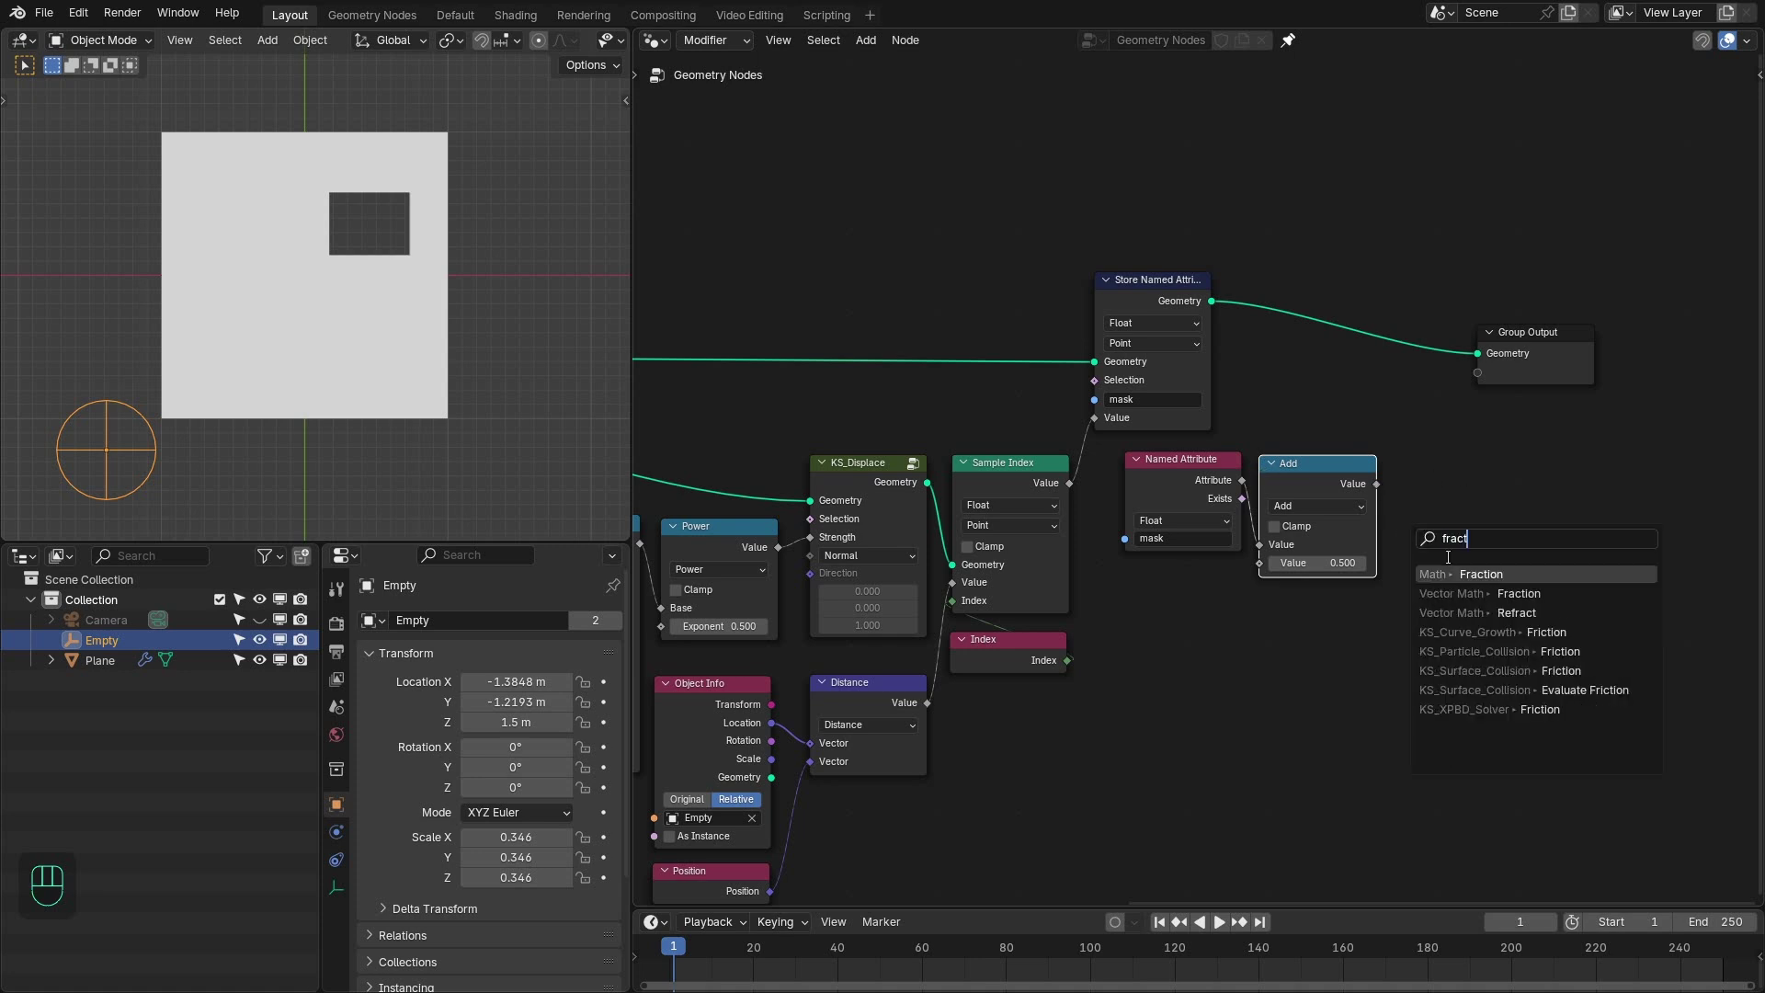
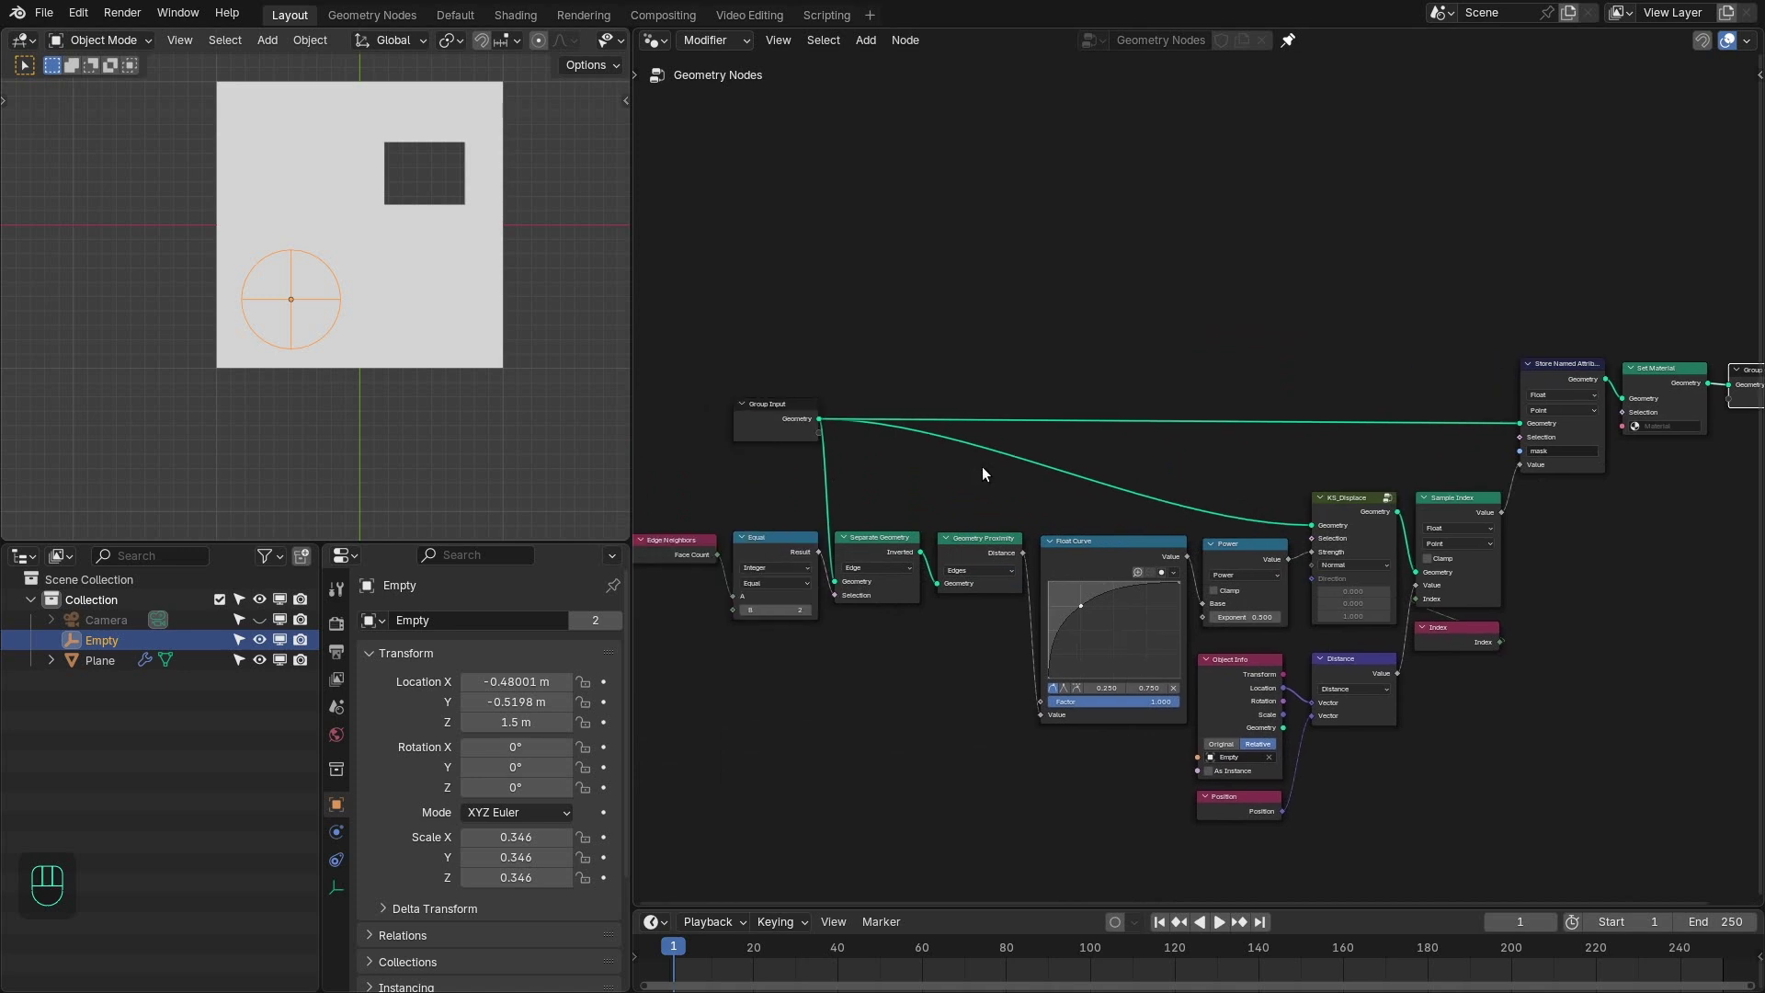
- Frame the whole node tree in view and select the Plane object
drag(1007, 405, 633, 83)
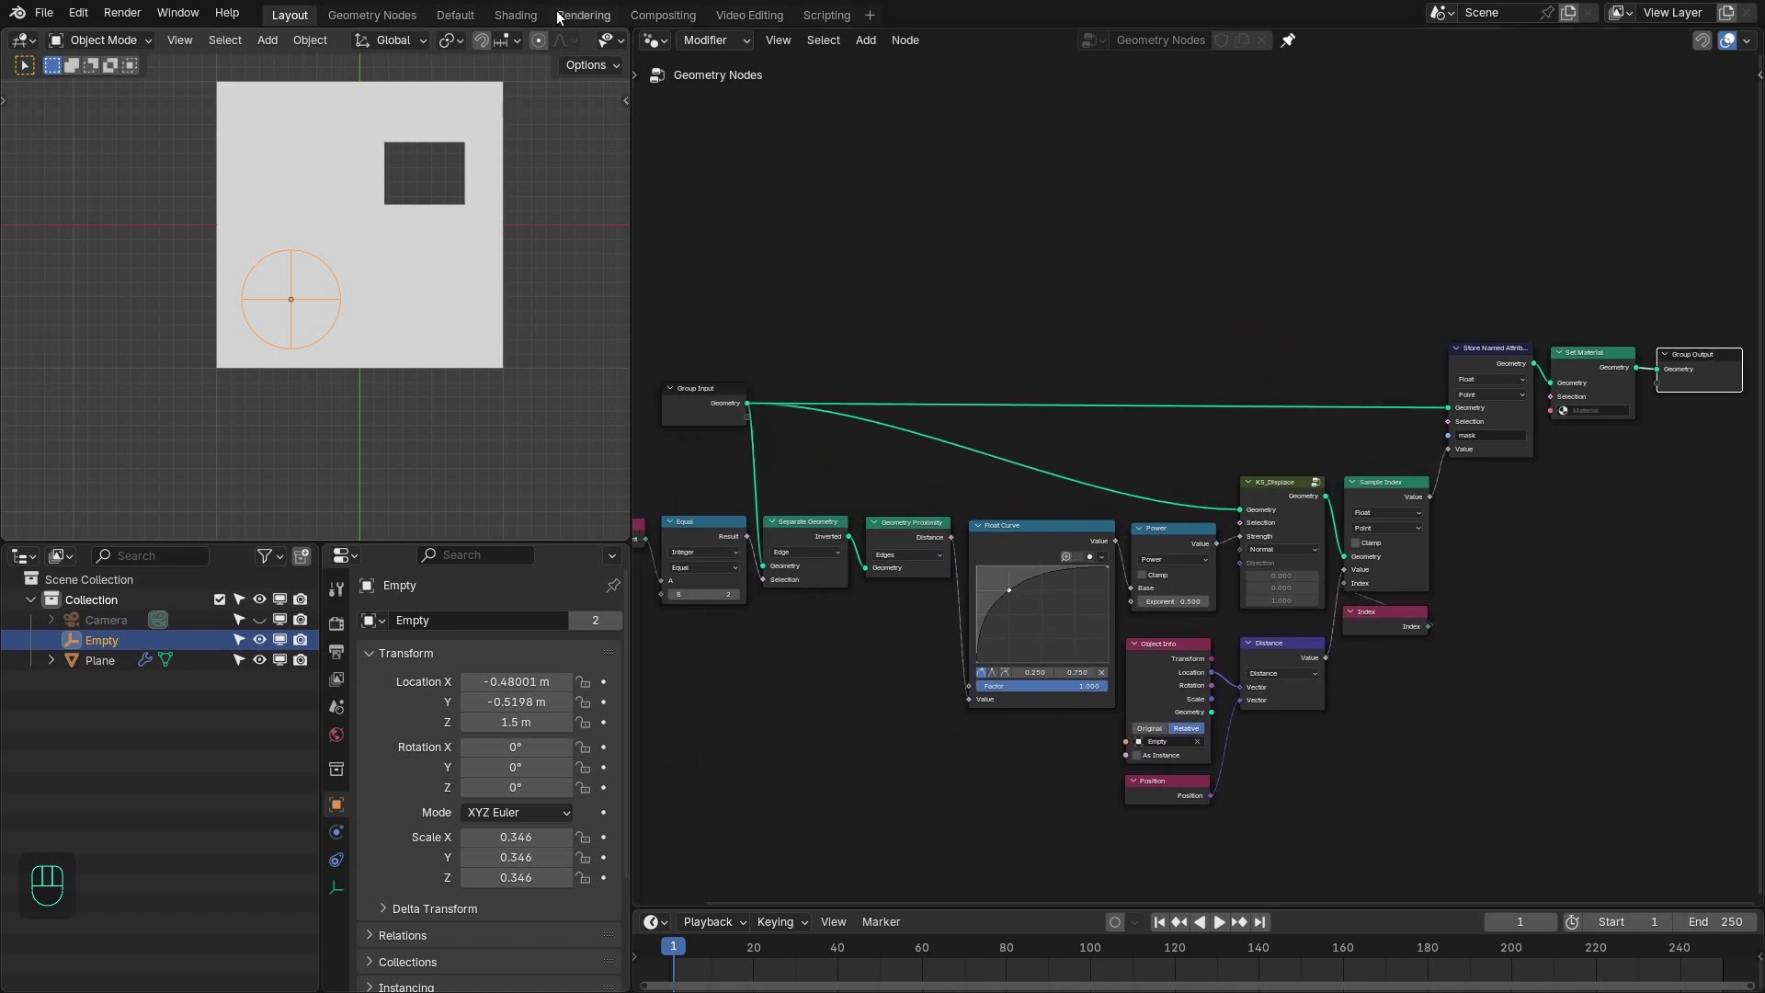
right_click(305, 330)
click(1195, 52)
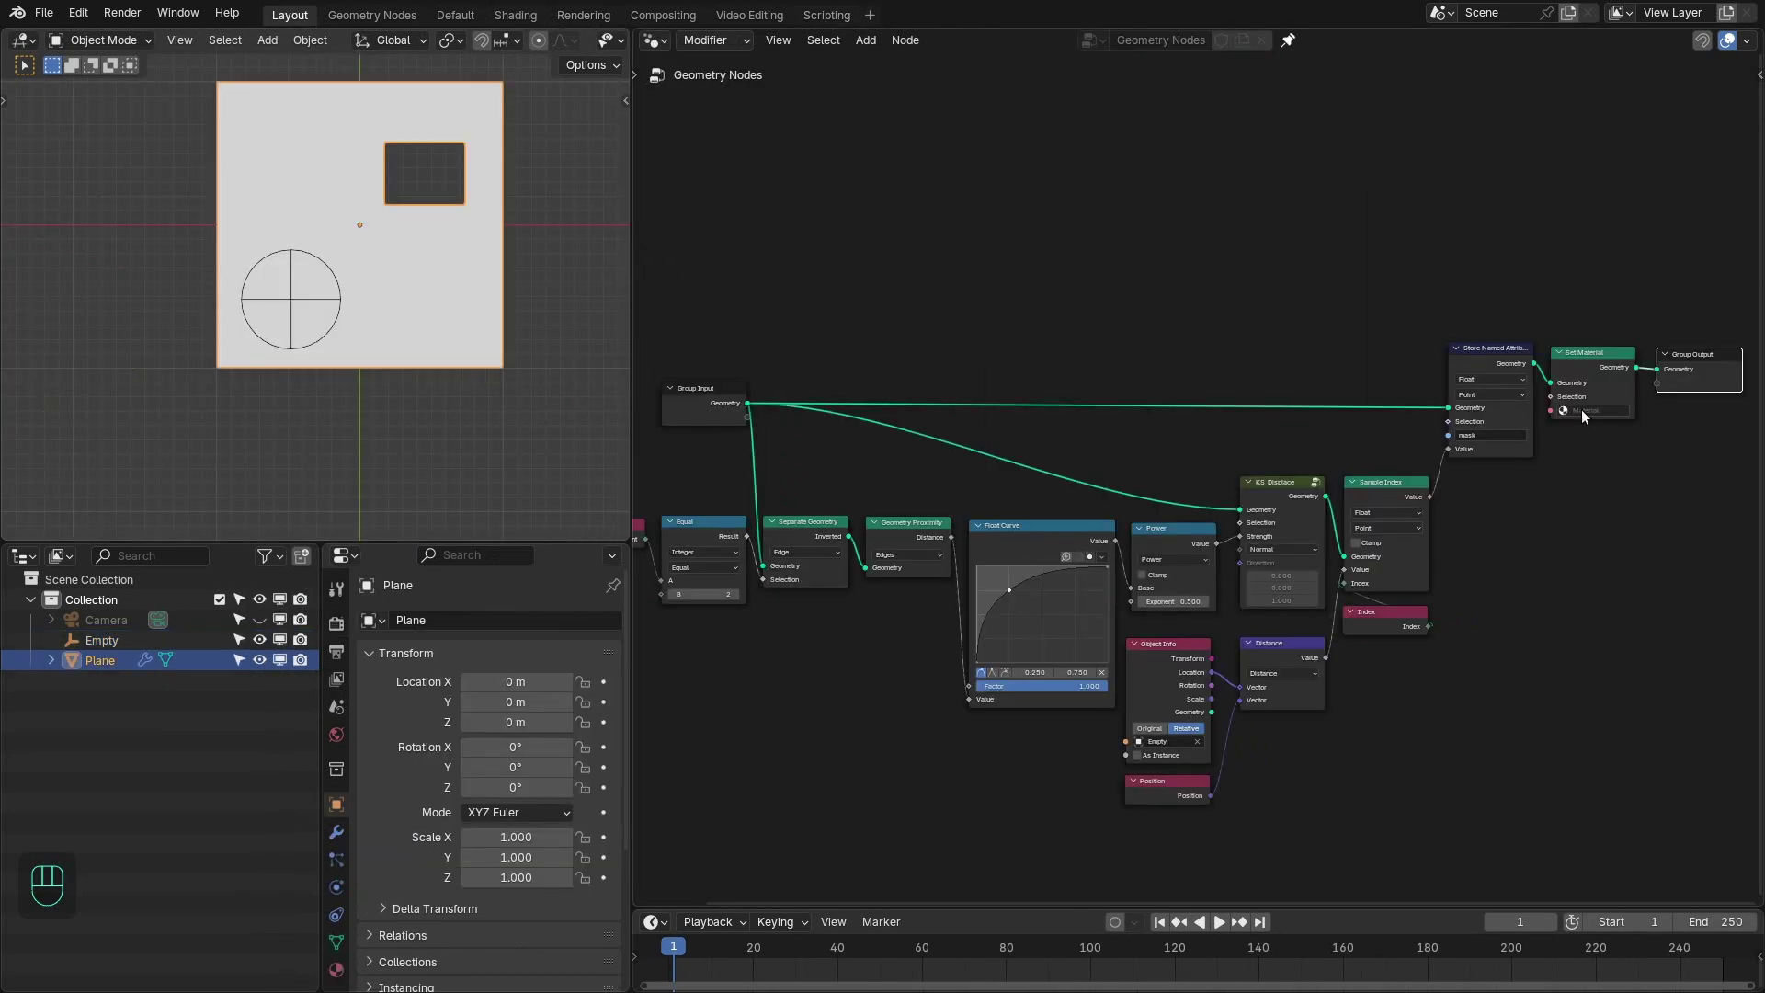
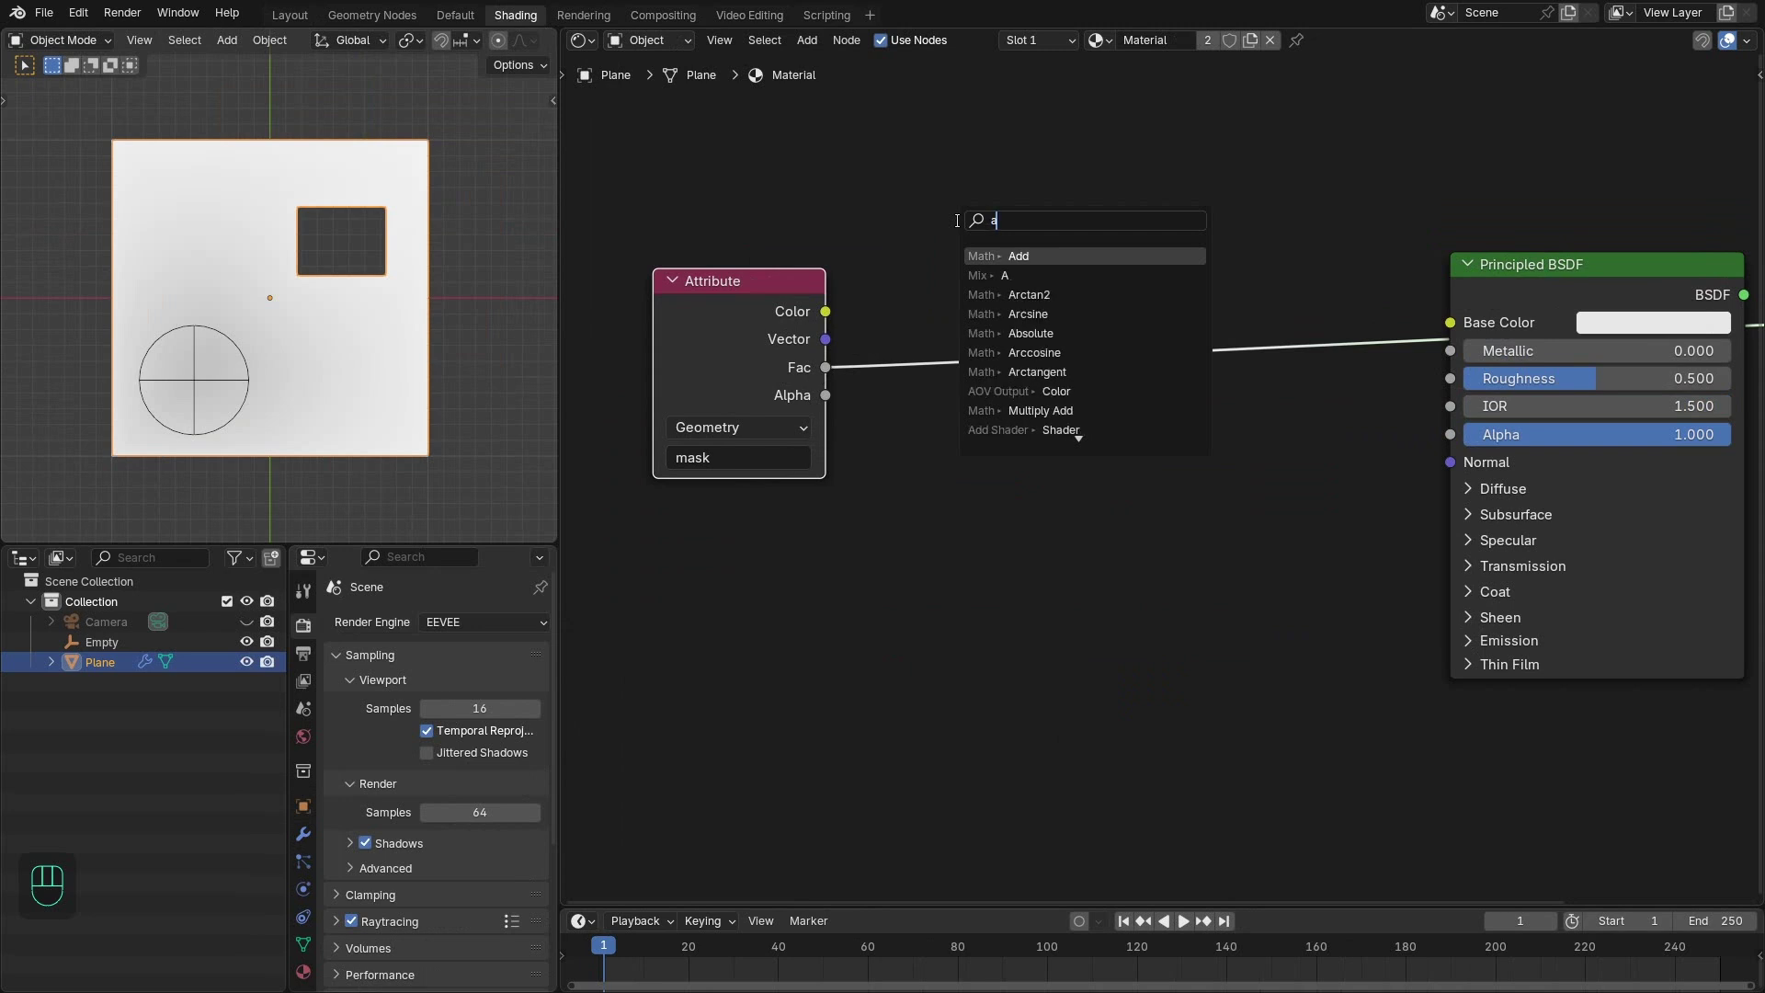
- Drop an Add math node (0.5) onto the mask attribute link feeding Base Color
key(d)
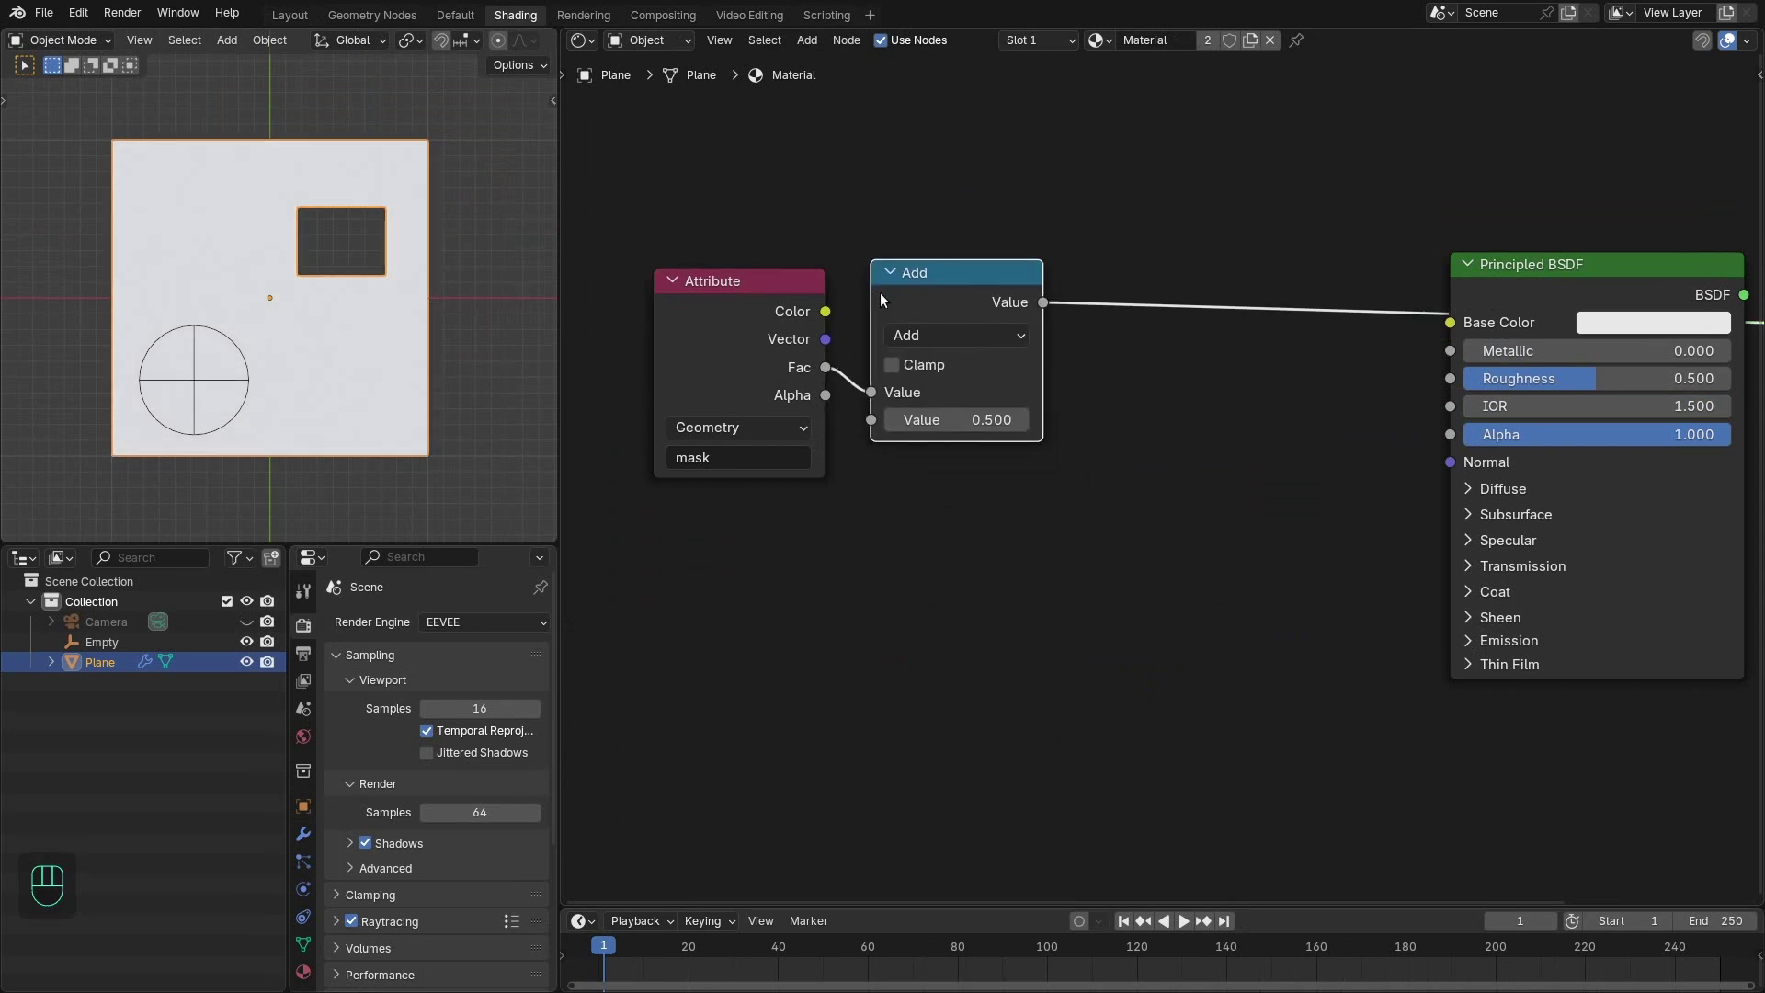
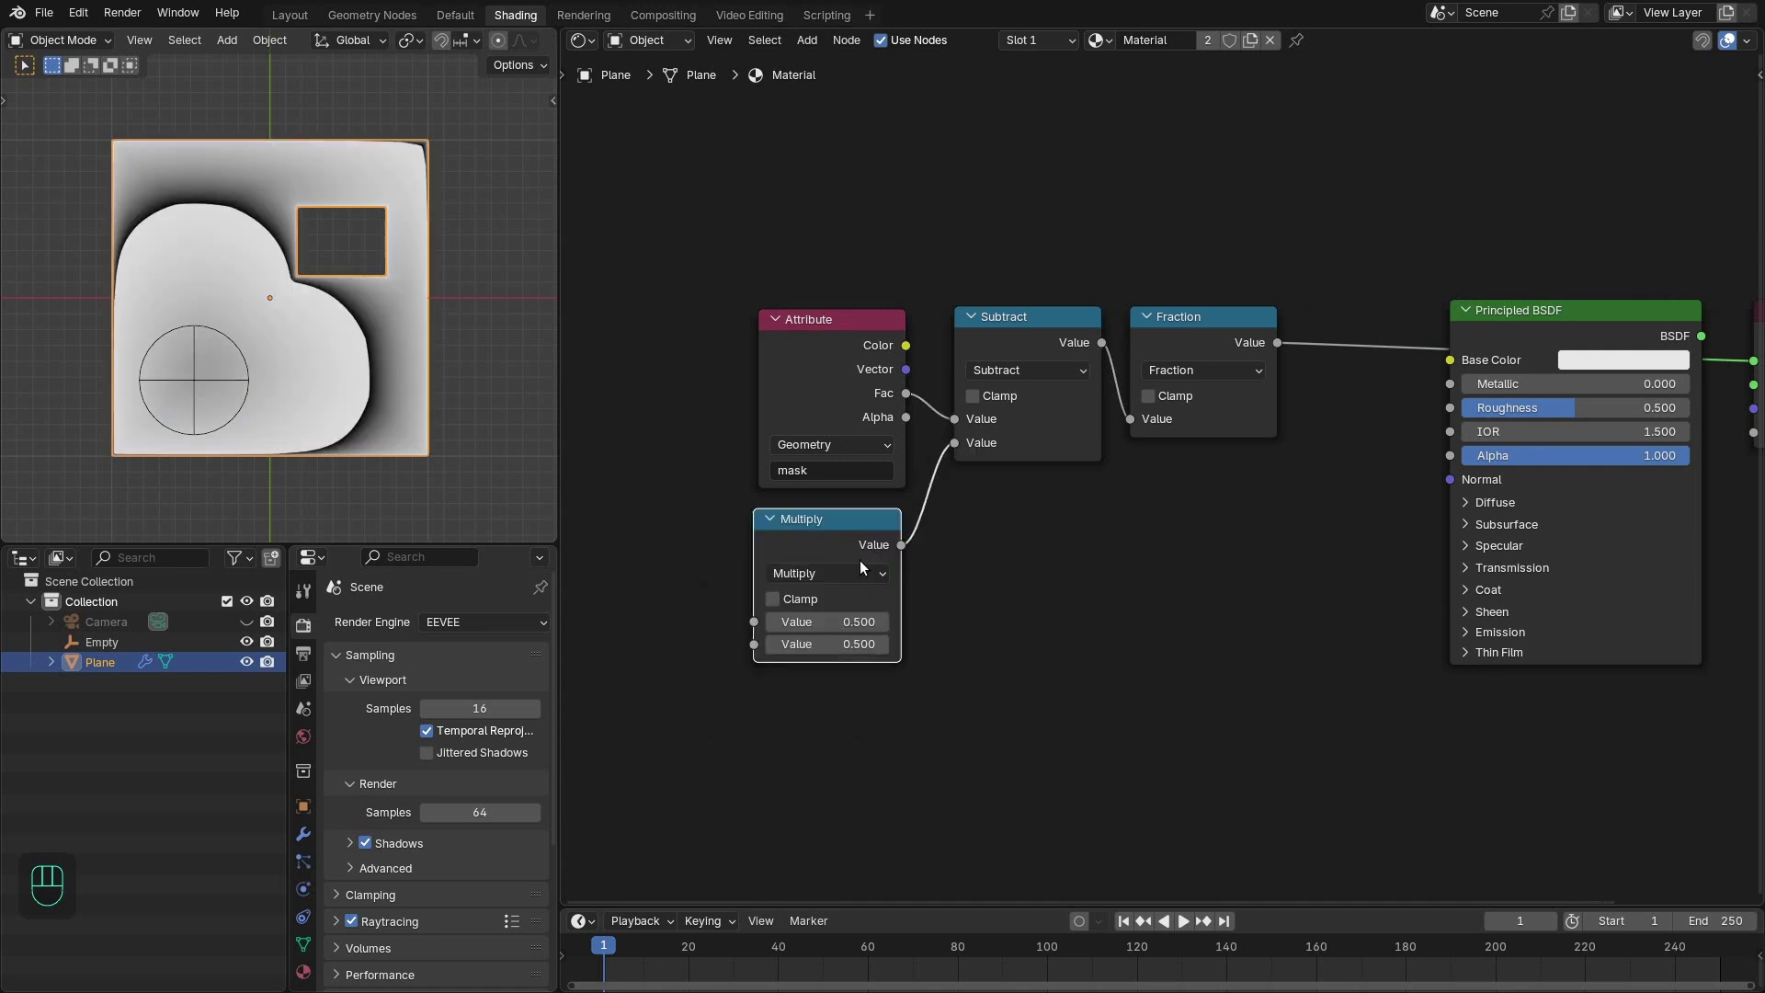
- Connect the frame-driven Value through the 0.025 Speed multiply into Subtract, making room in the tree
drag(747, 626, 701, 532)
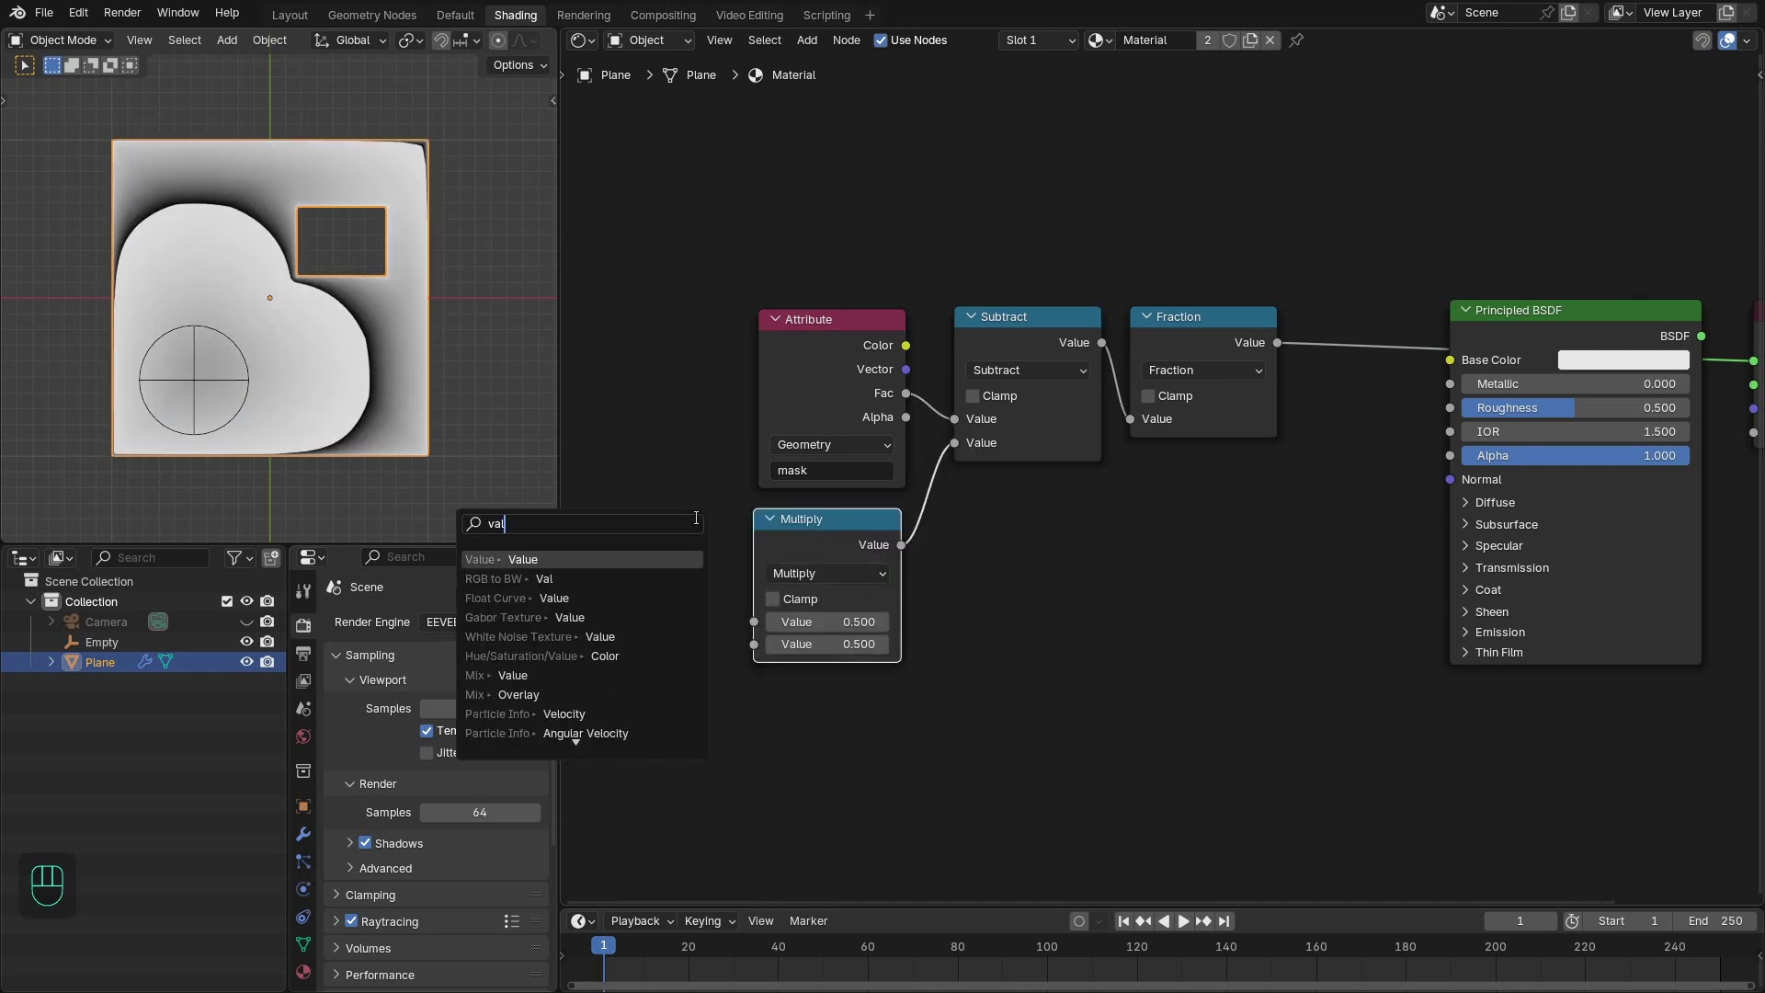
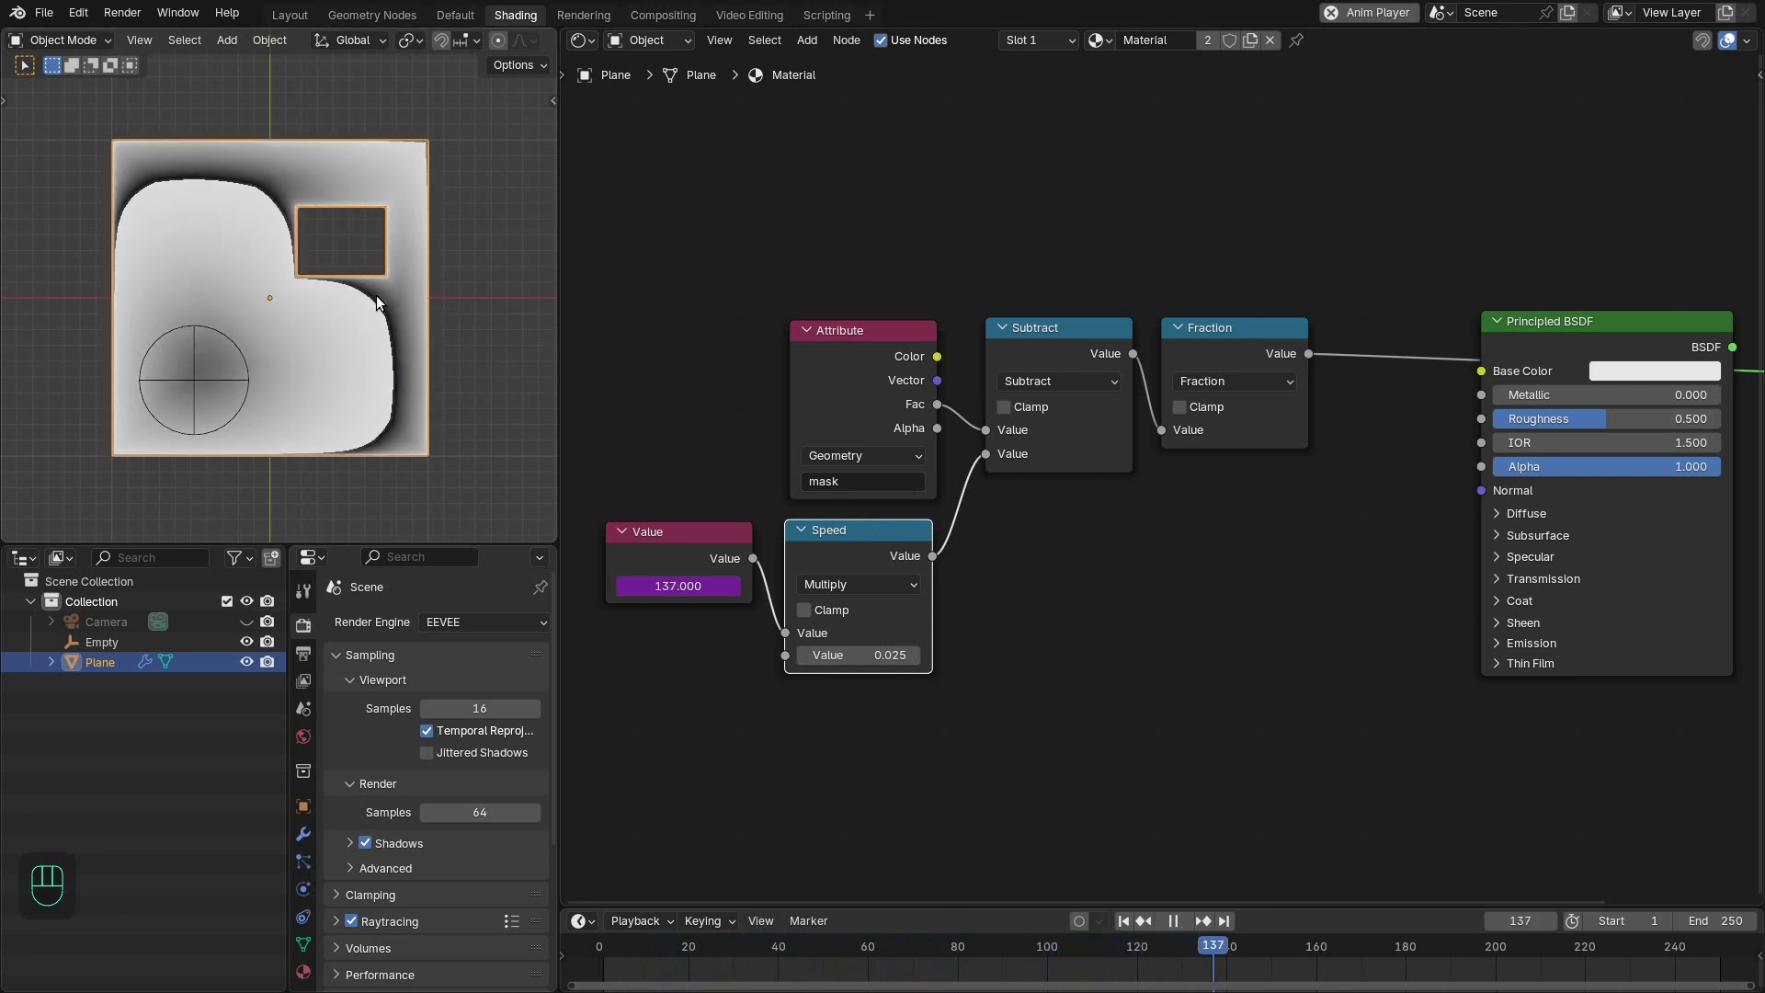
drag(1044, 356, 1097, 407)
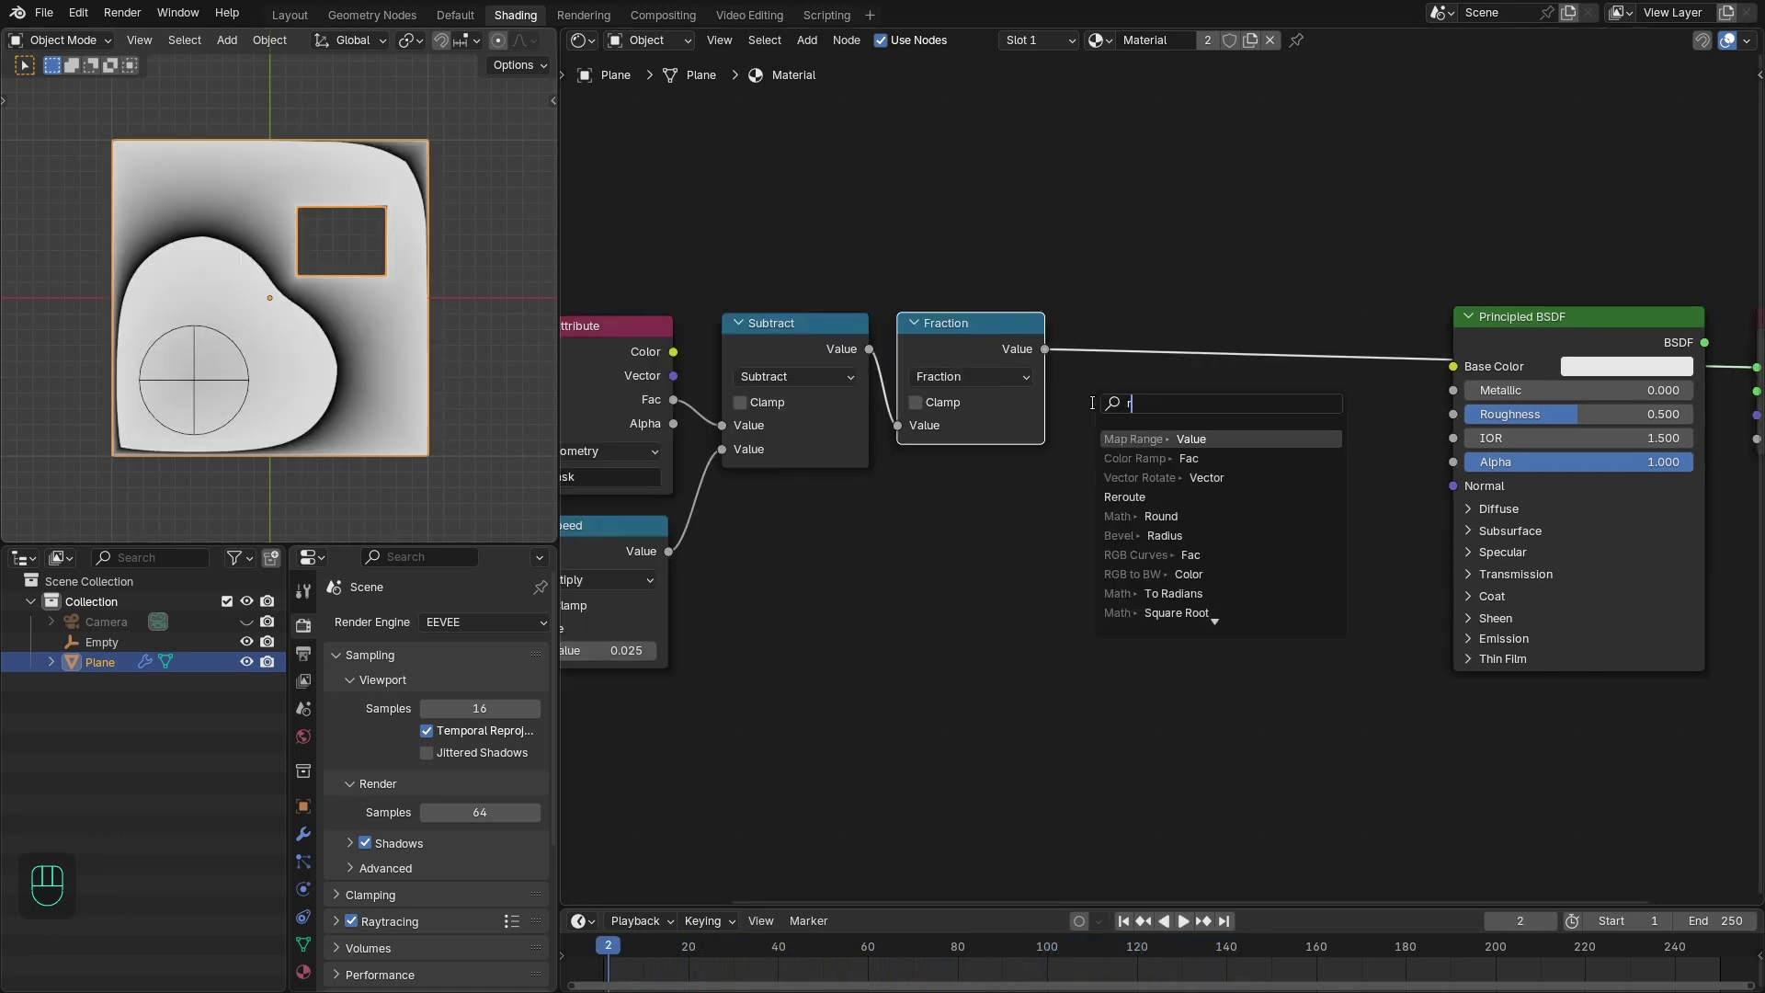
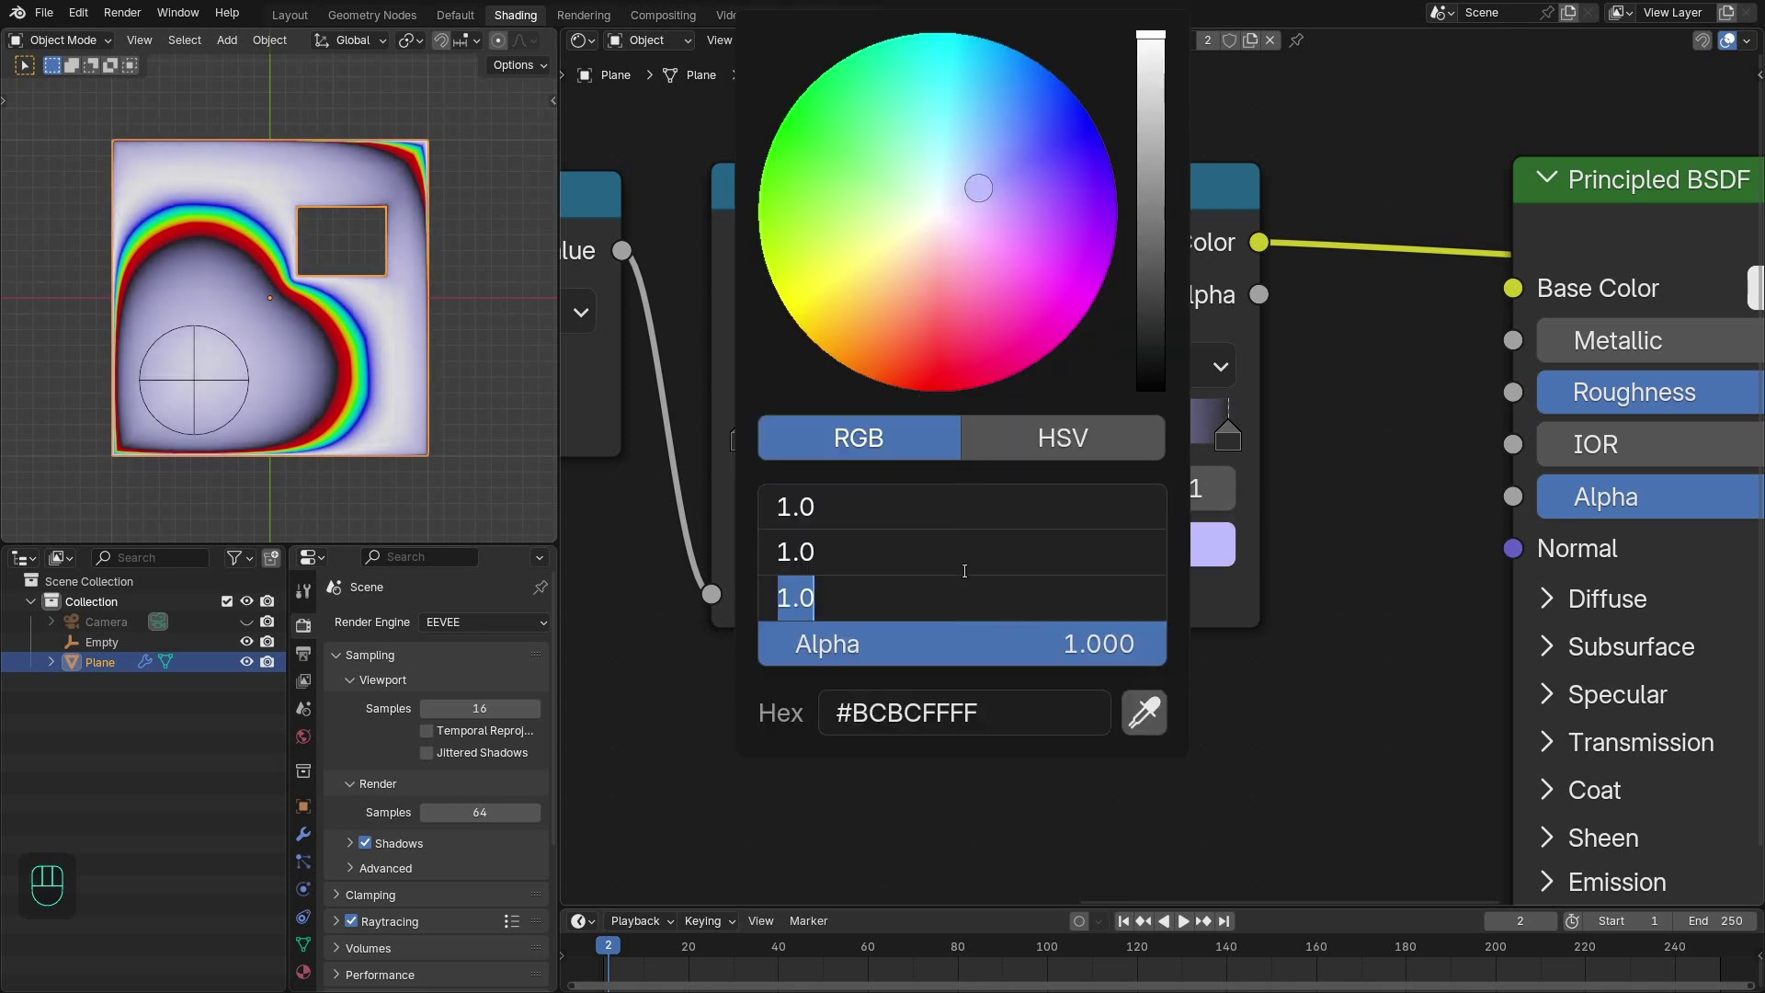
- Give the Color Ramp red, green and blue stops and spread them along the ramp
key(KP_0)
double_click(1048, 428)
drag(1073, 434, 888, 422)
click(904, 422)
drag(1059, 407, 1064, 521)
drag(1070, 405, 1063, 558)
drag(1050, 403, 1054, 523)
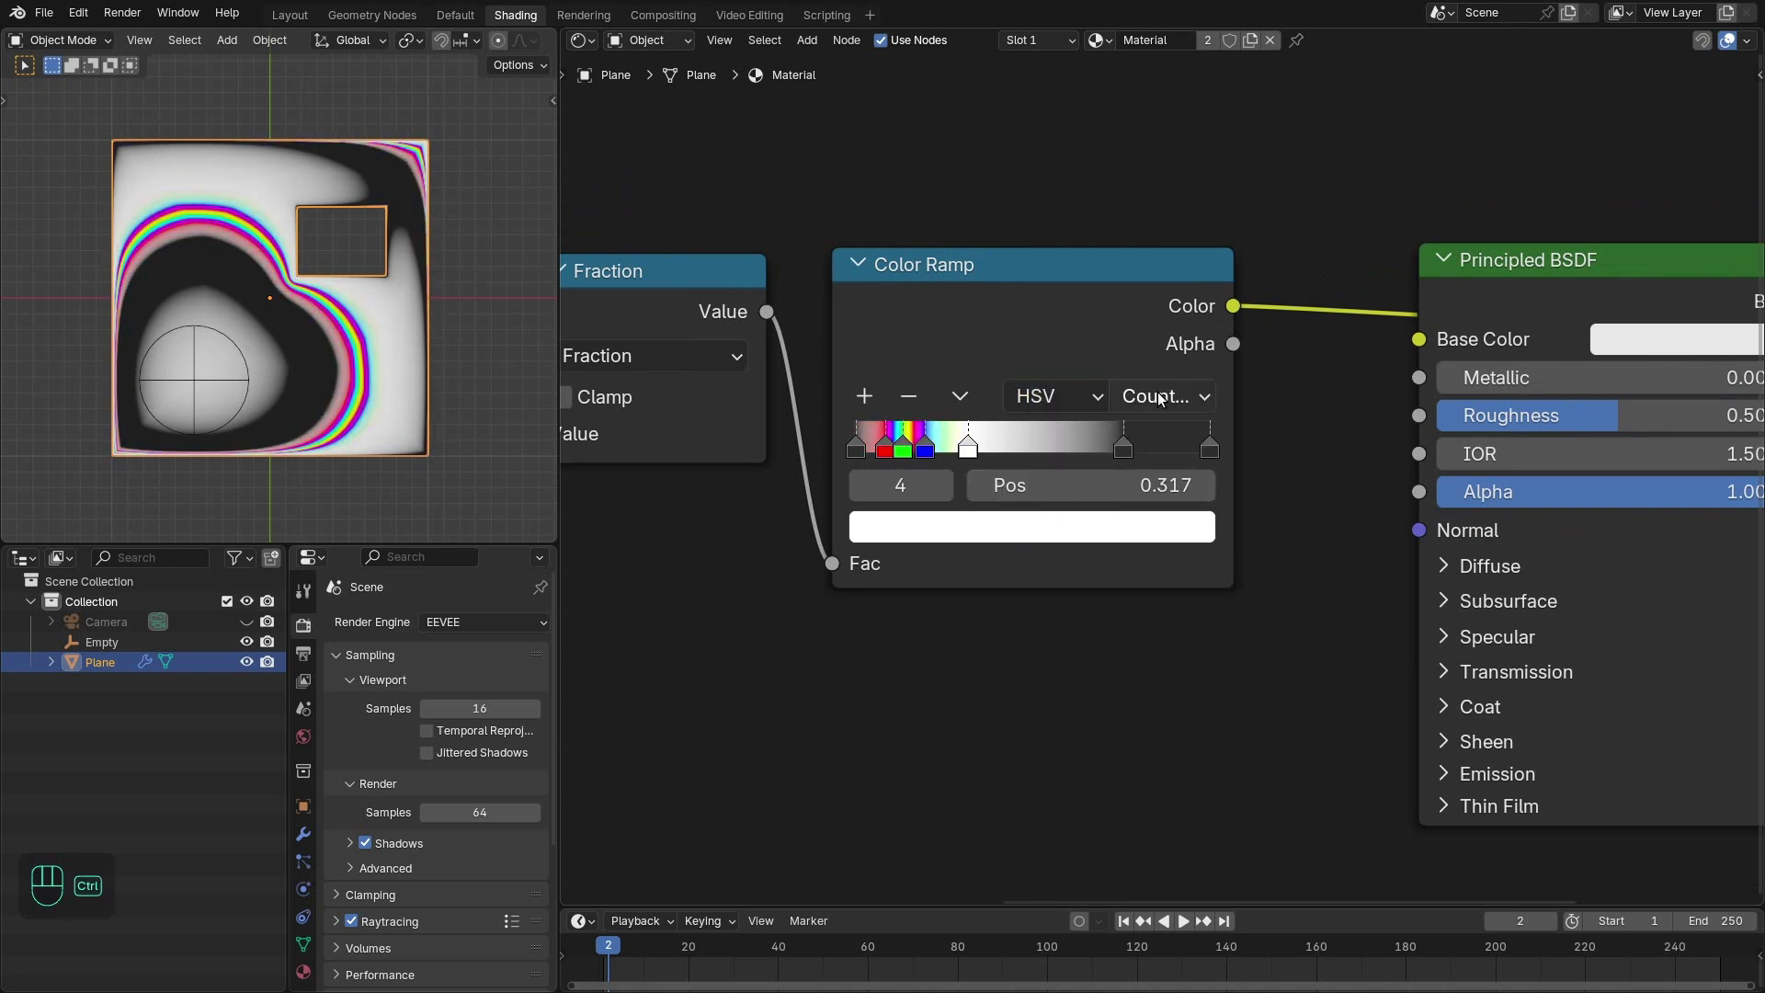
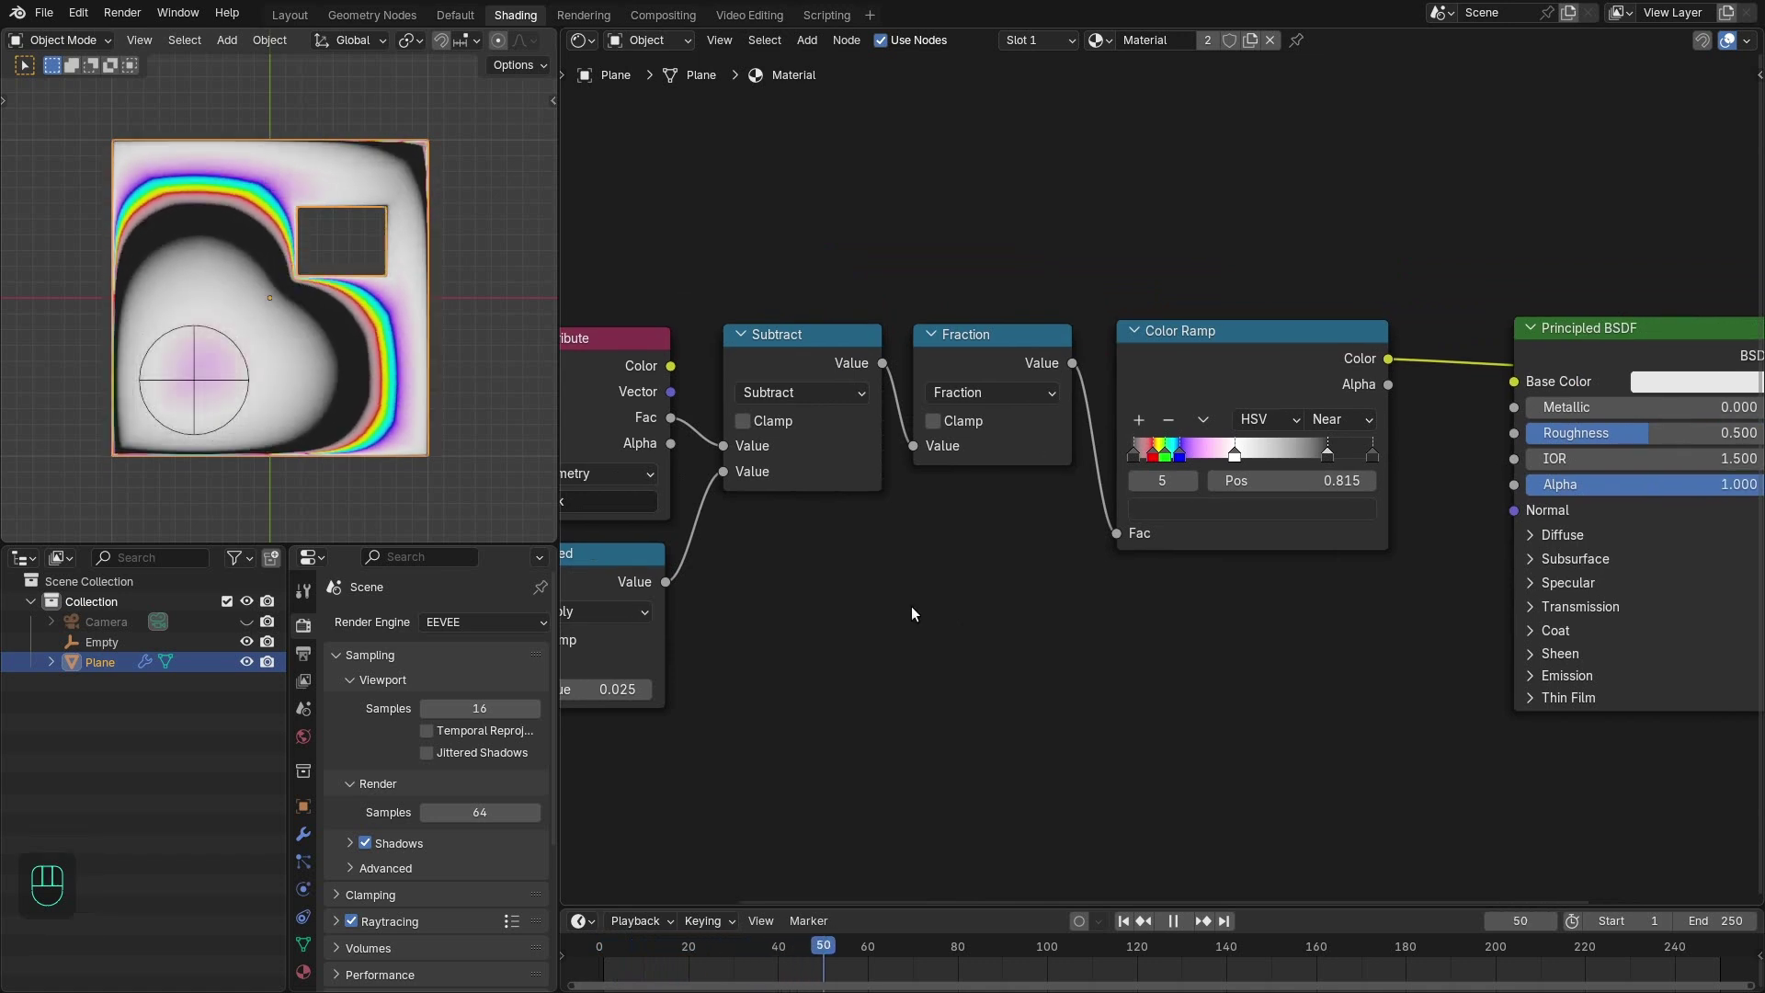
- Play the animation to preview the rainbow stripes, then stop playback
key(space)
click(1149, 594)
click(1261, 459)
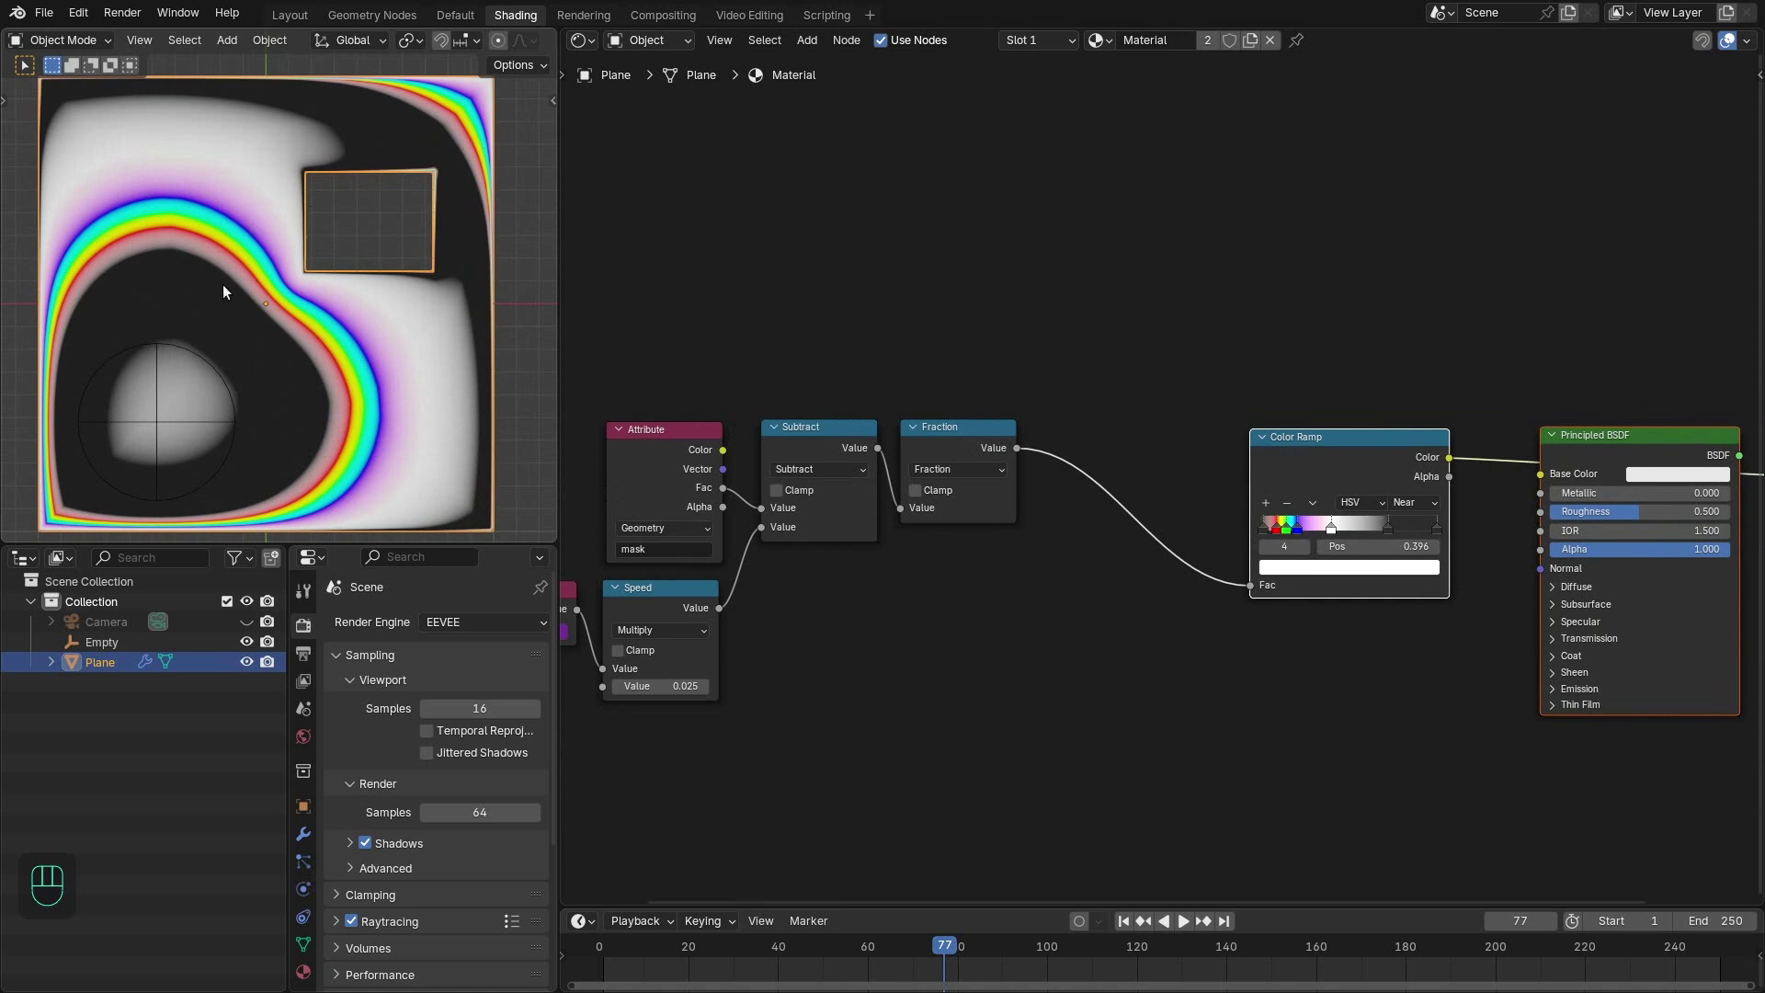
- Insert a Float Curve between Fraction and the Color Ramp and bend its midpoint into an ease-out arc
drag(1043, 377, 1096, 231)
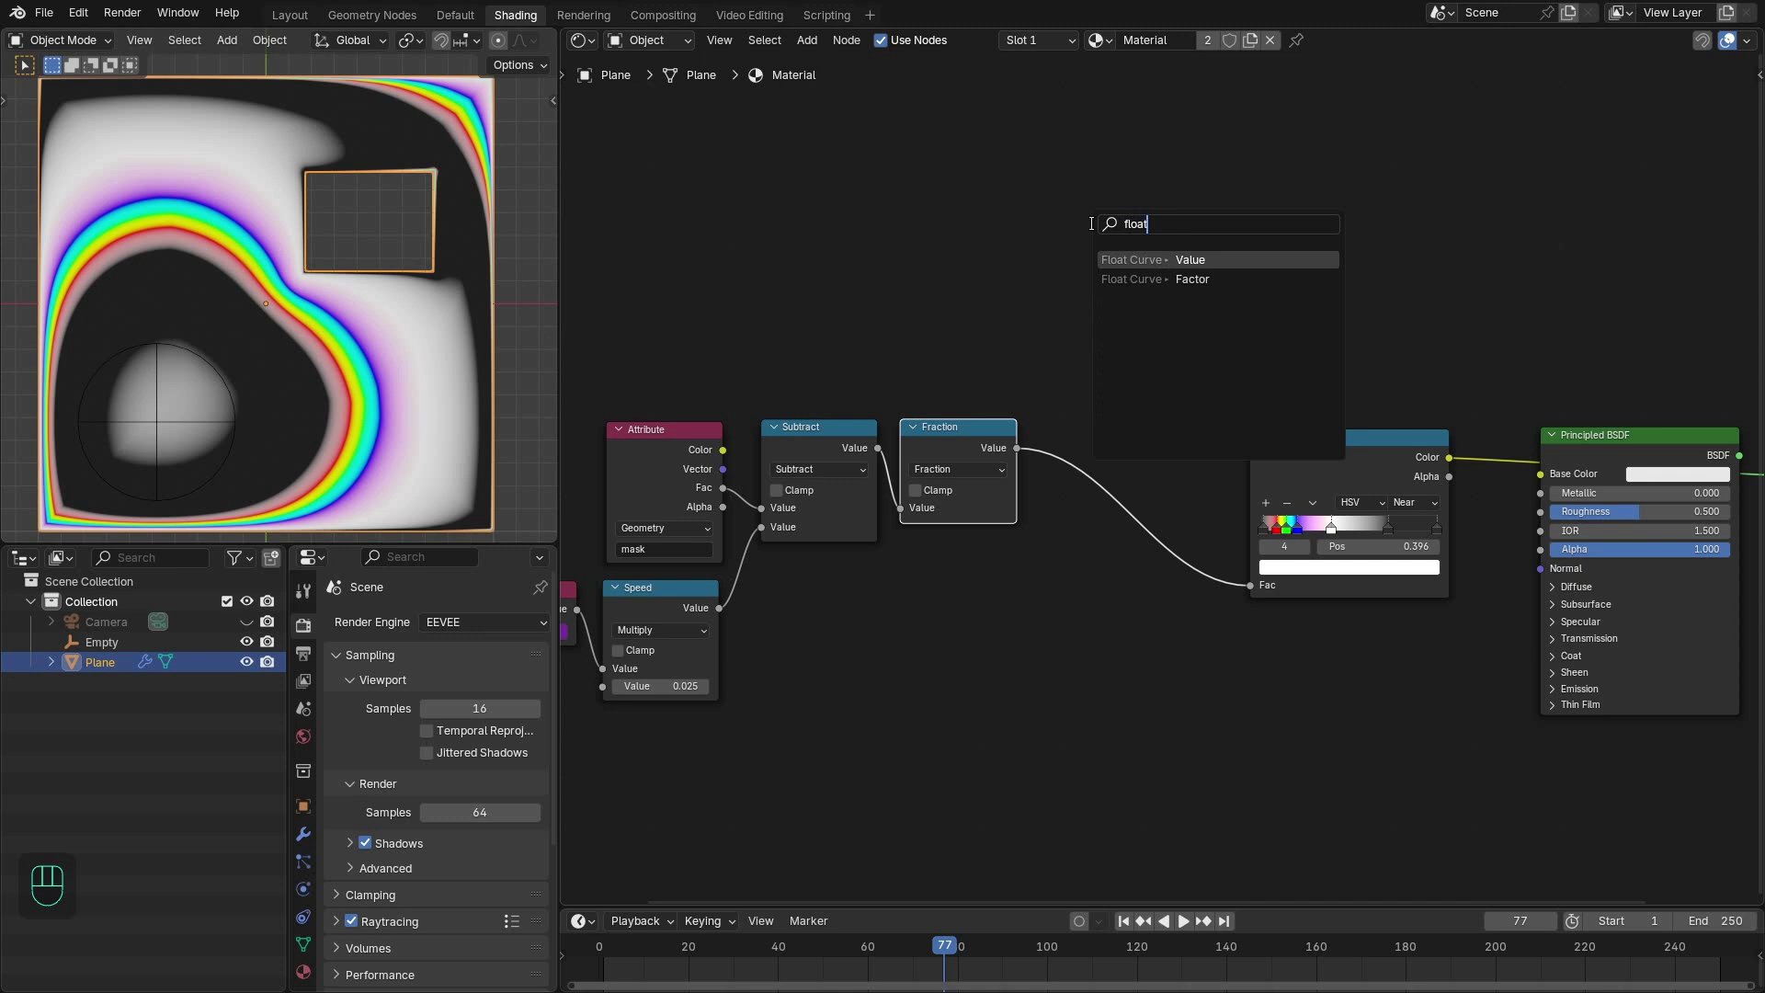
click(1407, 464)
click(1145, 590)
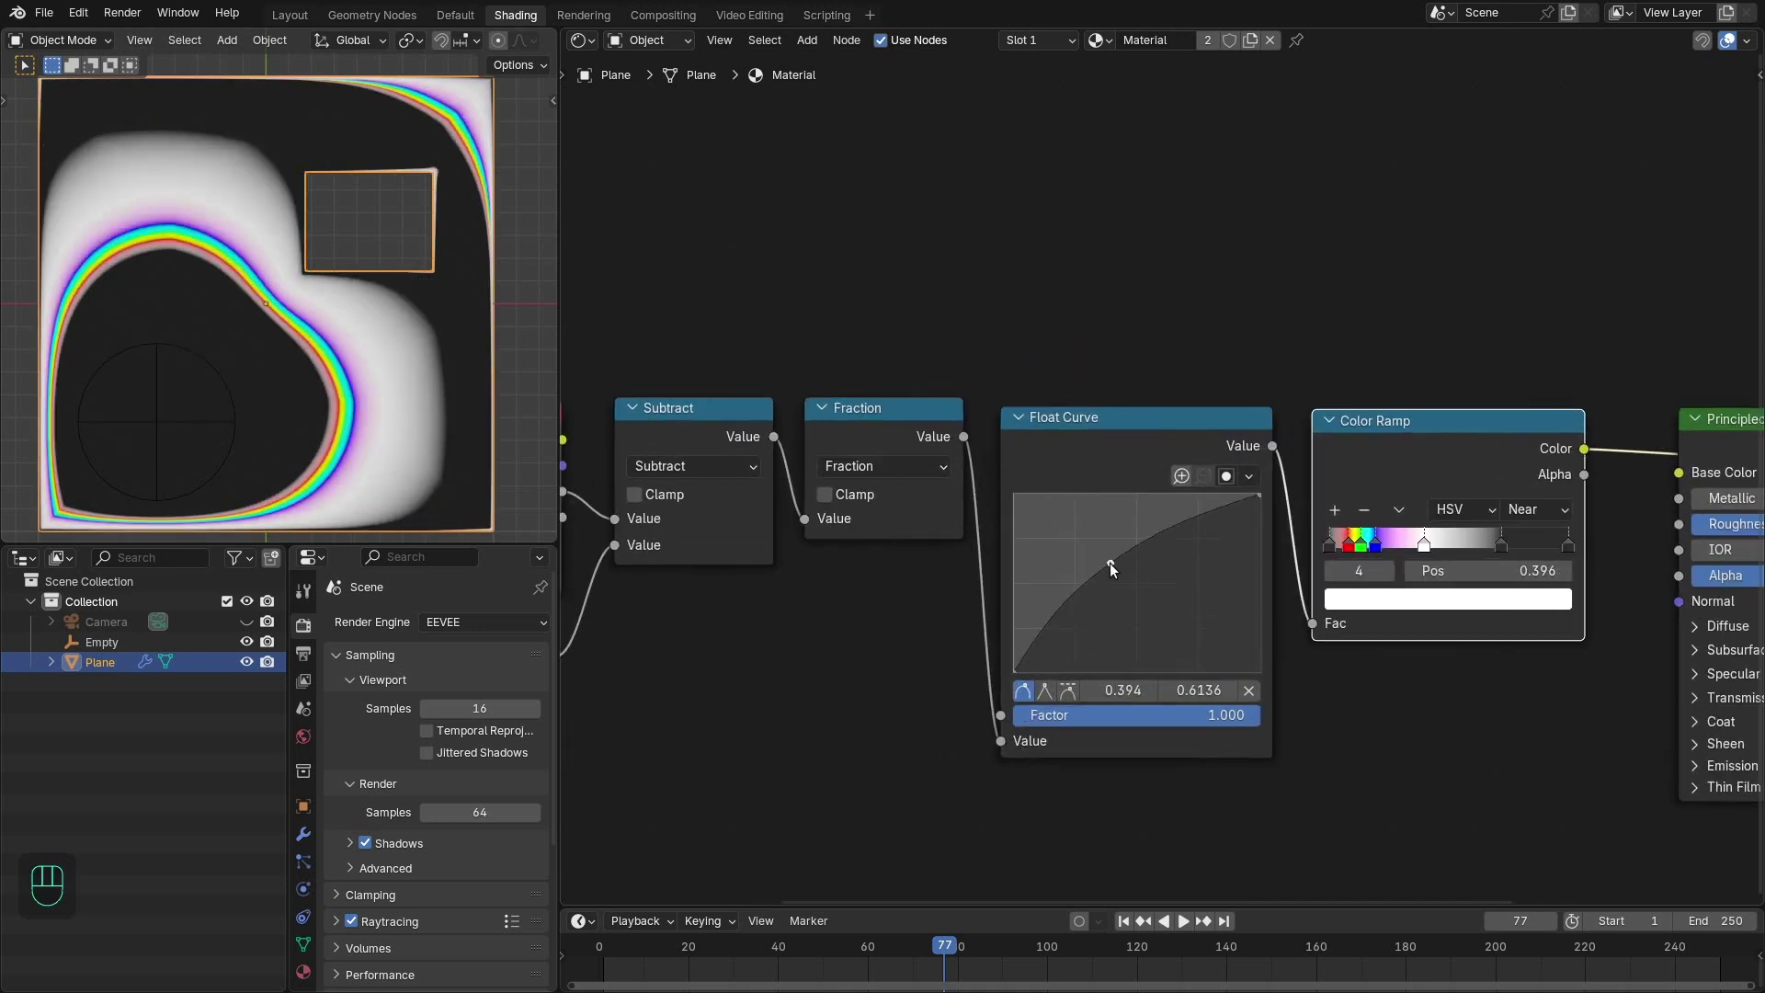
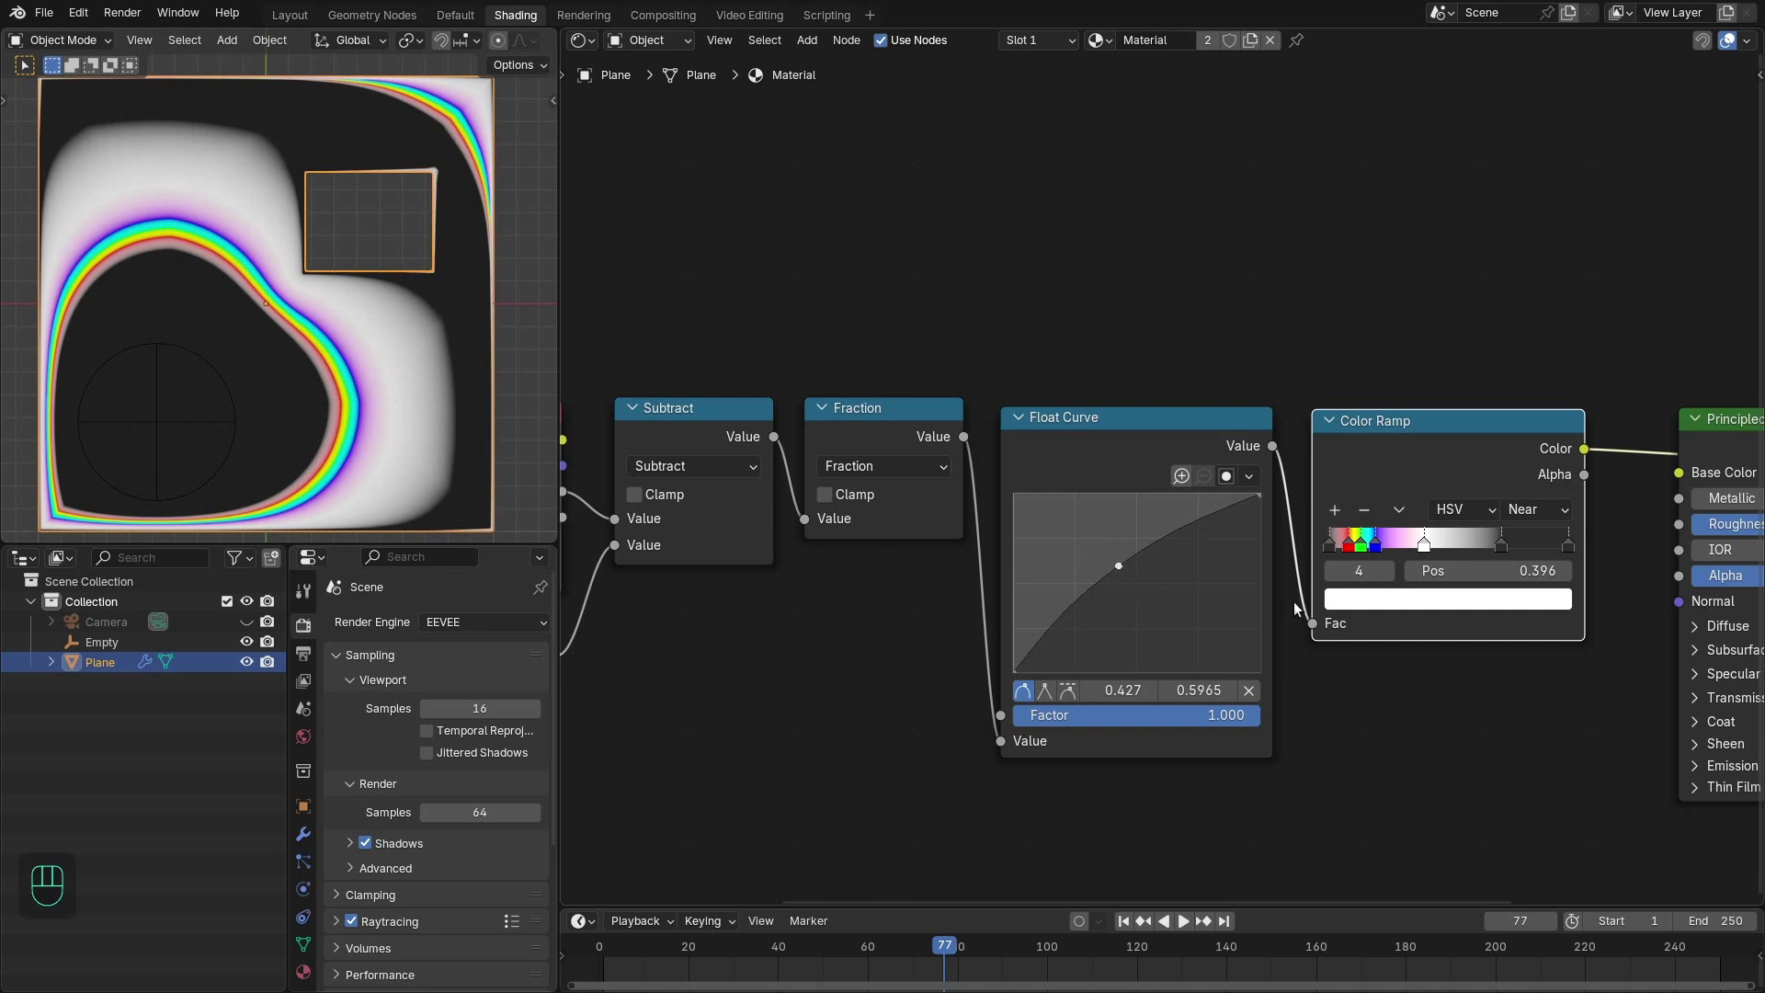
drag(1406, 628, 1011, 565)
drag(1329, 382, 1431, 437)
click(1322, 405)
- Add a Hue/Saturation/Value node after the ramp, set Metallic 1, low Roughness and Sheen Weight 1
key(shift+a)
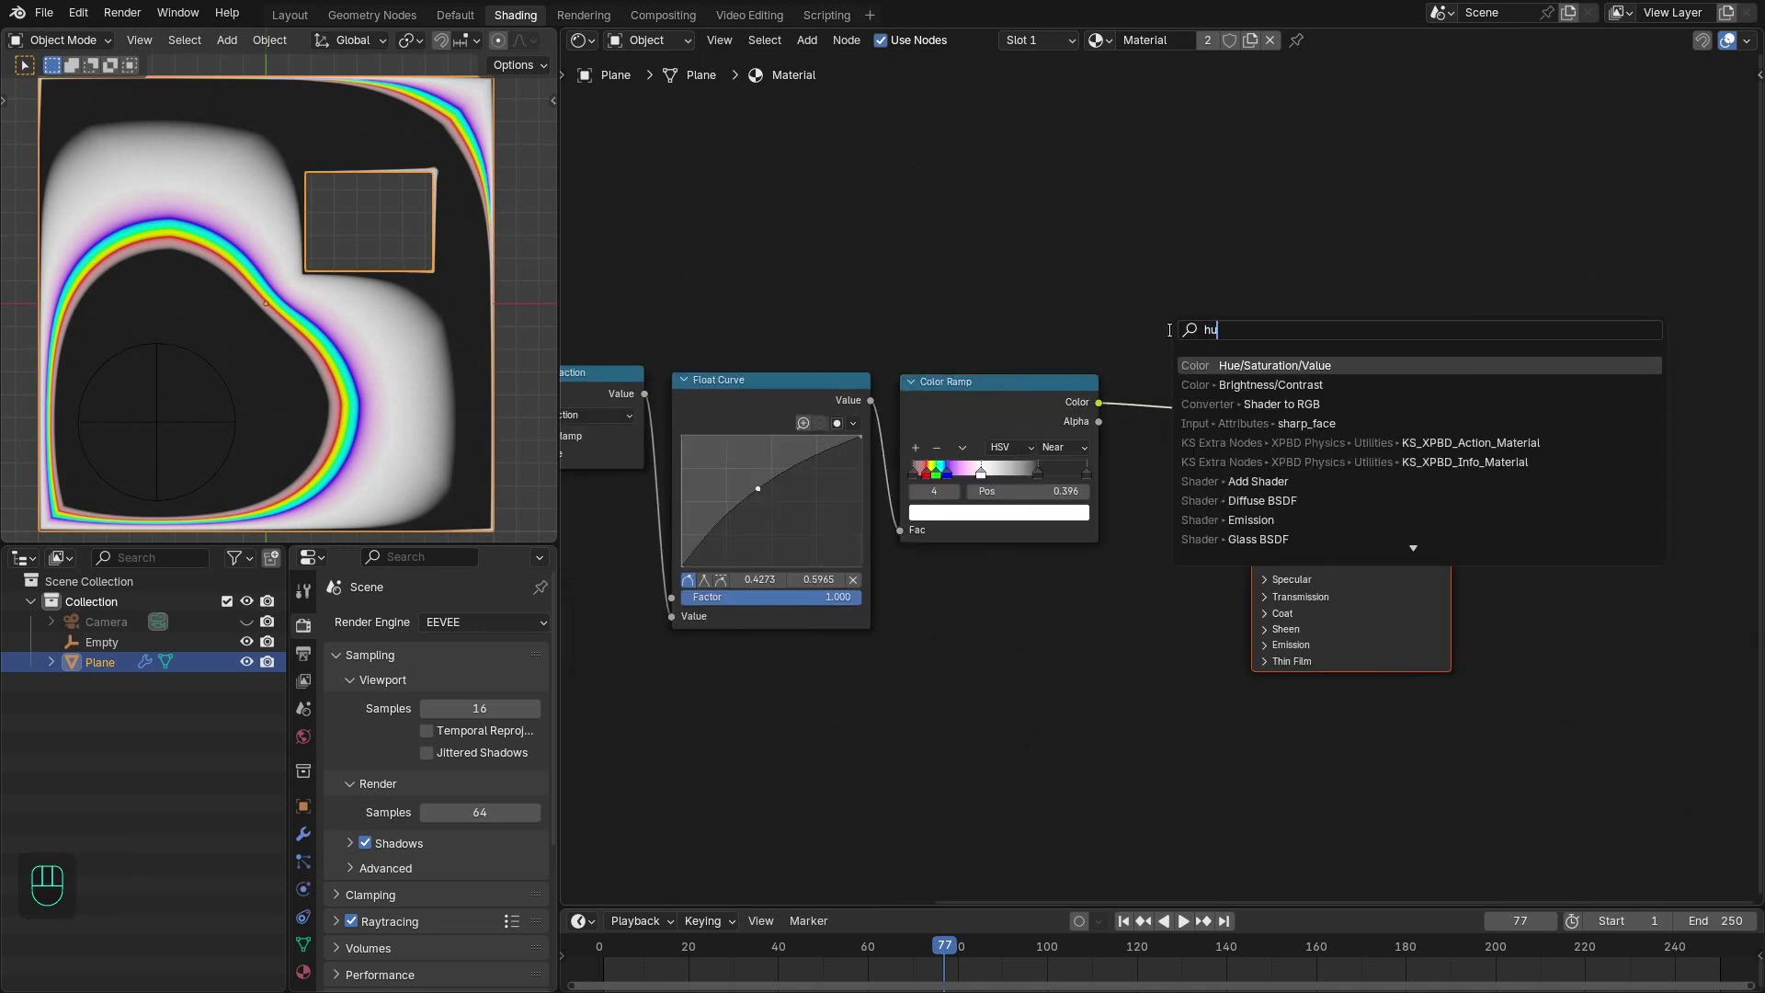
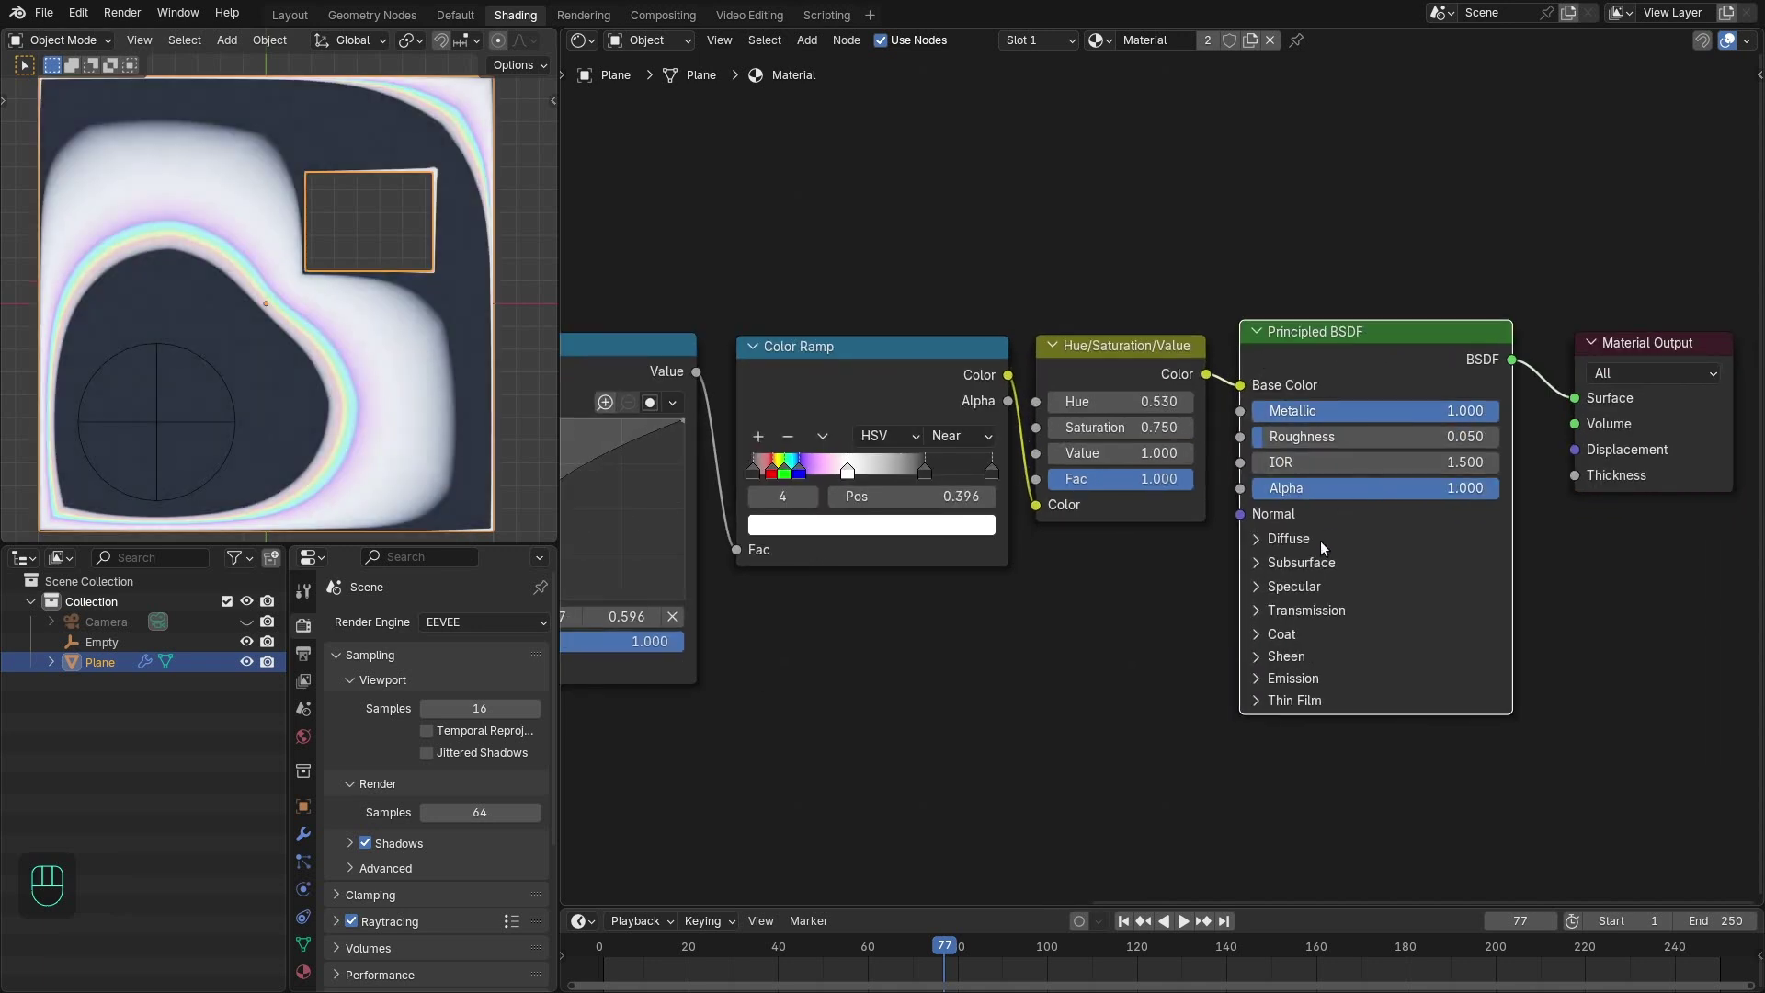
drag(1304, 643, 1292, 668)
click(1294, 644)
click(1302, 672)
- Pick a blue Sheen Tint in the colour picker and play the animation
click(1326, 690)
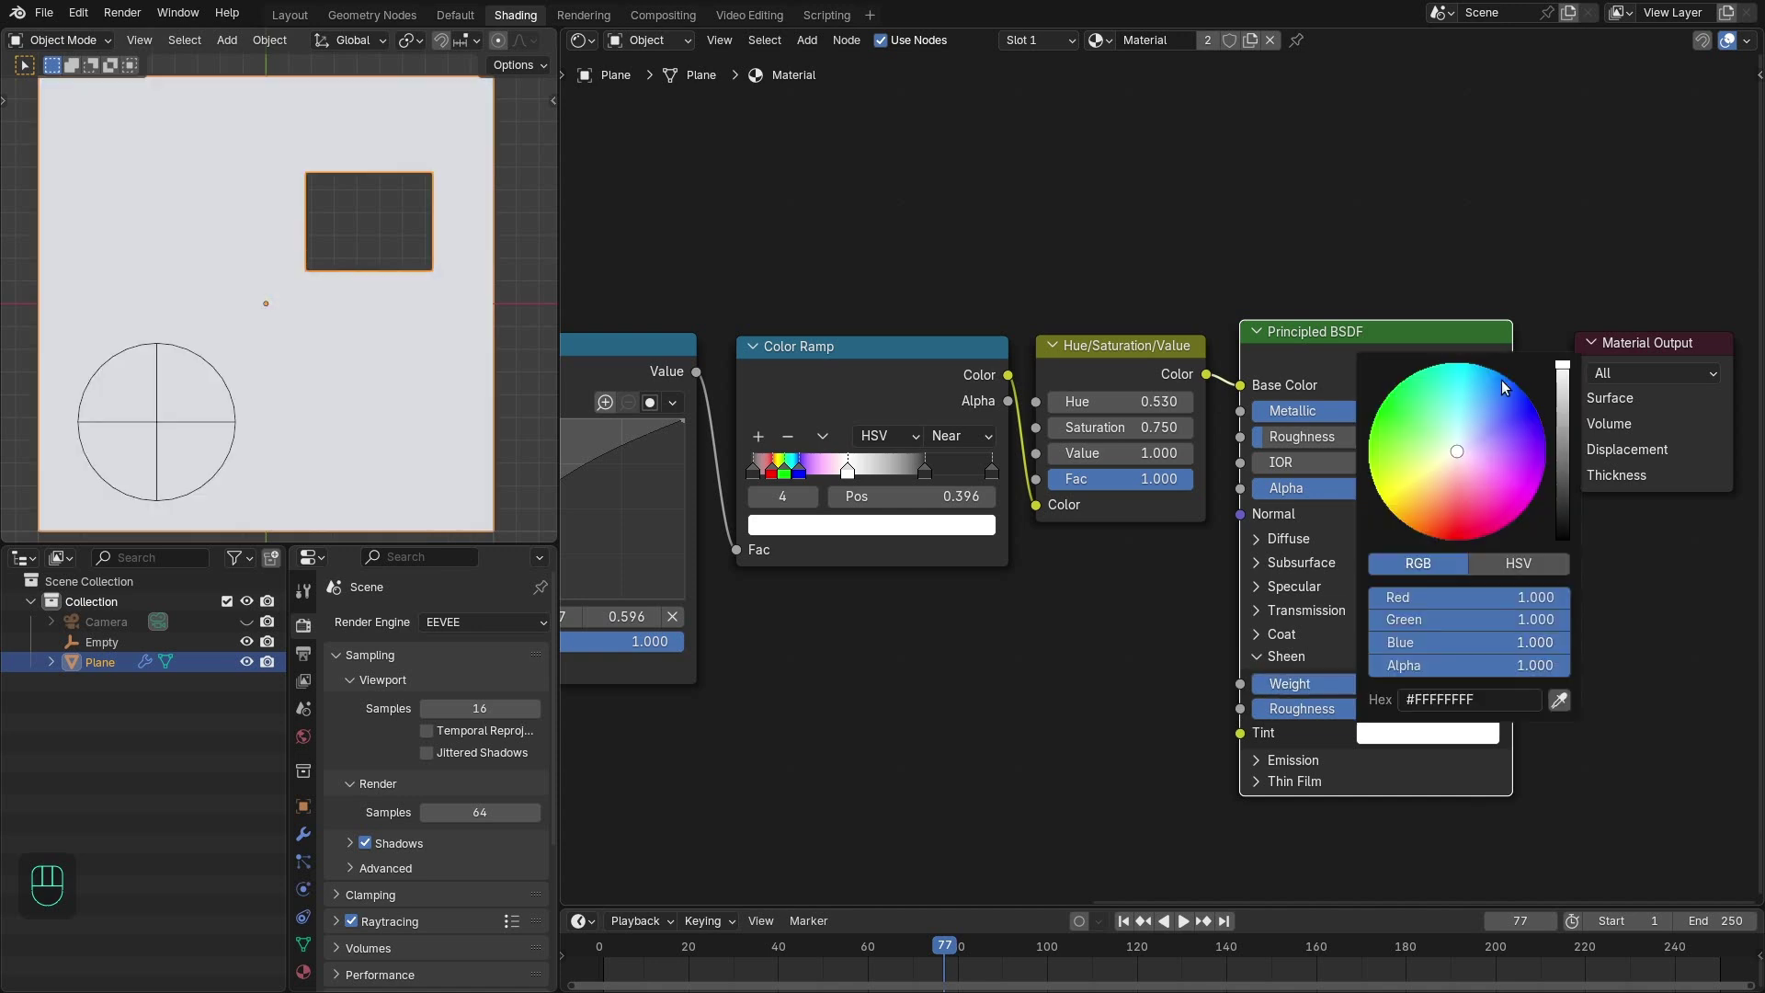
drag(293, 276, 339, 273)
drag(356, 352, 325, 162)
drag(304, 218, 332, 267)
key(space)
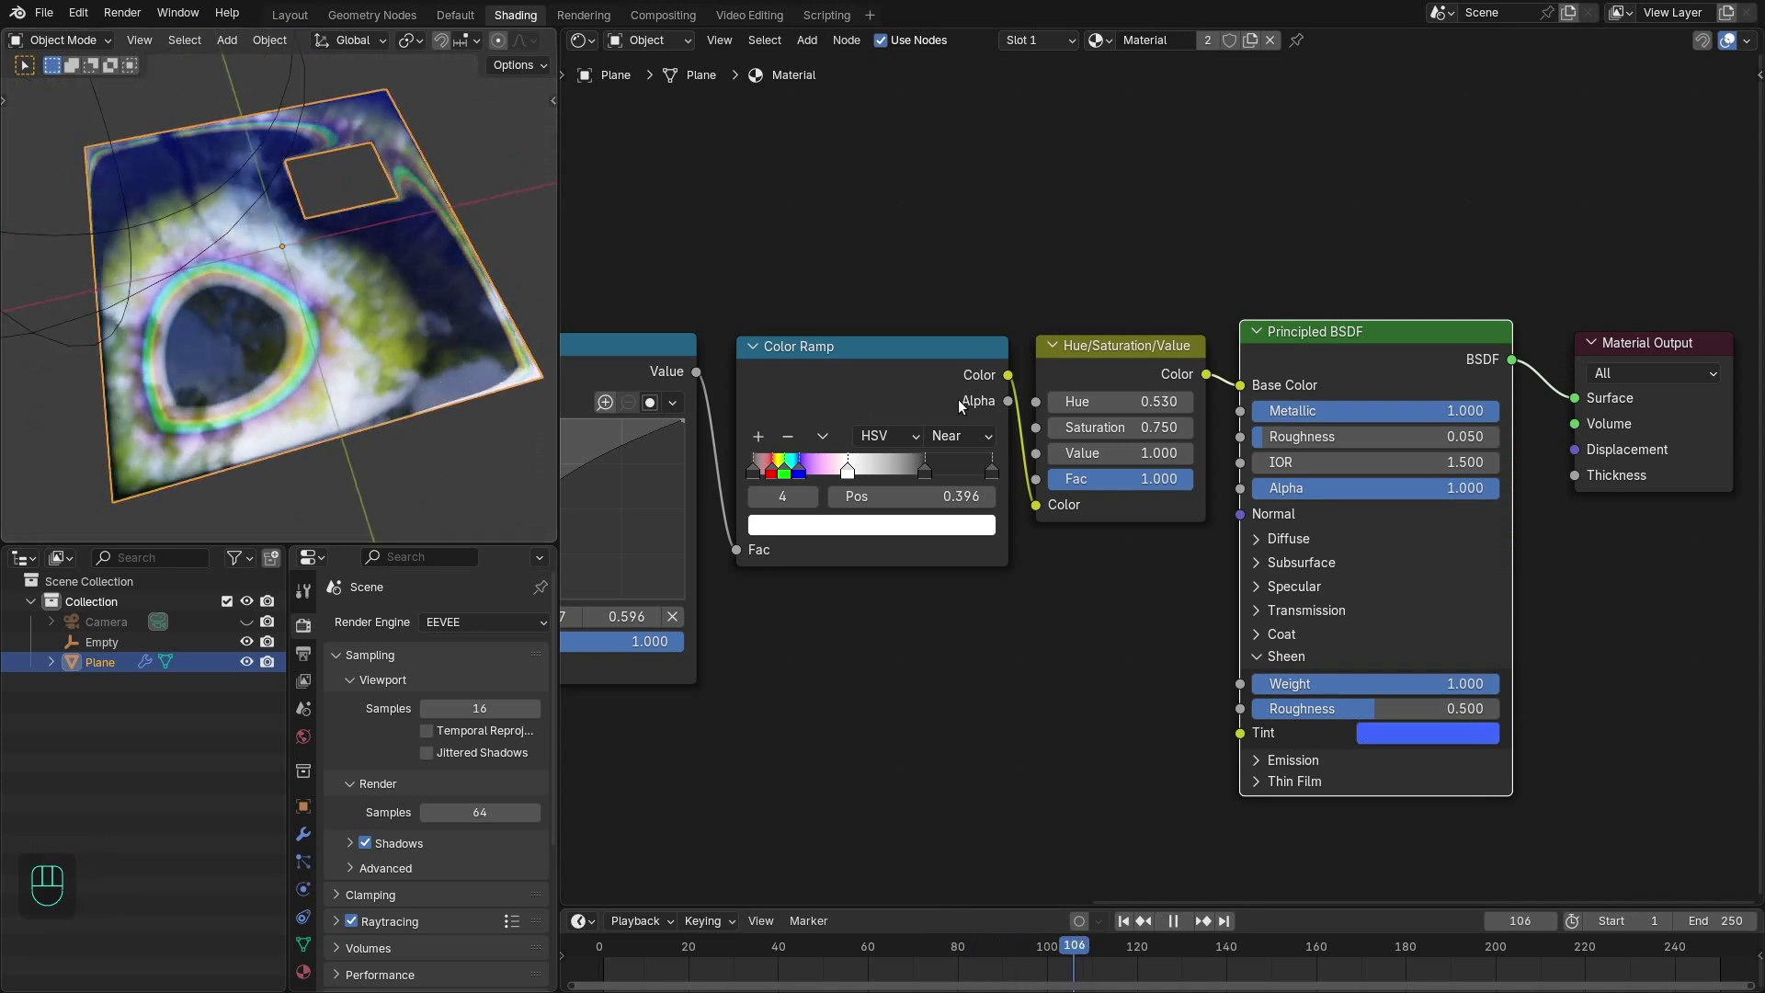
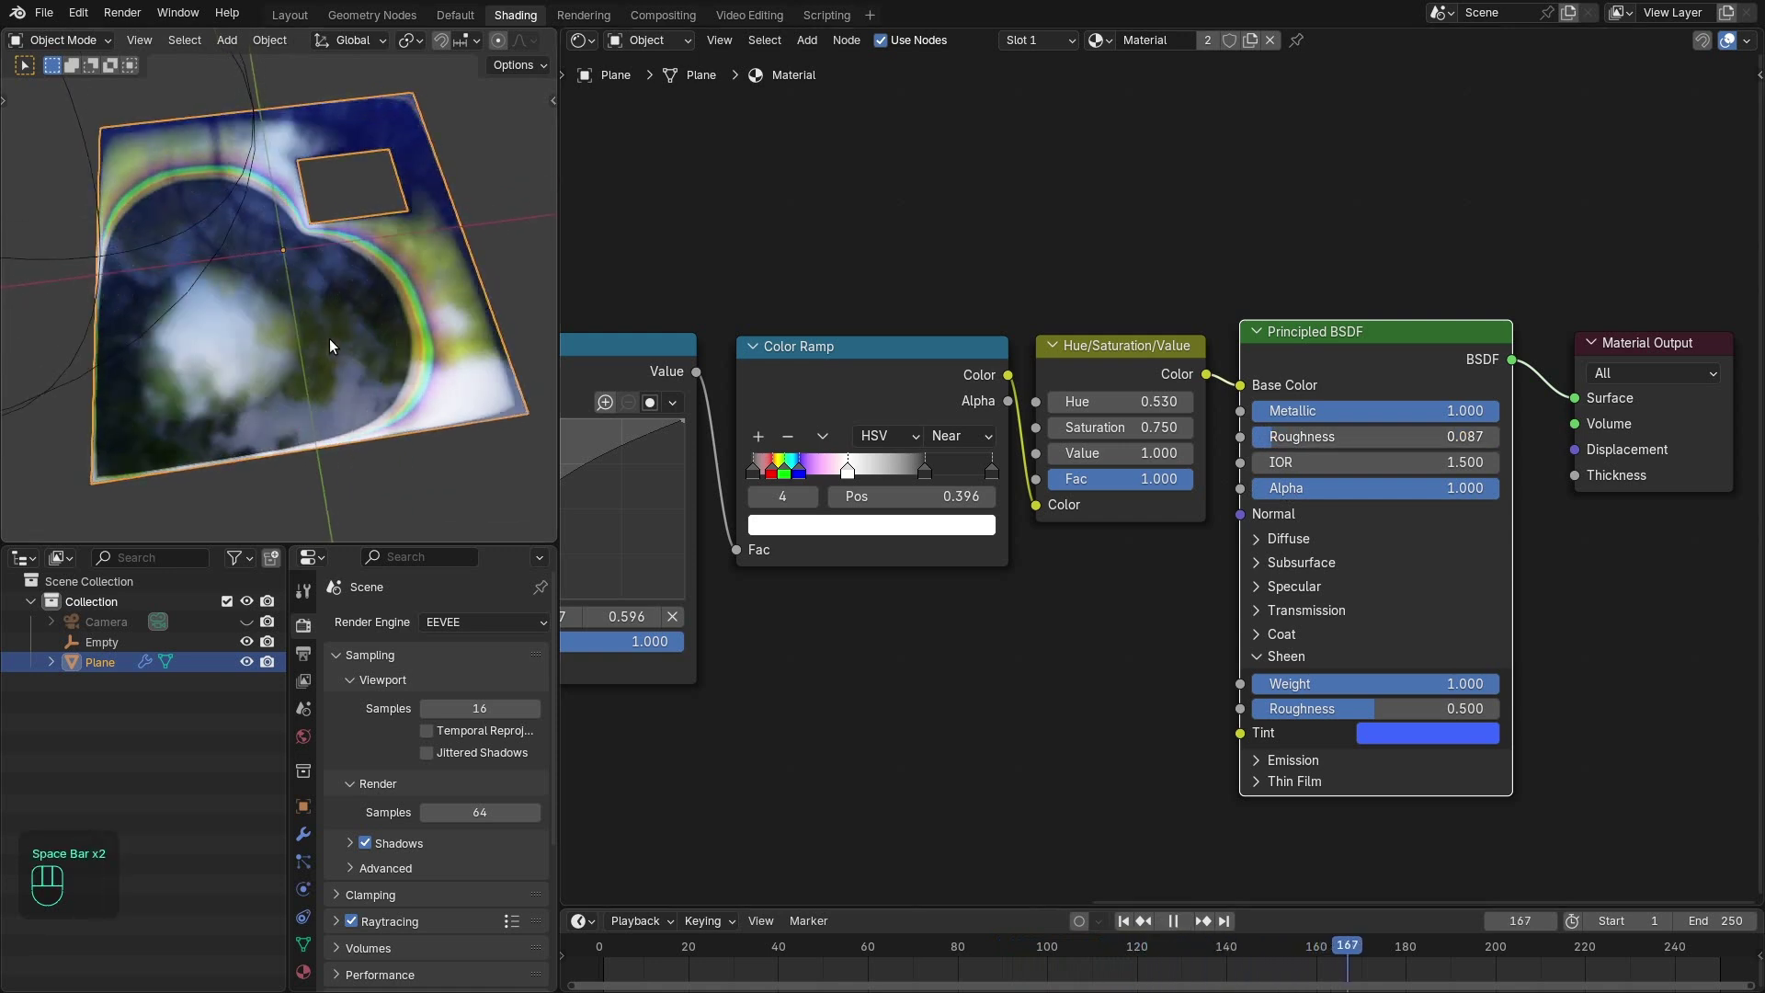
- Duplicate the Subtract node as a Multiply (0.5) placed between the mask attribute and Subtract
key(space)
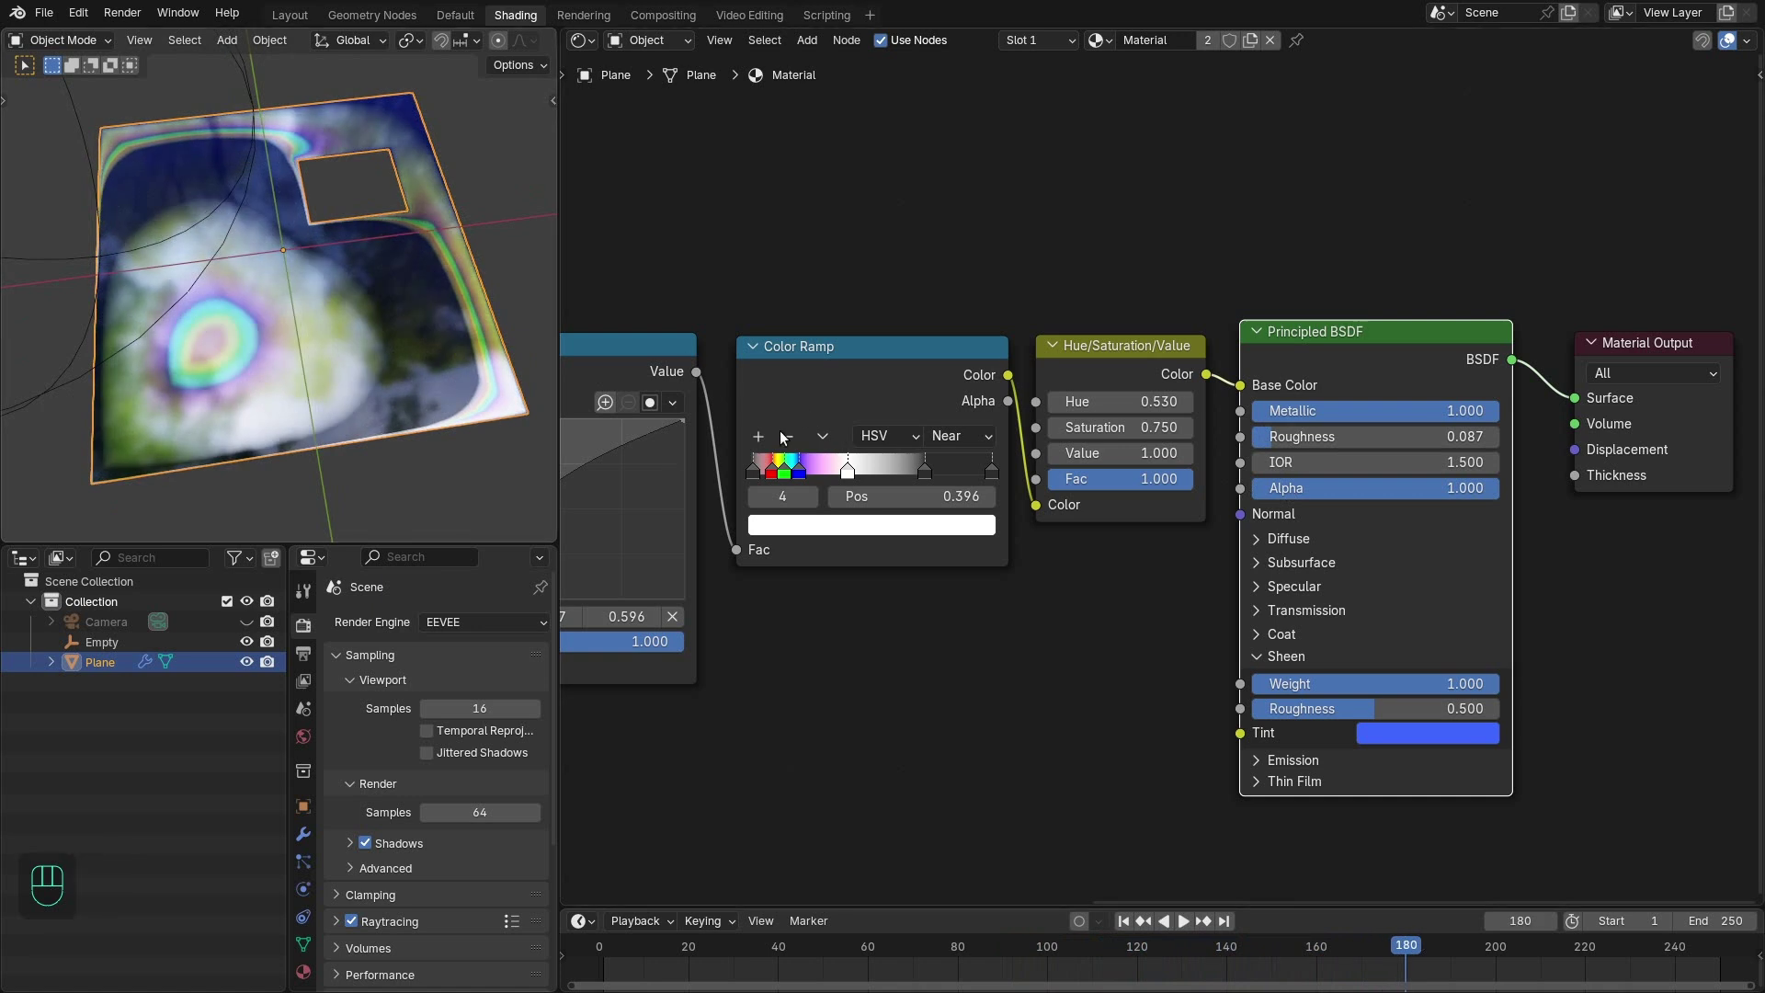
middle_click(814, 576)
middle_click(573, 678)
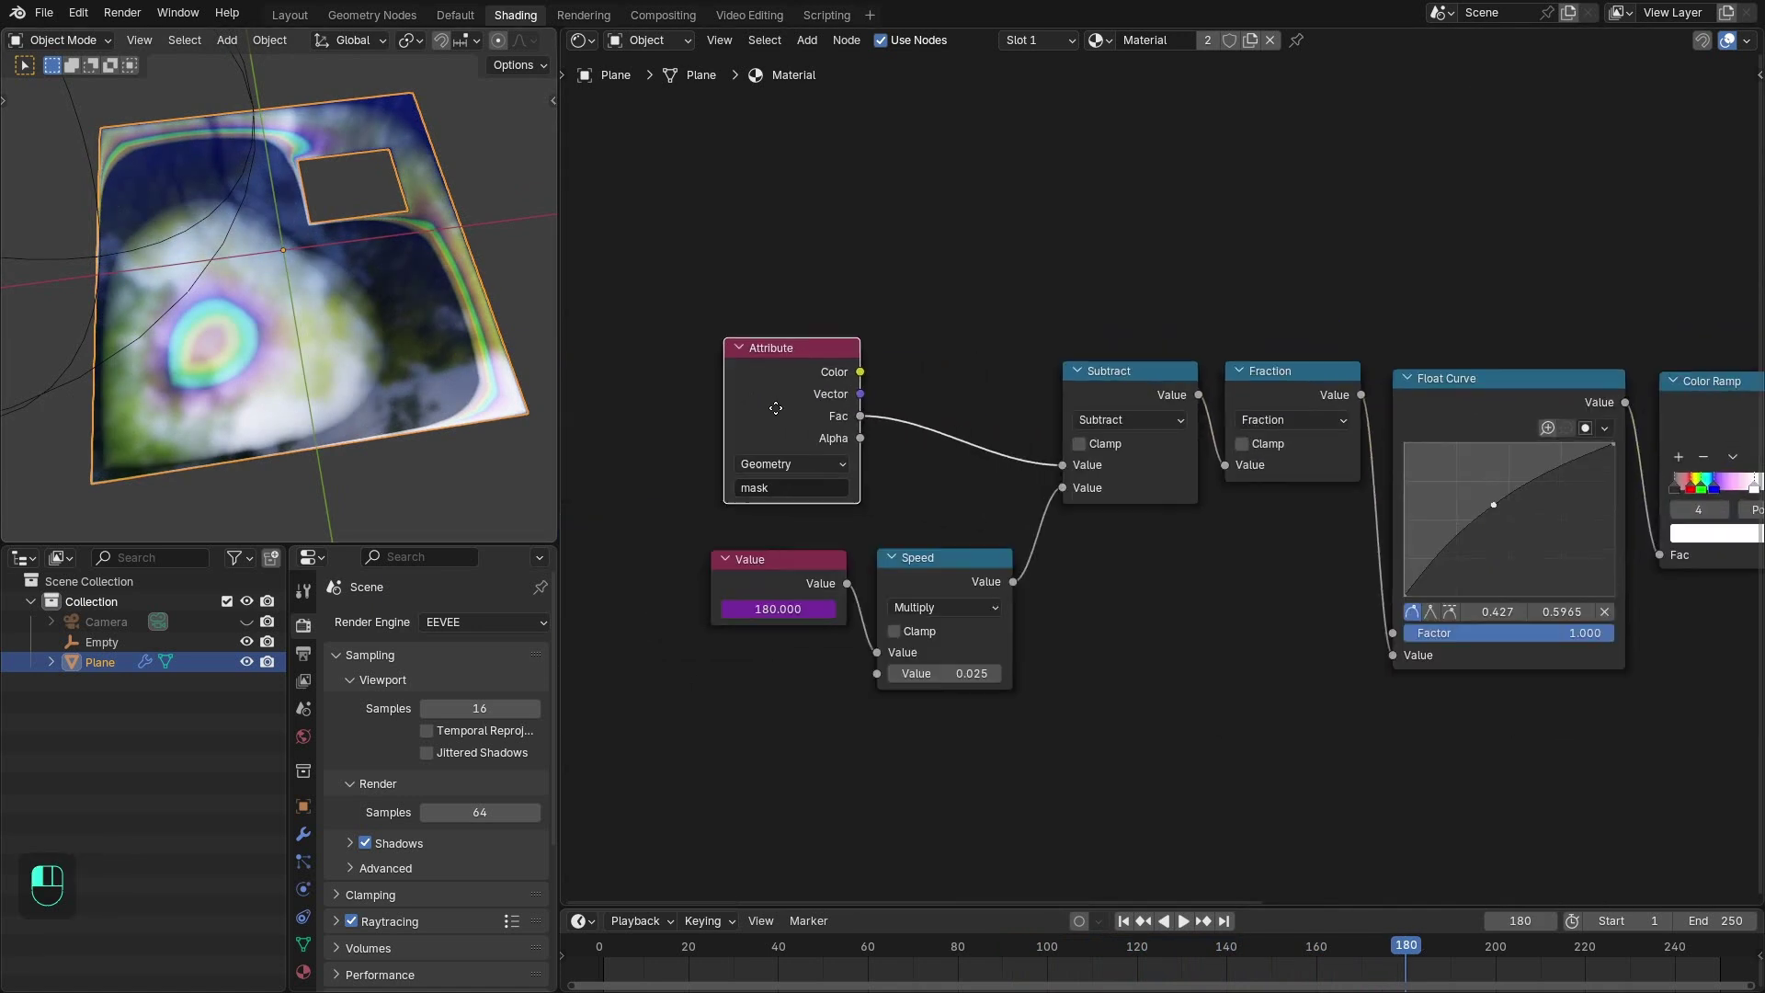
click(939, 583)
key(shift+d)
key(x)
drag(1271, 387, 1076, 390)
click(1076, 390)
key(shift+d)
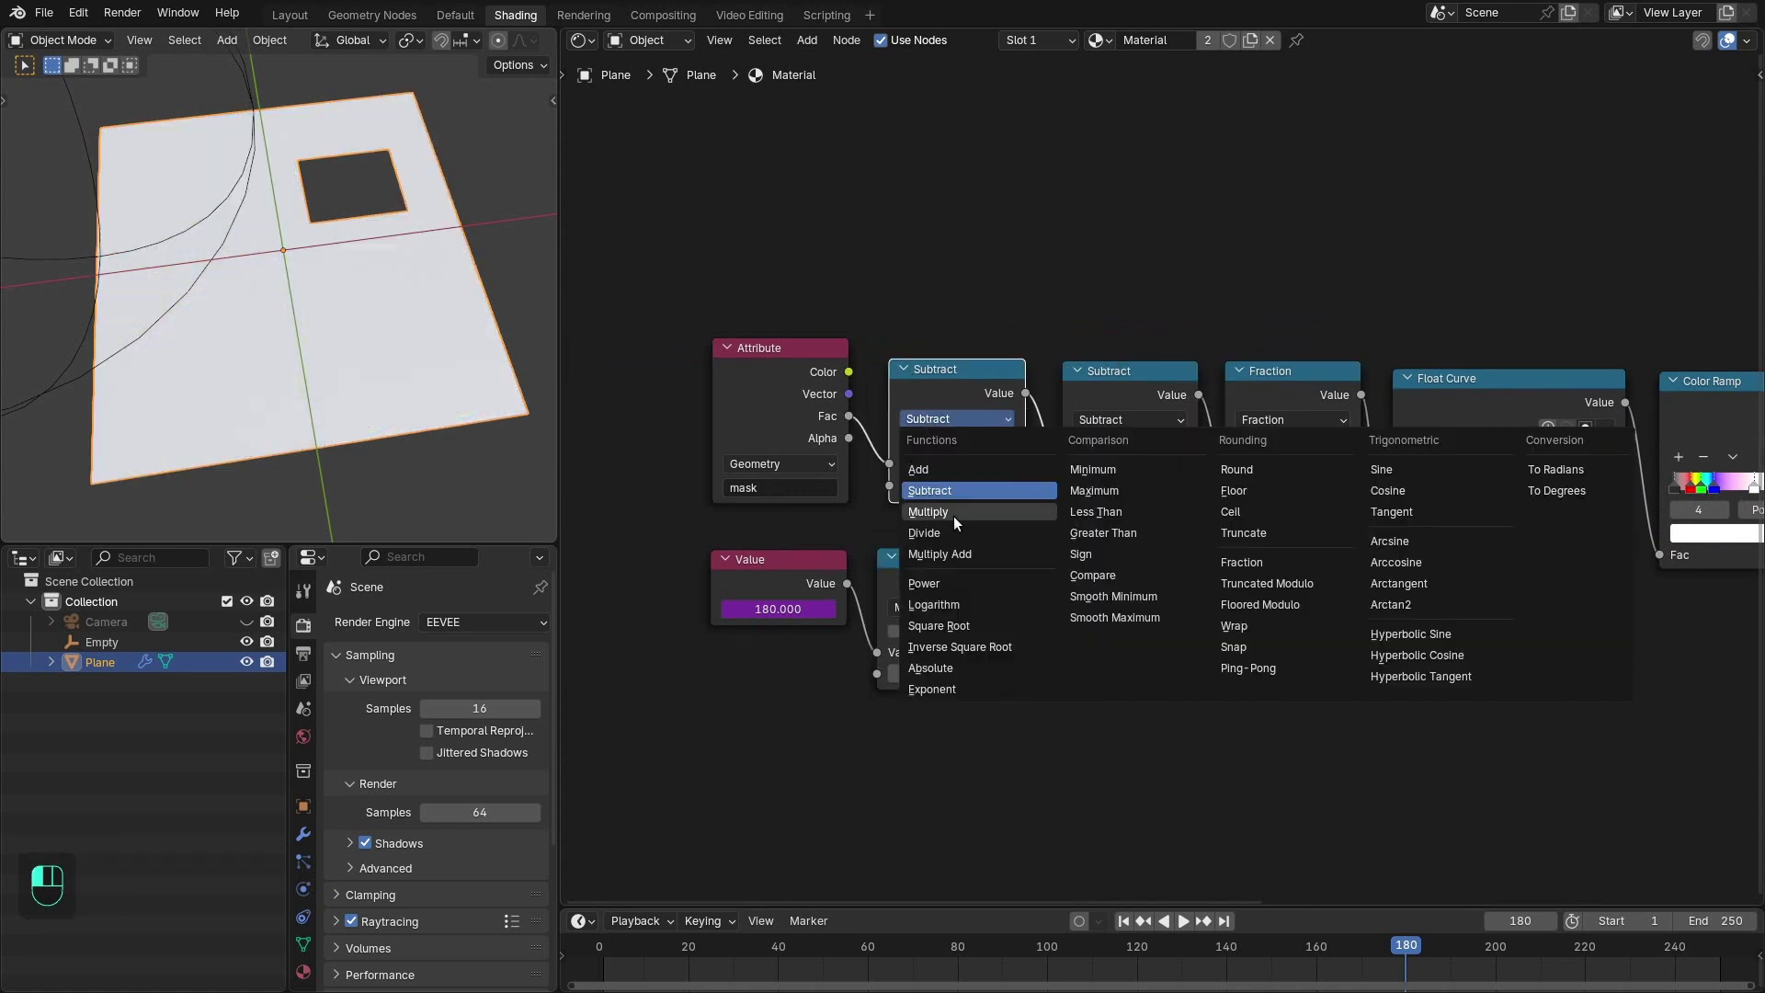
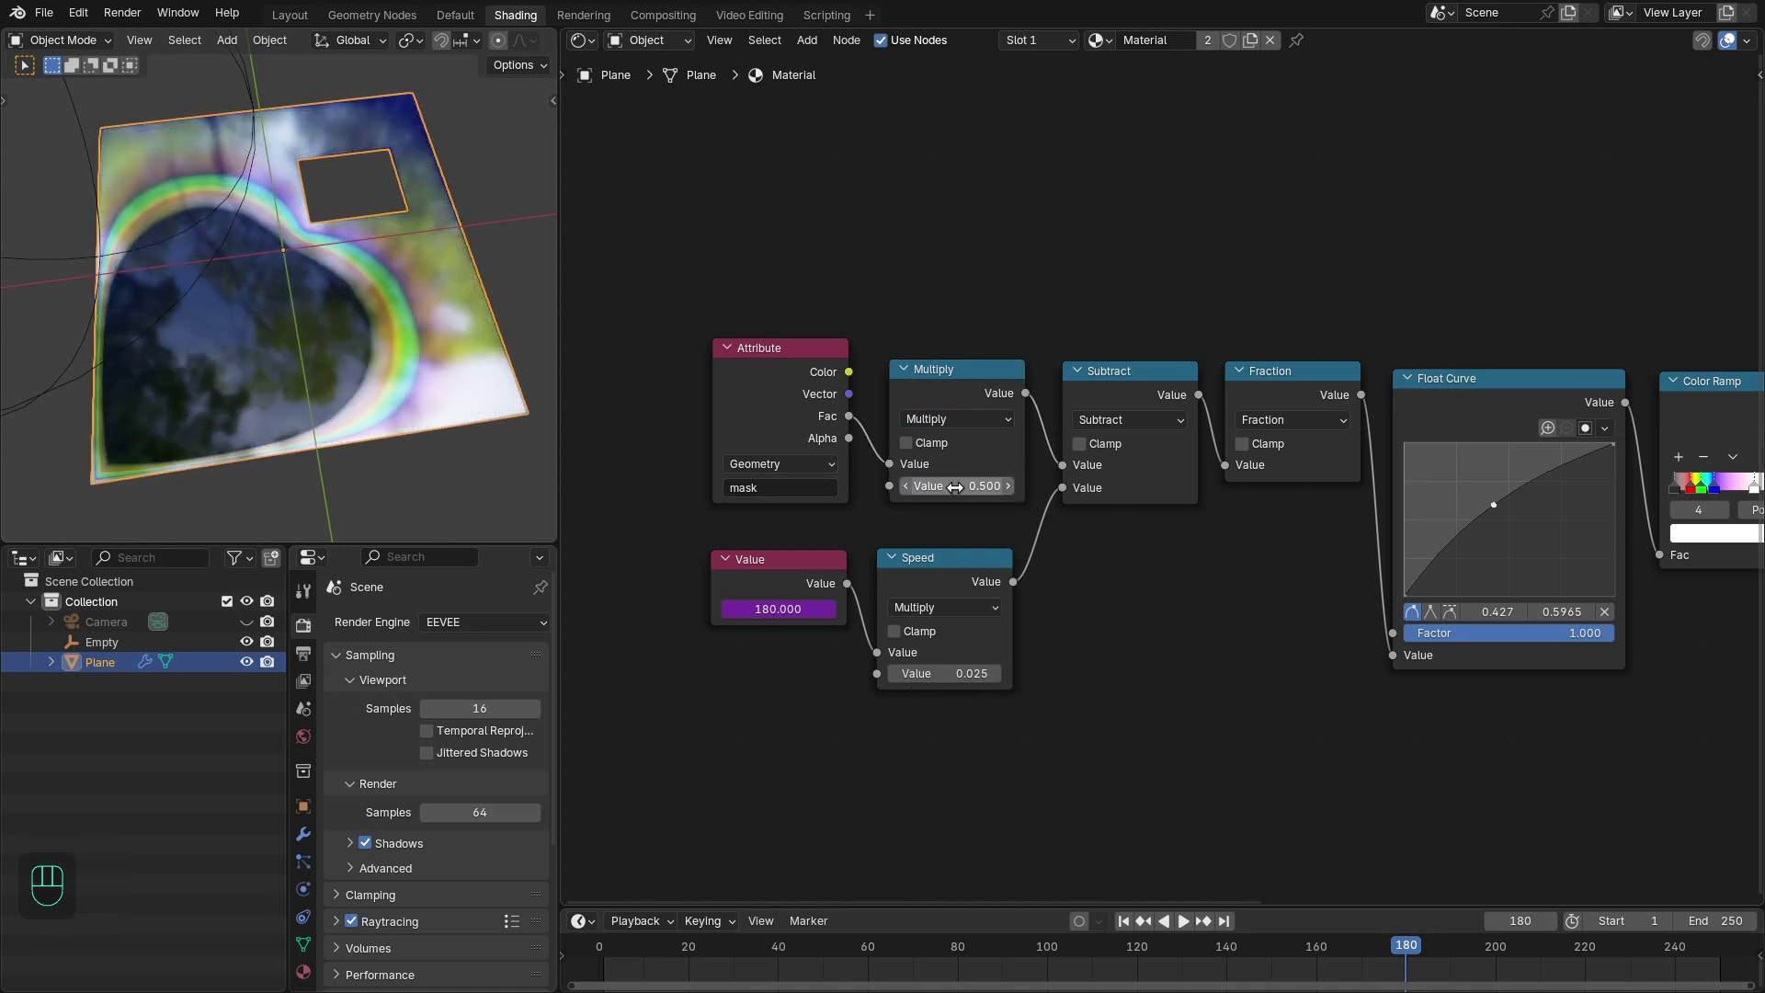
- Play back the animation to watch the single iridescent ring sweep across the plane
key(space)
click(289, 307)
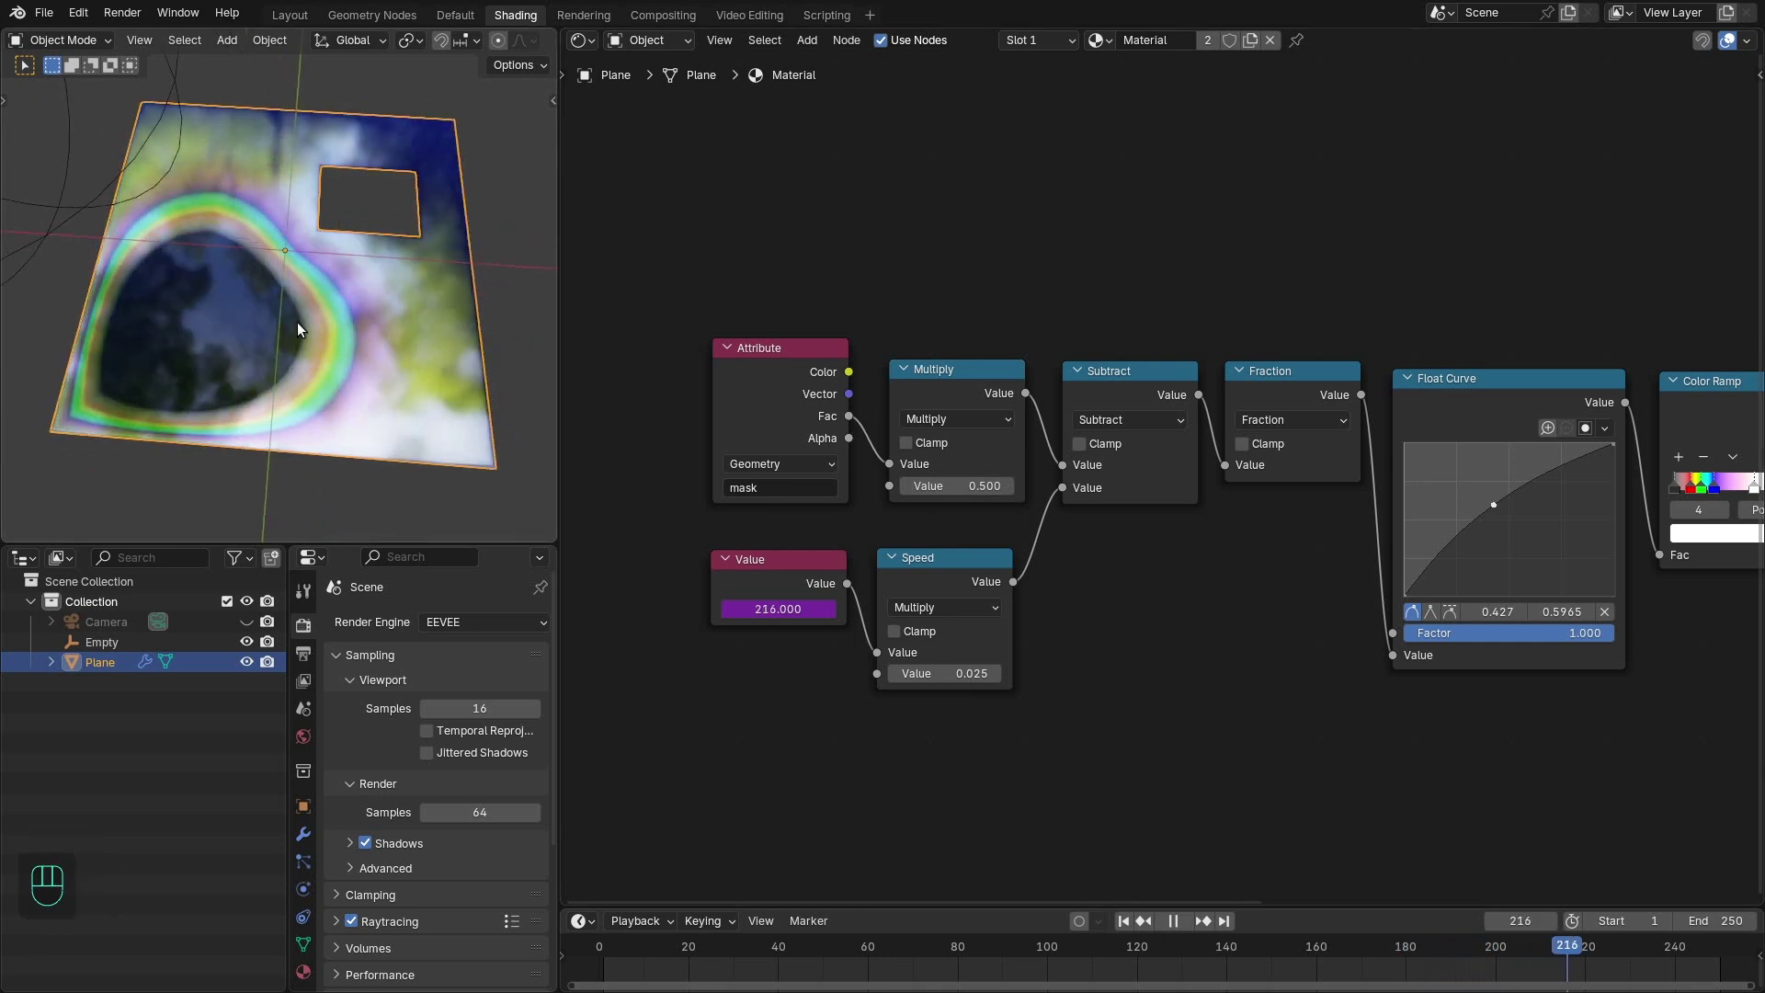
click(329, 329)
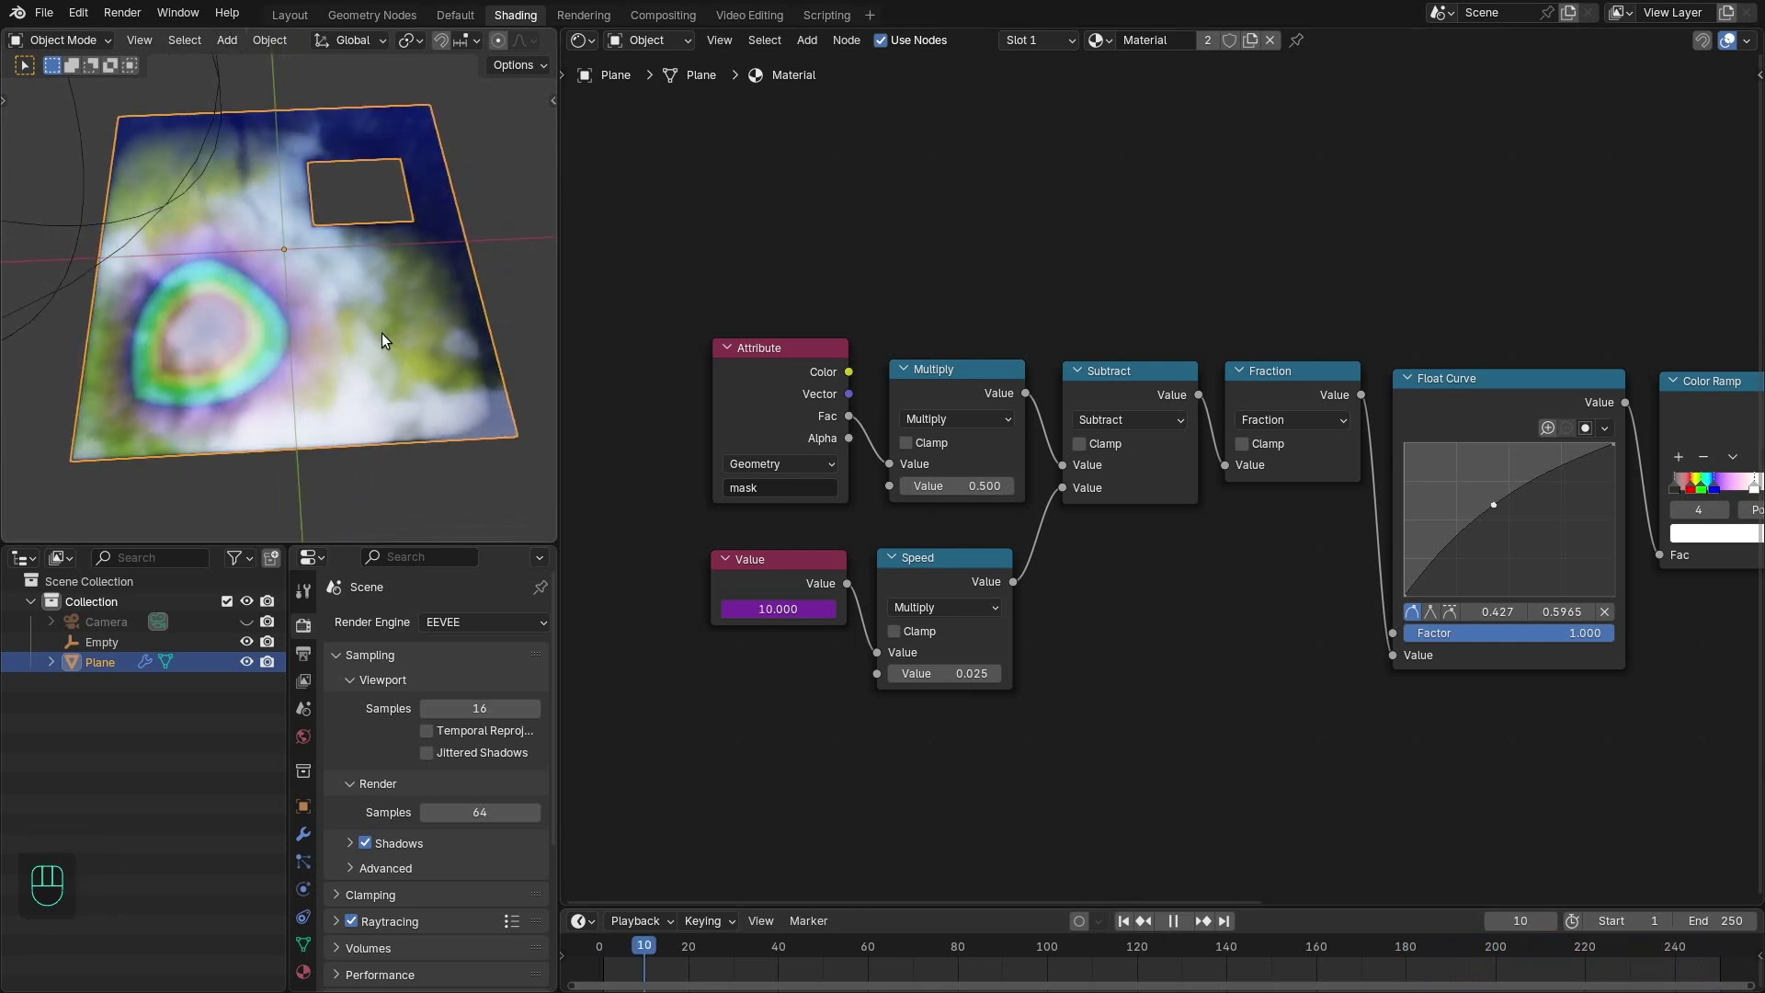
key(space)
- Add a fifth Color Ramp stop at position 0.703 and adjust neighbouring stops
click(379, 353)
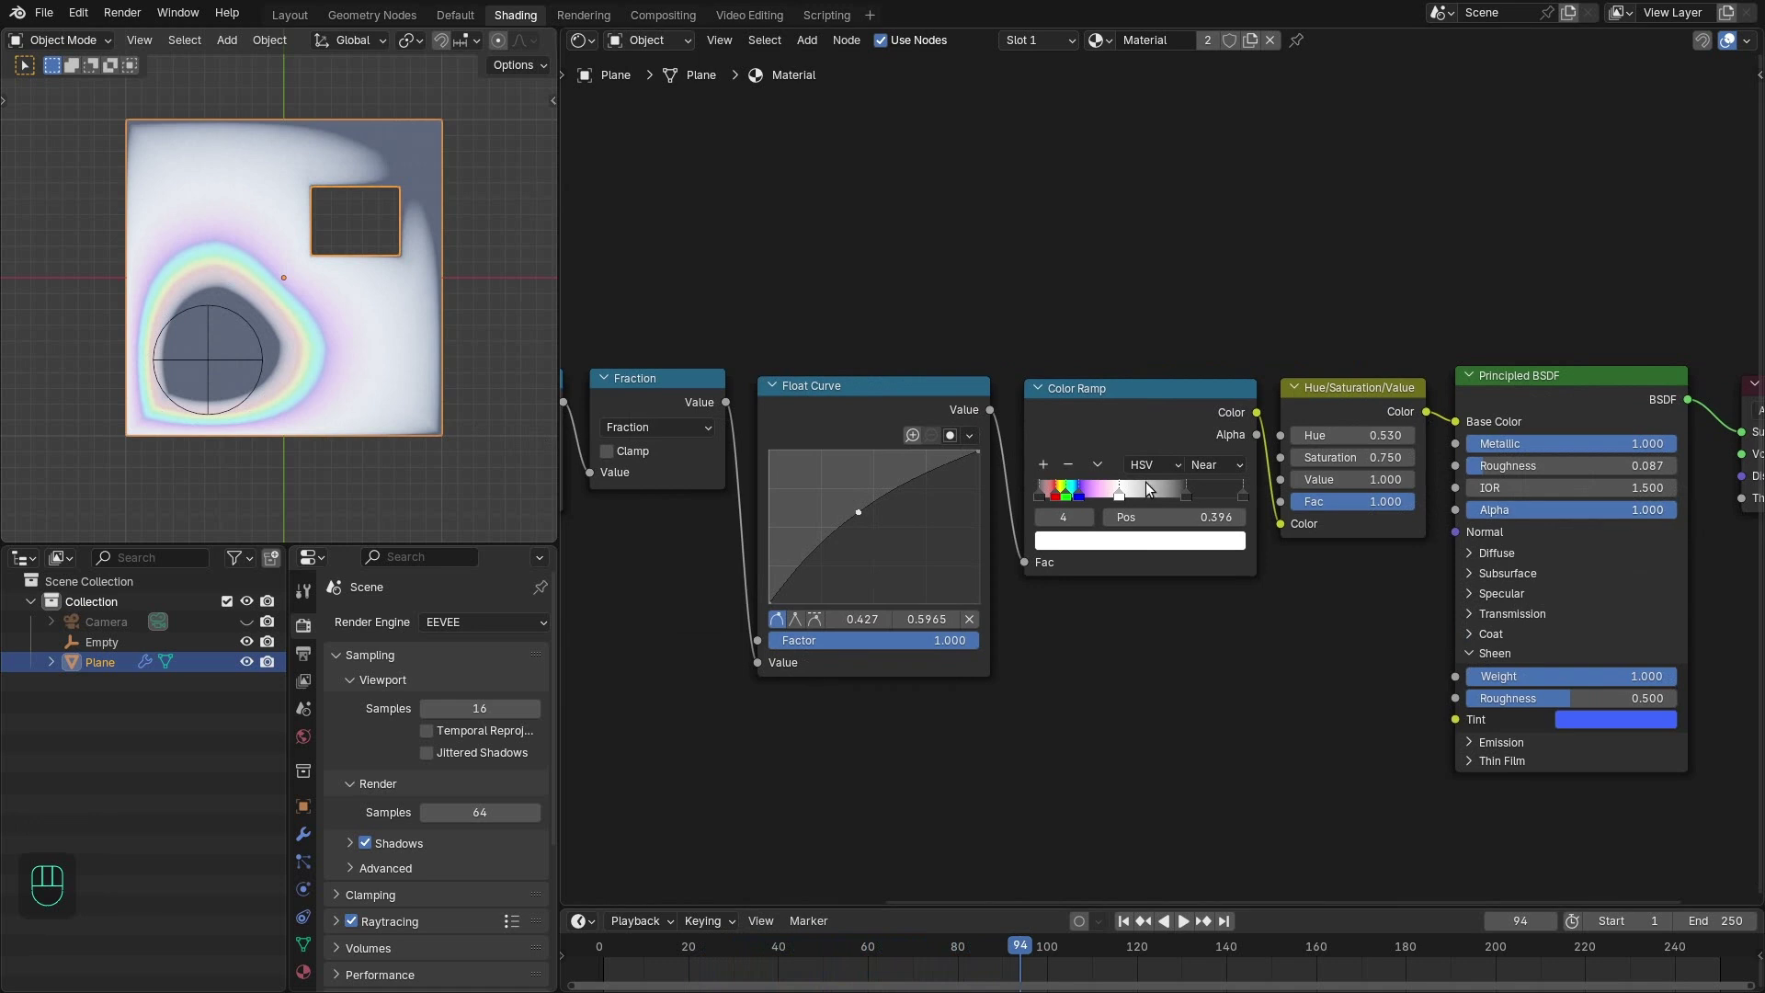
drag(1110, 499, 1177, 507)
drag(1219, 501, 1086, 483)
drag(1143, 499, 1198, 472)
- Play the animation, orbit to view the plane in perspective and switch to the Layout workspace
key(space)
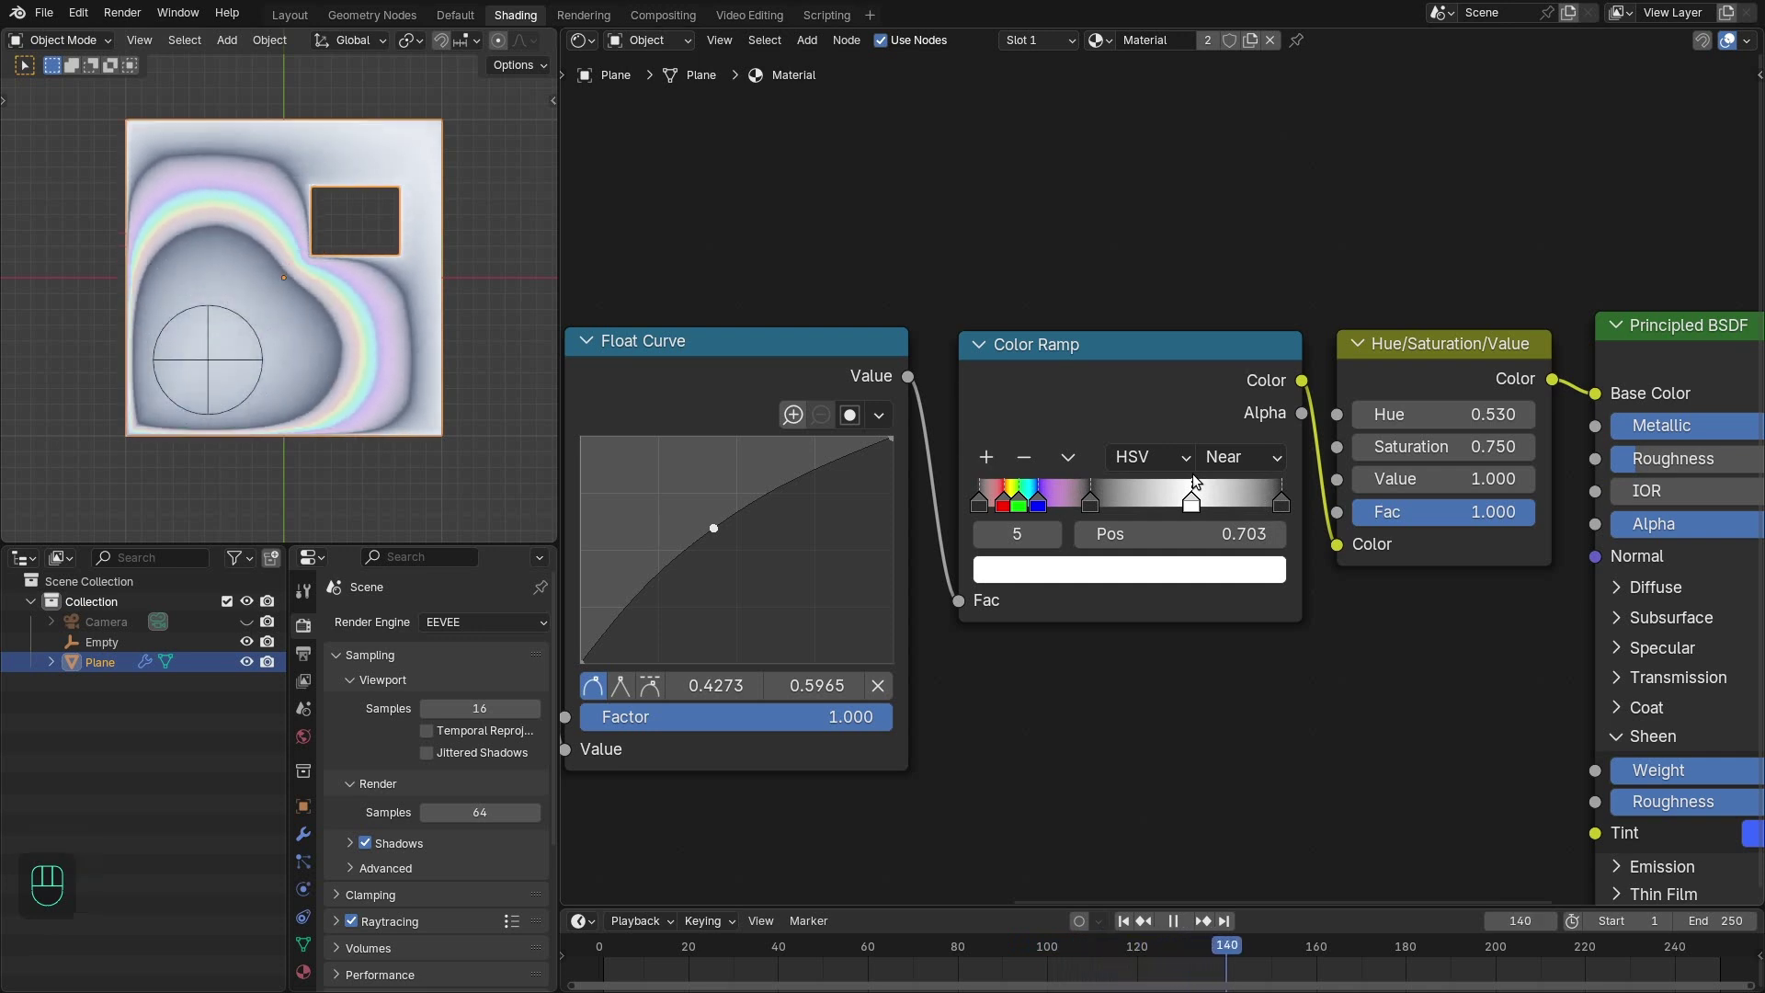
drag(399, 467, 408, 414)
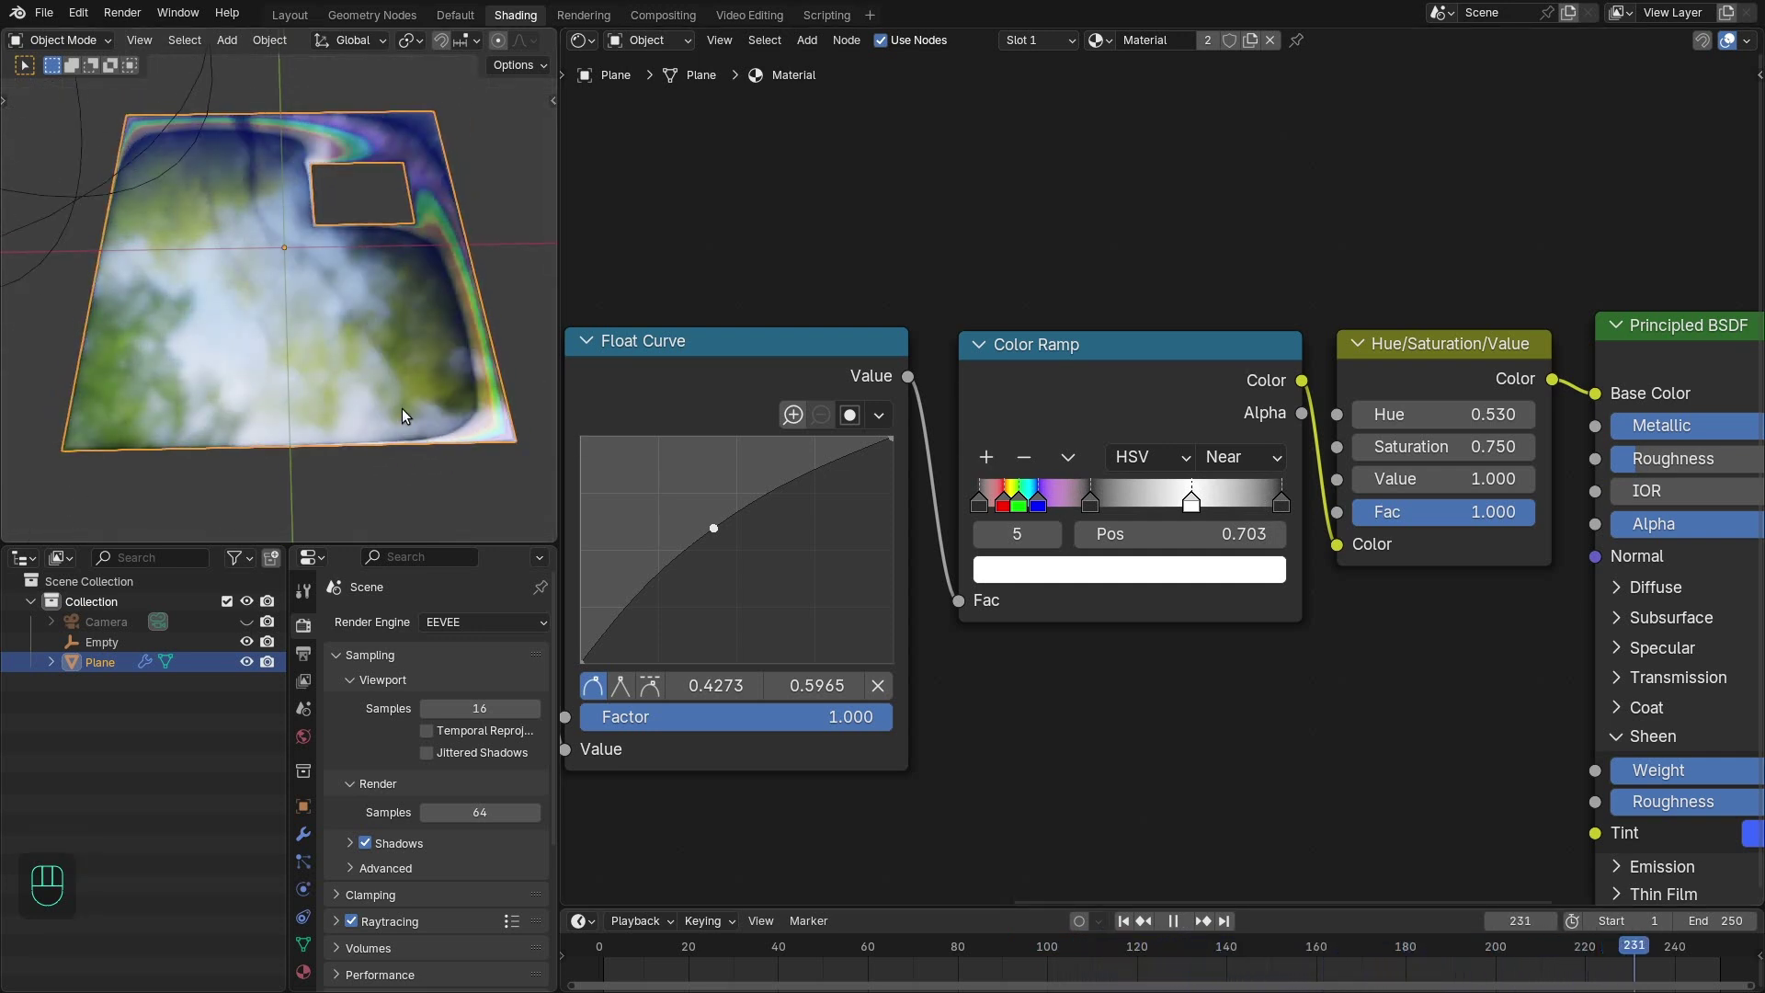
key(space)
click(869, 357)
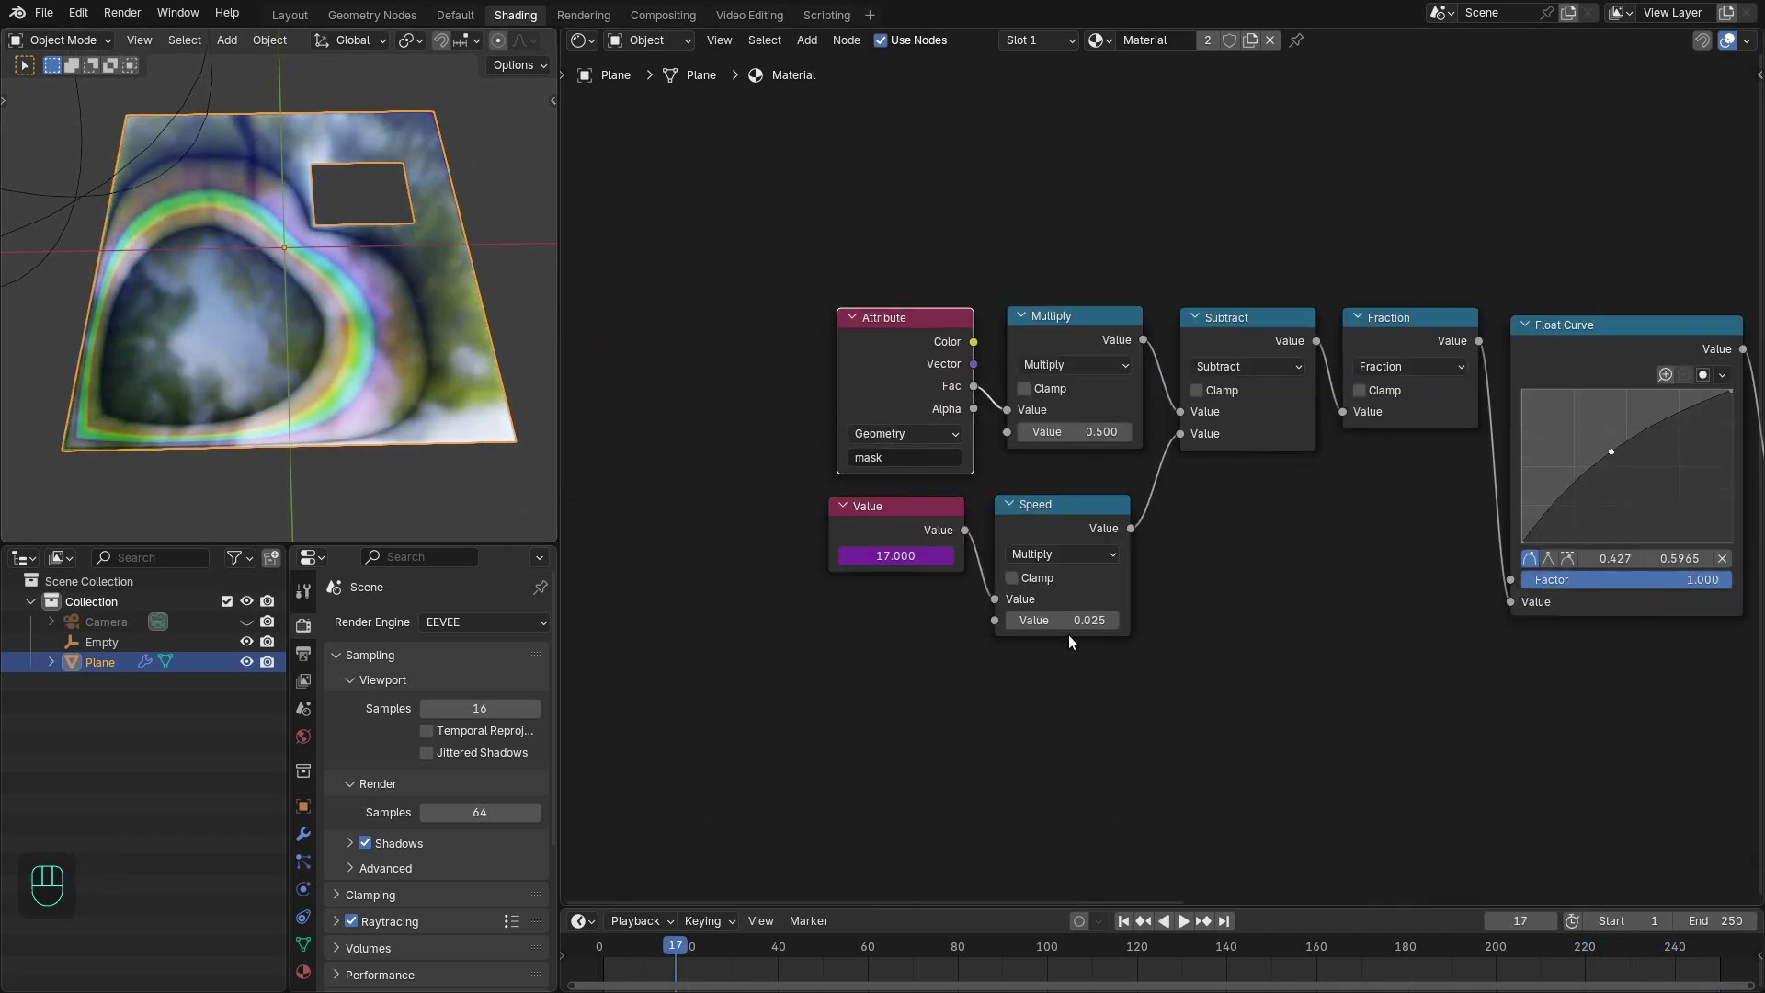
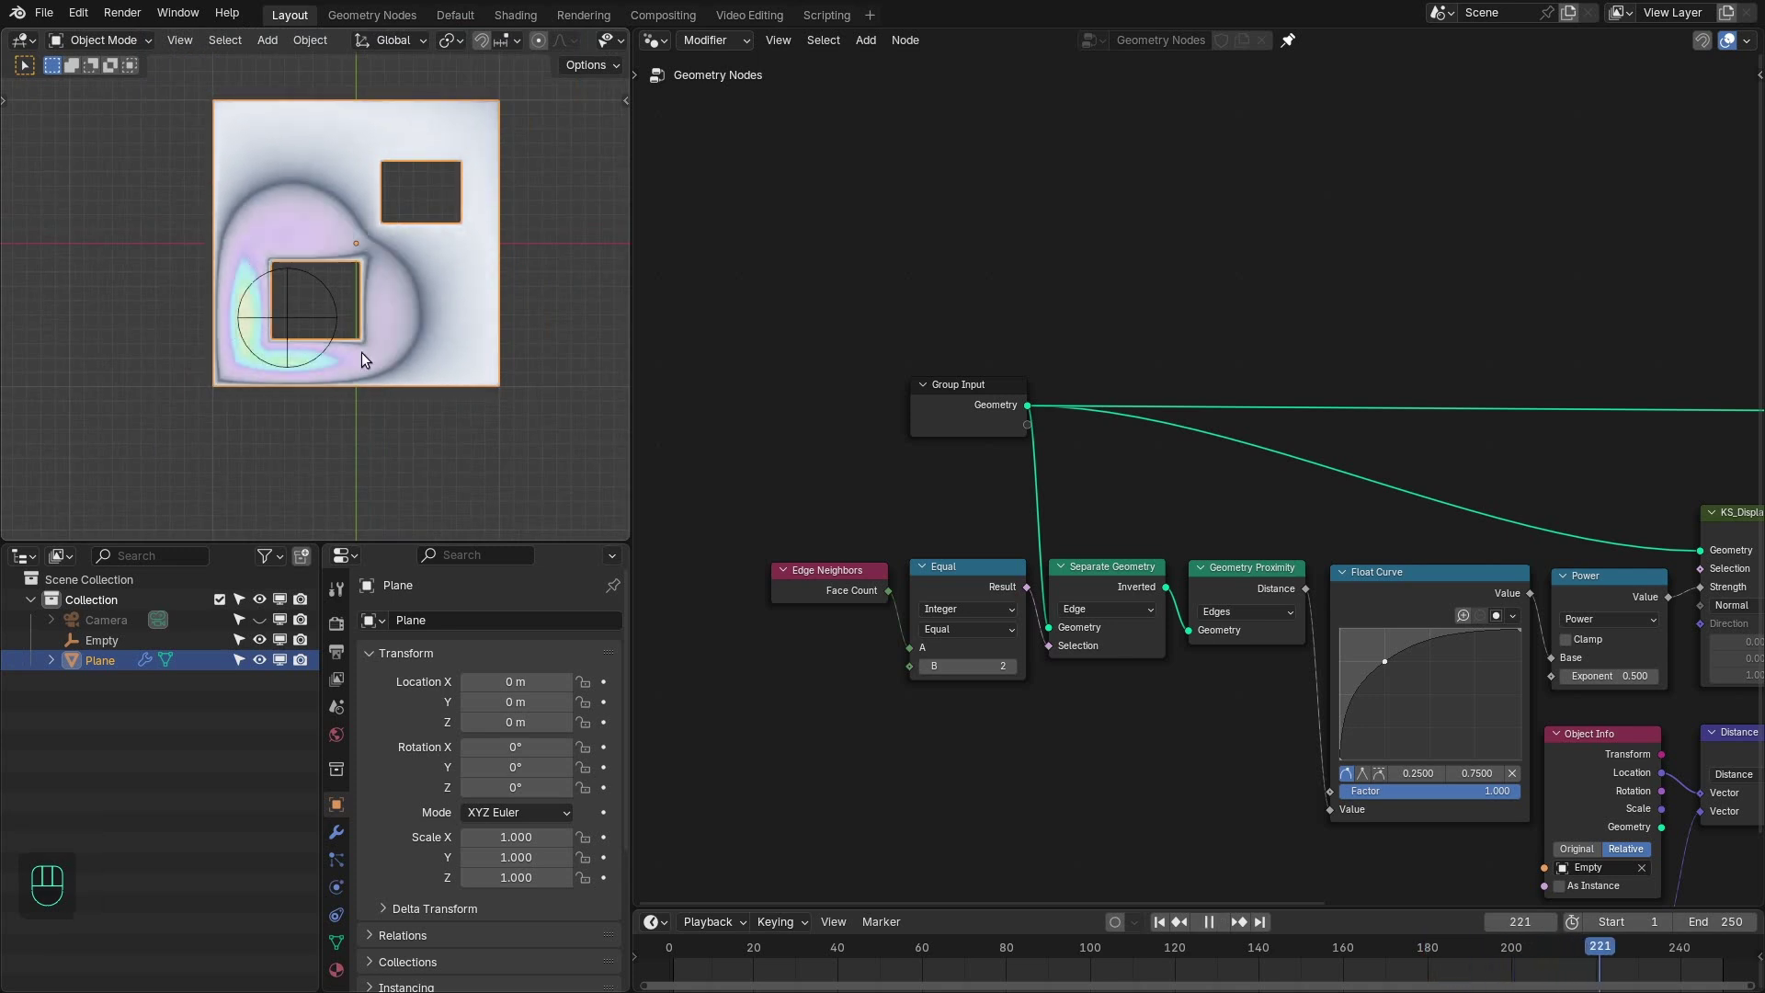
- Move the ring-driving empty, then add a String to Curves node reading 'Extra Nodes' in the enlarged node editor
right_click(338, 316)
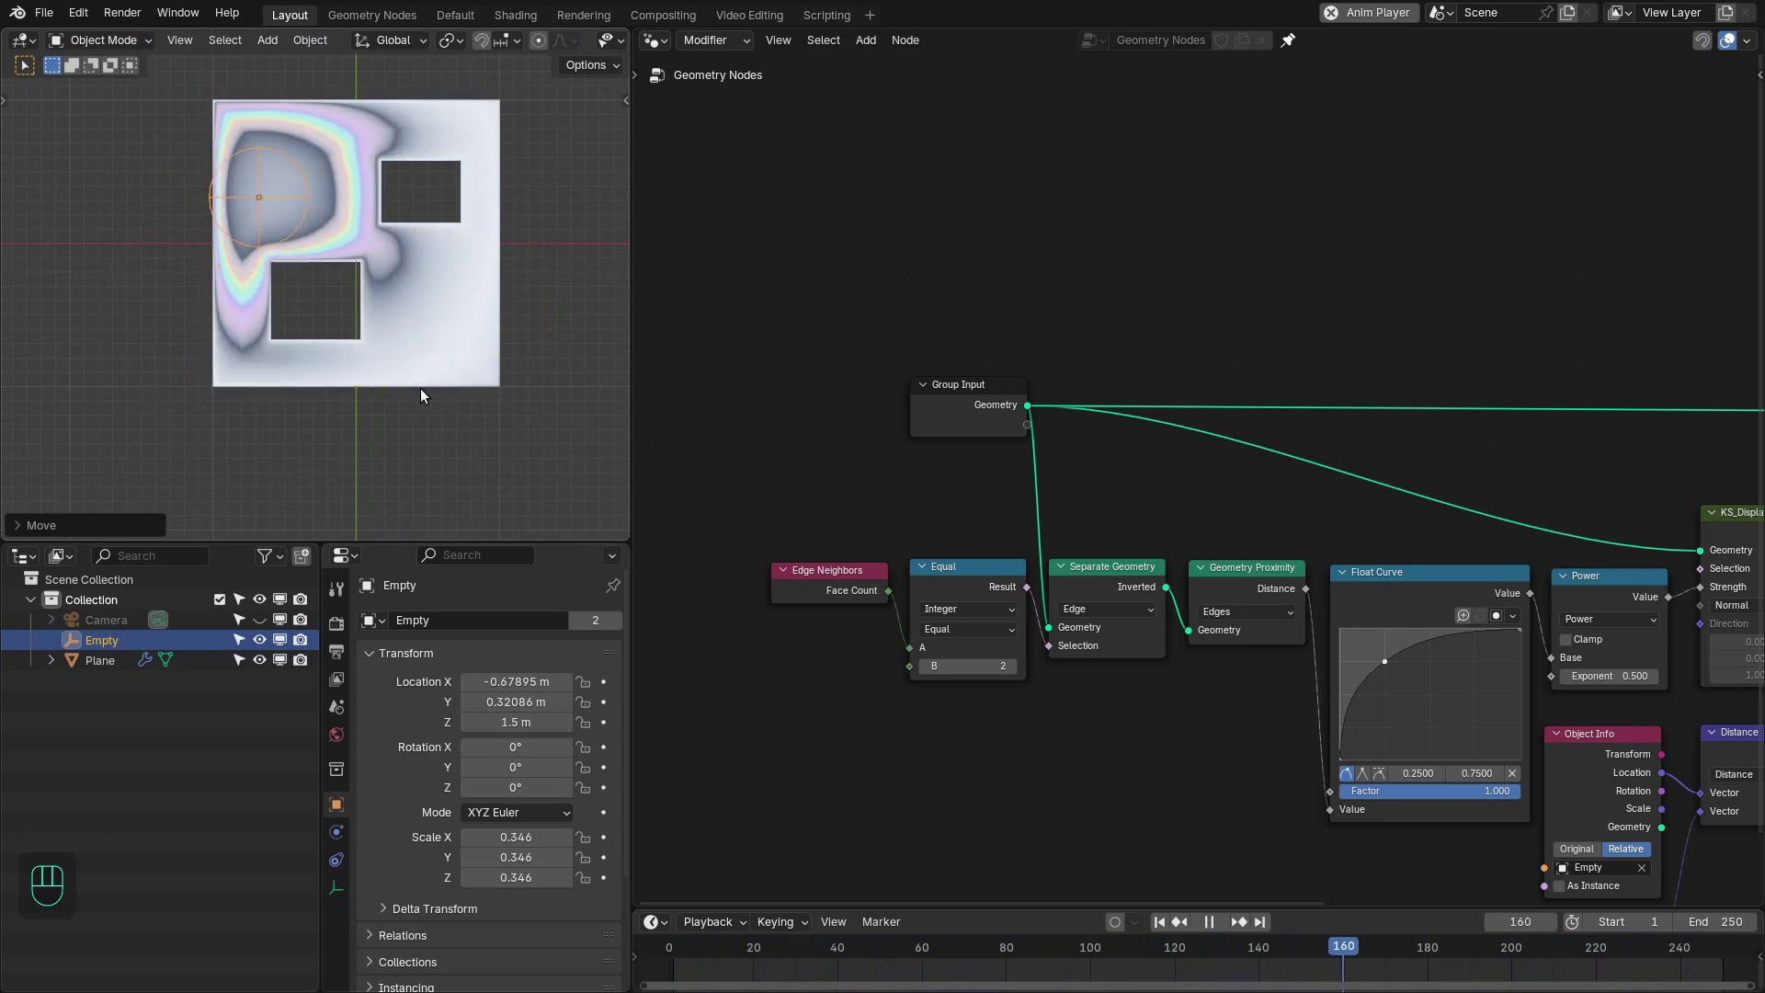
middle_click(992, 420)
click(896, 391)
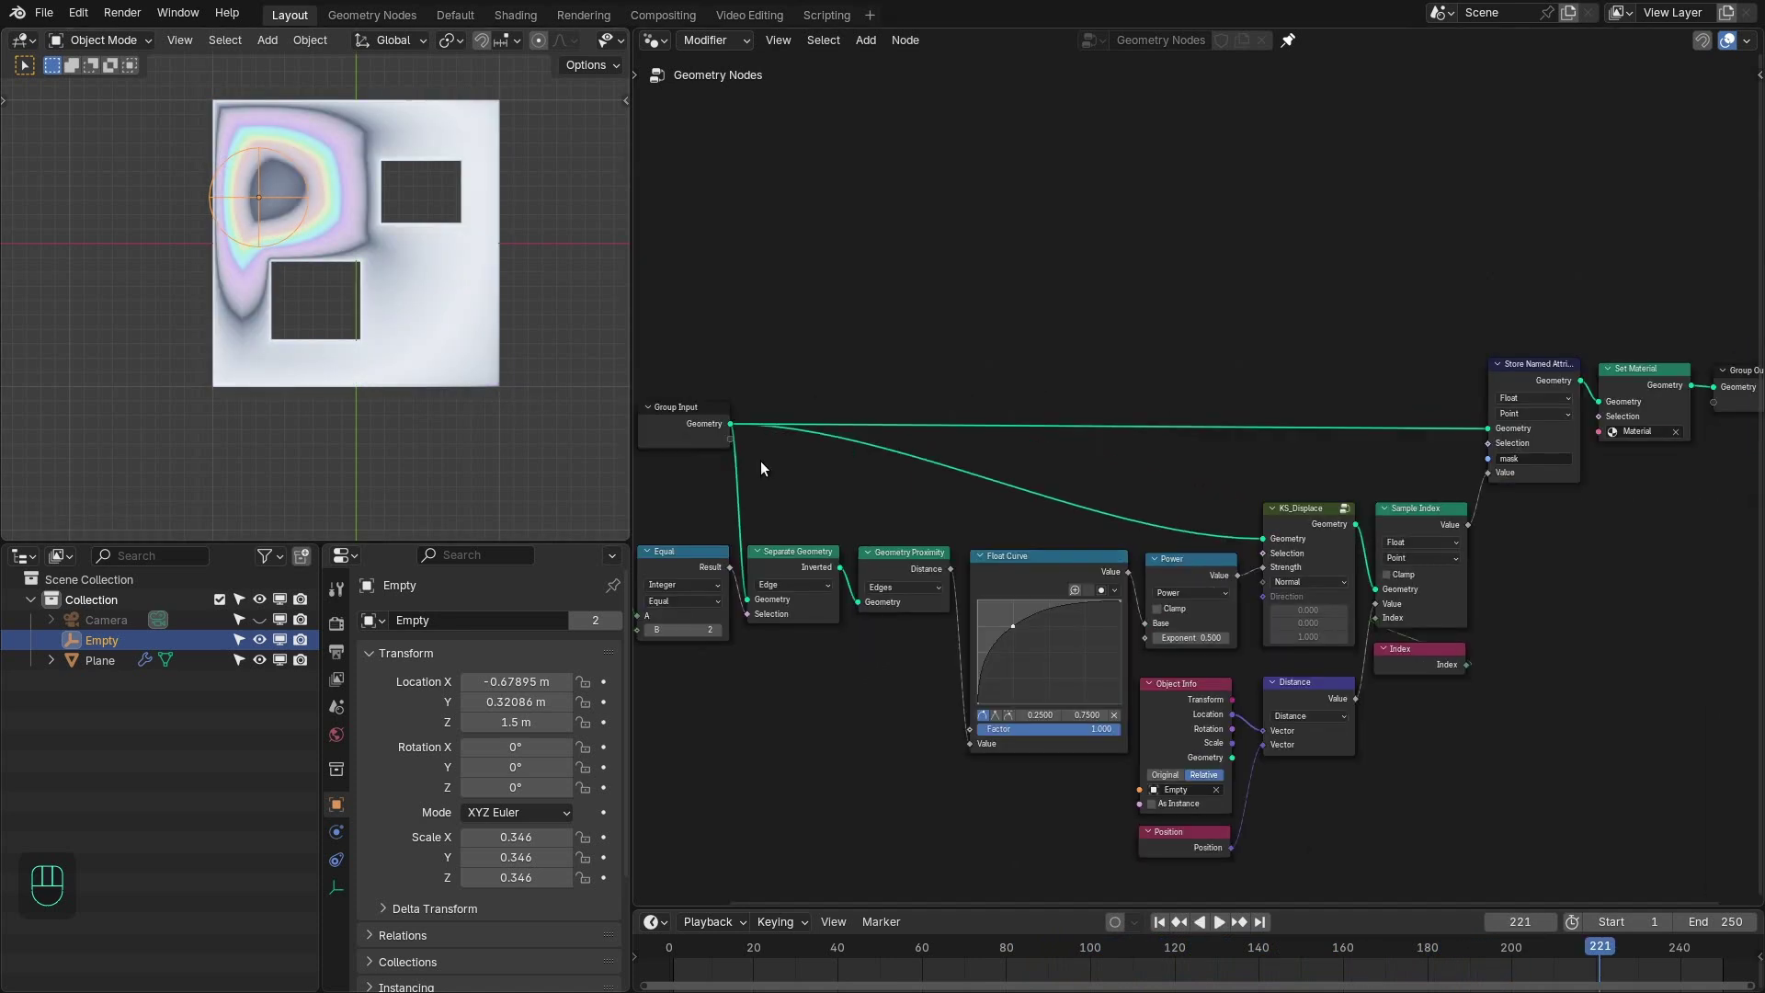
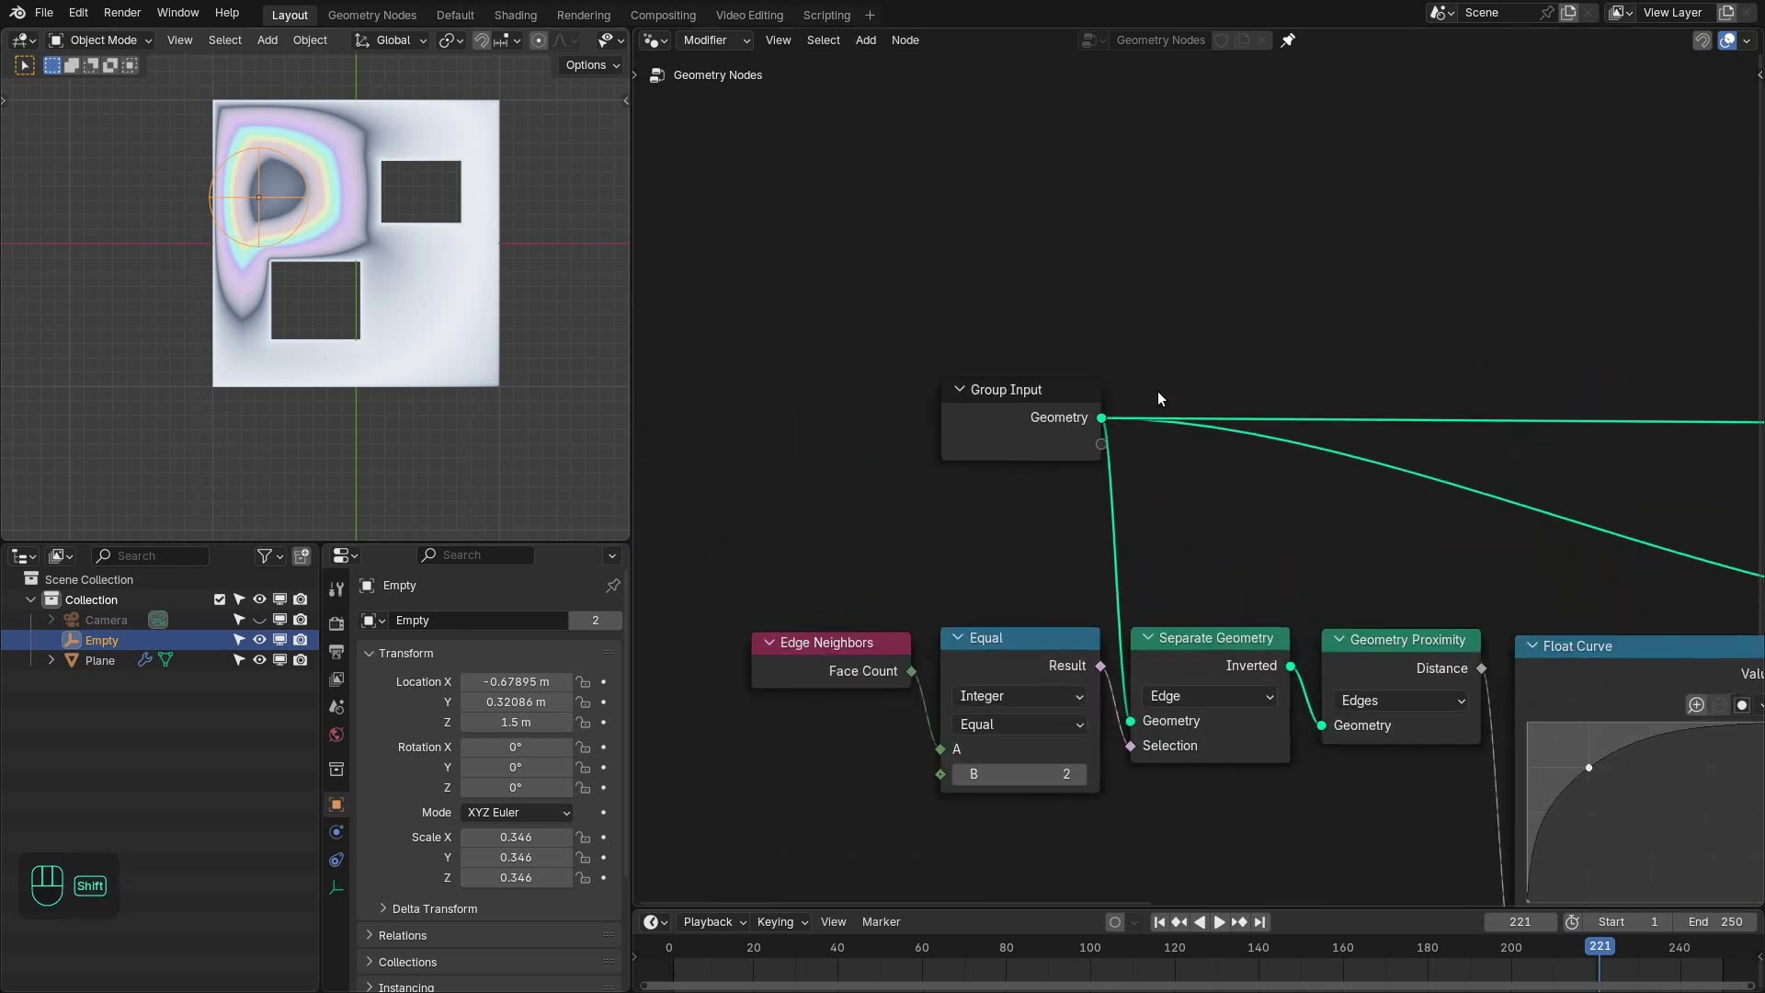
right_click(1164, 396)
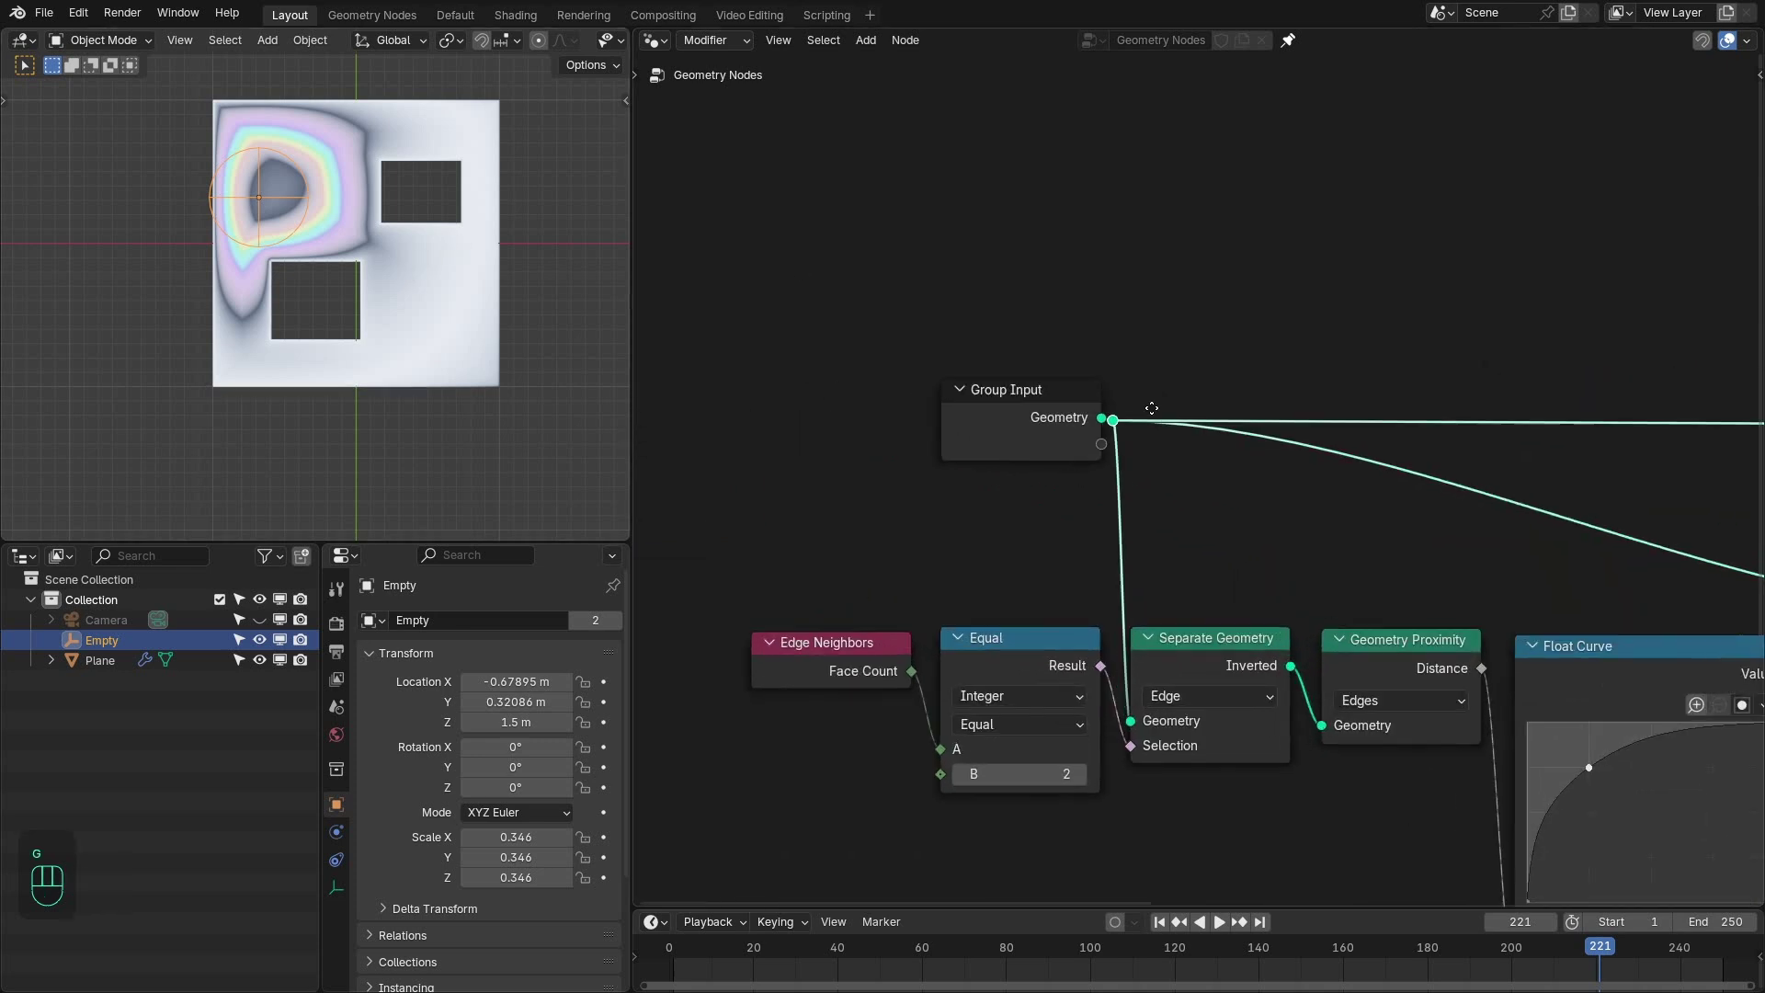
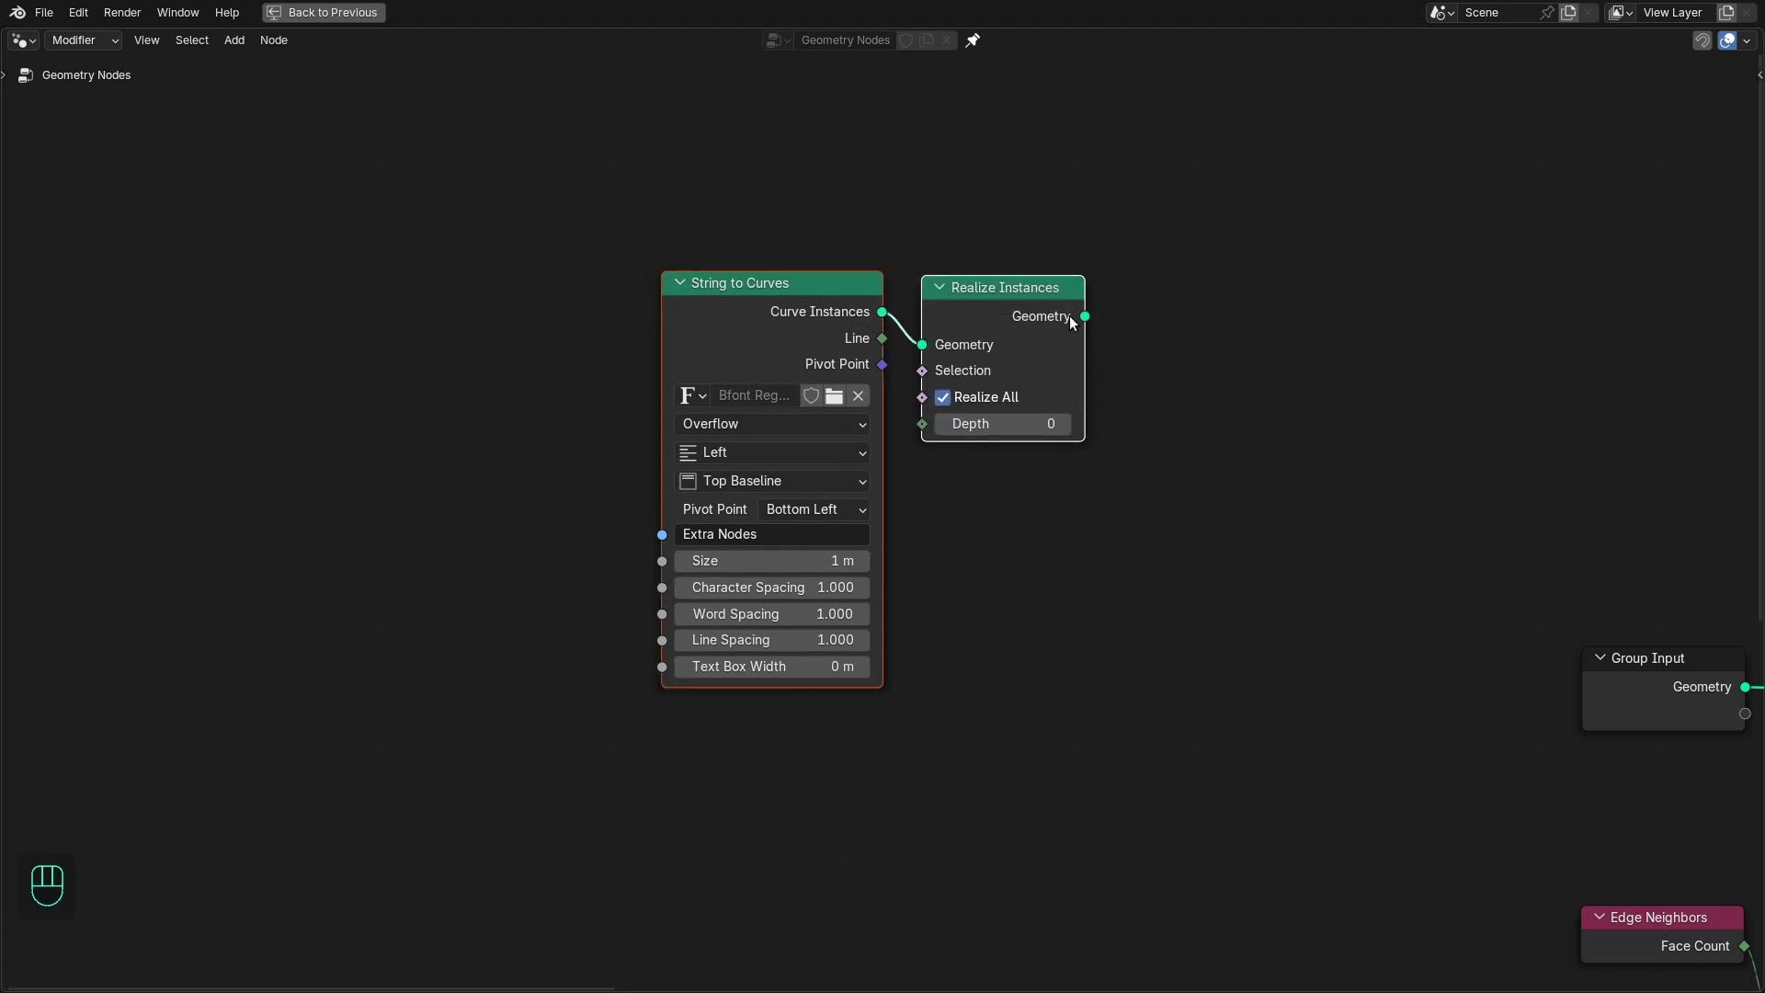
- Realize and fill the text curves, centre-align them, lower them 0.2 m and preview the lettering
drag(833, 247, 808, 300)
drag(840, 309, 951, 298)
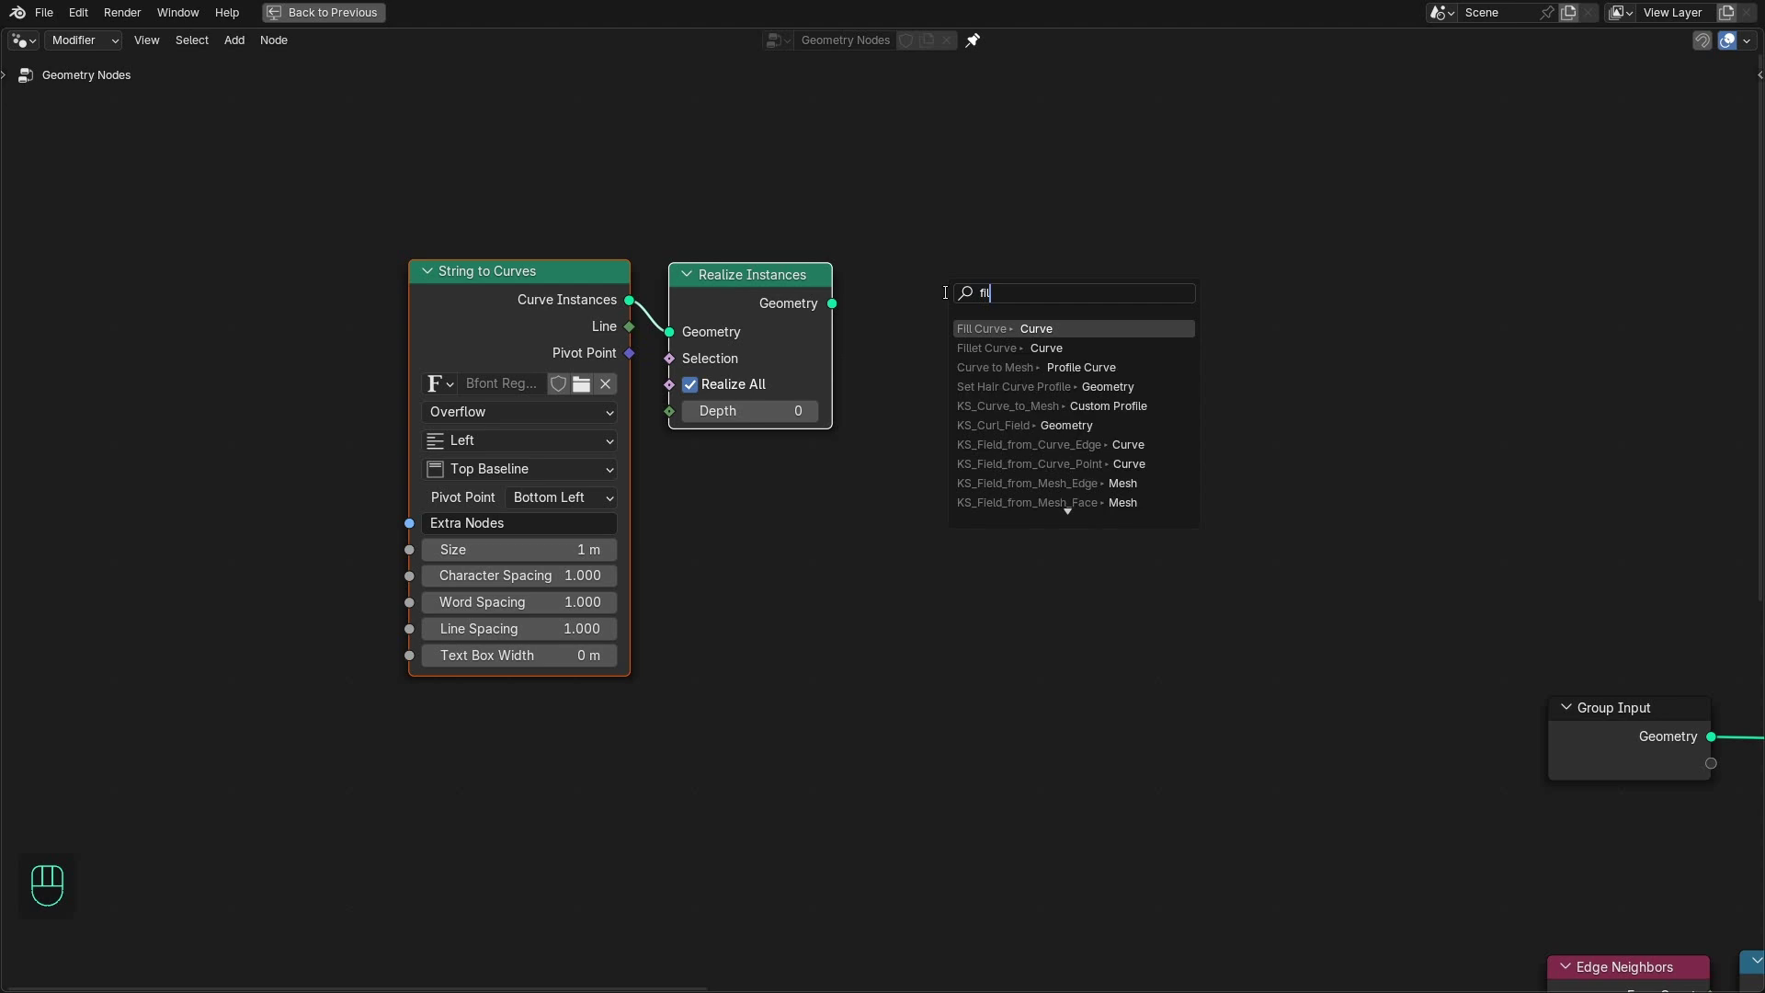
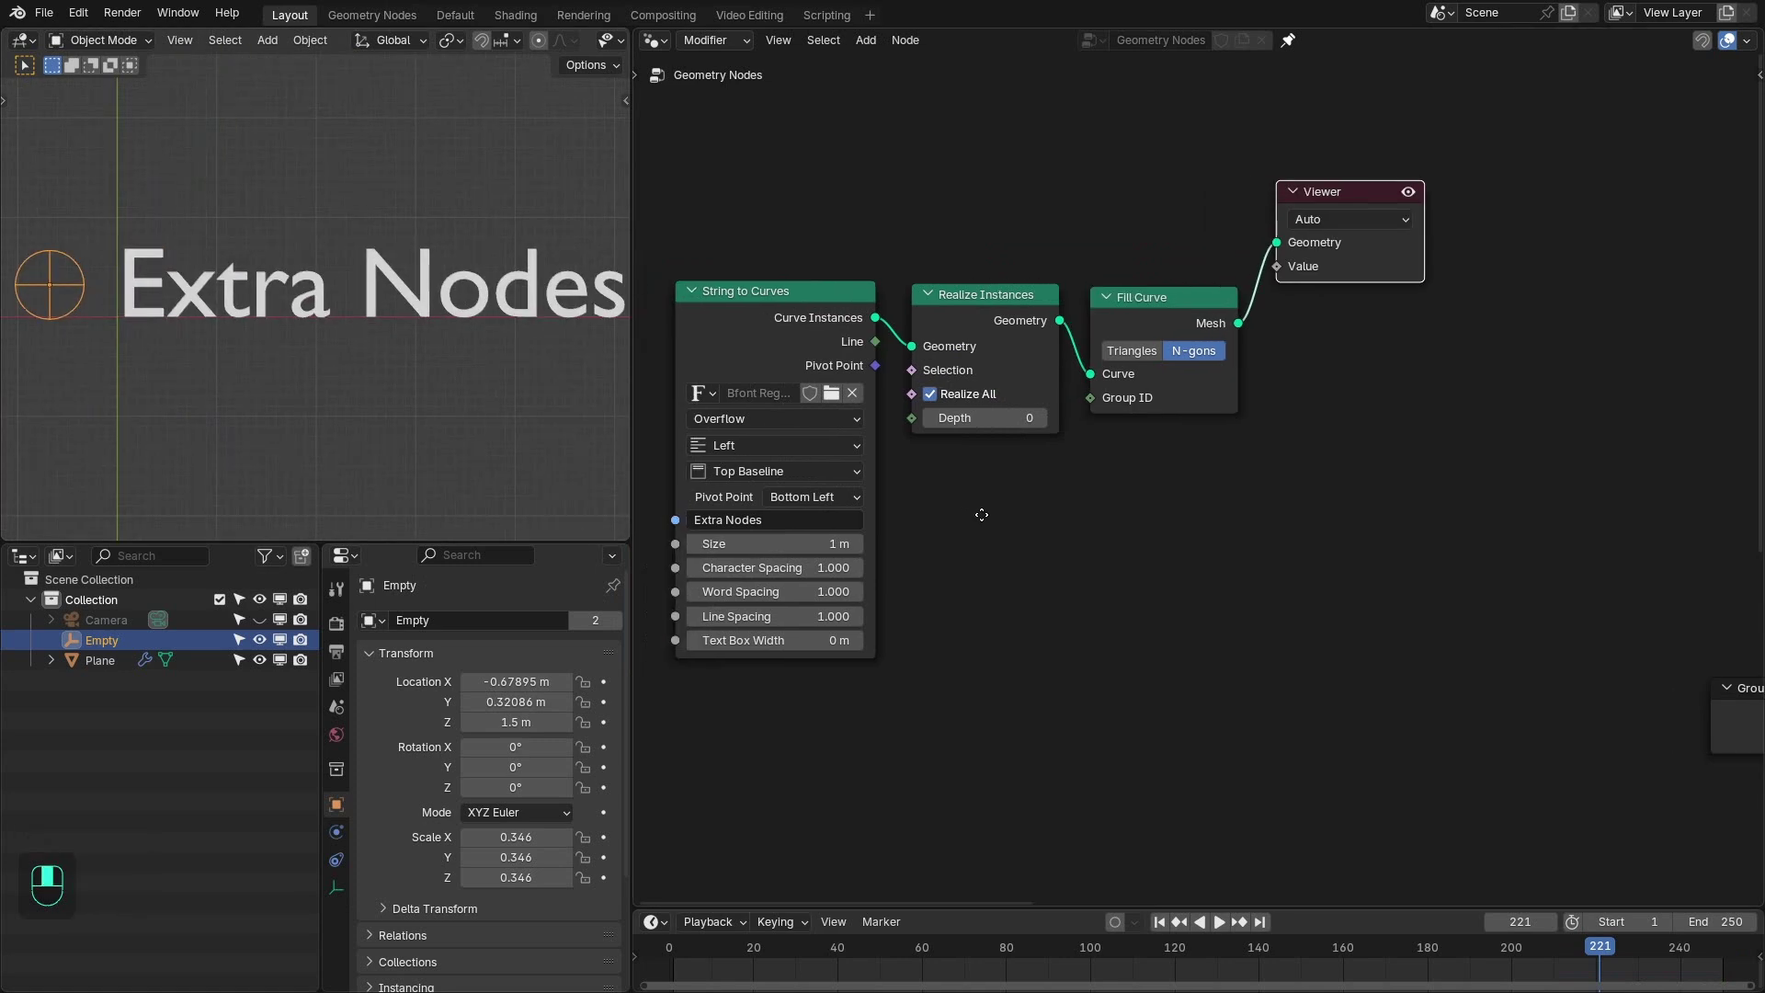
drag(742, 452, 764, 476)
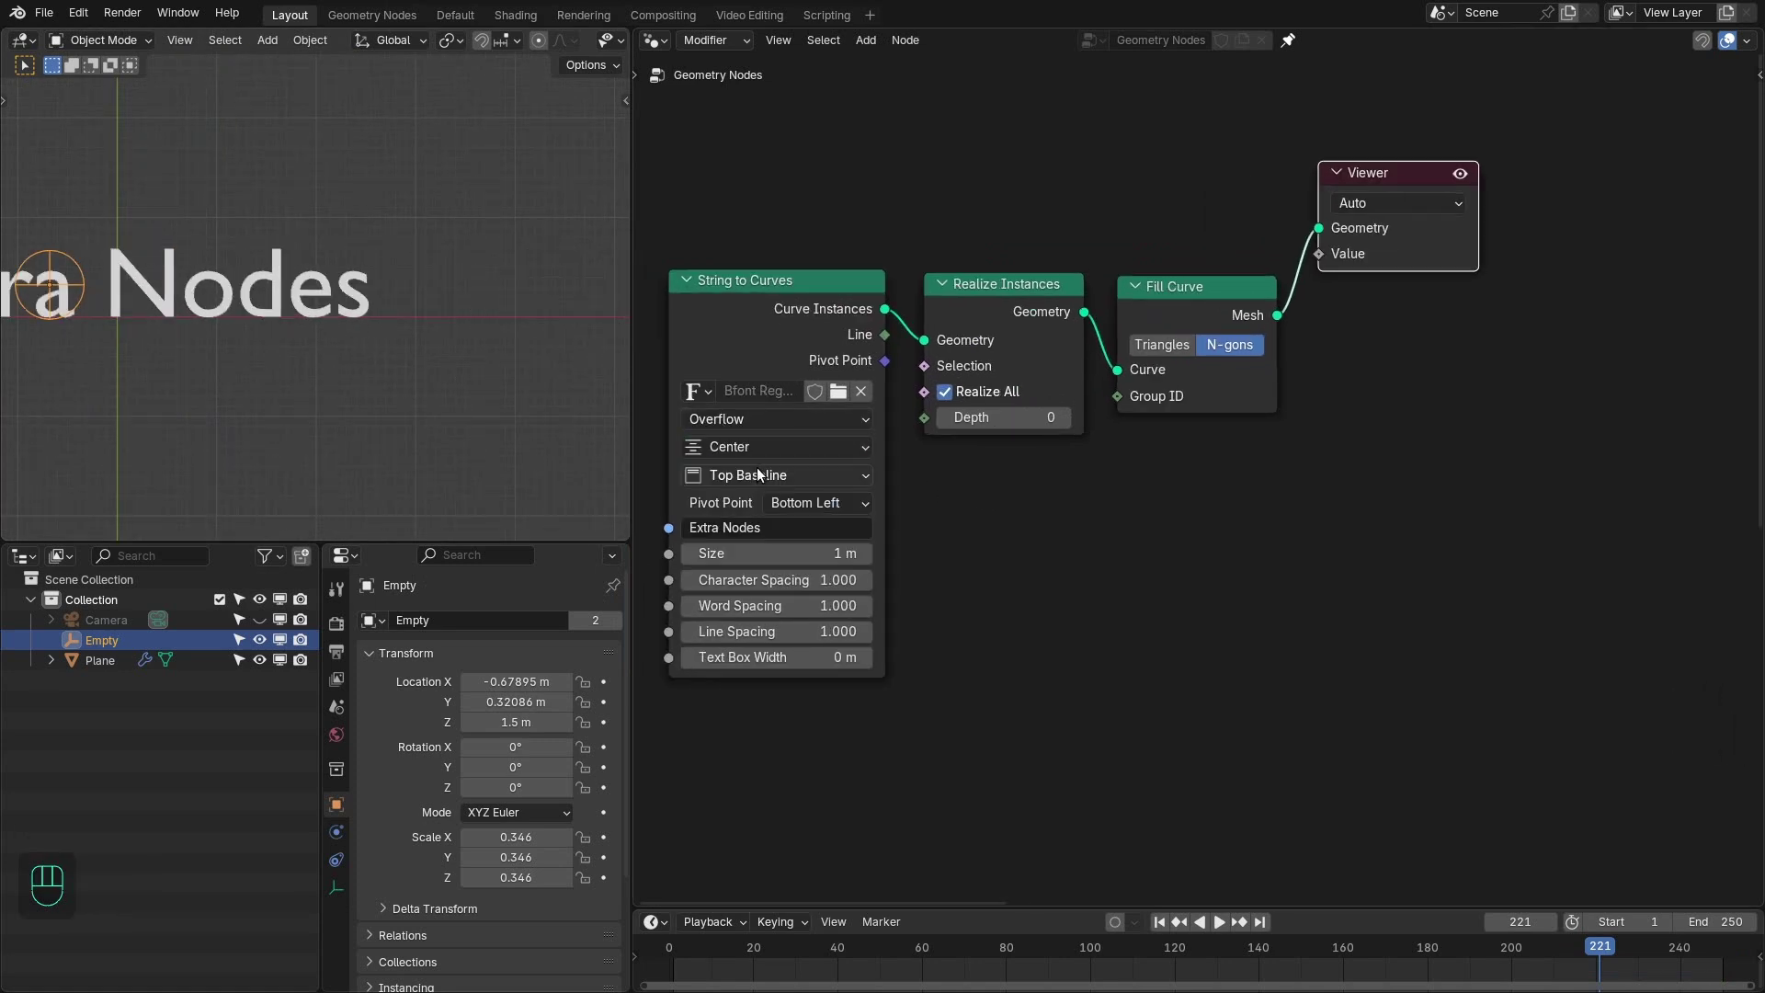
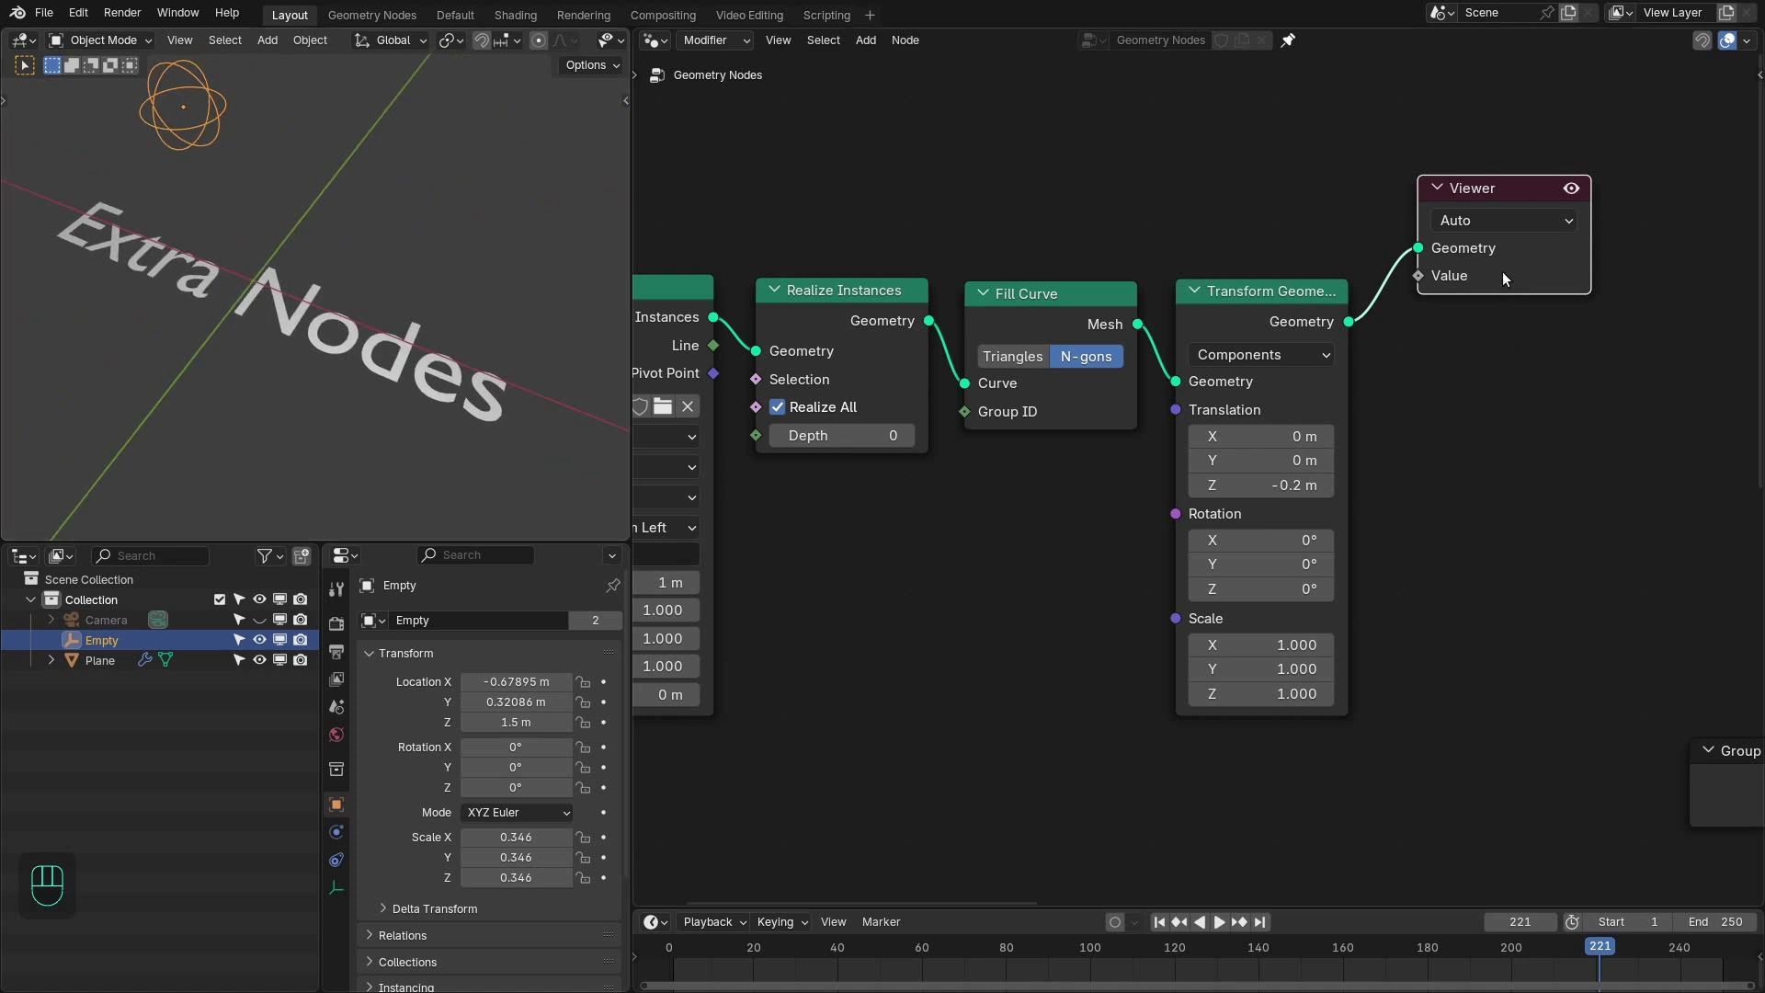
- Add a Grid with a Subdivide Mesh node and preview the grid from top view
middle_click(1508, 277)
key(shift+a)
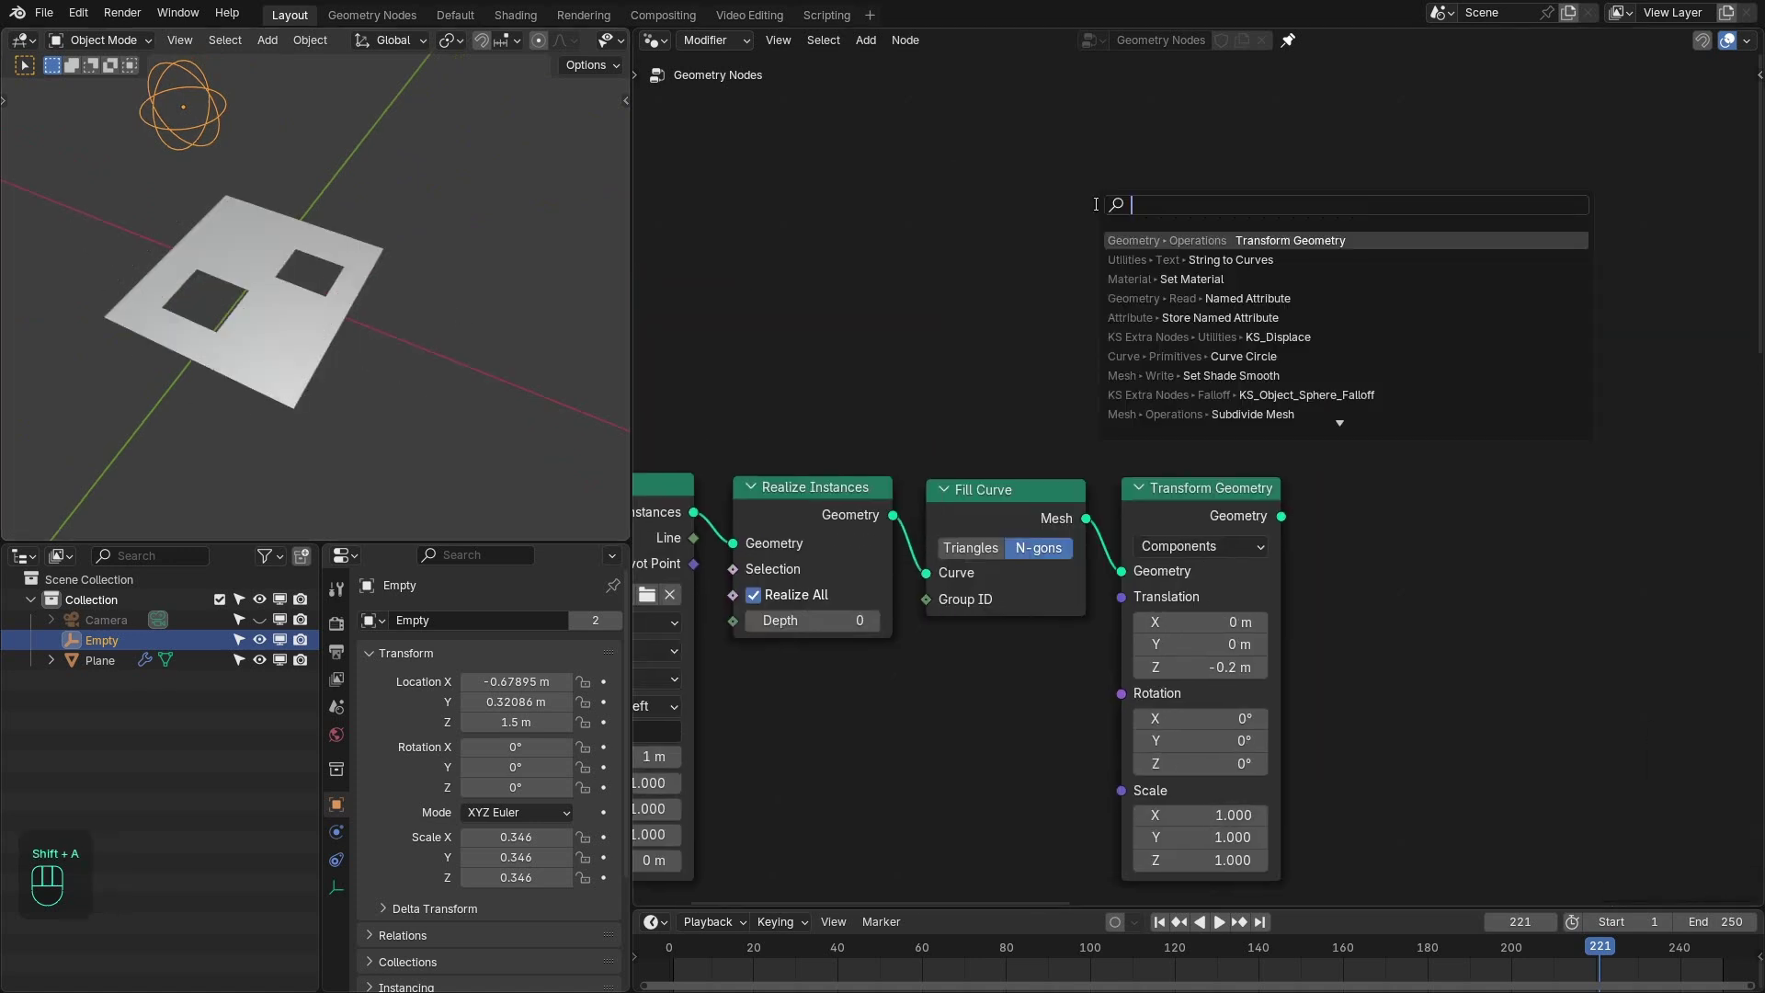
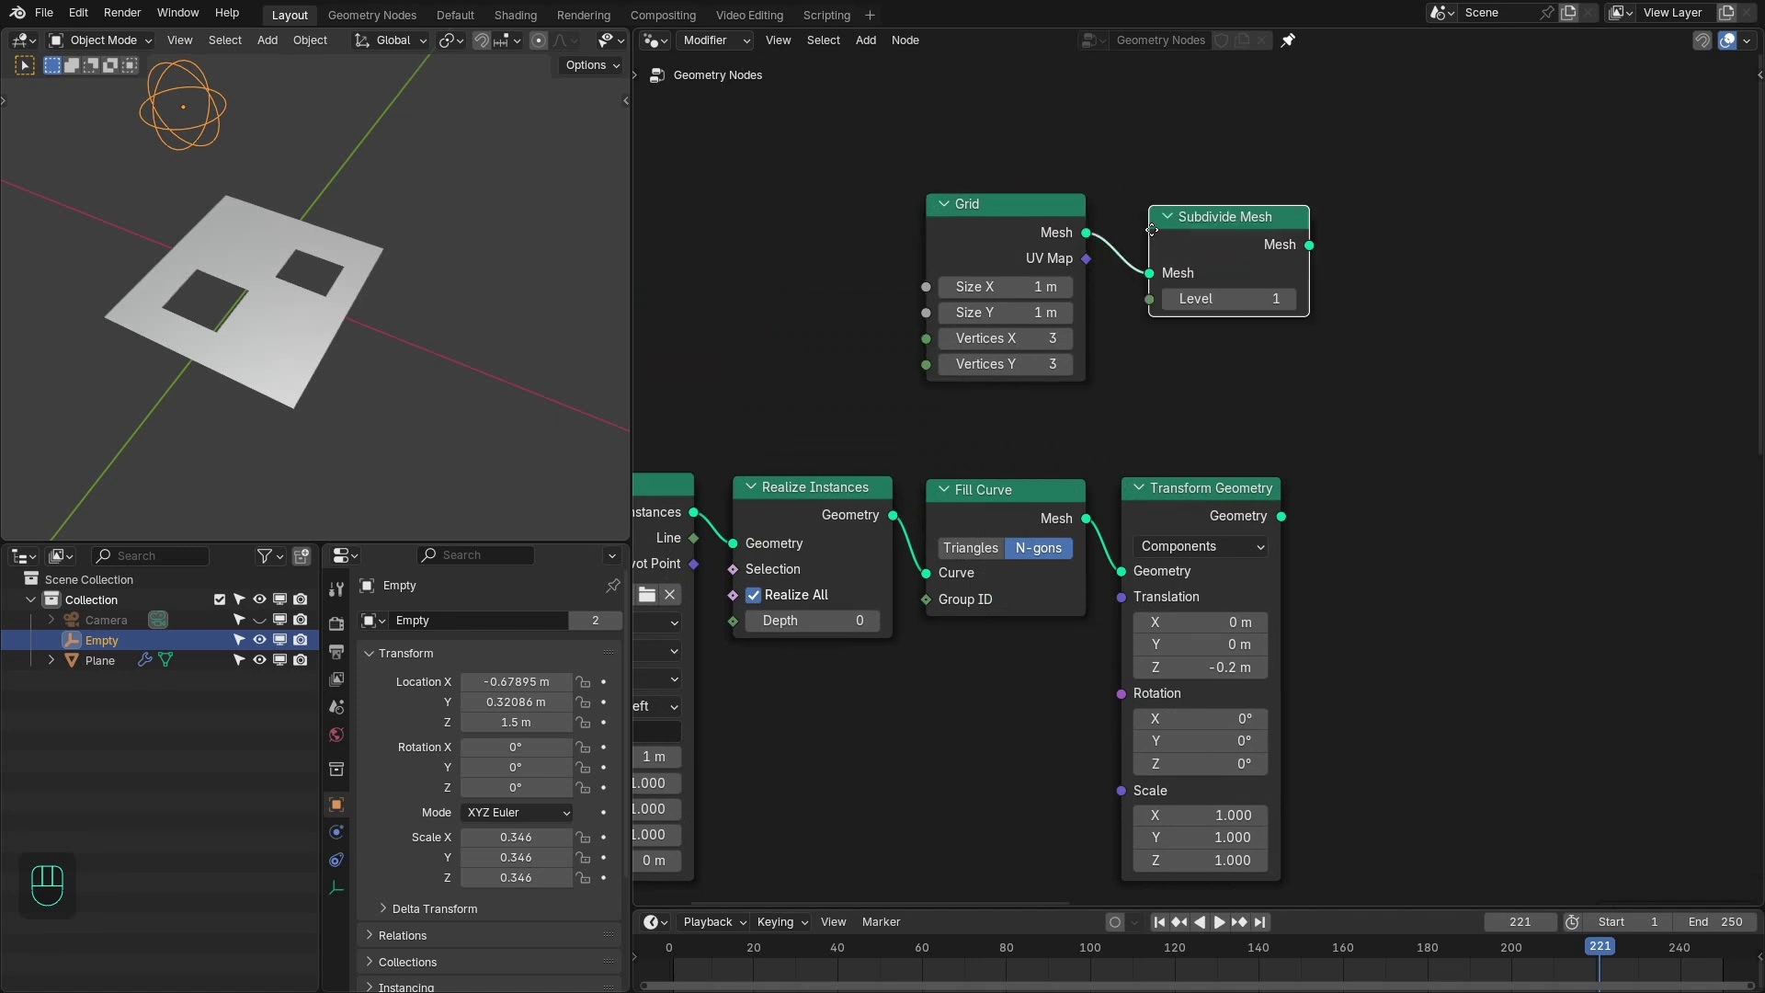
drag(1134, 220, 1072, 231)
click(1070, 230)
key(KP_7)
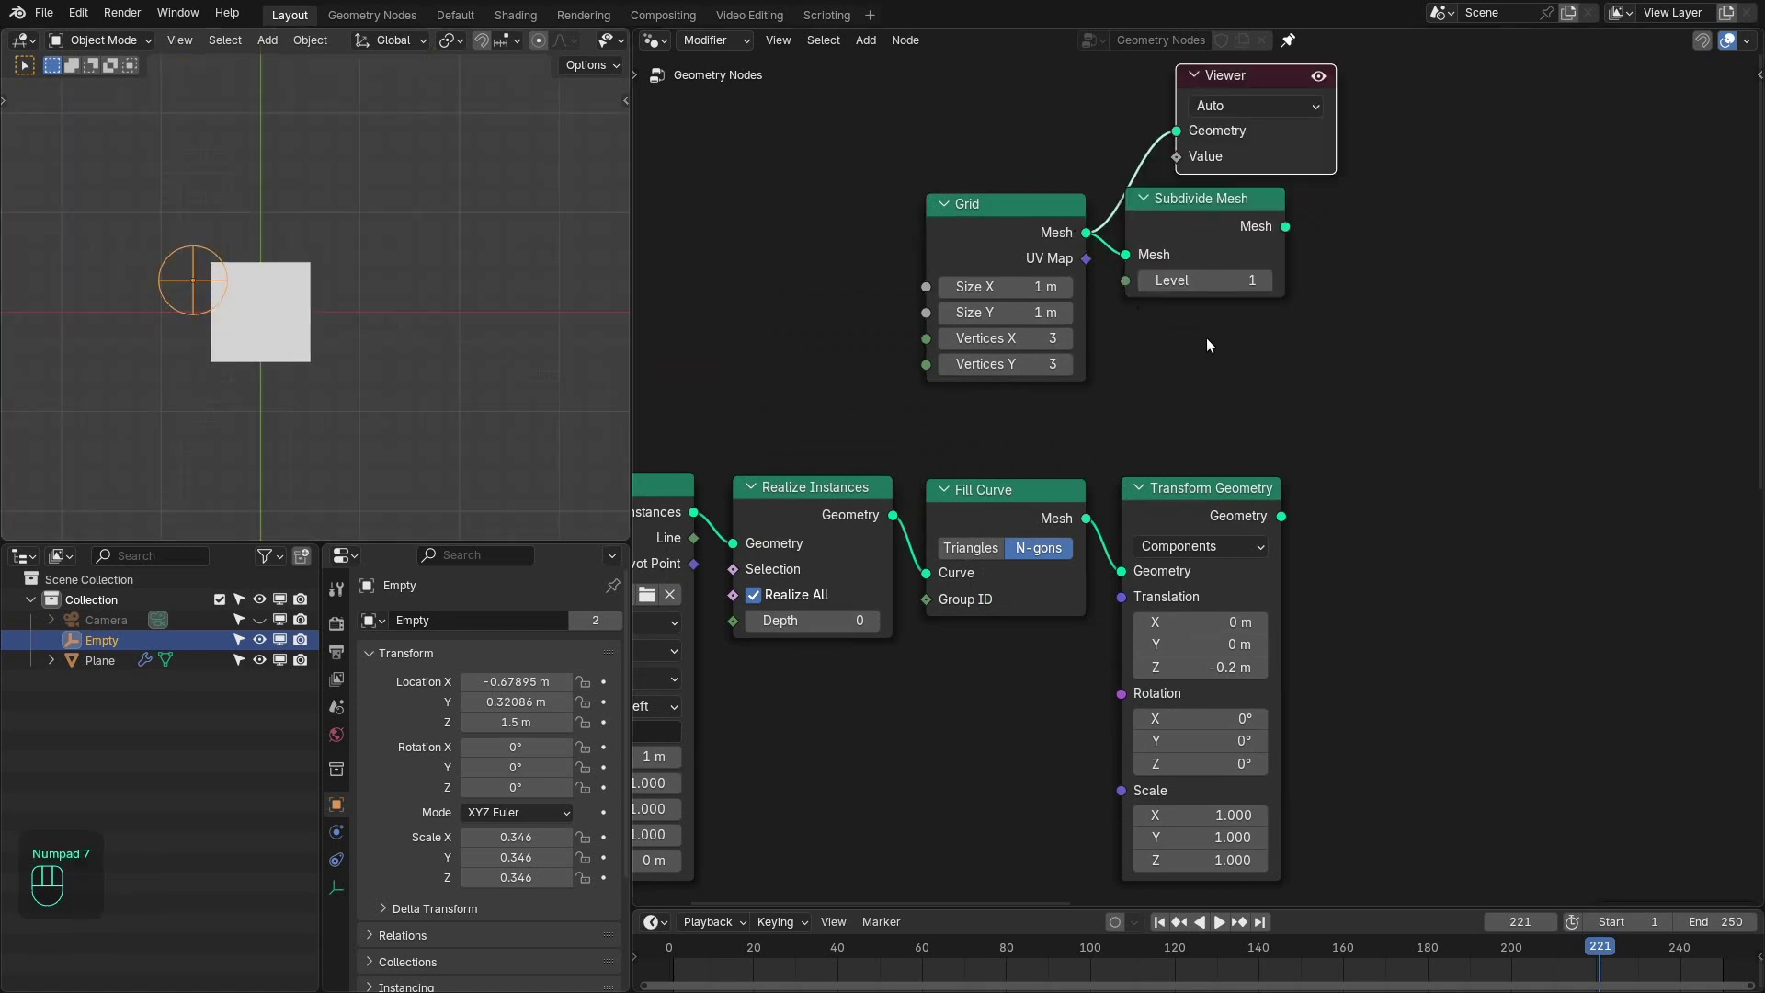
drag(1342, 265, 1208, 280)
- Join the lowered text mesh with the grid through a Join Geometry node feeding the Viewer
drag(1099, 299, 1154, 416)
click(1428, 272)
drag(1119, 273, 1405, 299)
click(1418, 283)
click(1255, 213)
click(1408, 209)
click(1540, 153)
click(1409, 150)
click(1598, 169)
click(1464, 151)
- Frame the join and viewer nodes with Ctrl+J and label the frame 'Viewer'
key(F2)
click(1409, 141)
key(ctrl+j)
click(1416, 131)
key(F2)
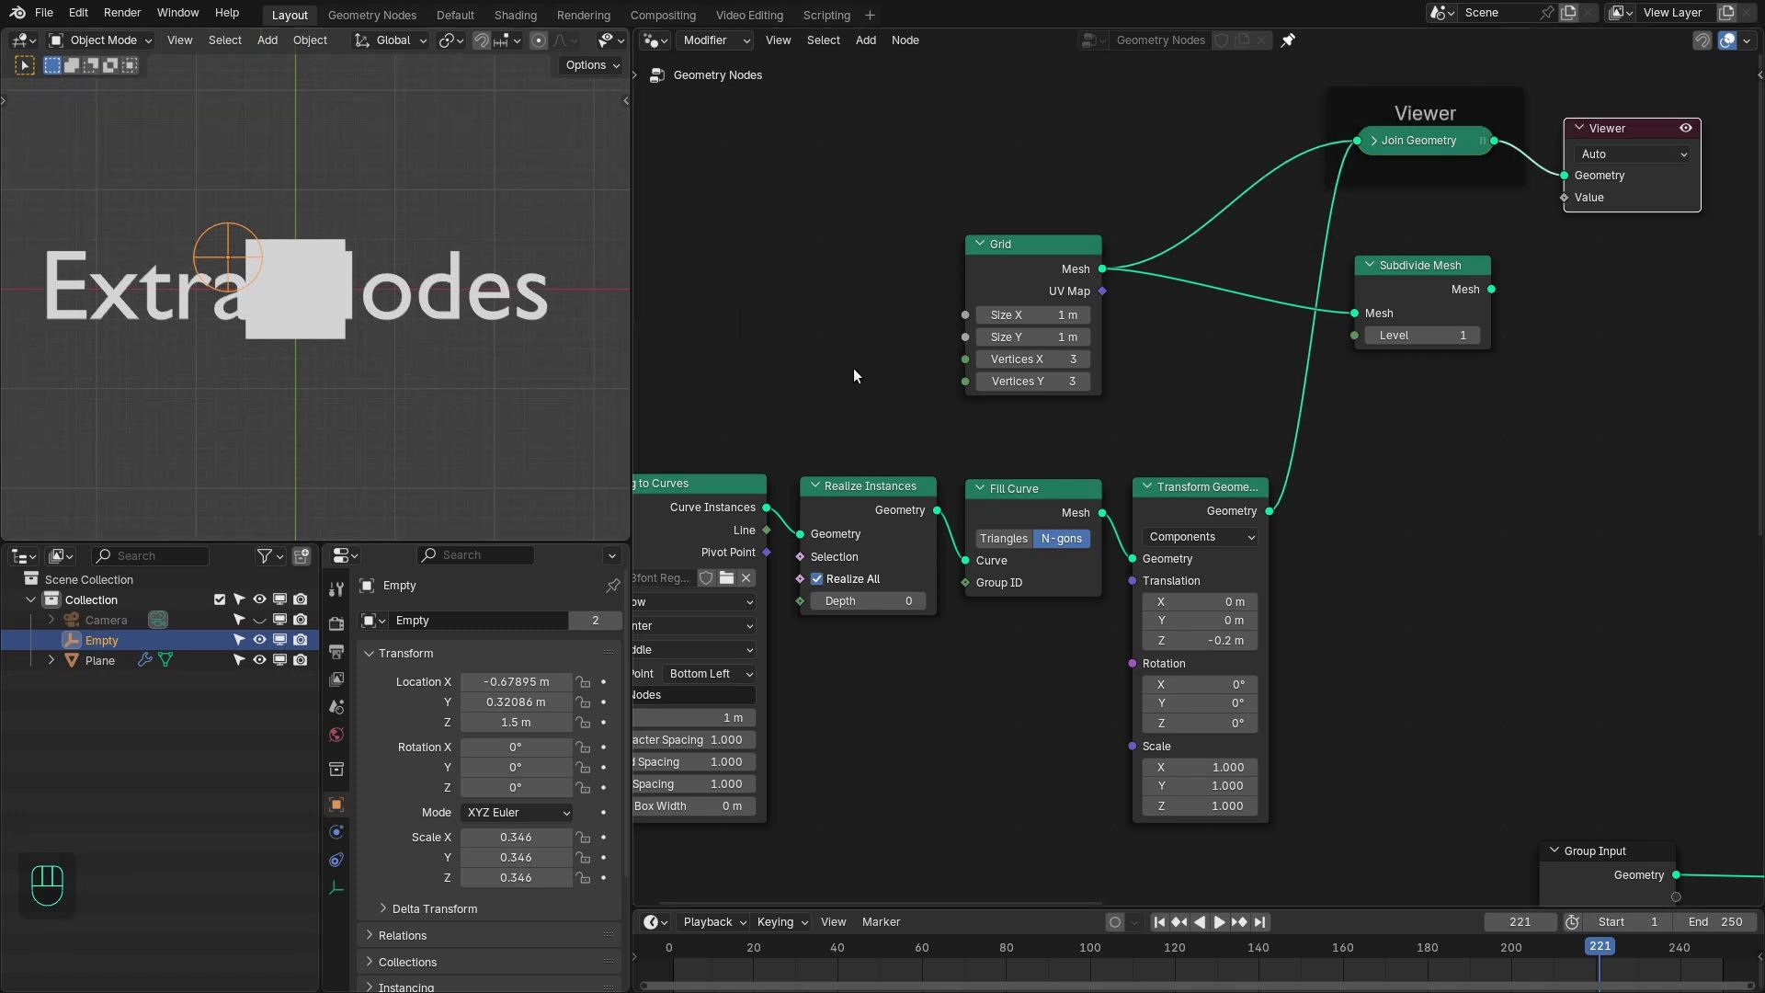
- Set the Grid to Size X 5.5 m with 55 by 10 vertices and Subdivide Mesh level 3, previewing it
click(899, 376)
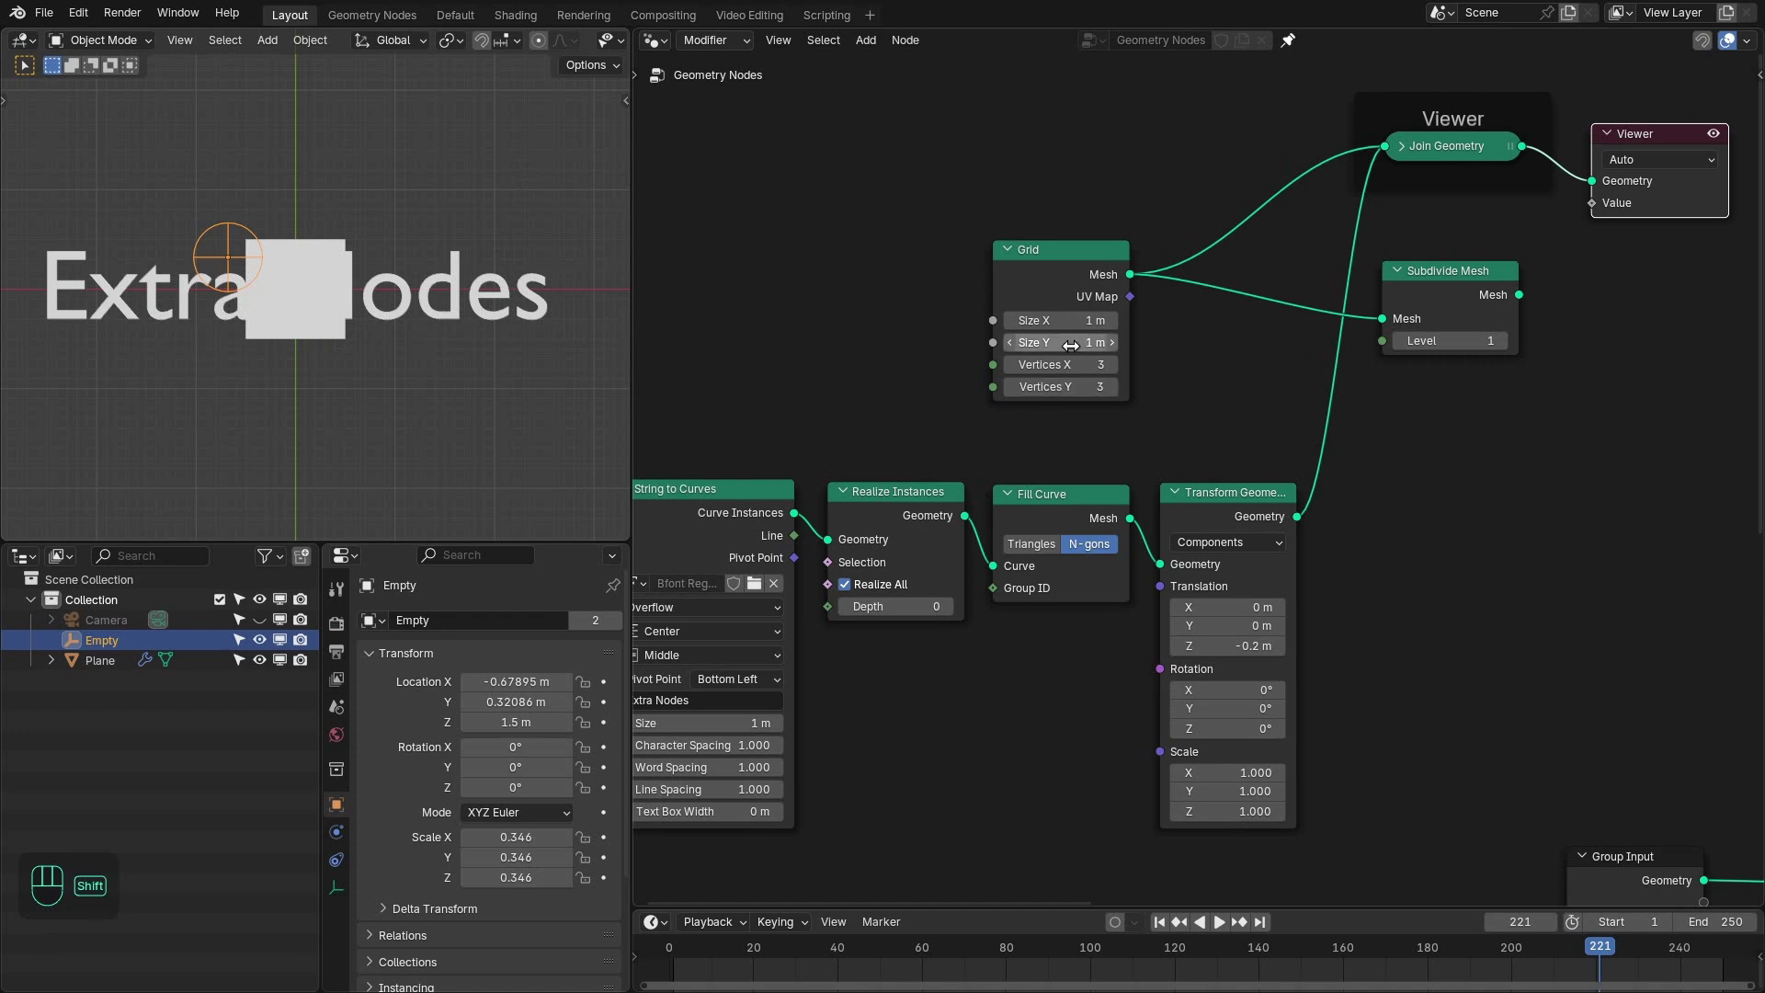
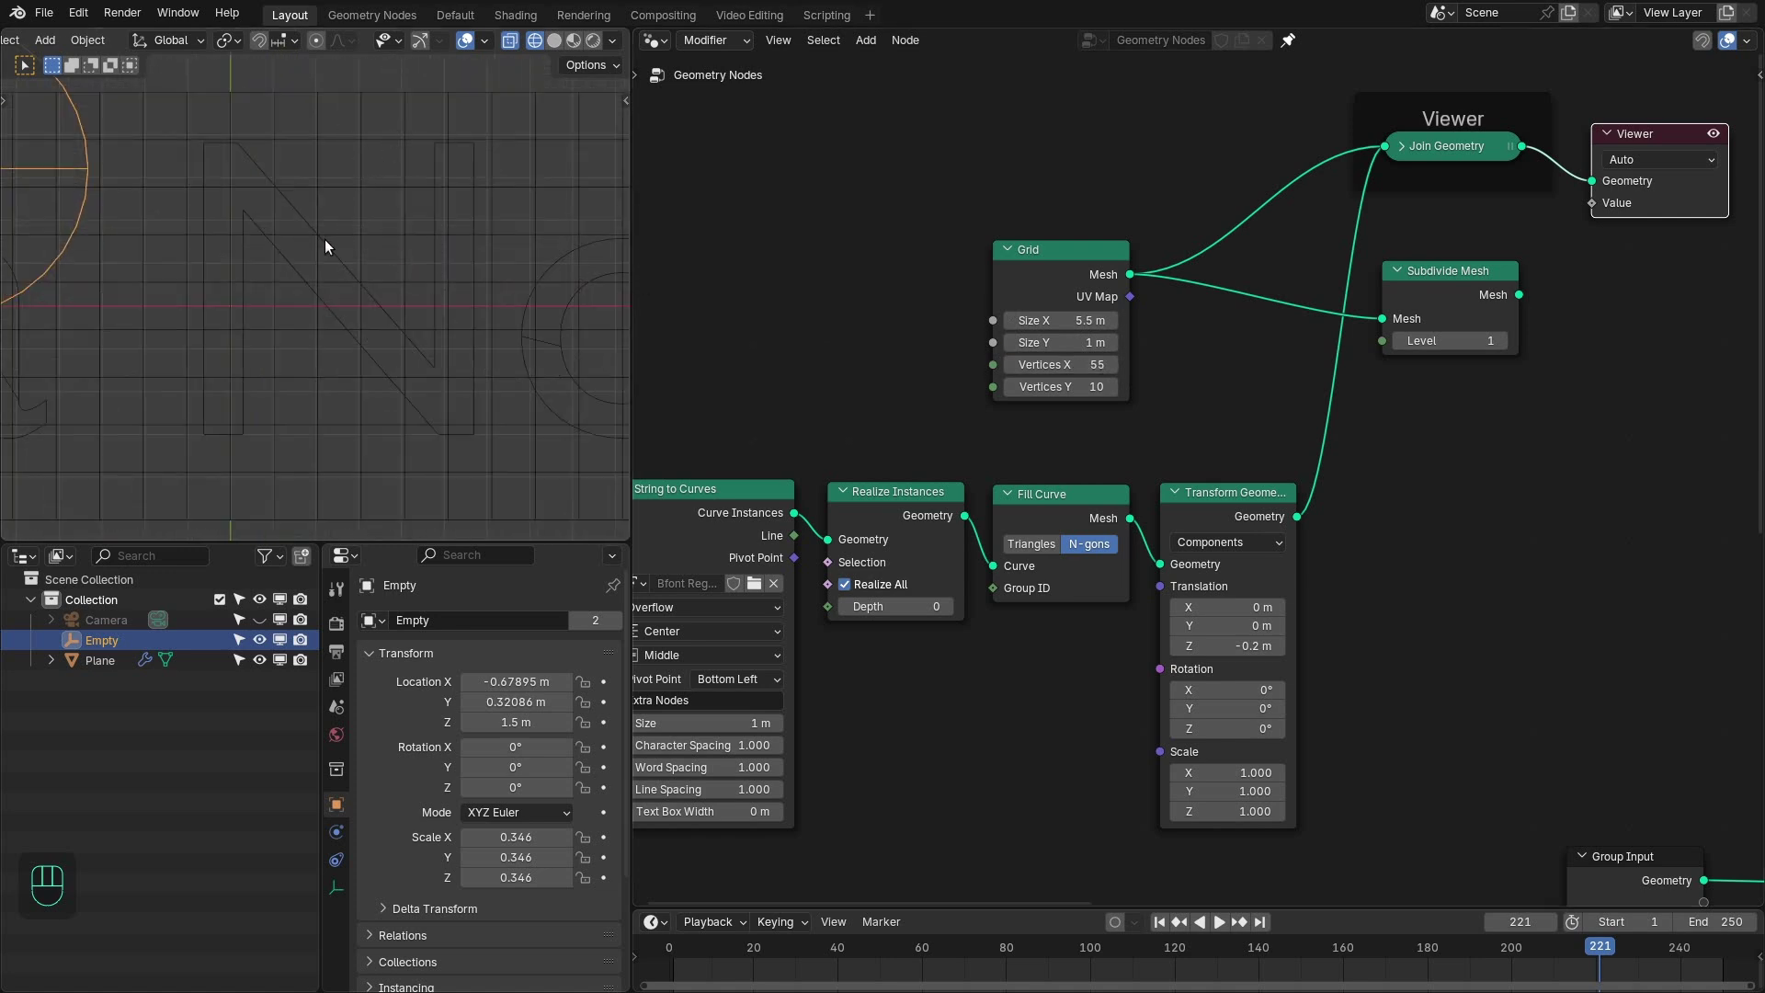
middle_click(1068, 334)
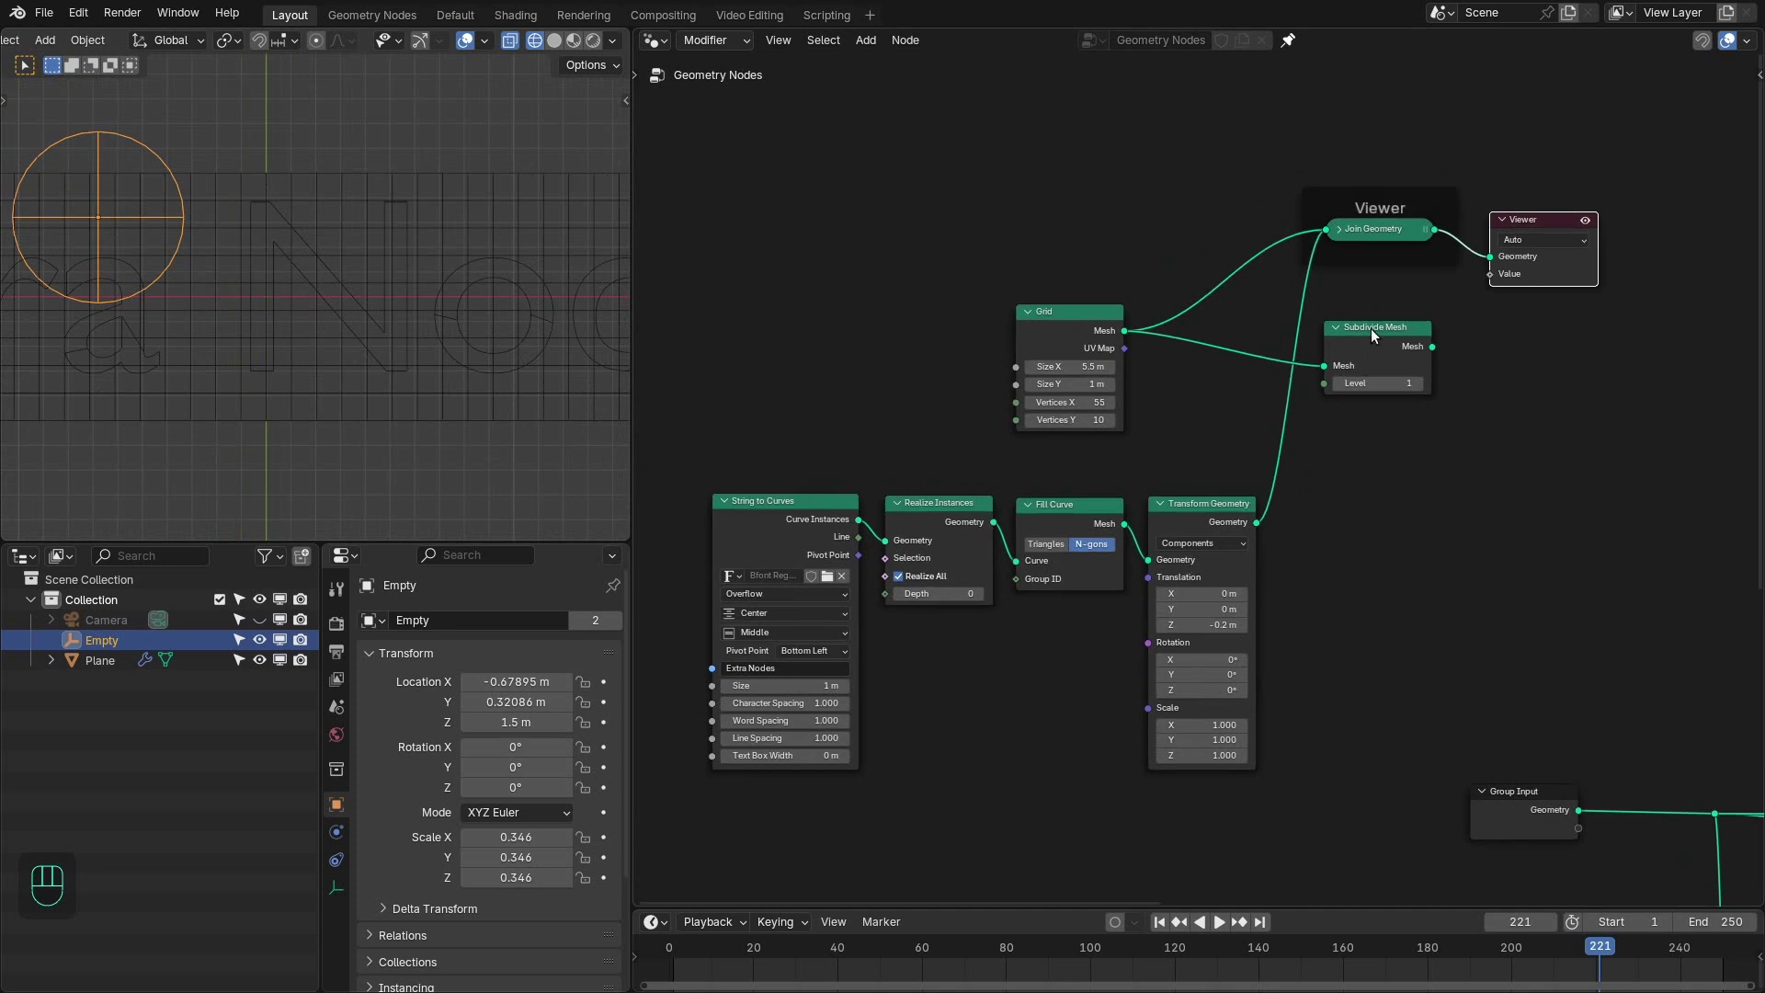
drag(1391, 359, 1211, 350)
click(1218, 342)
click(1254, 375)
click(1253, 373)
middle_click(1277, 387)
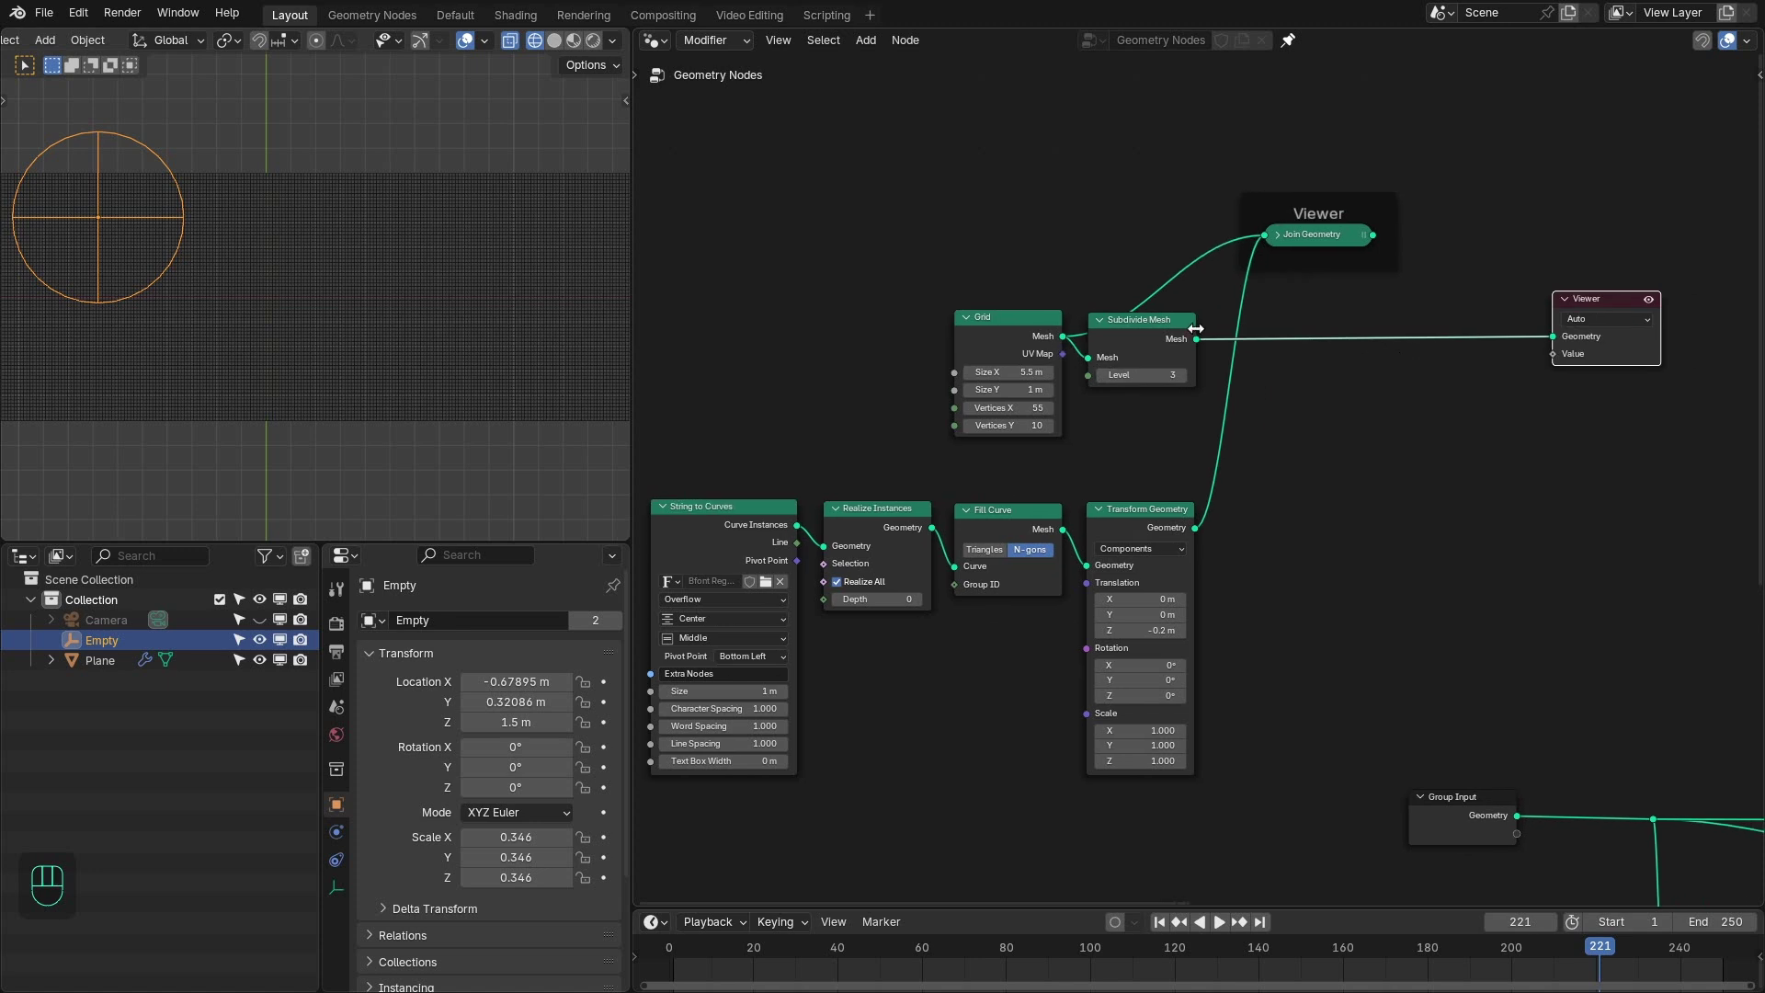
- Remove the viewer, extrude the text mesh and intersect it with the subdivided grid via an Exact Mesh Boolean
middle_click(1224, 356)
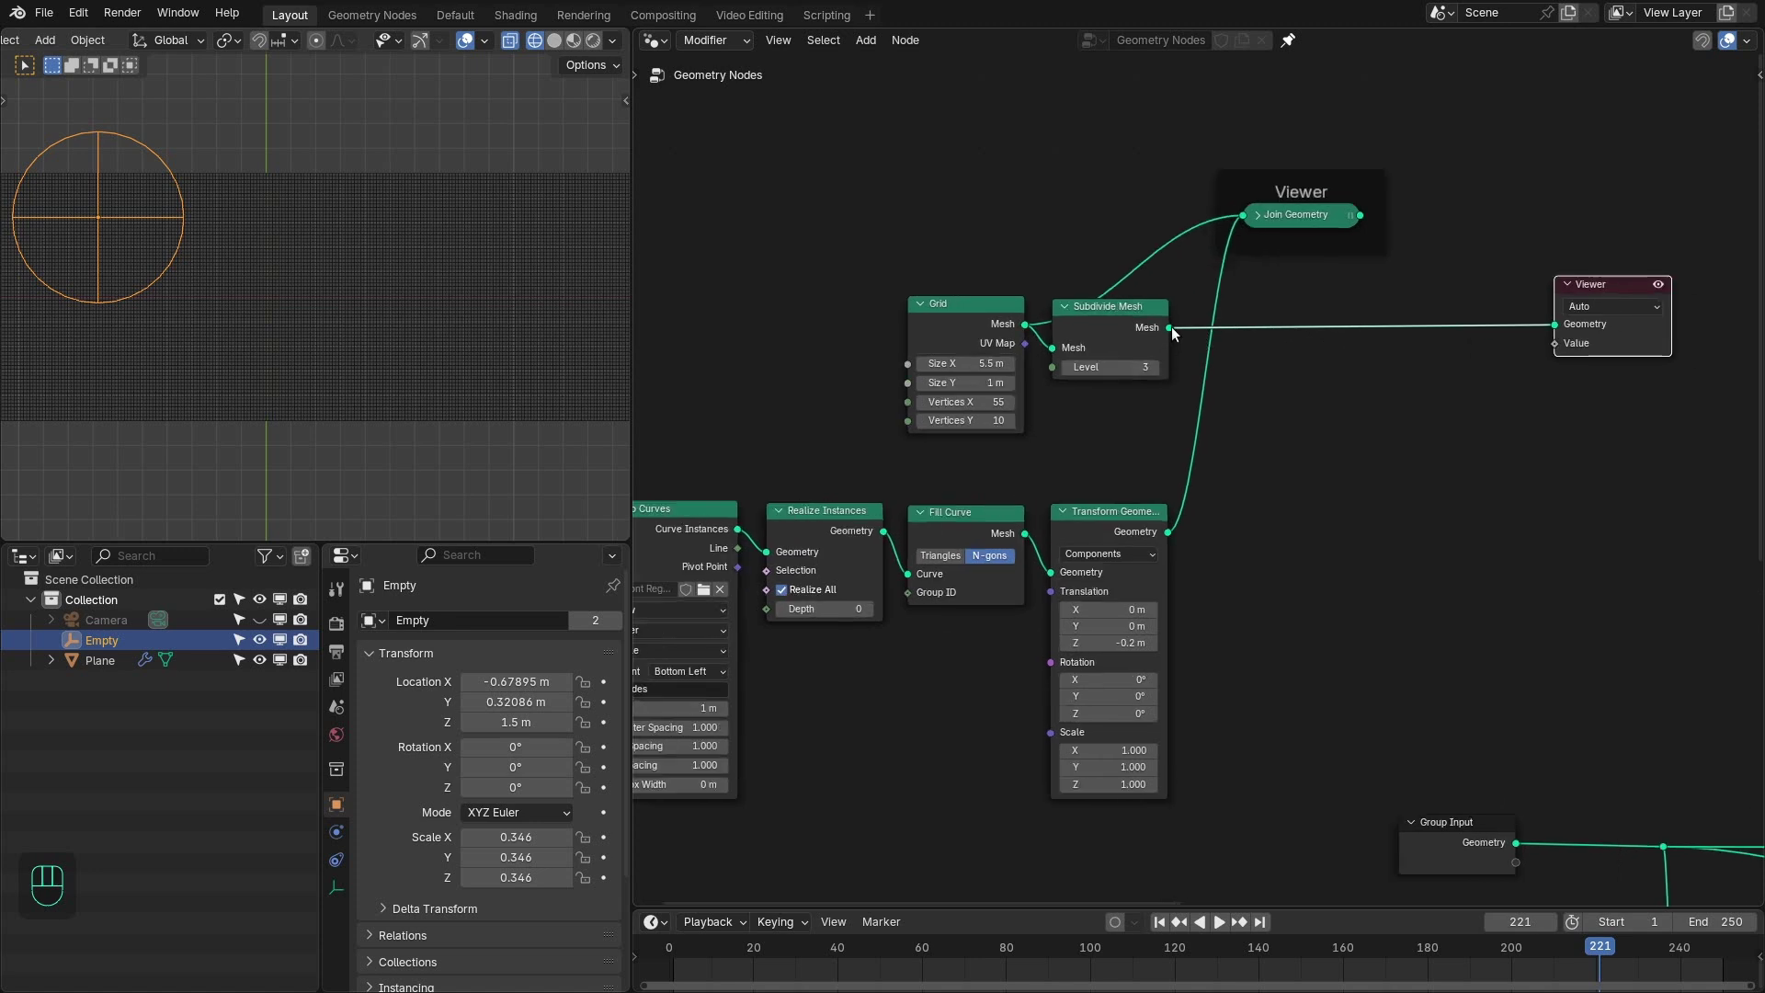
key(ctrl+shift+x)
click(1246, 295)
click(1280, 283)
key(x)
click(1174, 539)
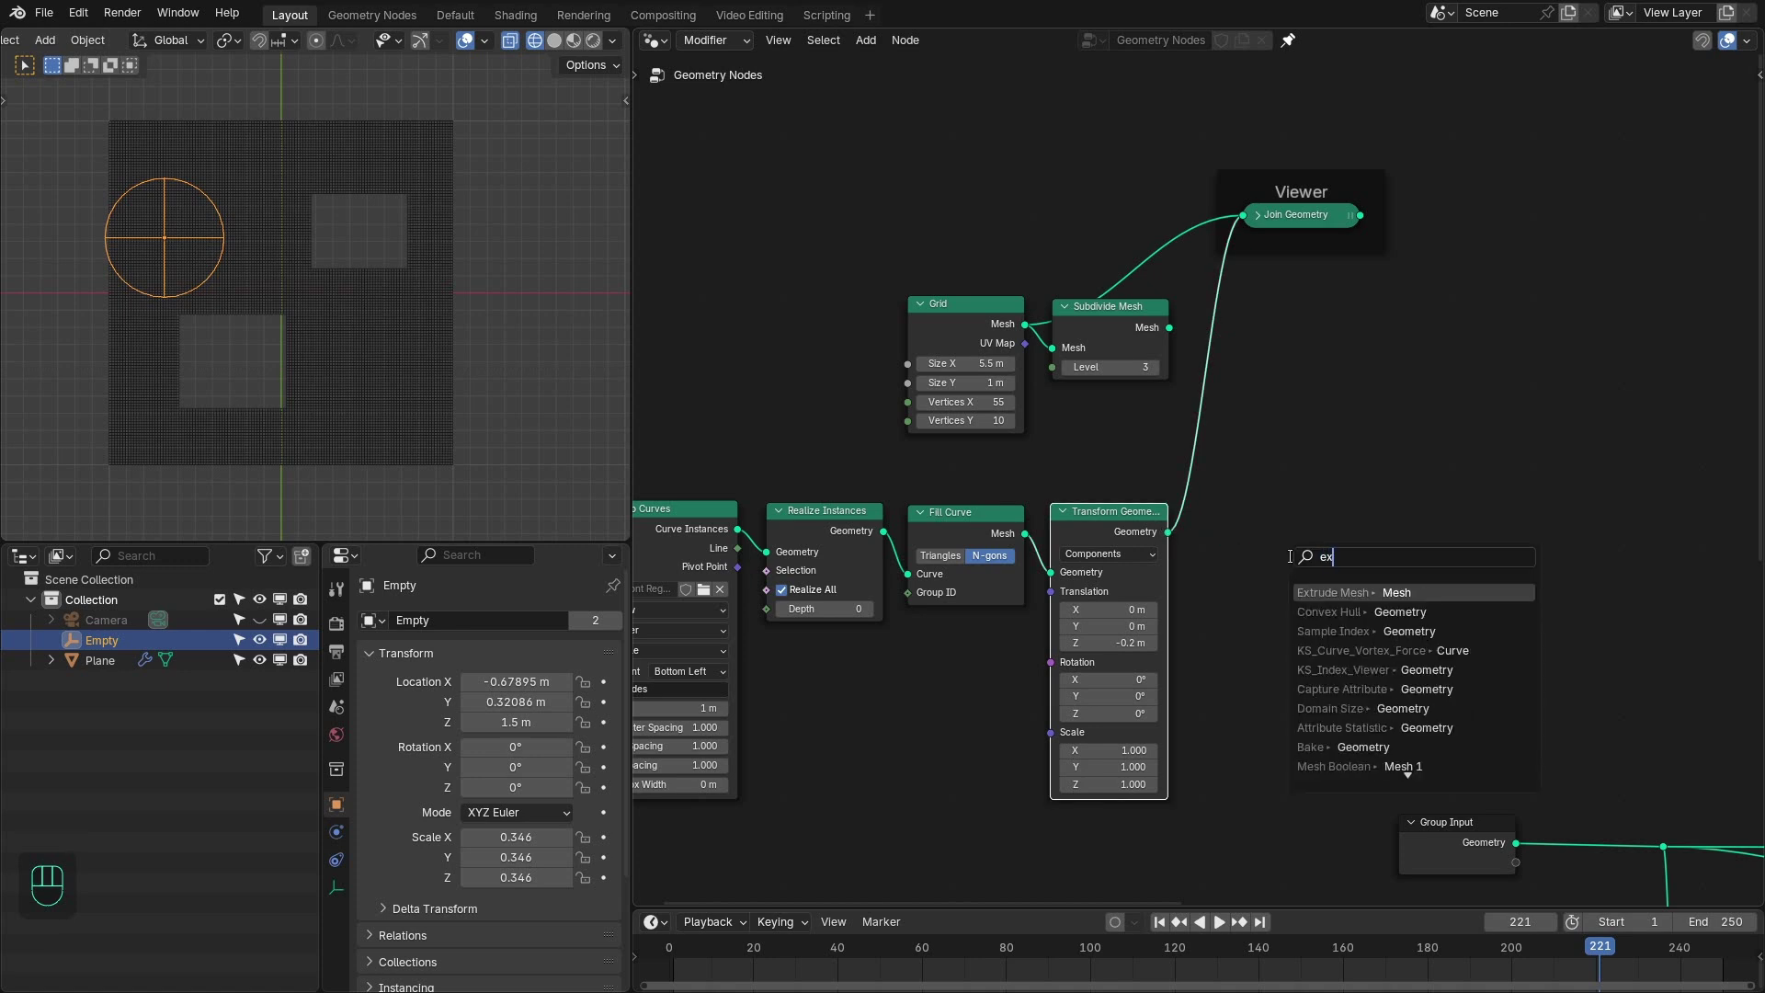
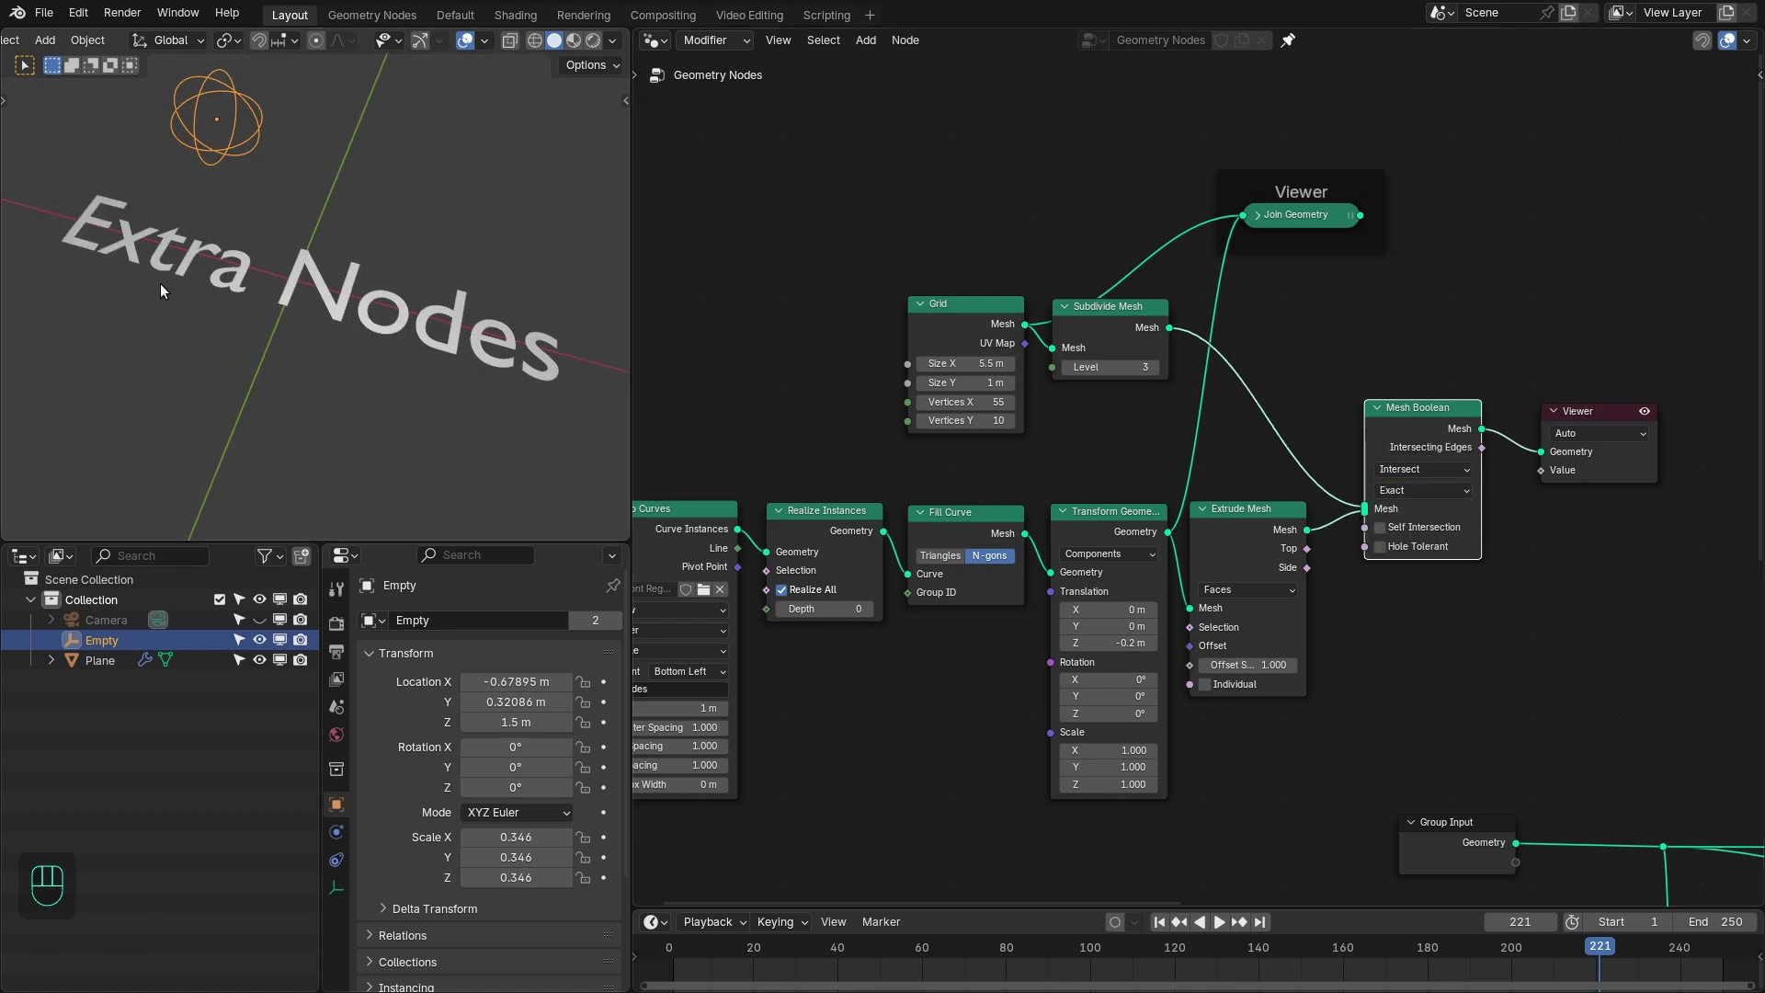
key(KP_7)
key(z)
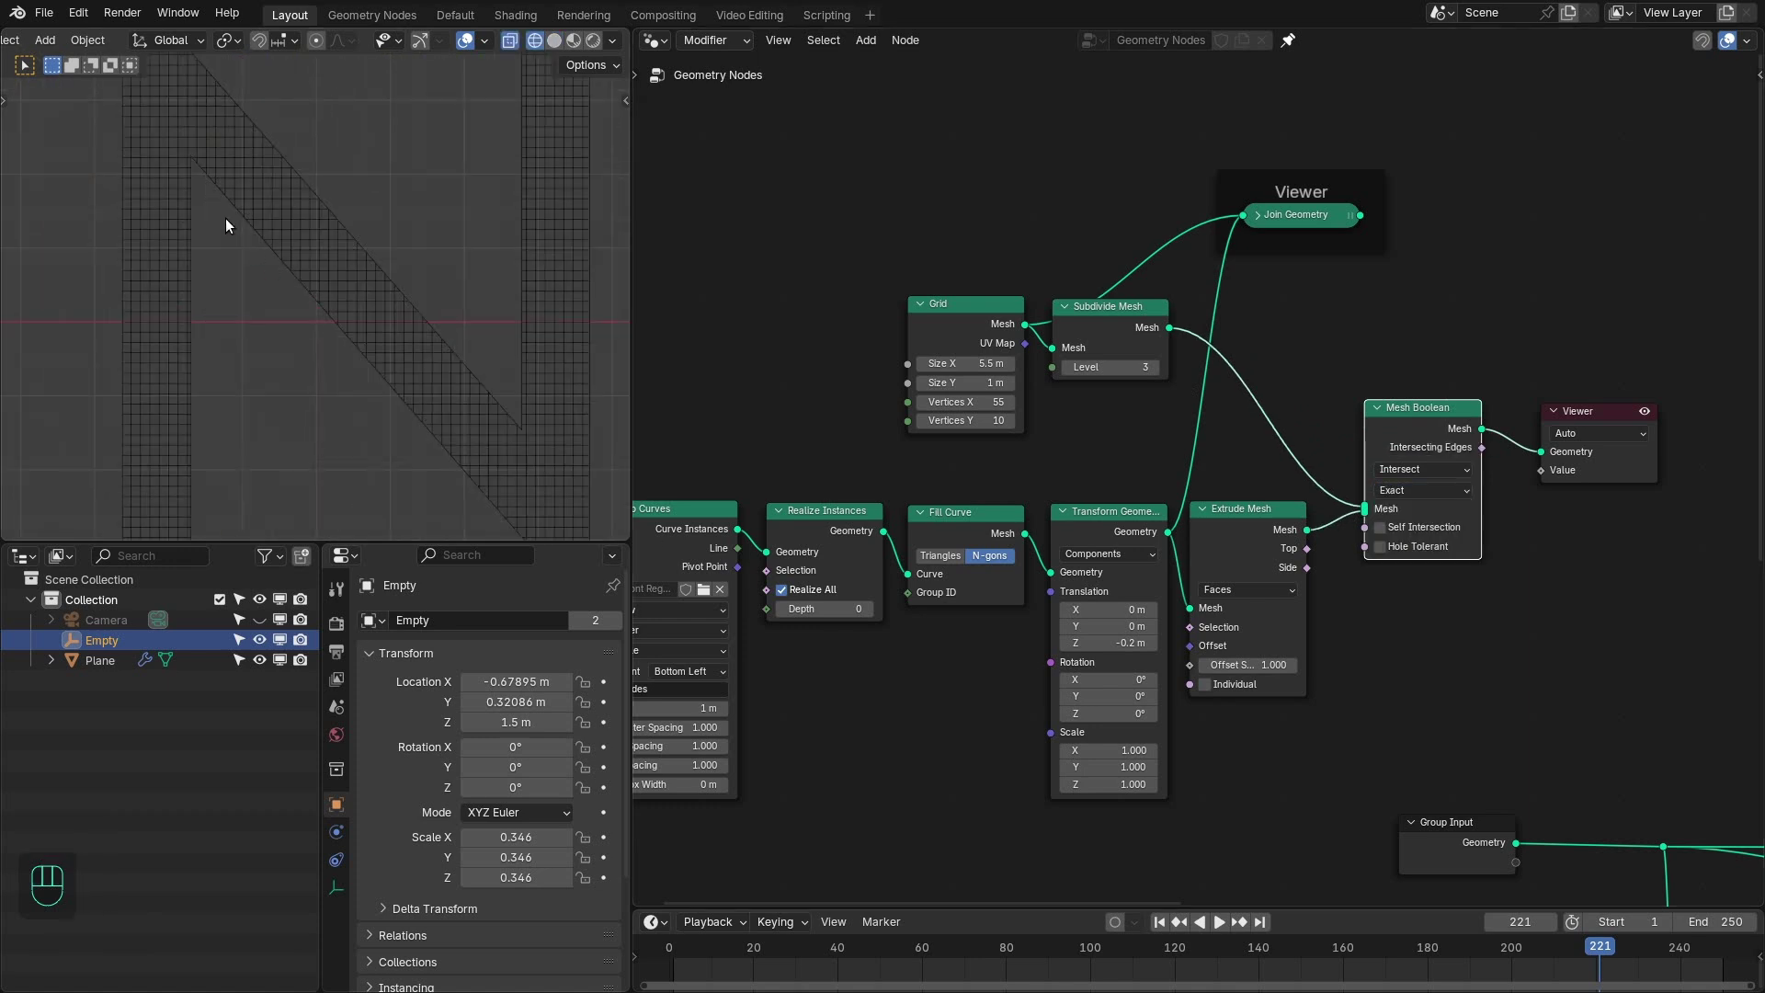
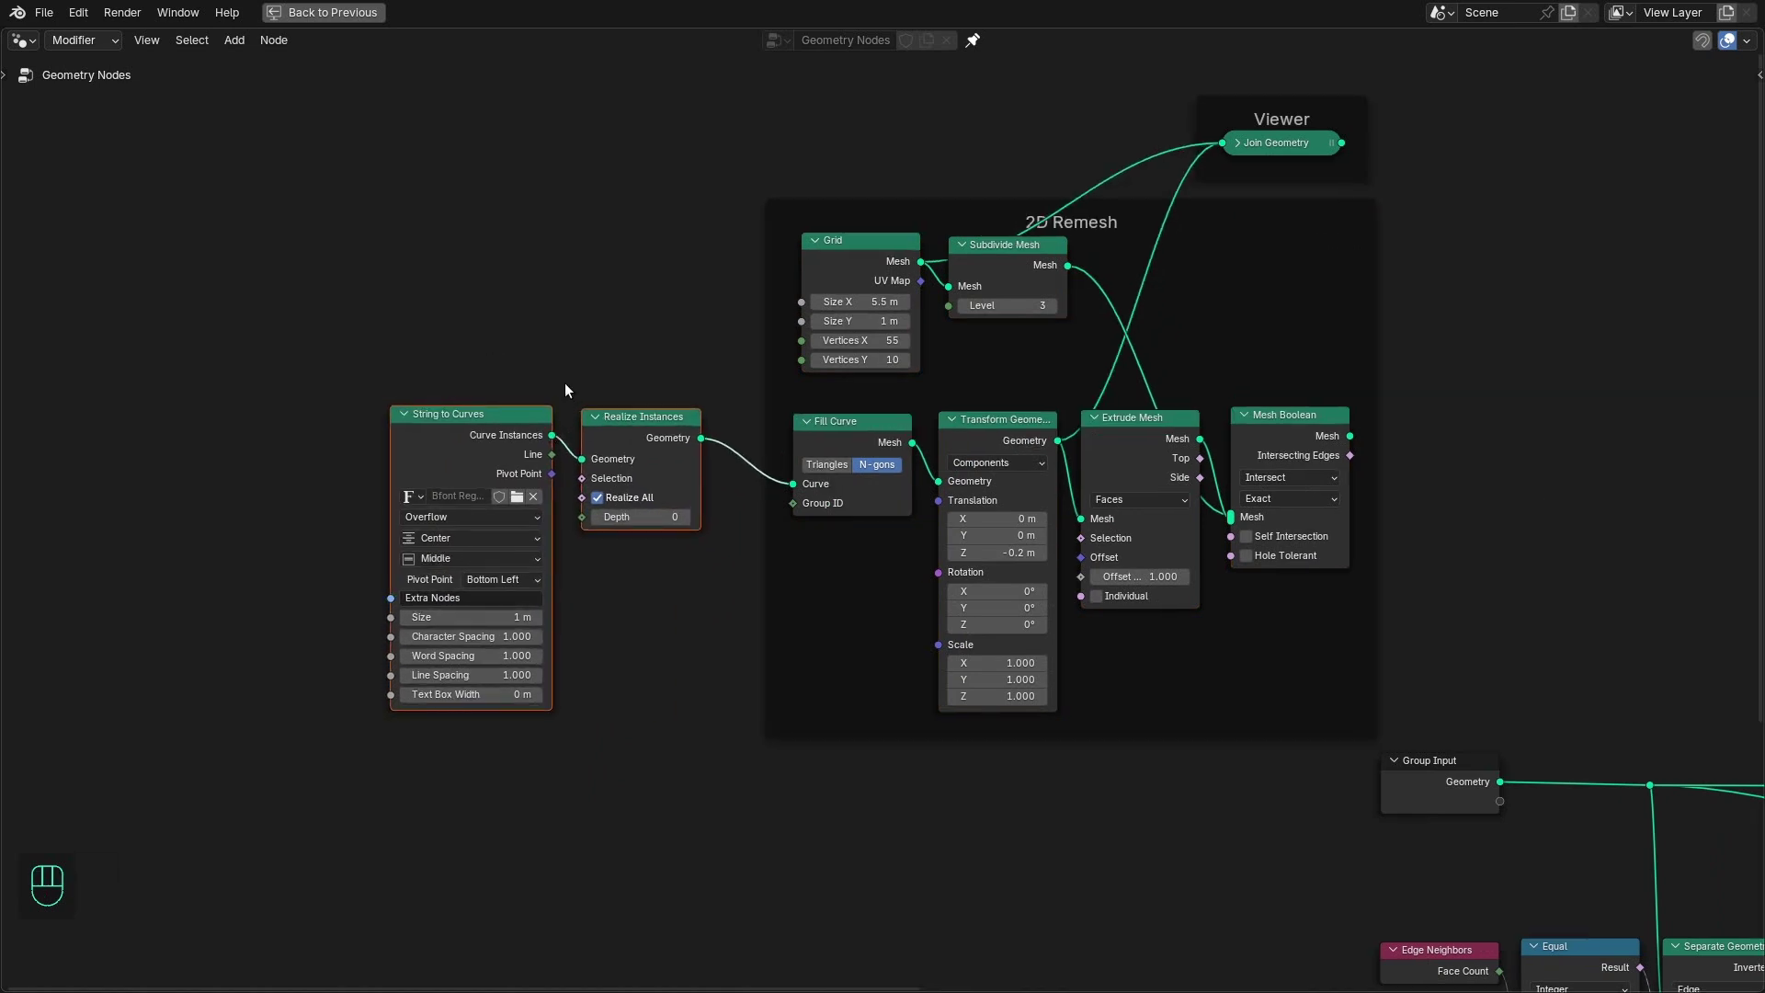
- Frame the grid, extrude and boolean nodes as '2D Remesh', drop the viewer and restore the normal layout
click(605, 408)
right_click(640, 427)
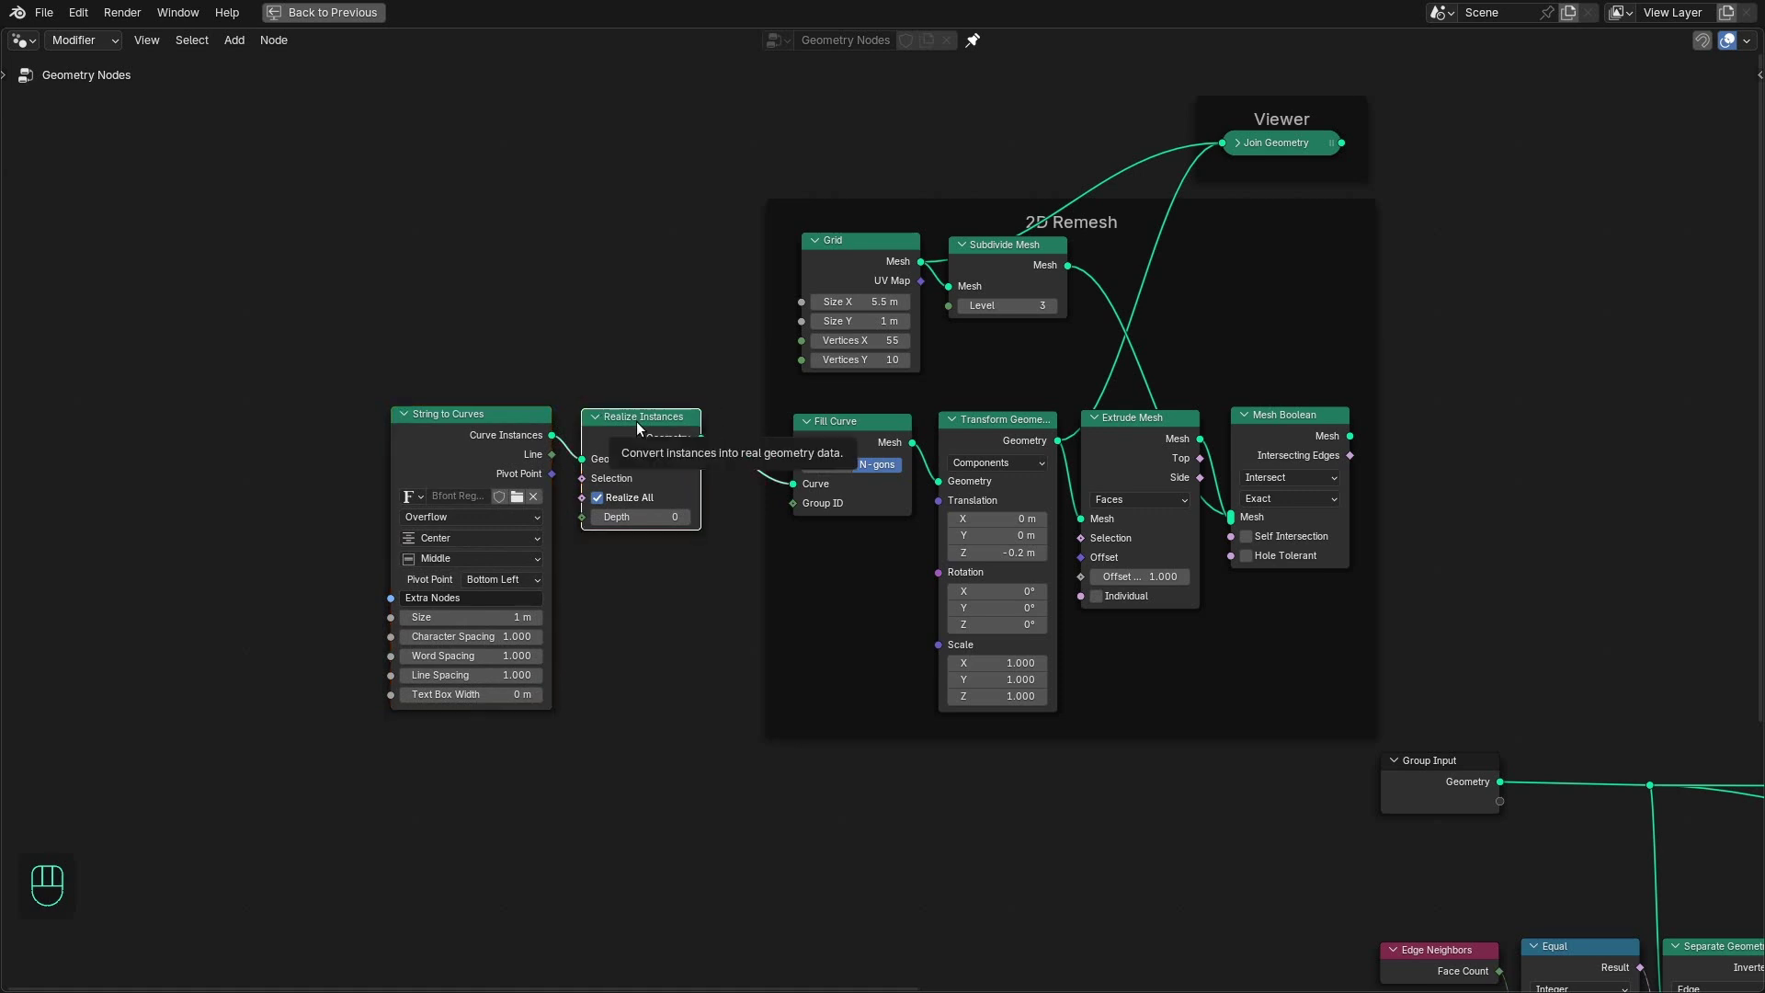
click(1451, 452)
drag(1452, 452, 1151, 491)
key(ctrl+space)
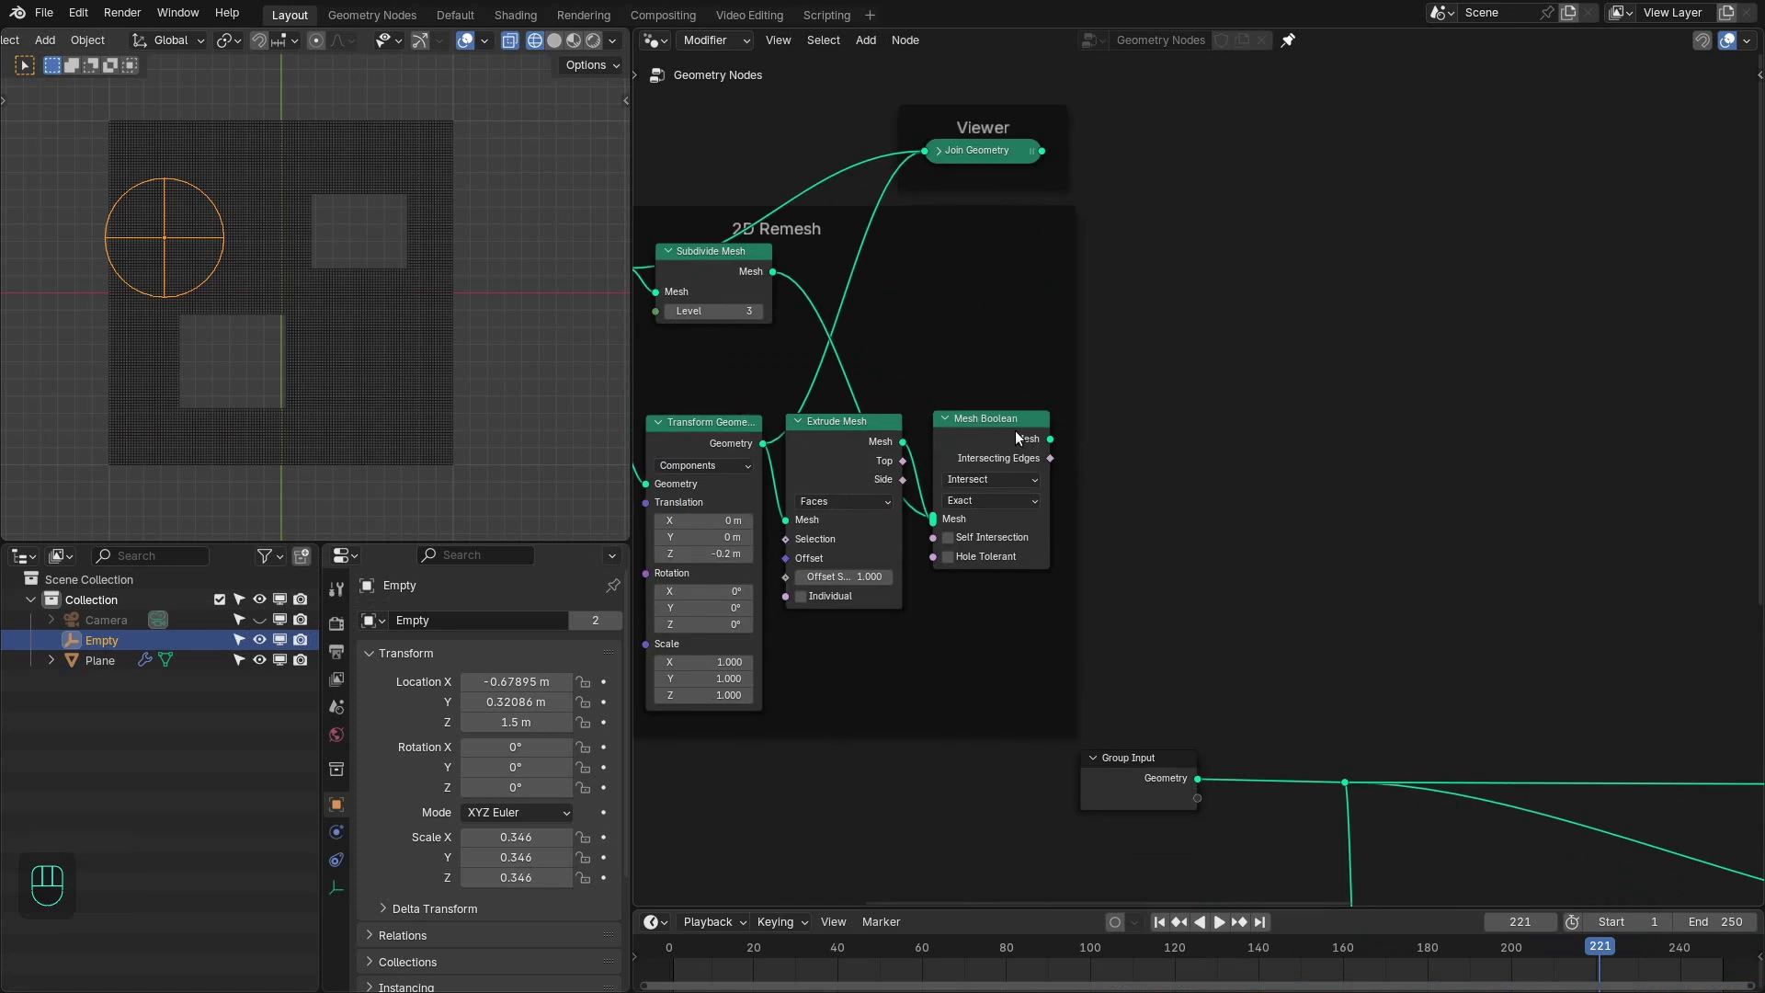
- Jump to frame 1, bake the intersected geometry on the Bake node and save the file
drag(1061, 446, 1190, 451)
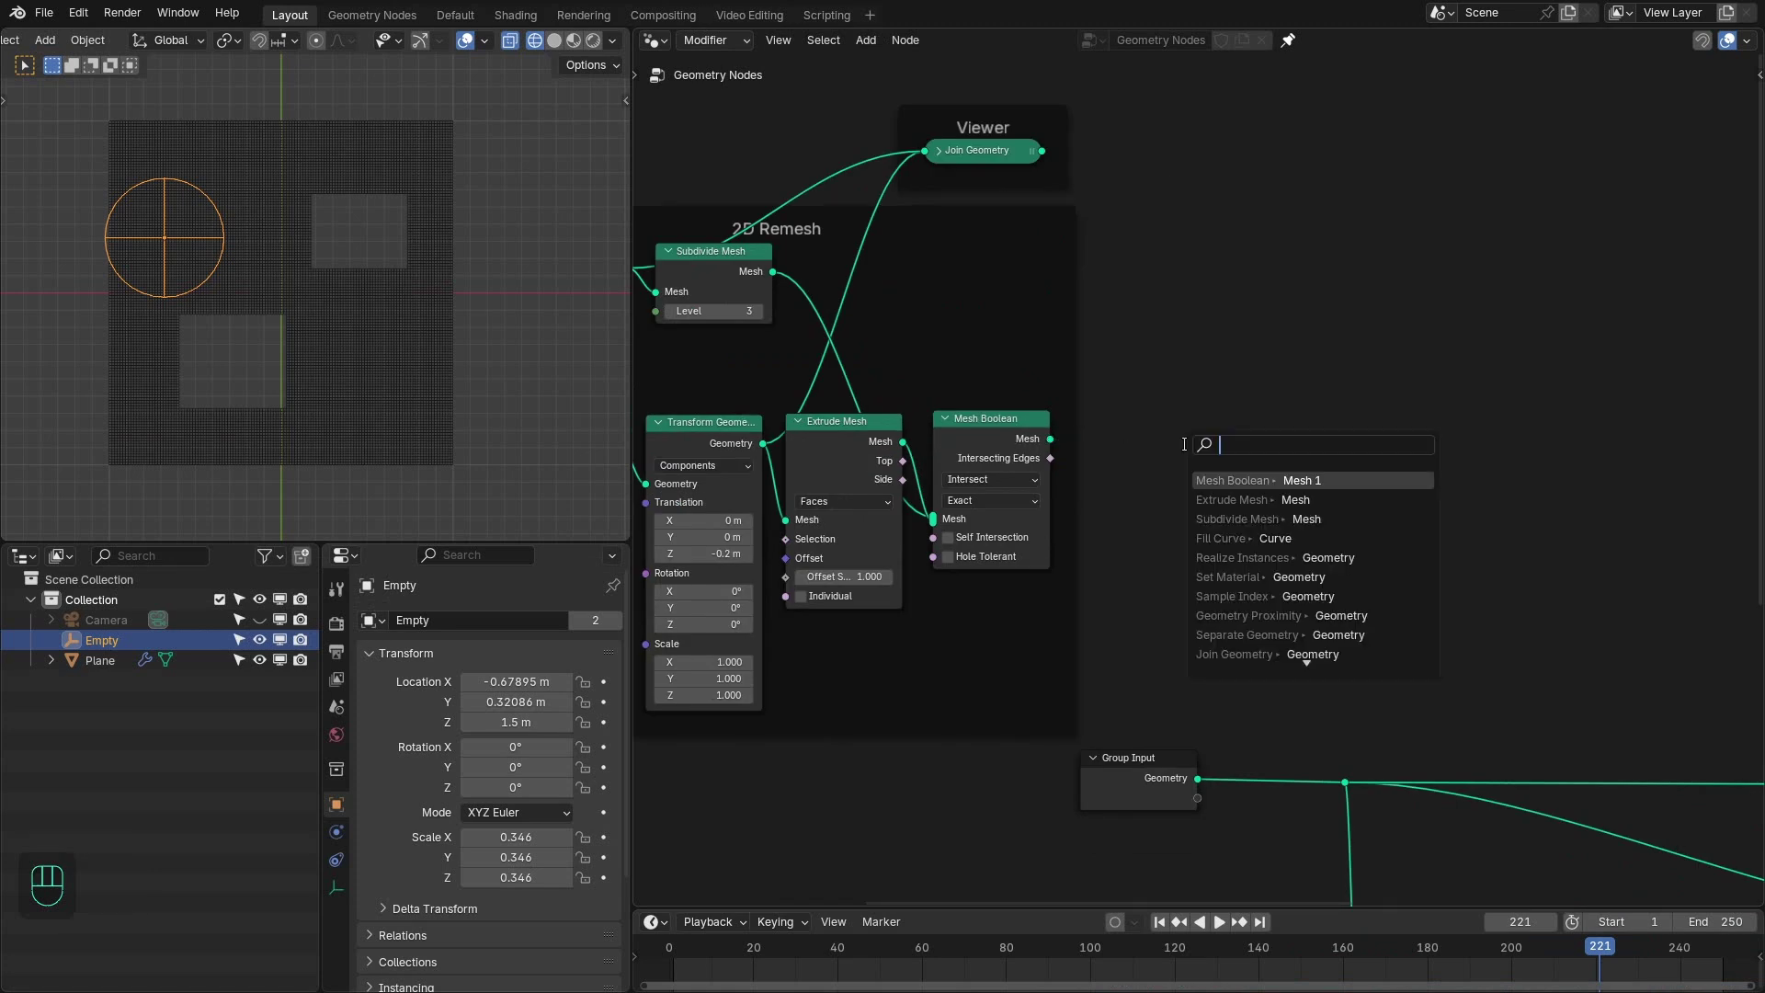
drag(951, 305, 1011, 500)
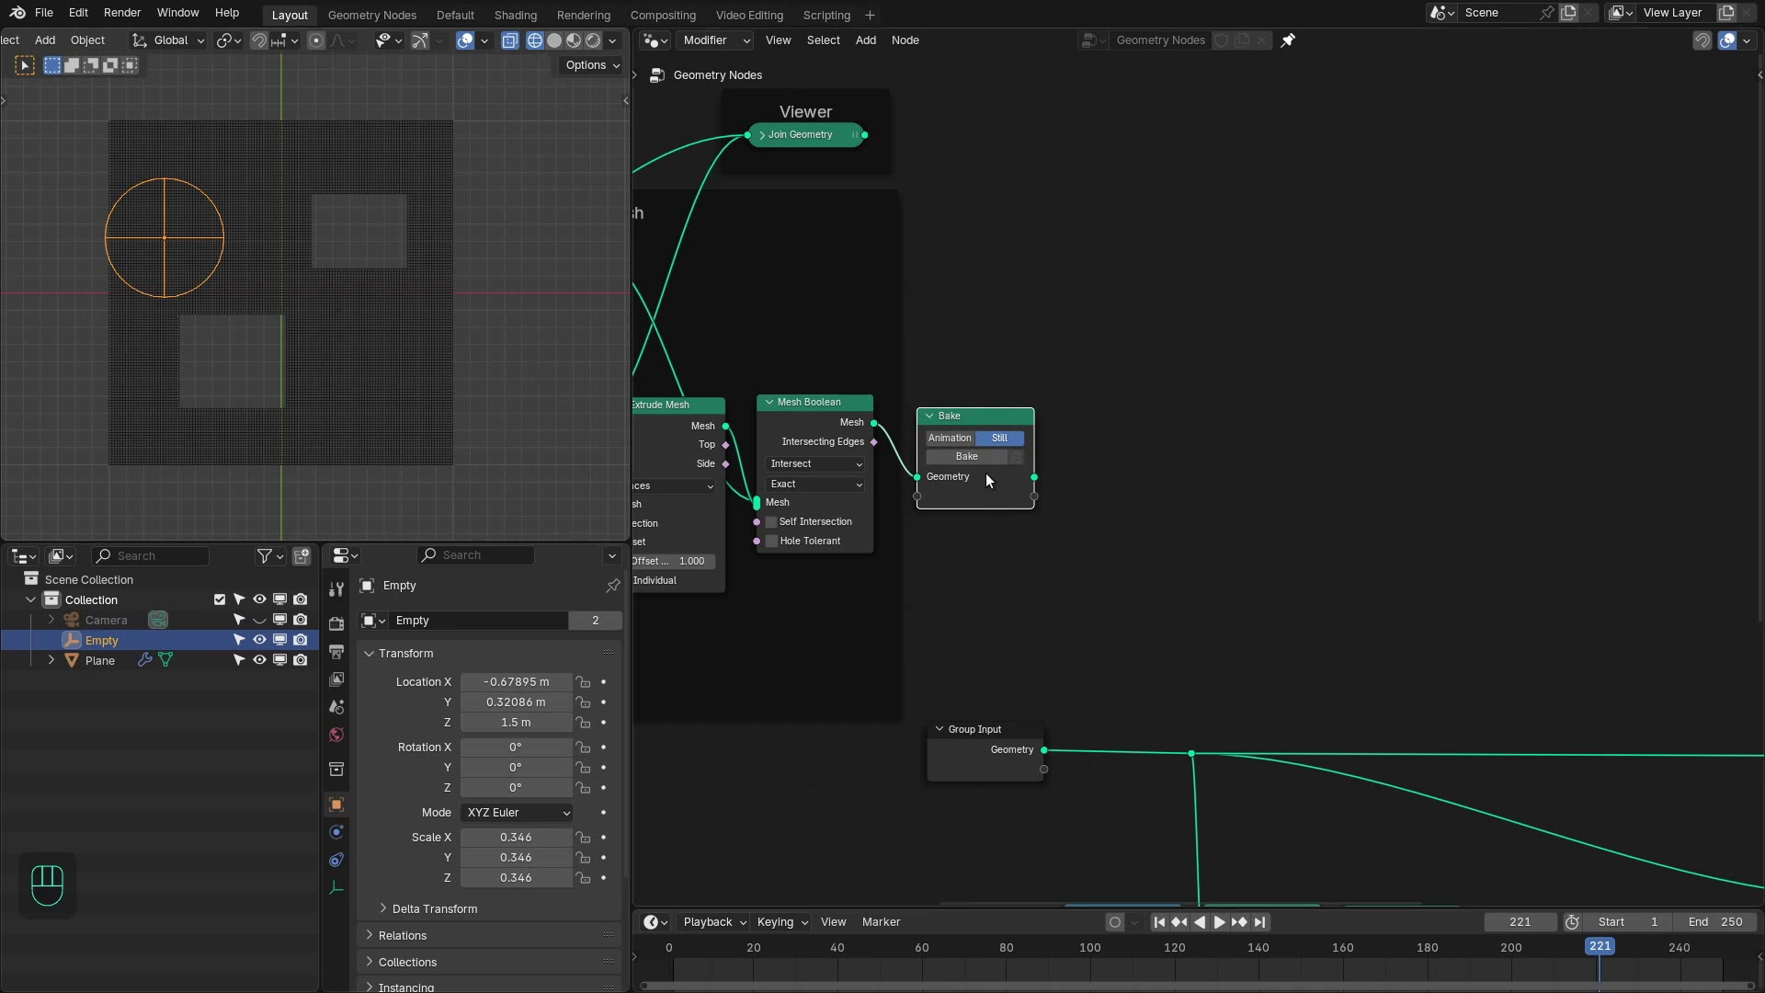
key(shift+Left)
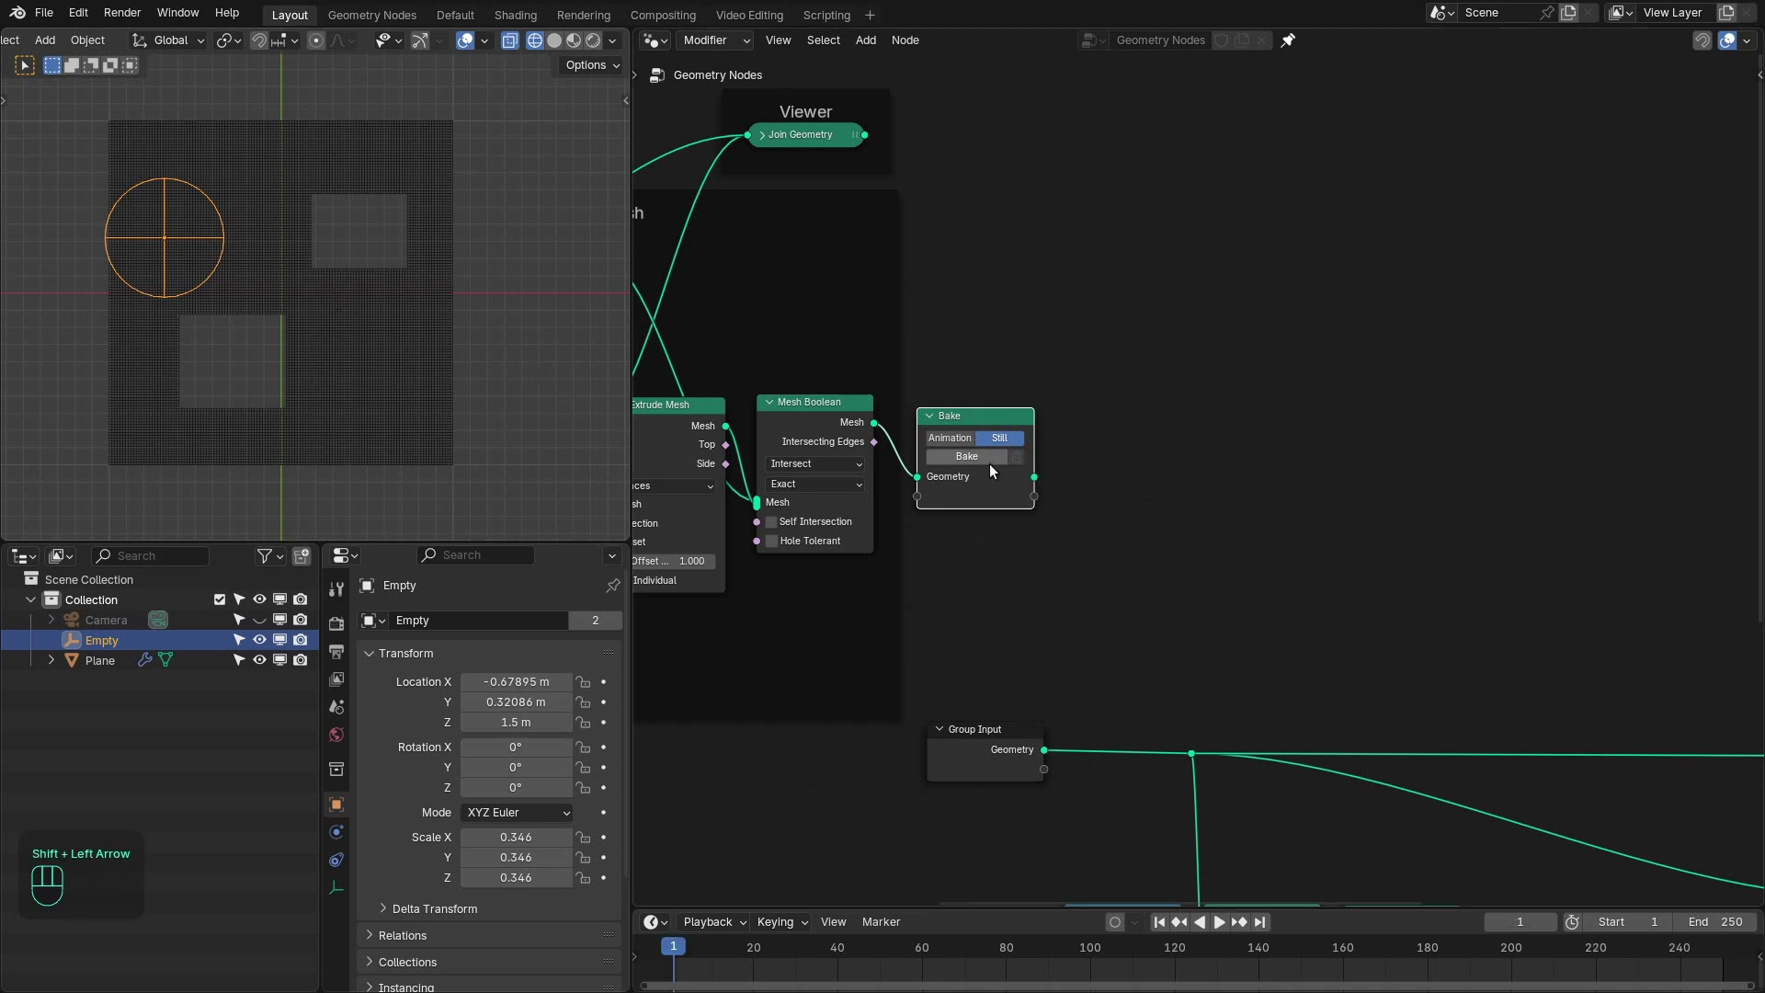
drag(987, 460, 1076, 464)
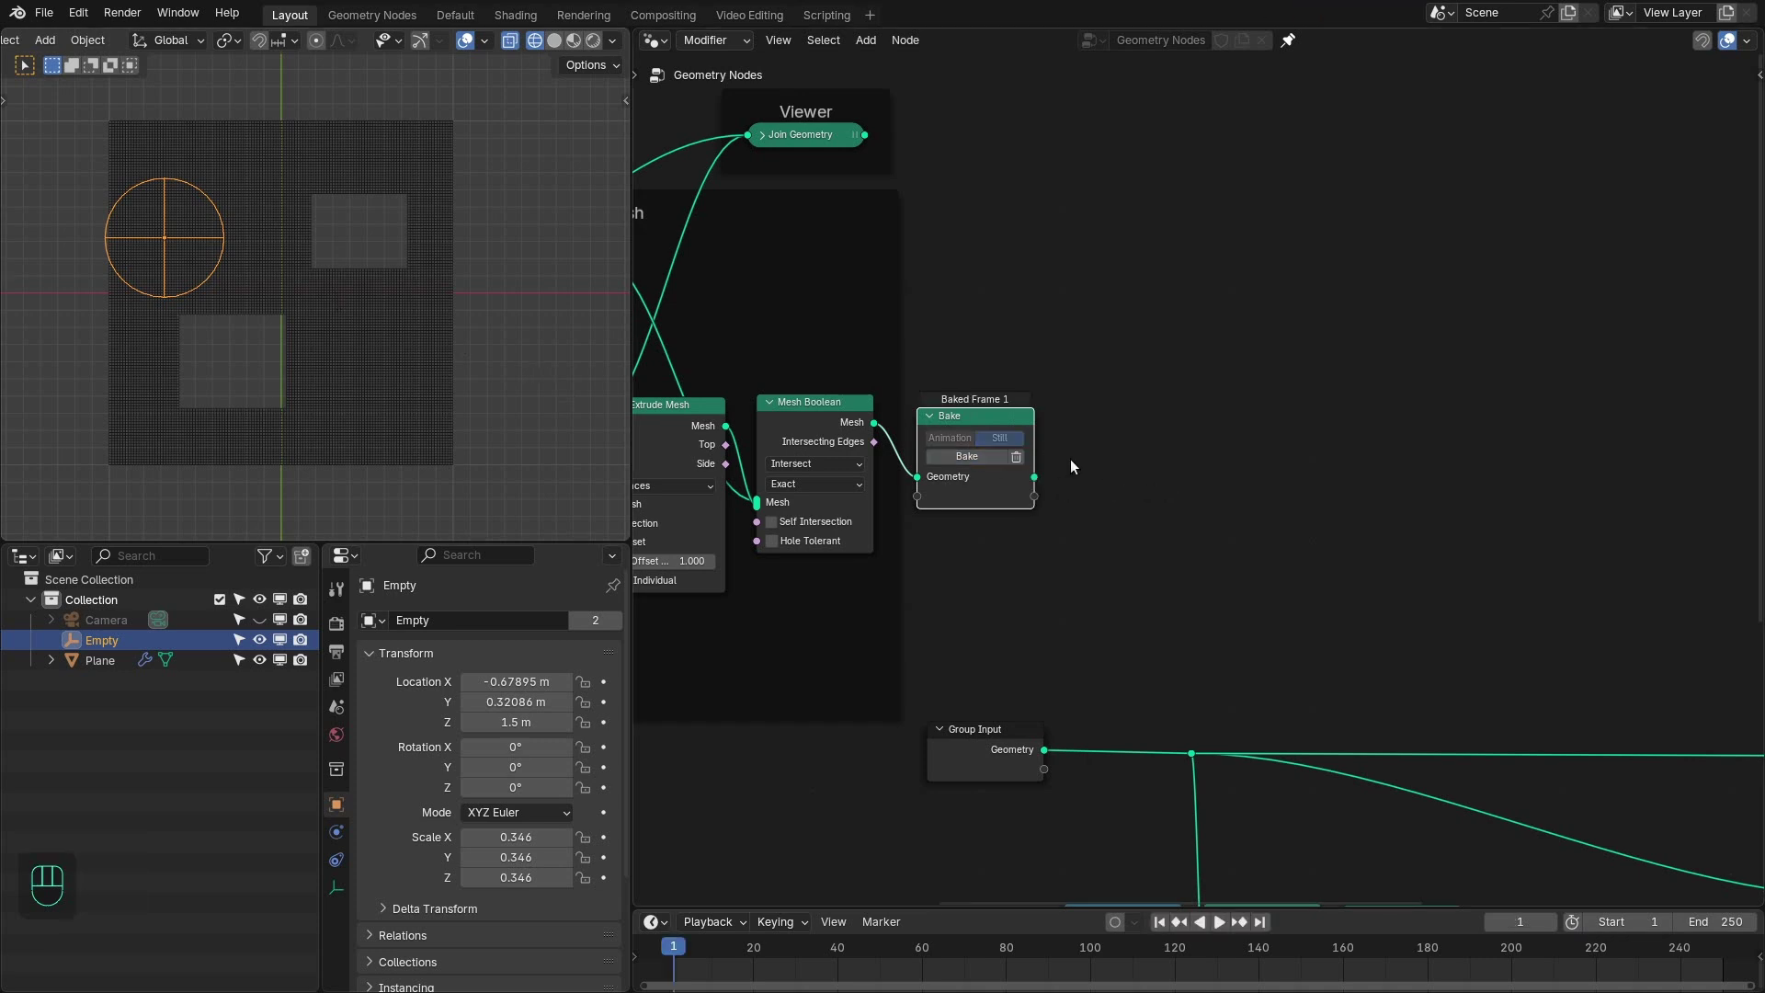
key(ctrl+s)
- Move the empty toward the start of the 'Extra Nodes' text in top view
click(986, 296)
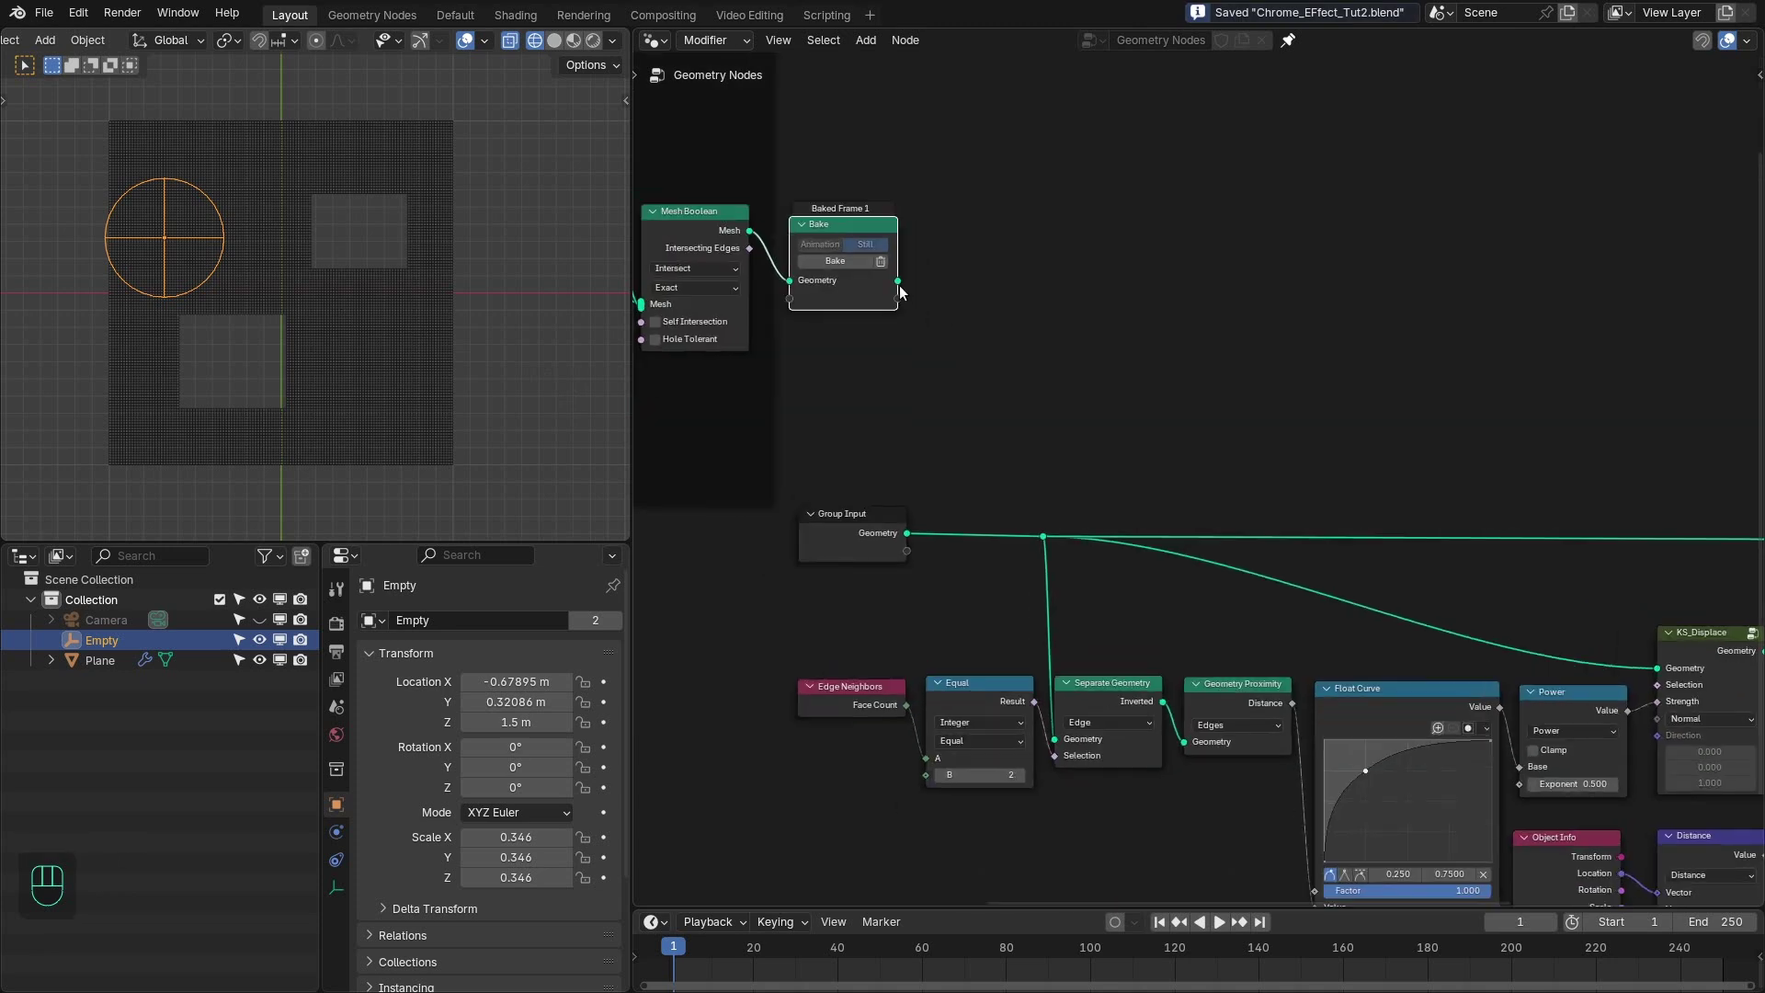
drag(905, 291, 1050, 542)
key(KP_7)
drag(282, 369, 374, 368)
middle_click(374, 369)
right_click(420, 241)
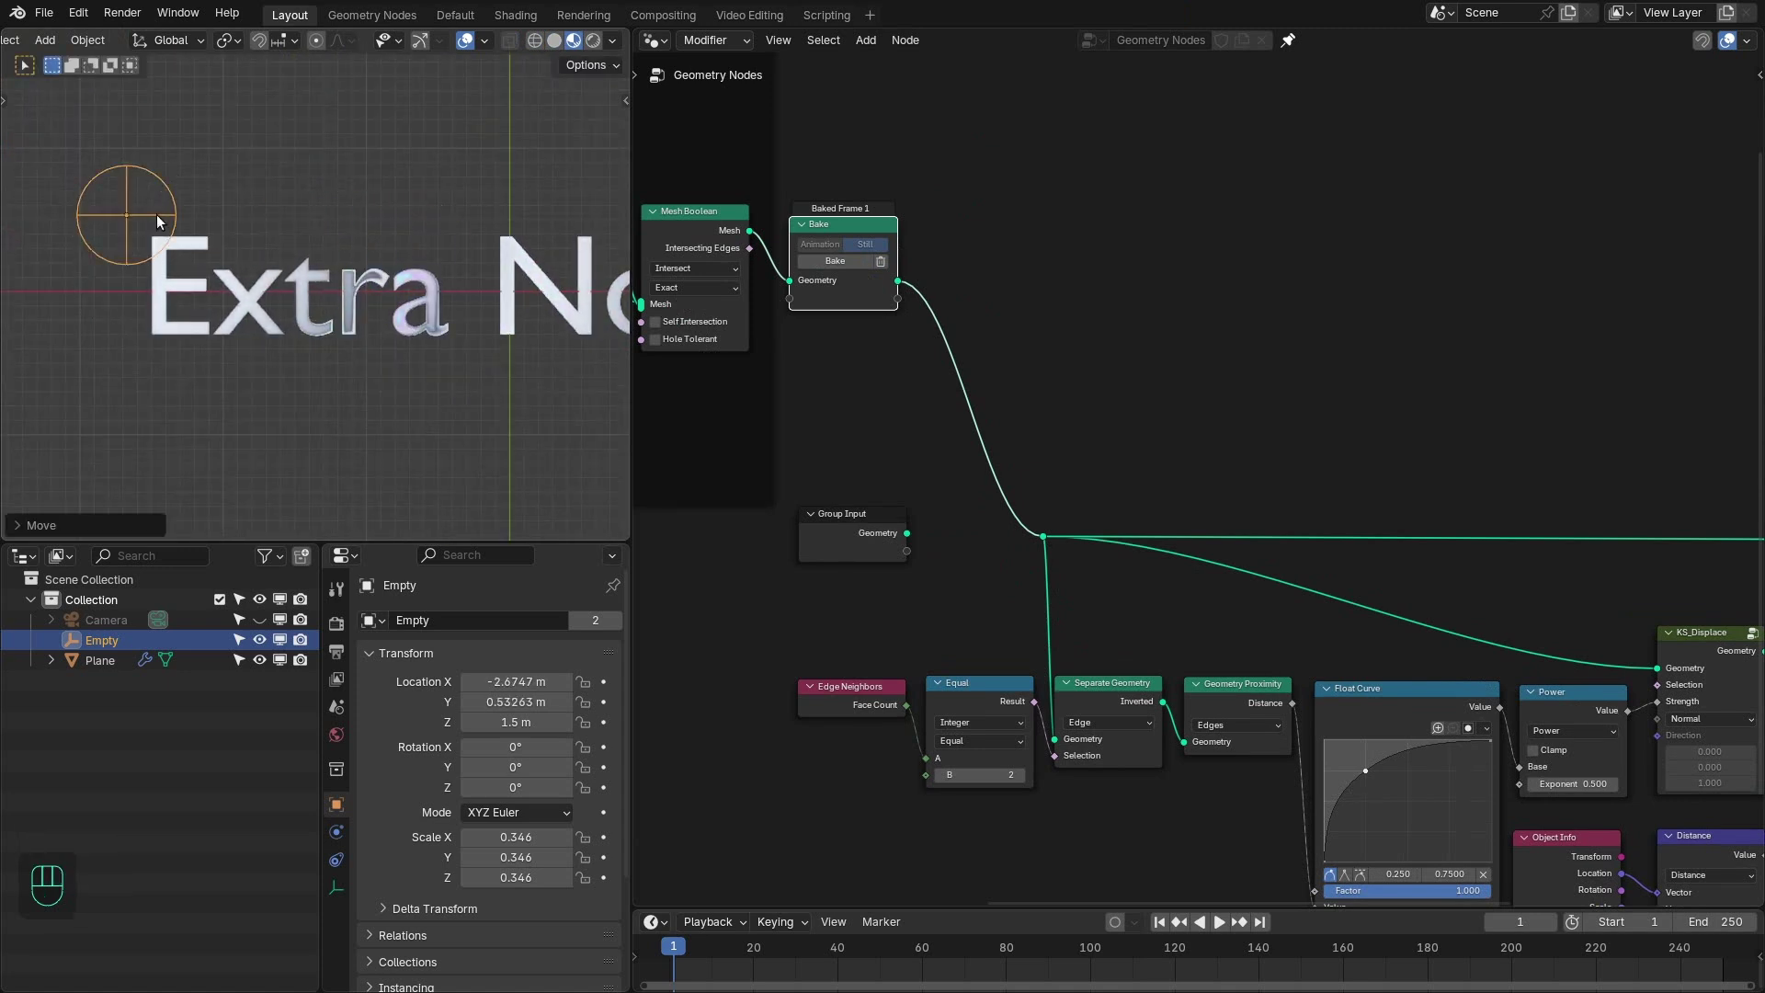
- Inspect the rainbow-shaded lettering in a maximized 3D view with playback running, then restore the layout
key(space)
drag(378, 312, 423, 250)
key(ctrl+space)
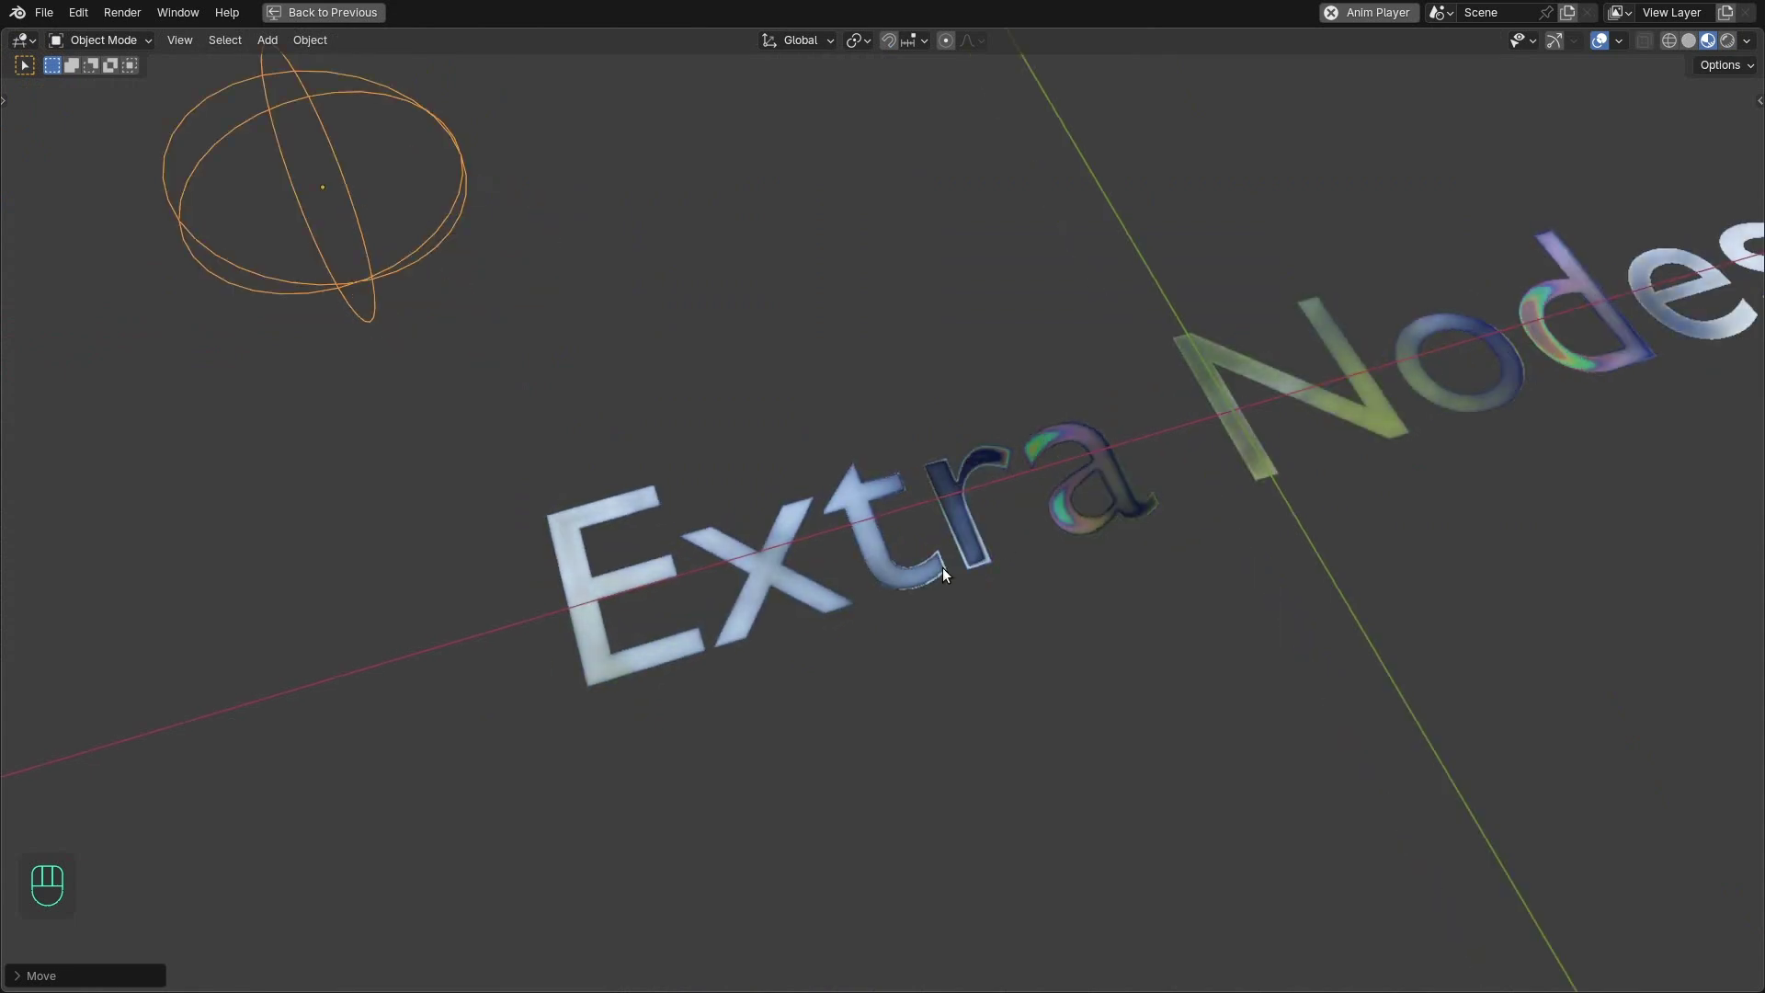
key(space)
drag(1066, 526, 1097, 496)
key(space)
- Pan to the output nodes, select Store Named Attribute and bring up the add-node search
drag(1060, 511, 1088, 504)
click(1148, 534)
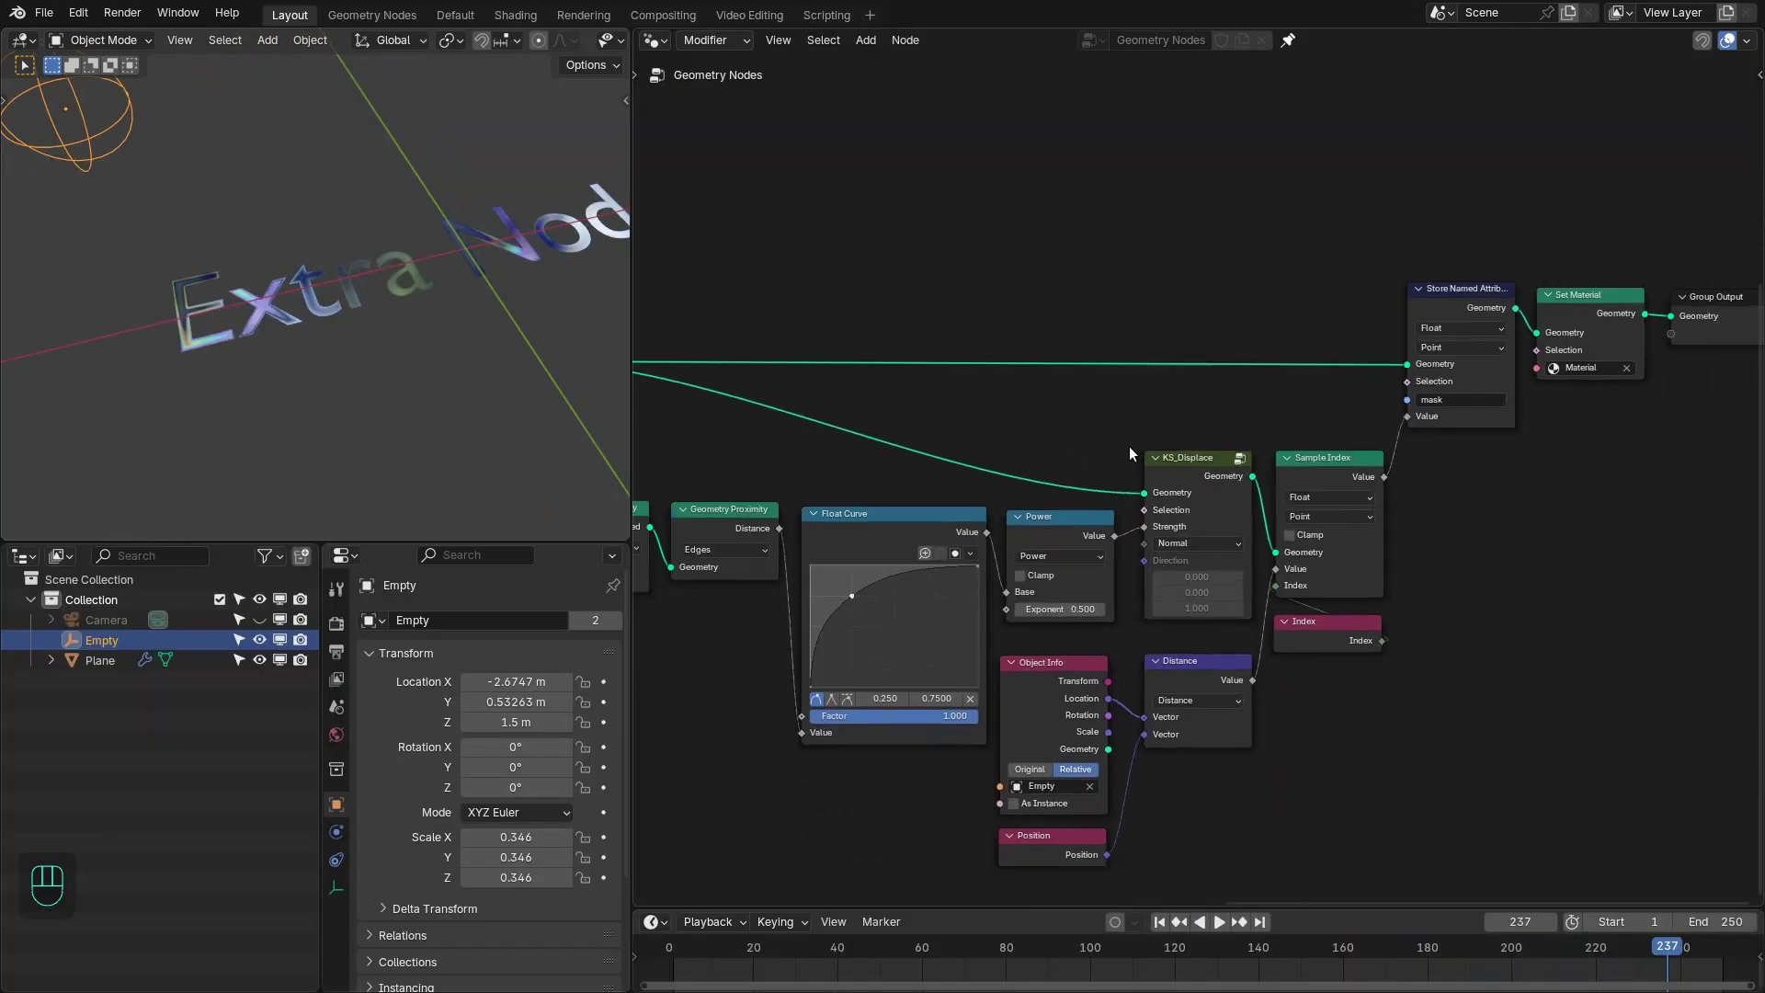
click(1176, 478)
right_click(1174, 724)
right_click(1257, 331)
key(shift+a)
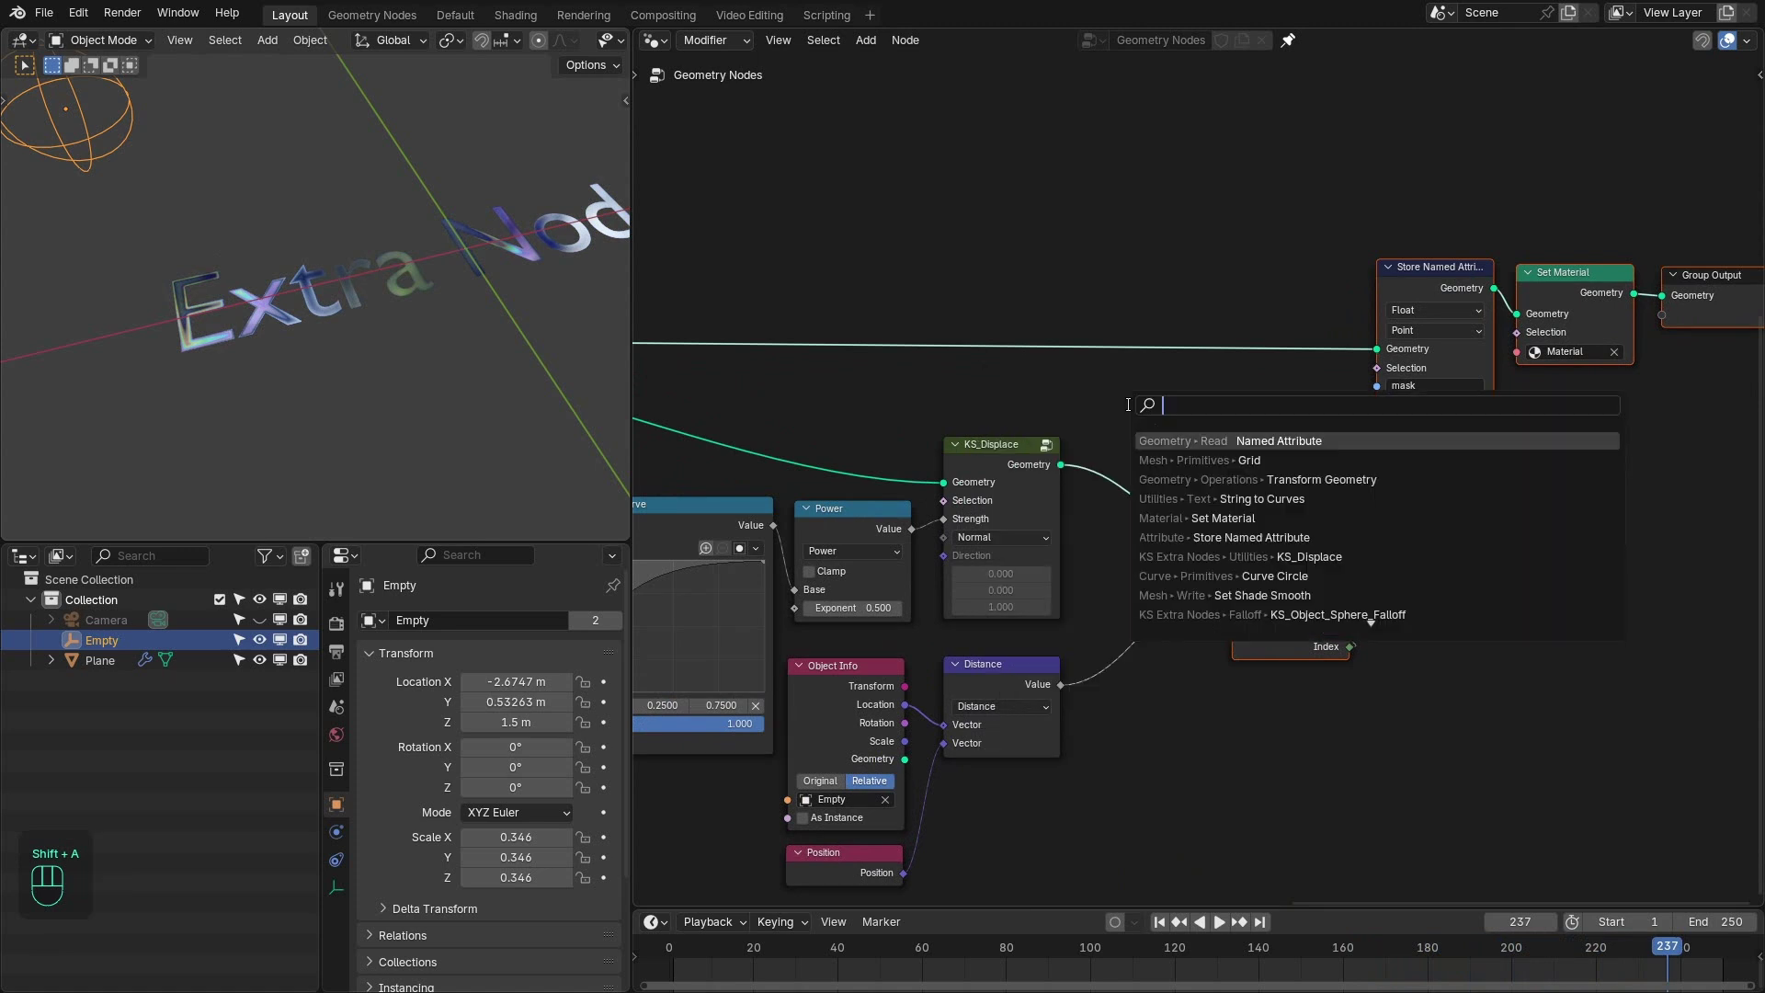
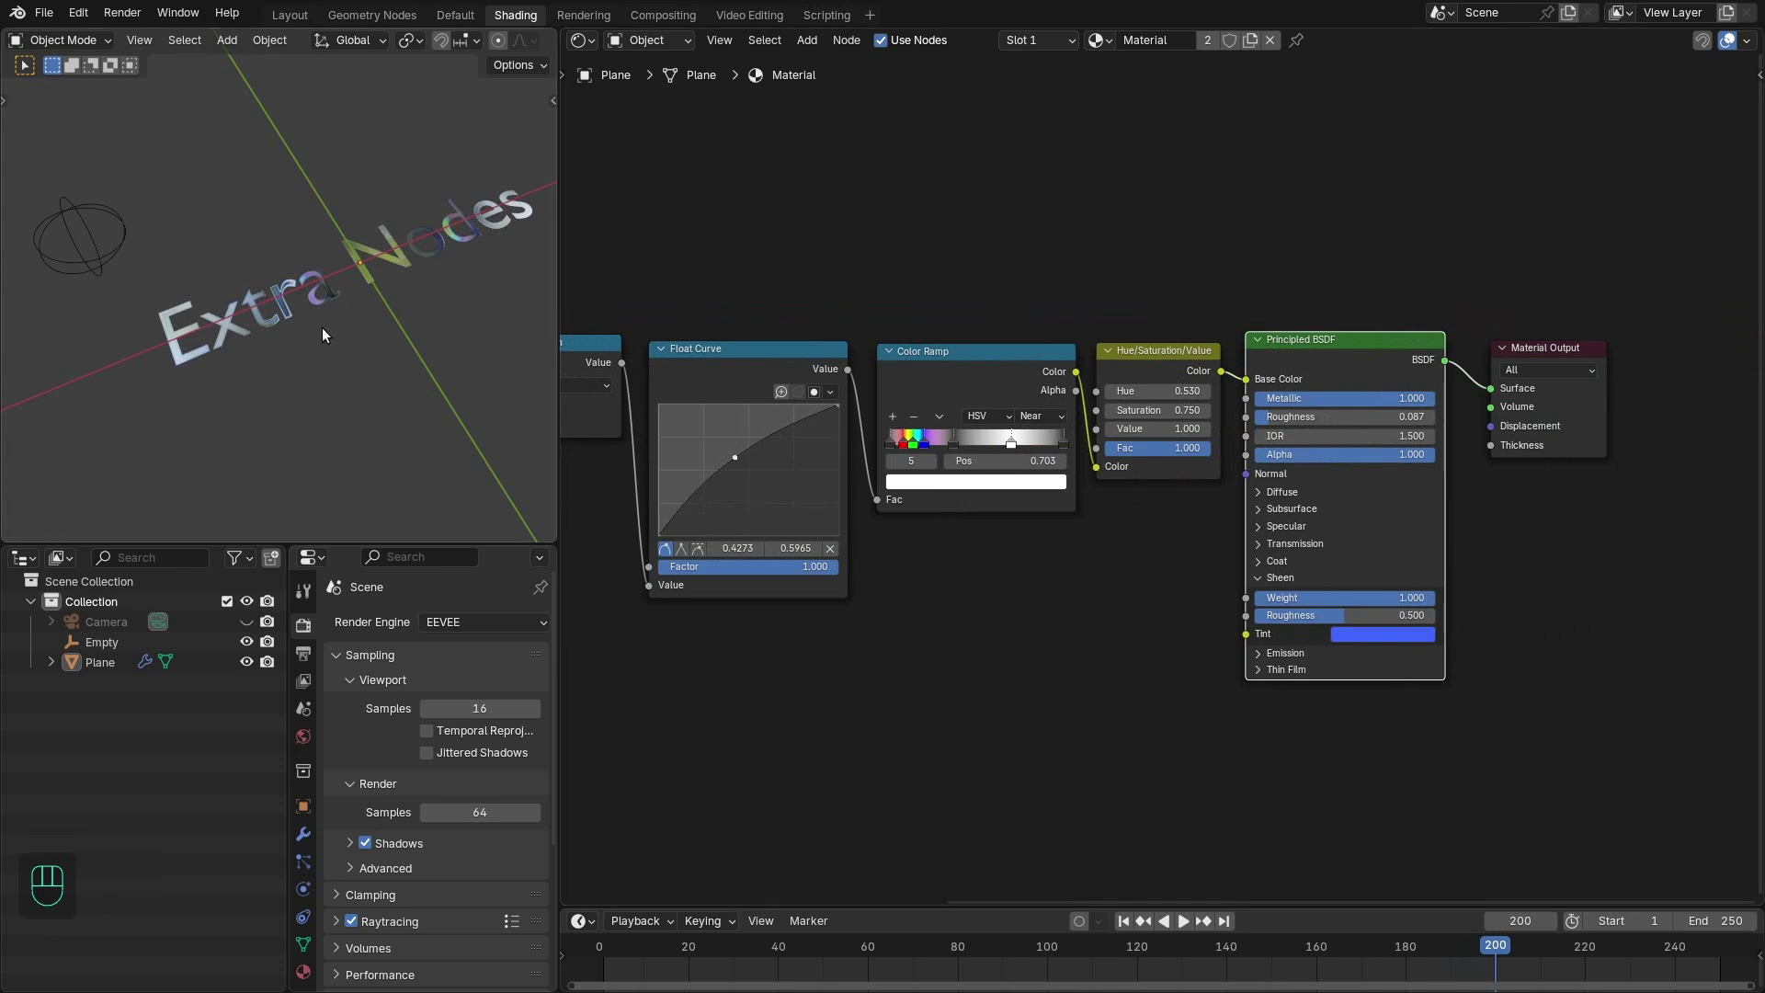
- Add an Invert Color node in the Shader Editor and feed the Fraction result into it
click(862, 308)
click(947, 363)
click(1258, 350)
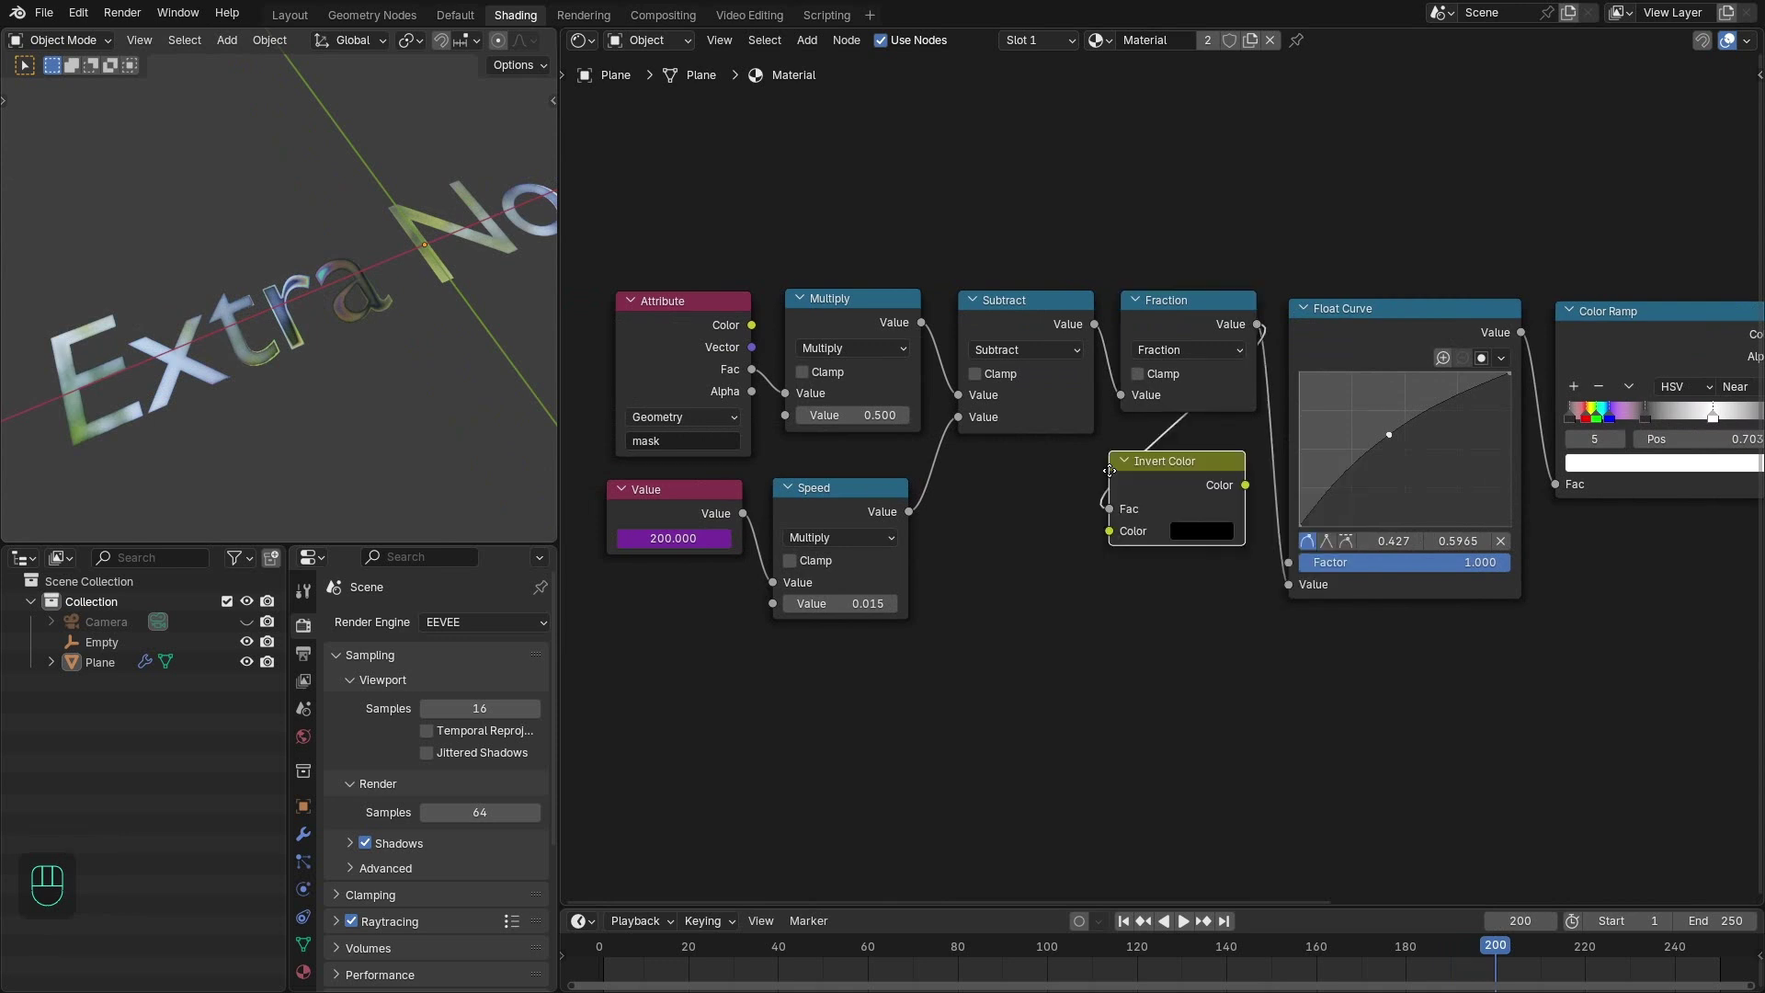
click(1115, 474)
click(1124, 510)
click(1123, 529)
drag(1249, 503, 1257, 540)
- Route the inverted colour into the Float Curve, play the animation and return to the geometry layout
click(1216, 491)
drag(1208, 487, 658, 414)
middle_click(266, 275)
middle_click(310, 302)
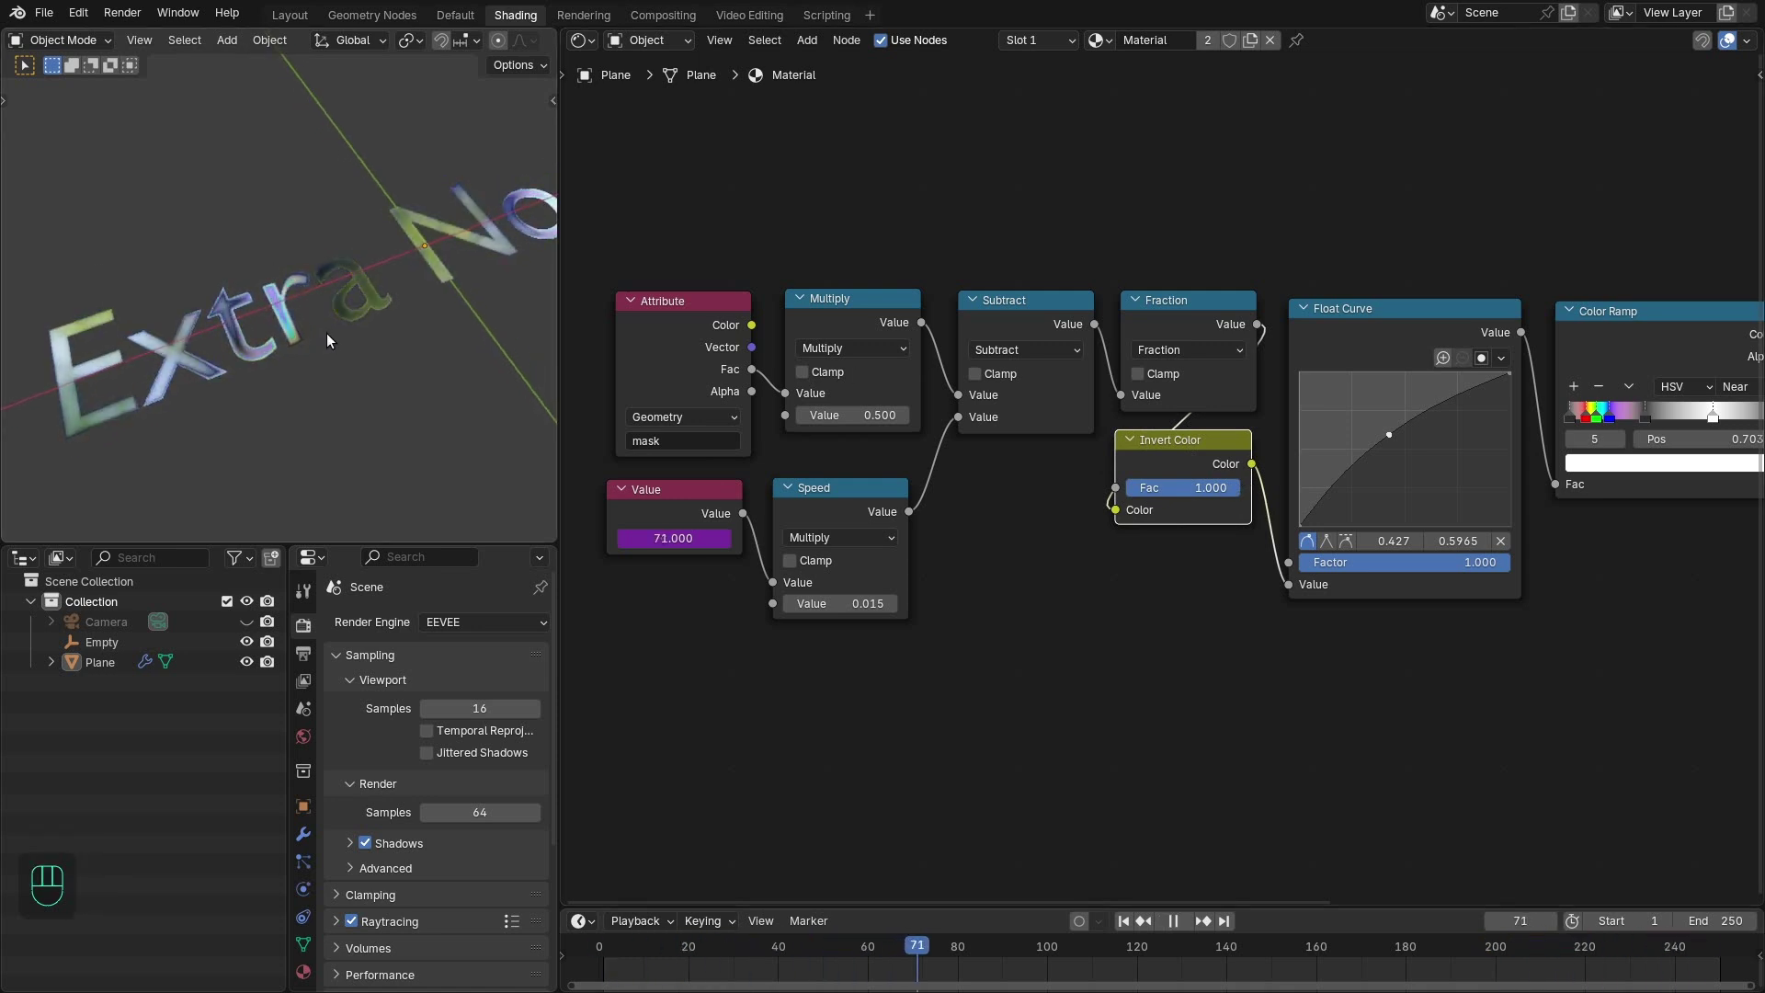
key(space)
key(space)
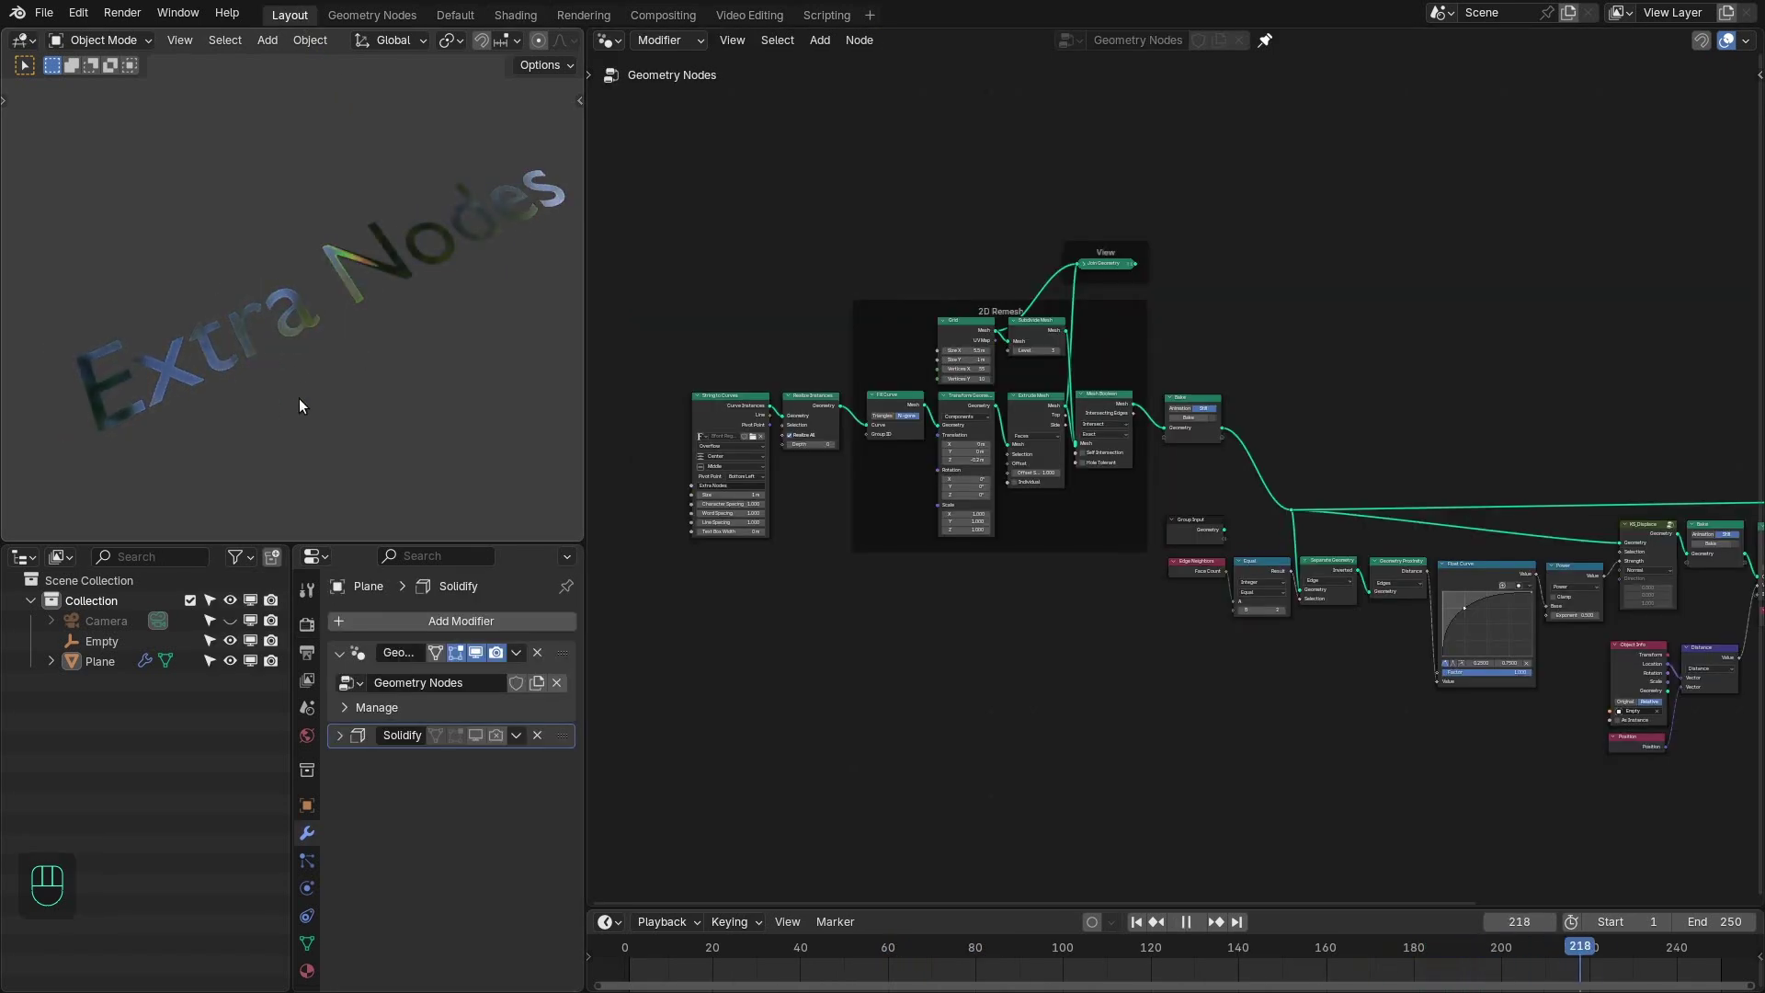
- Pause playback, zoom onto the String to Curves nodes and search the add menu for 'curve'
click(291, 386)
click(413, 344)
key(space)
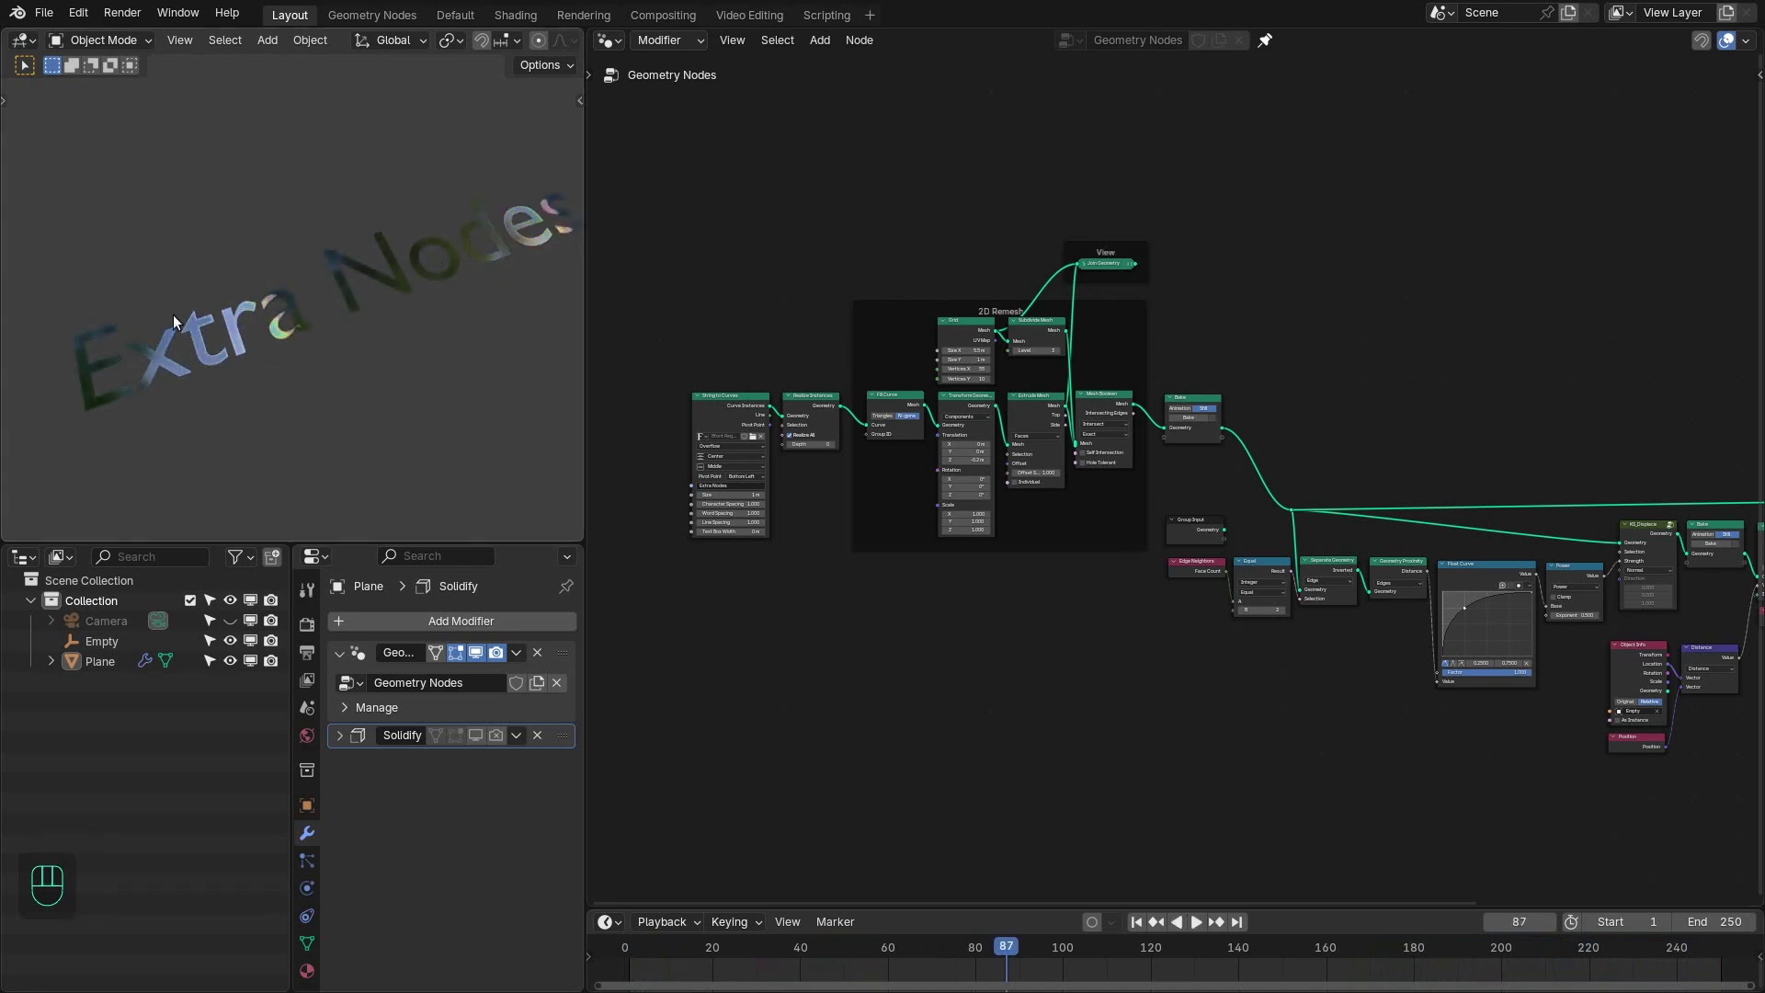
click(776, 308)
click(718, 372)
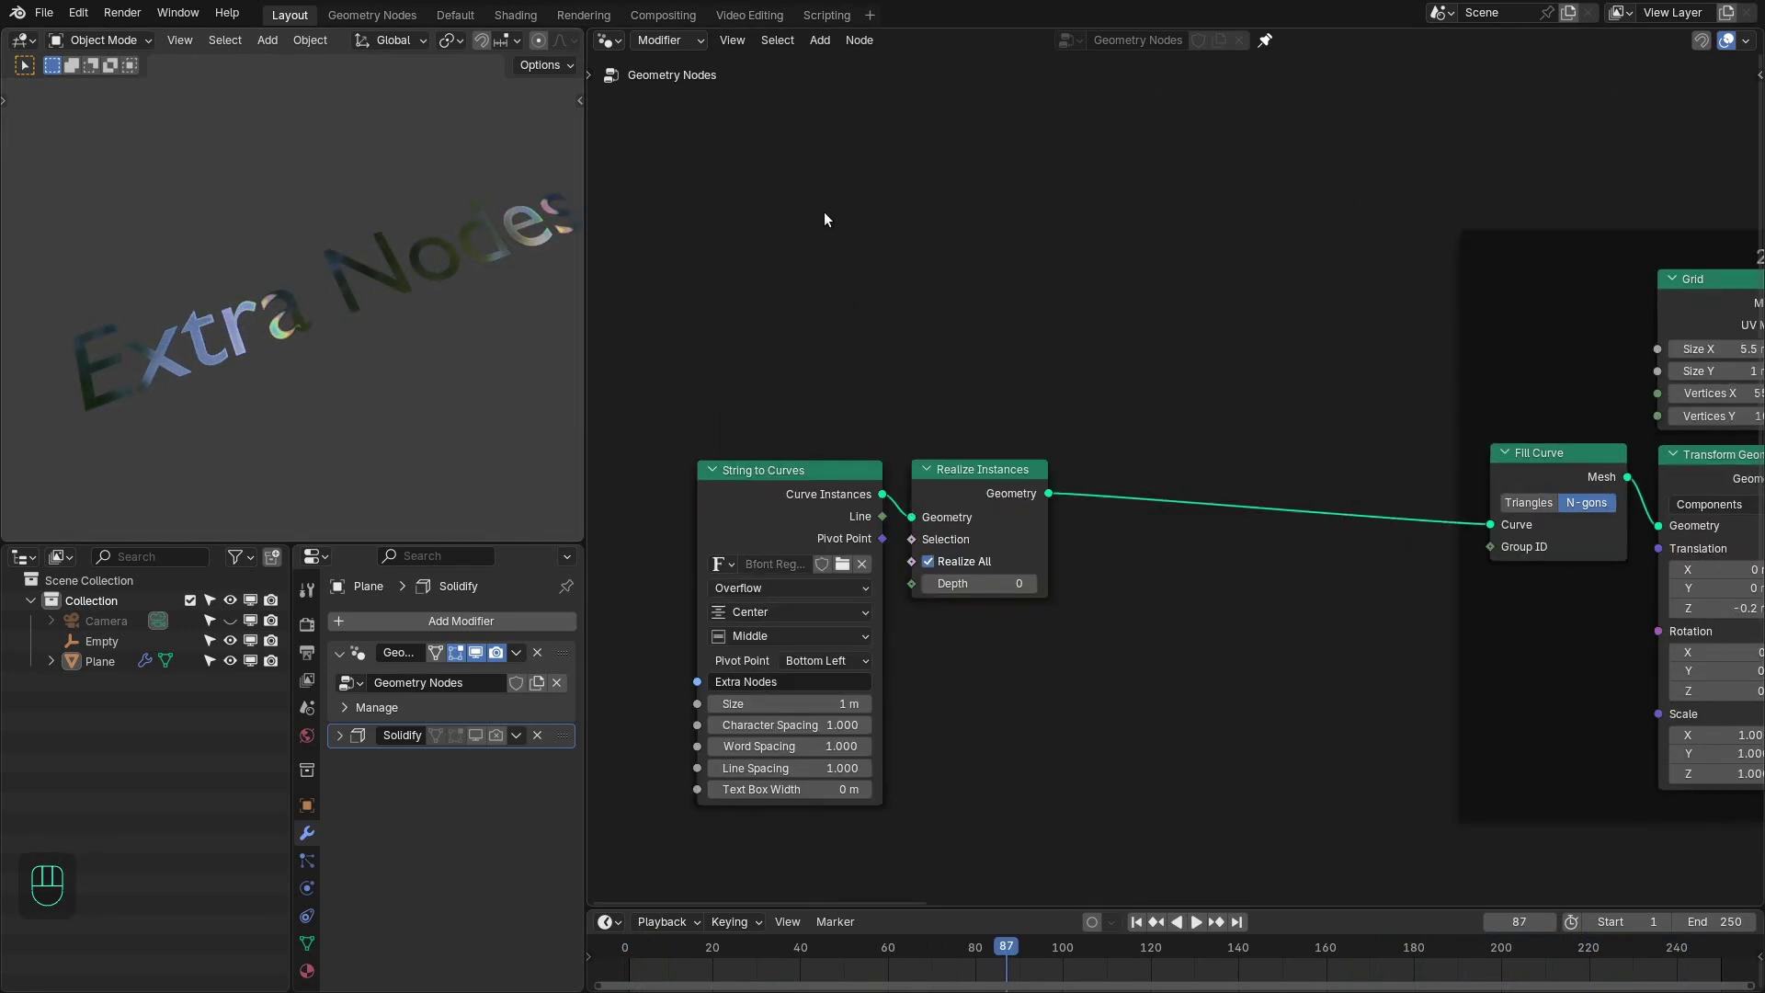
click(290, 343)
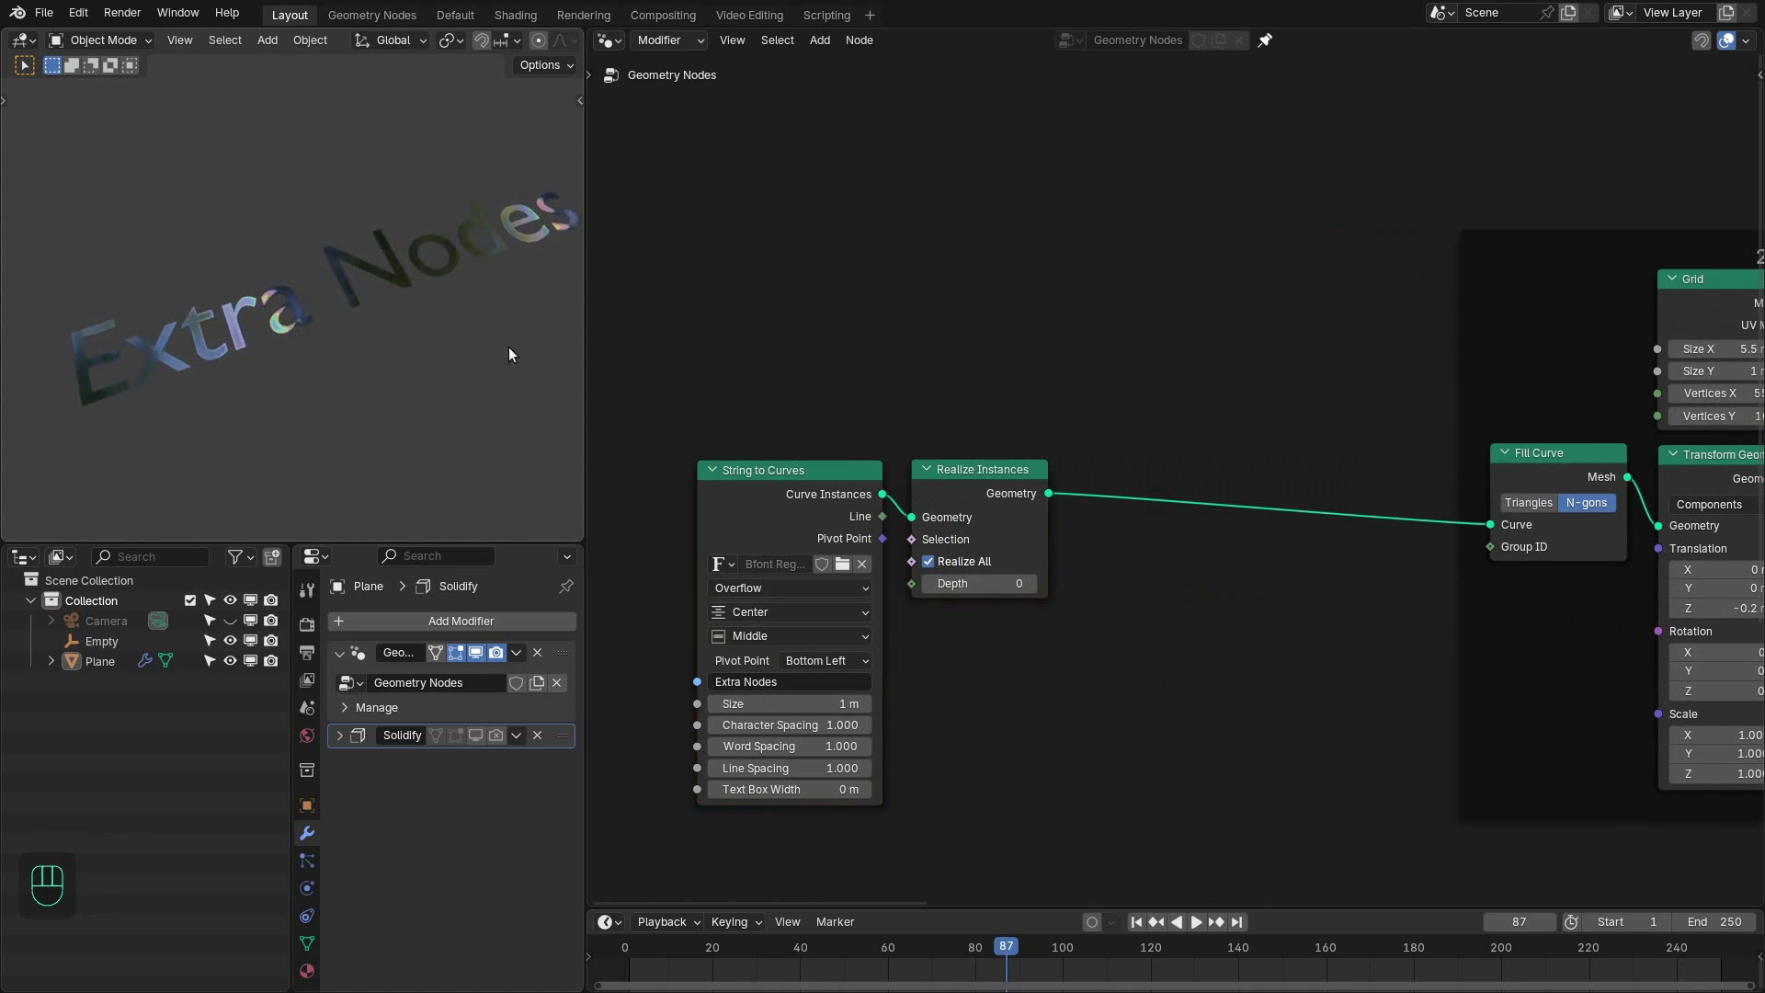
- Add a Curve Circle and Join Geometry, merging the circle with the text curves before Fill Curve
key(shift+a)
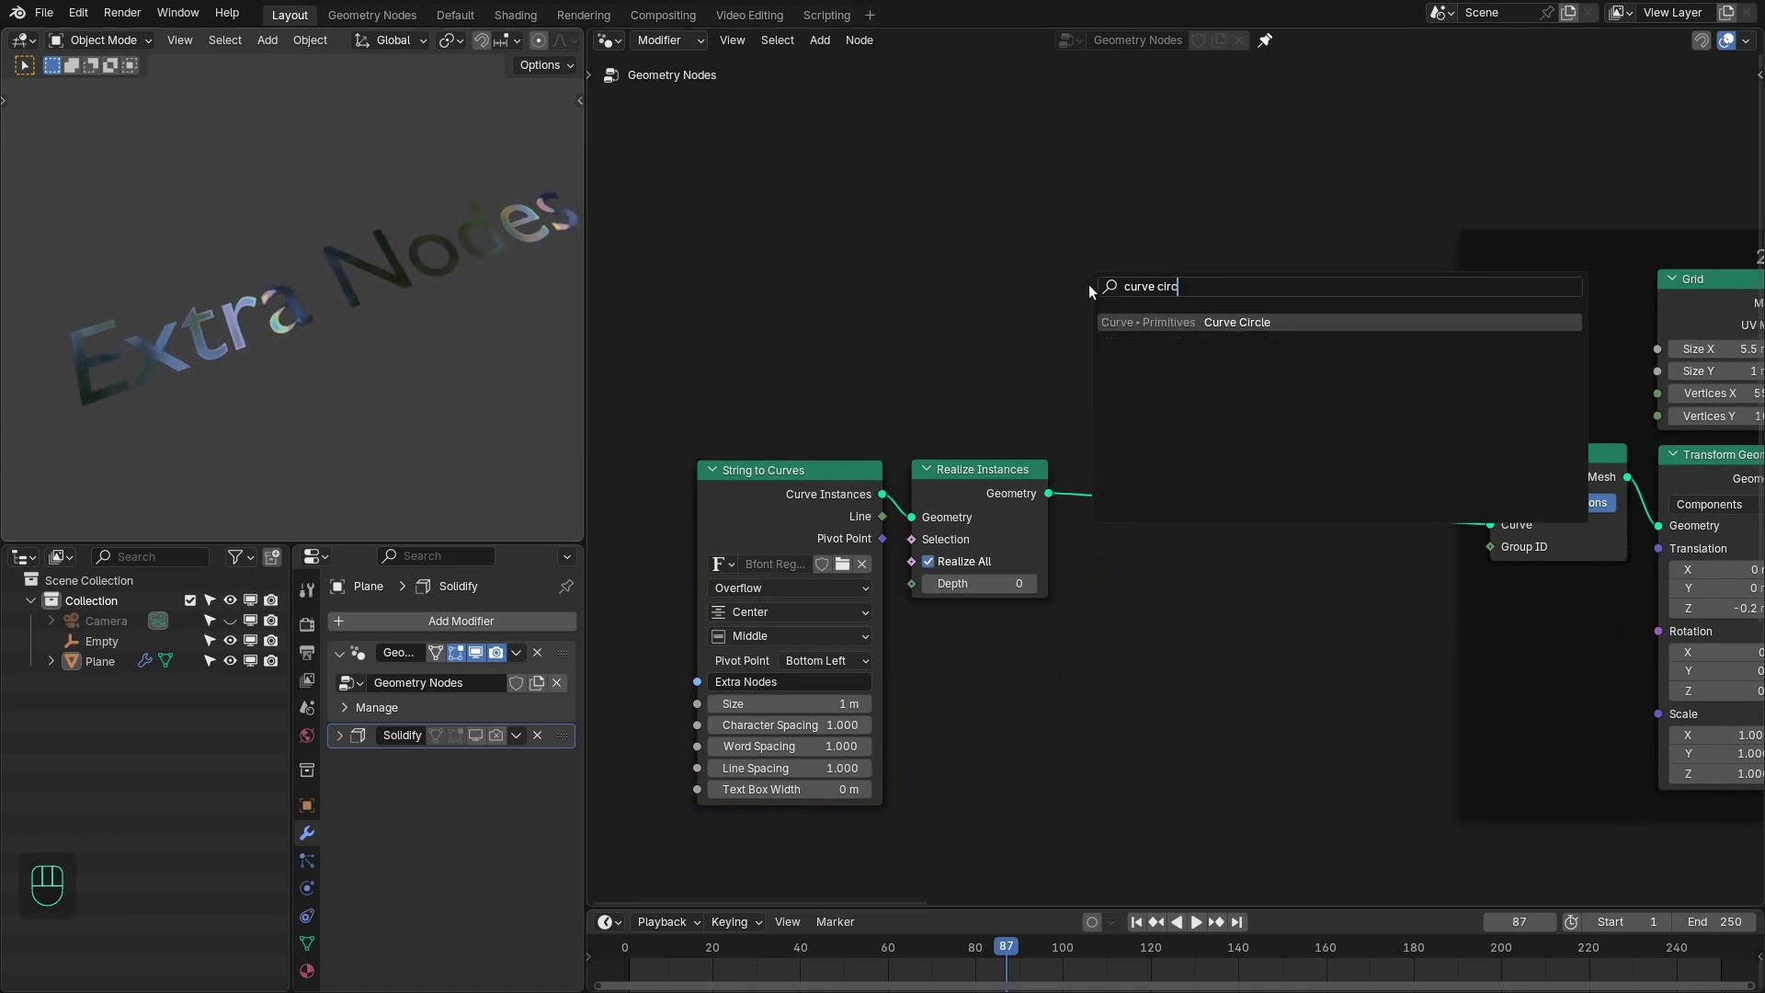
click(1054, 293)
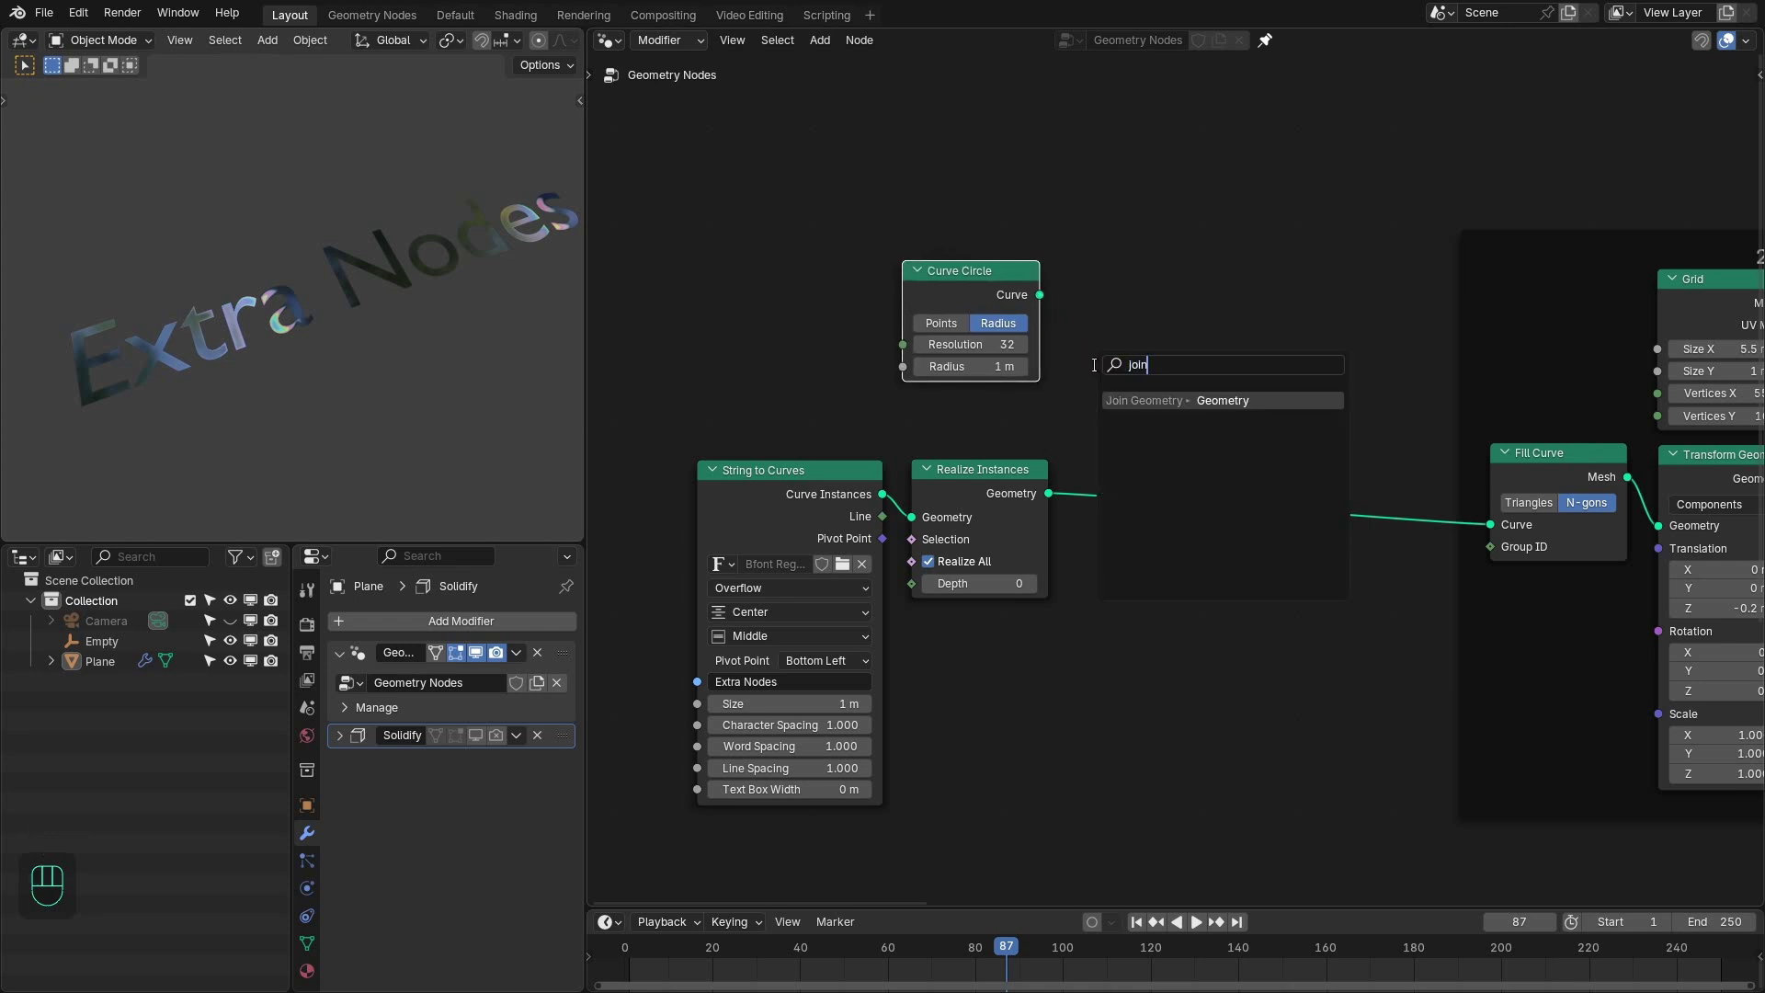
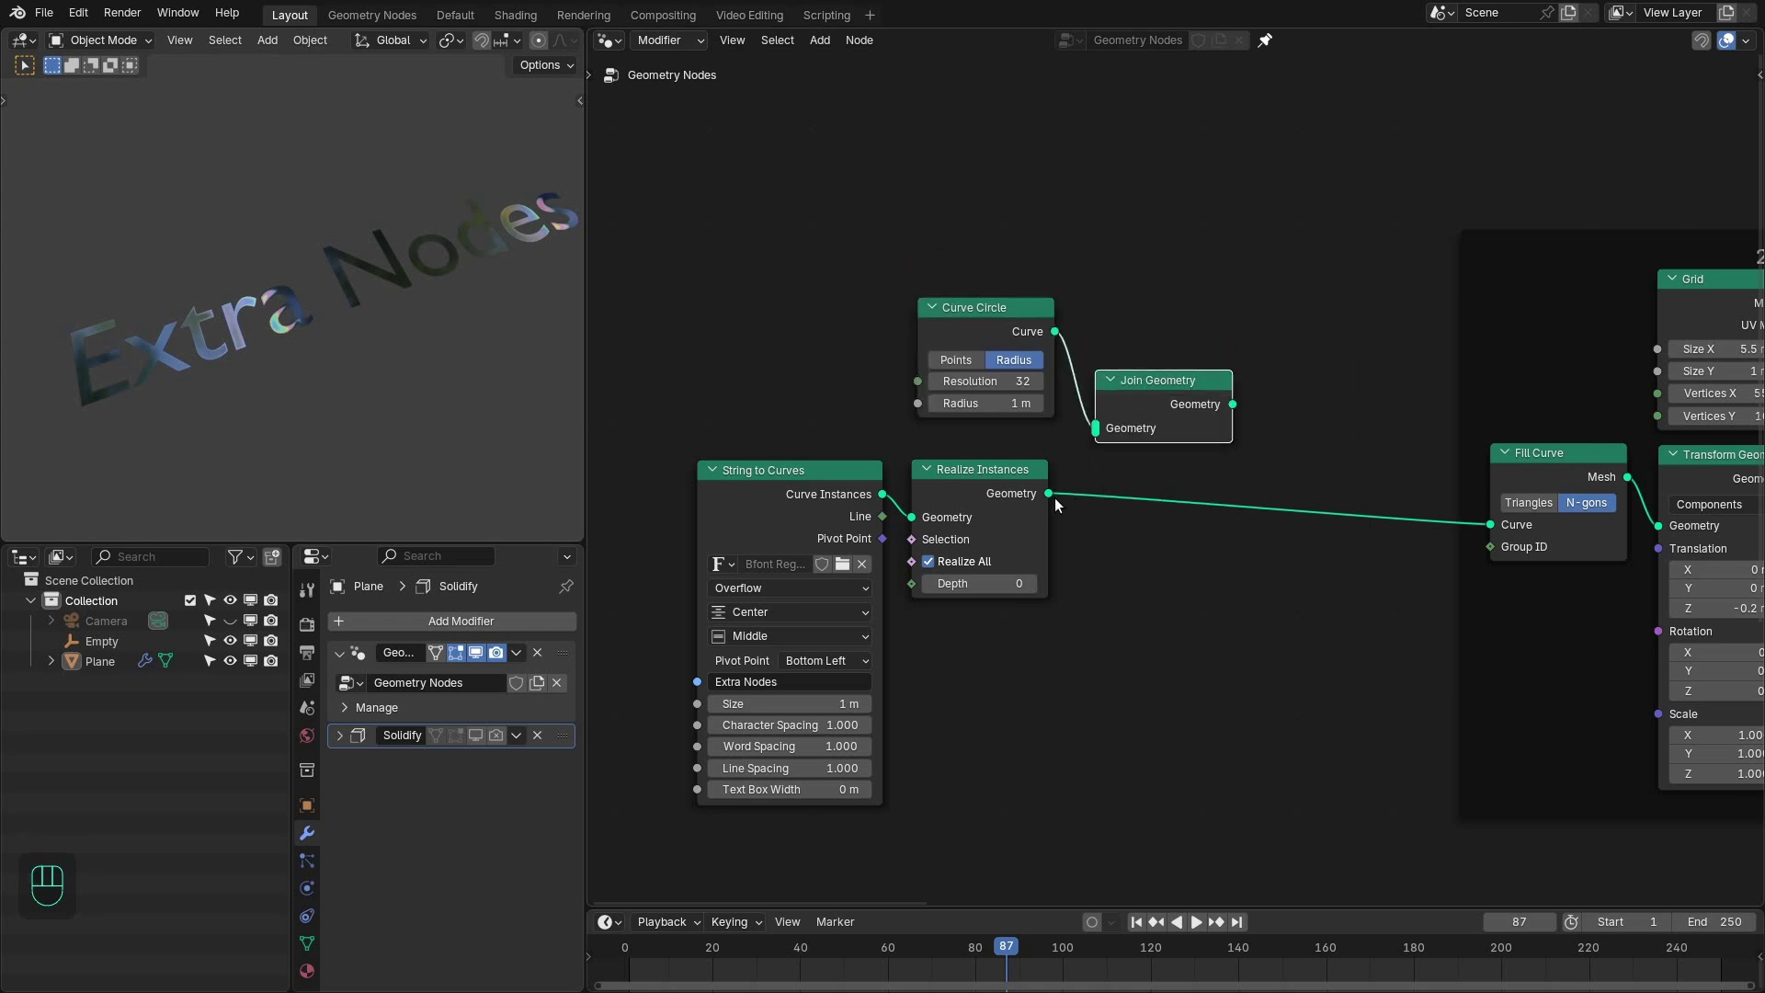
click(1059, 503)
drag(1086, 461, 1237, 410)
drag(1237, 408, 381, 282)
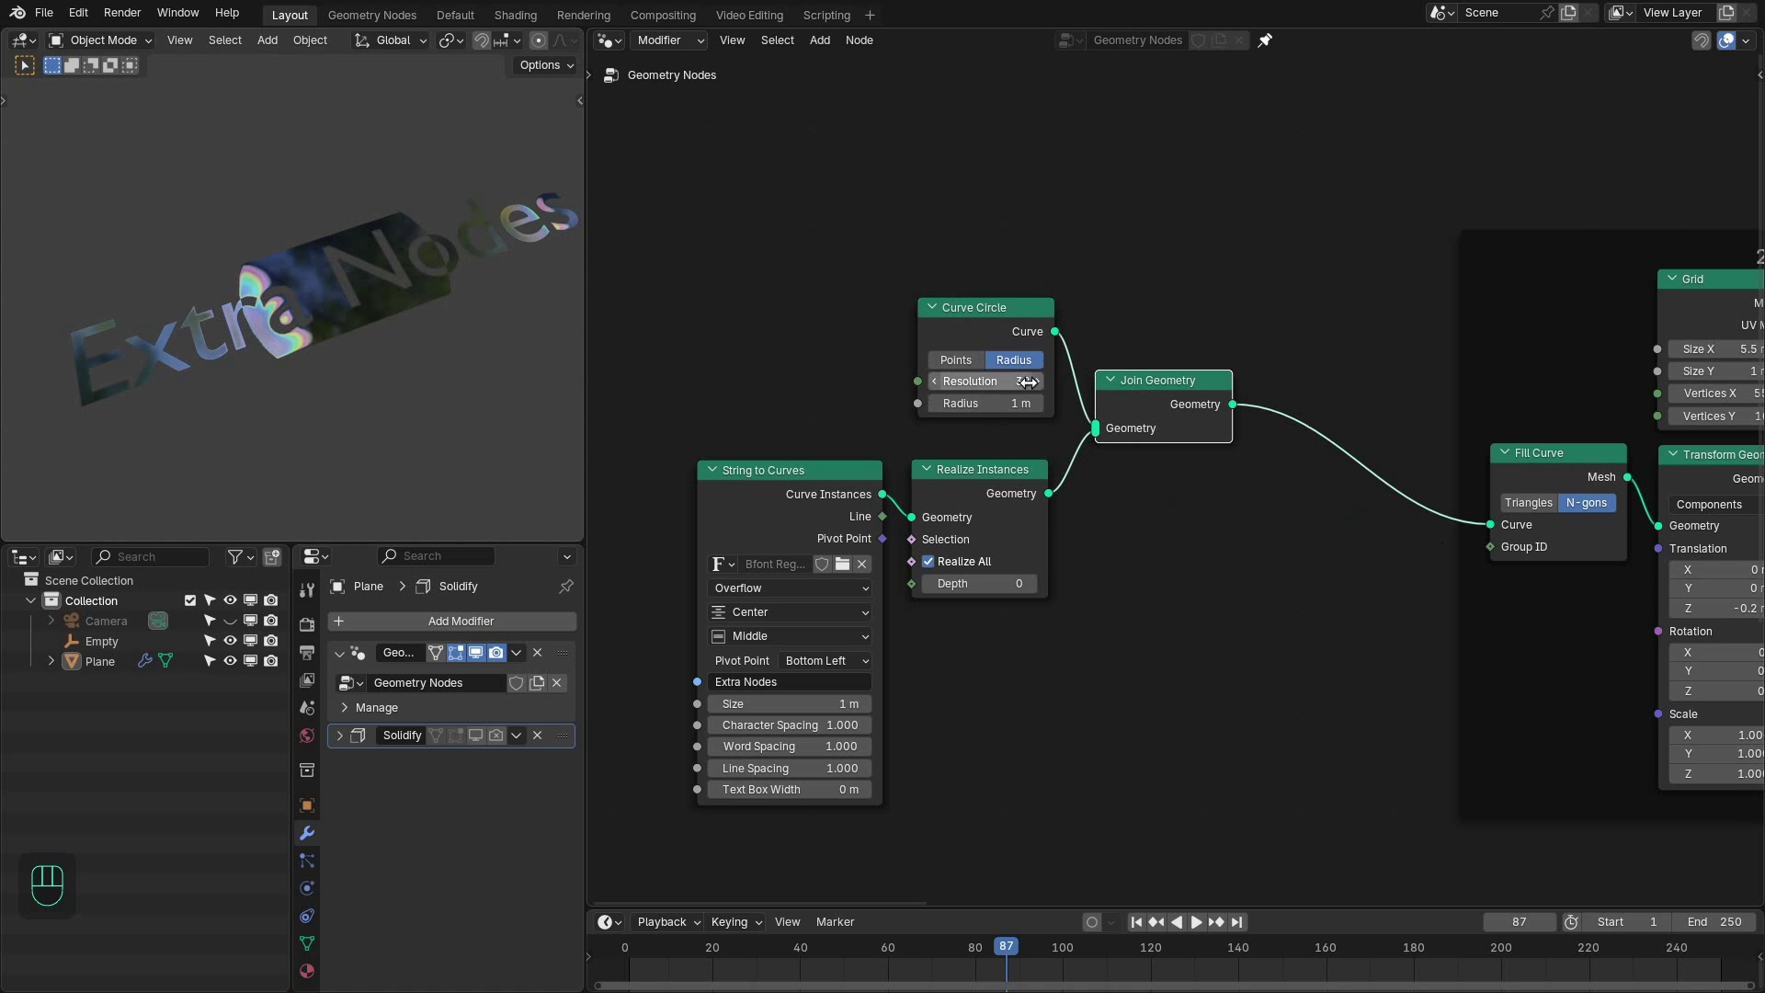
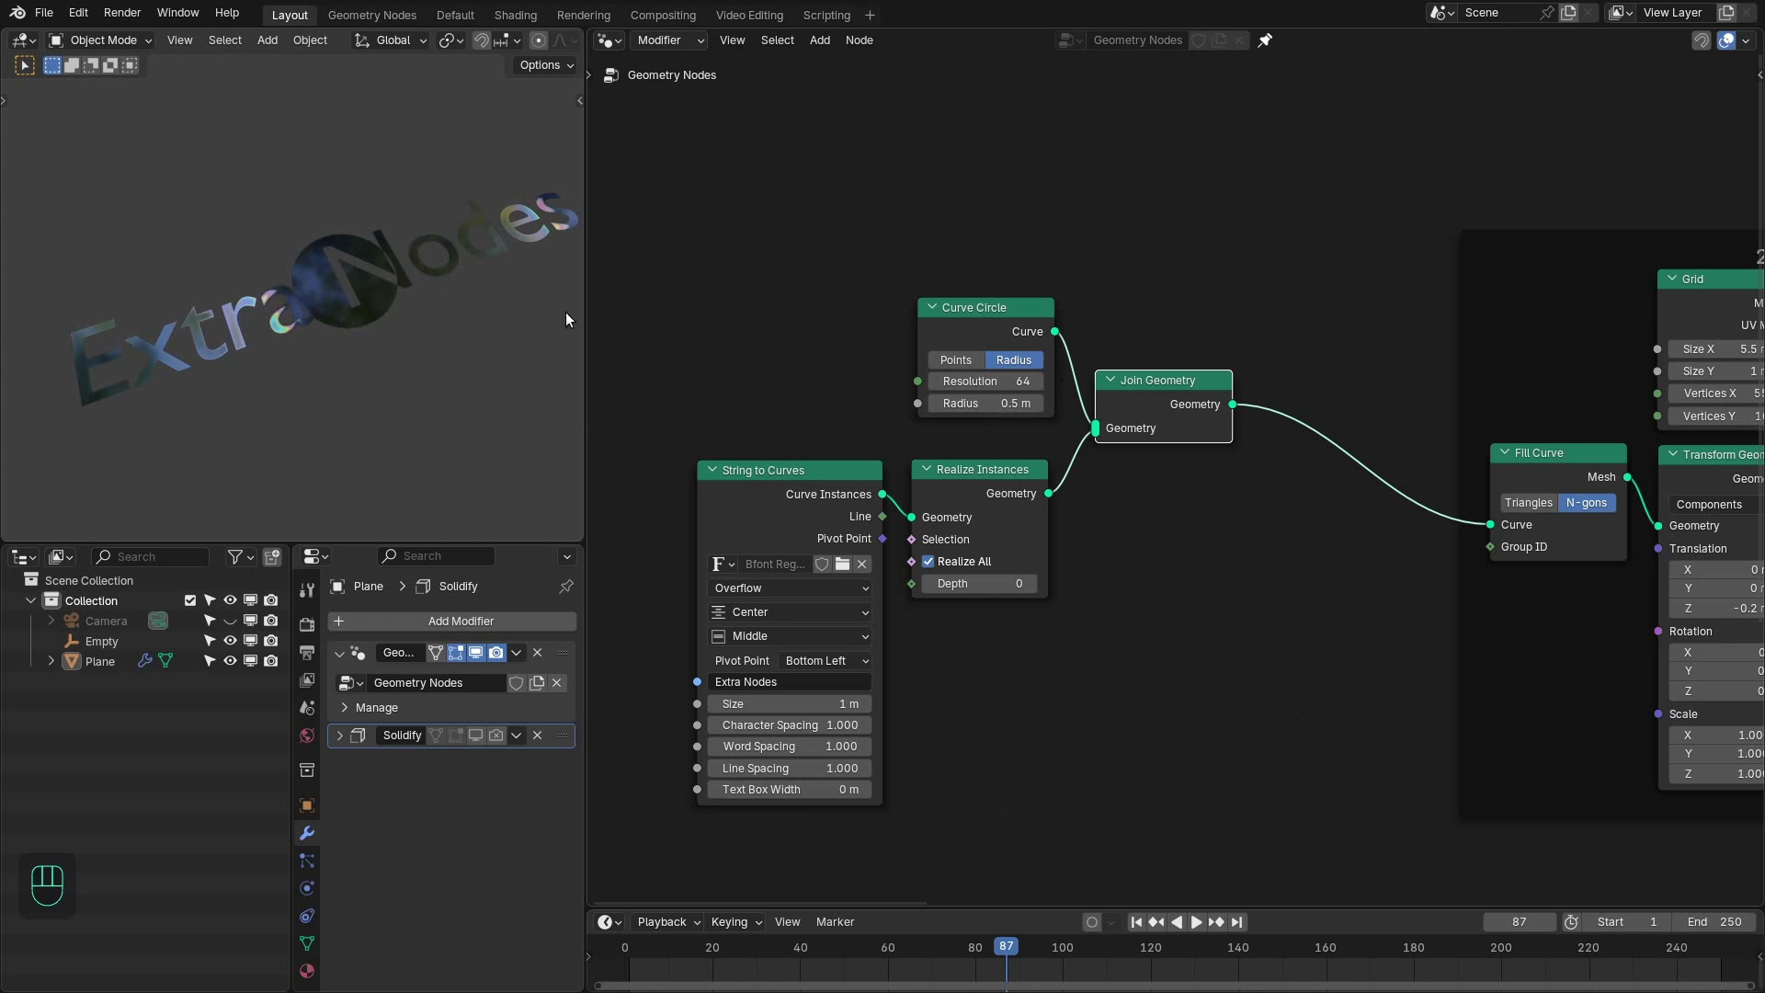
- Set the circle to Resolution 64 and Radius 0.5 m and preview the disc over the text
click(446, 288)
key(space)
click(406, 318)
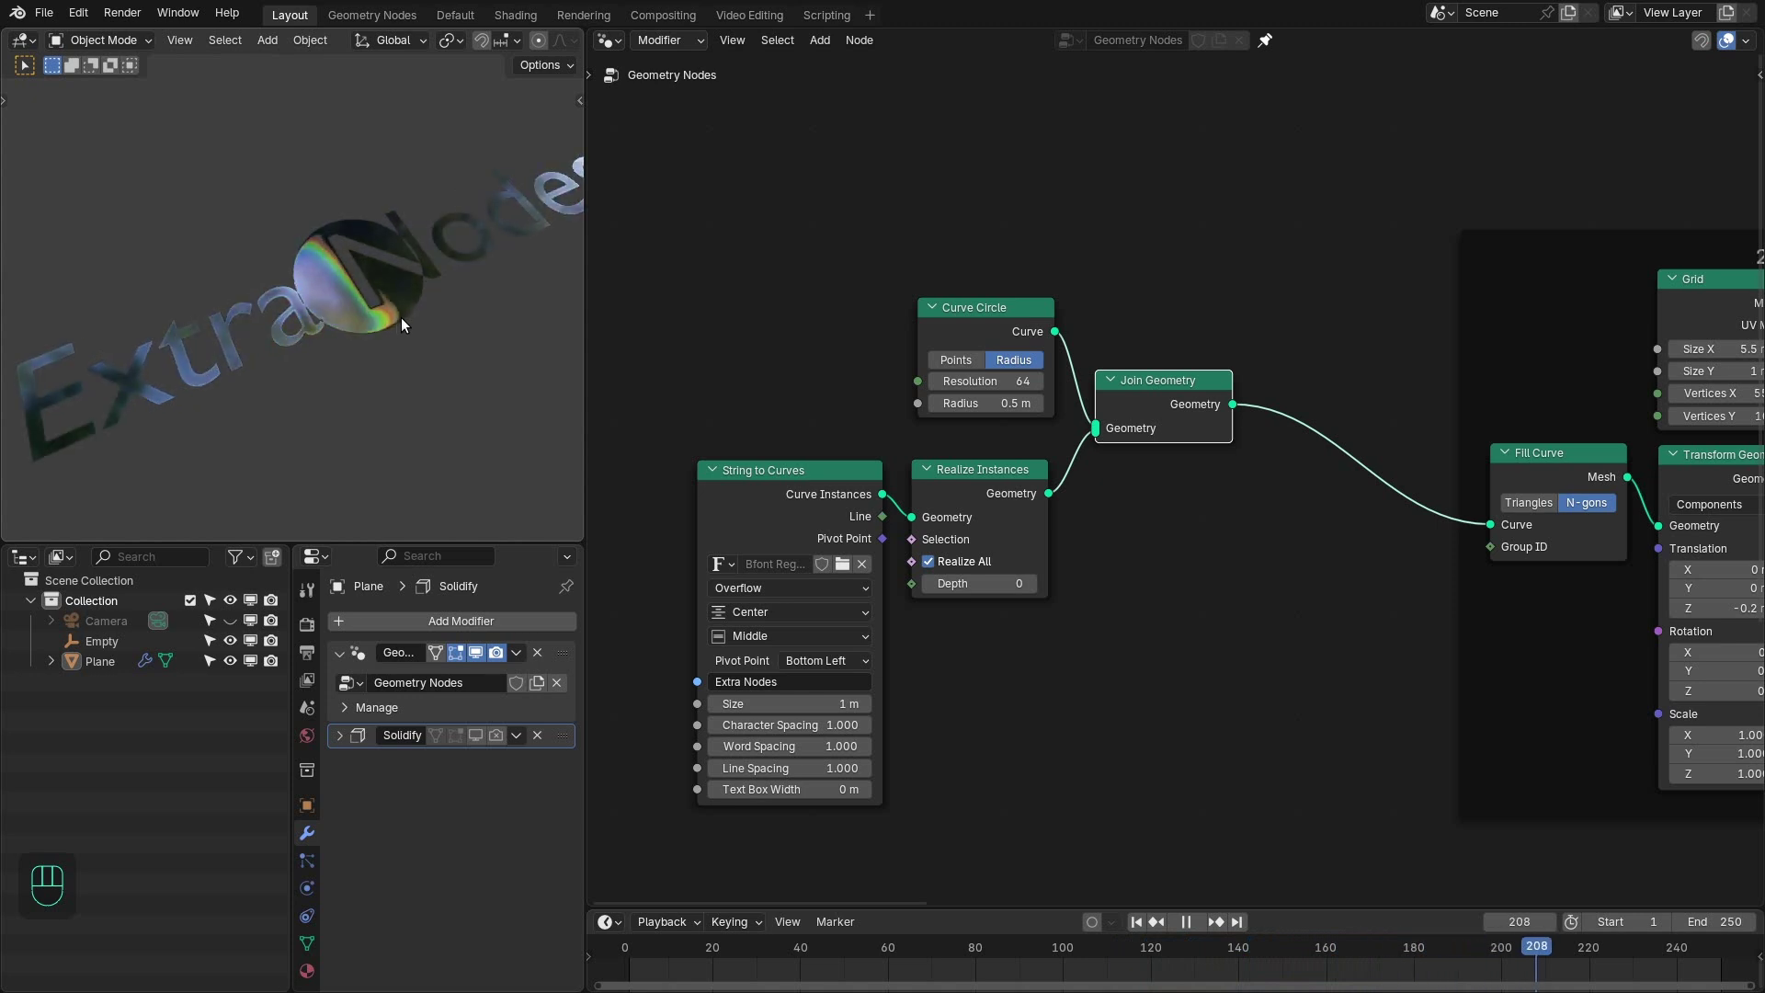
click(1176, 730)
key(space)
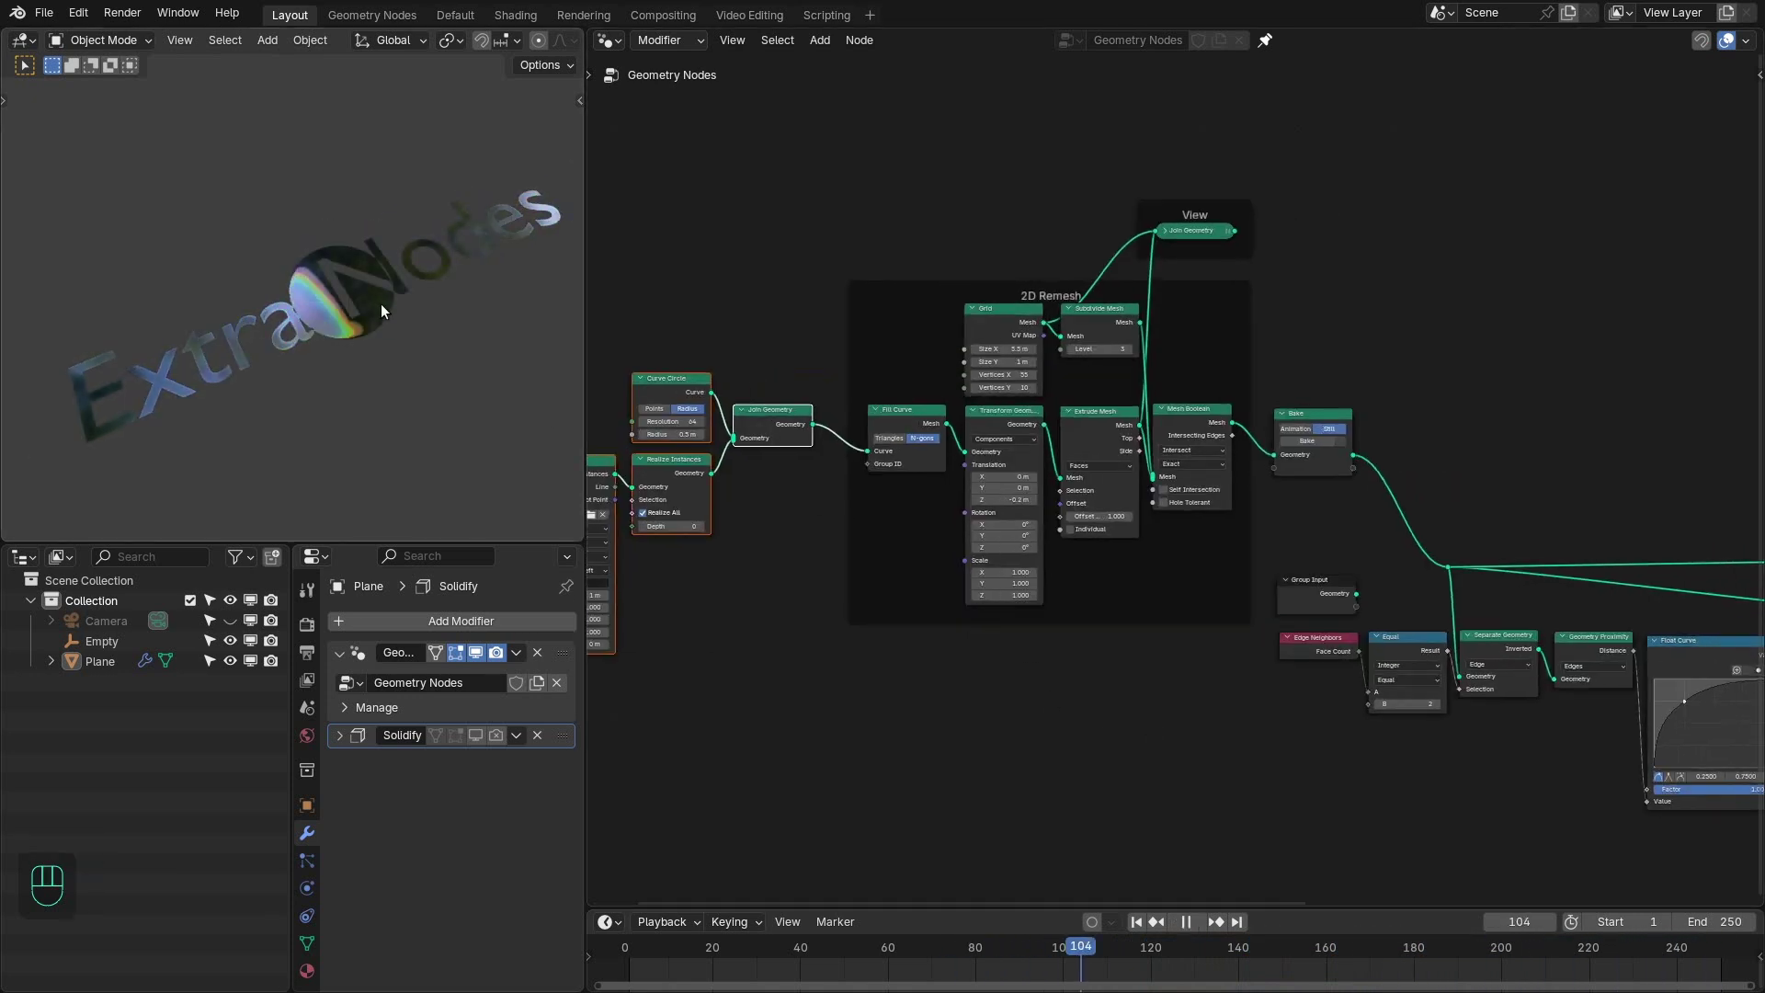
- Clear the stored bake on the Bake node so the new disc is included
drag(373, 348, 374, 355)
right_click(1125, 478)
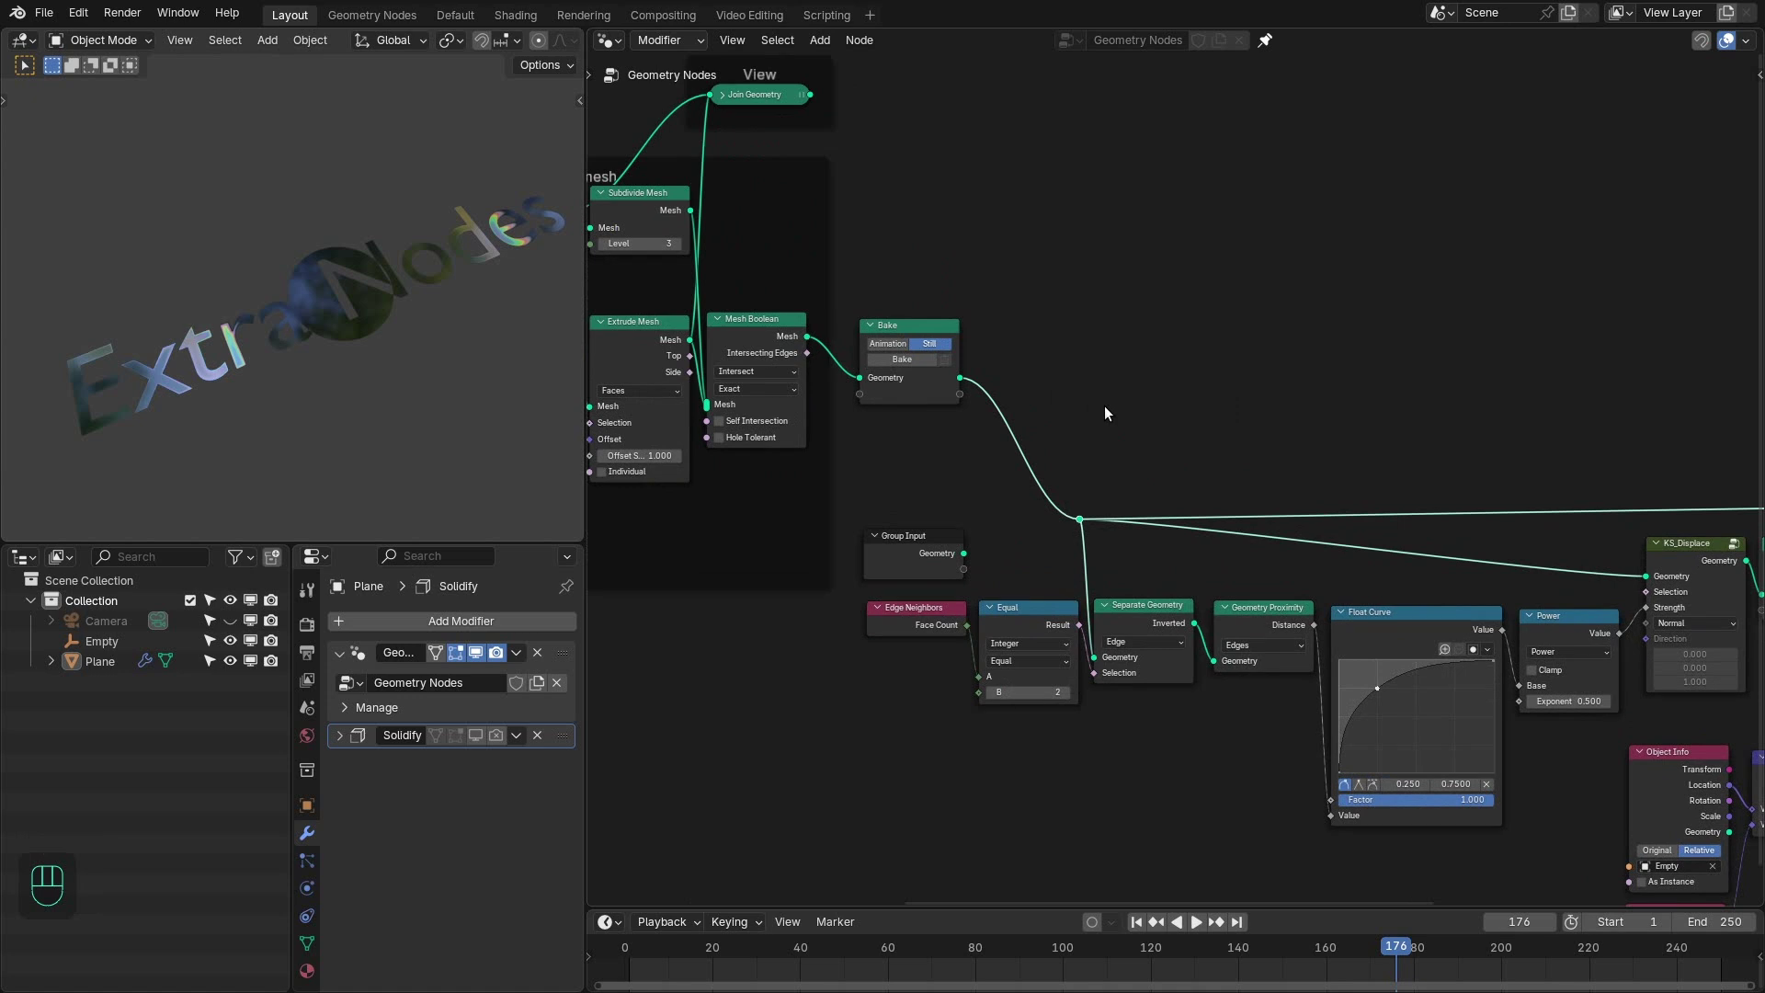
drag(1127, 504, 1105, 513)
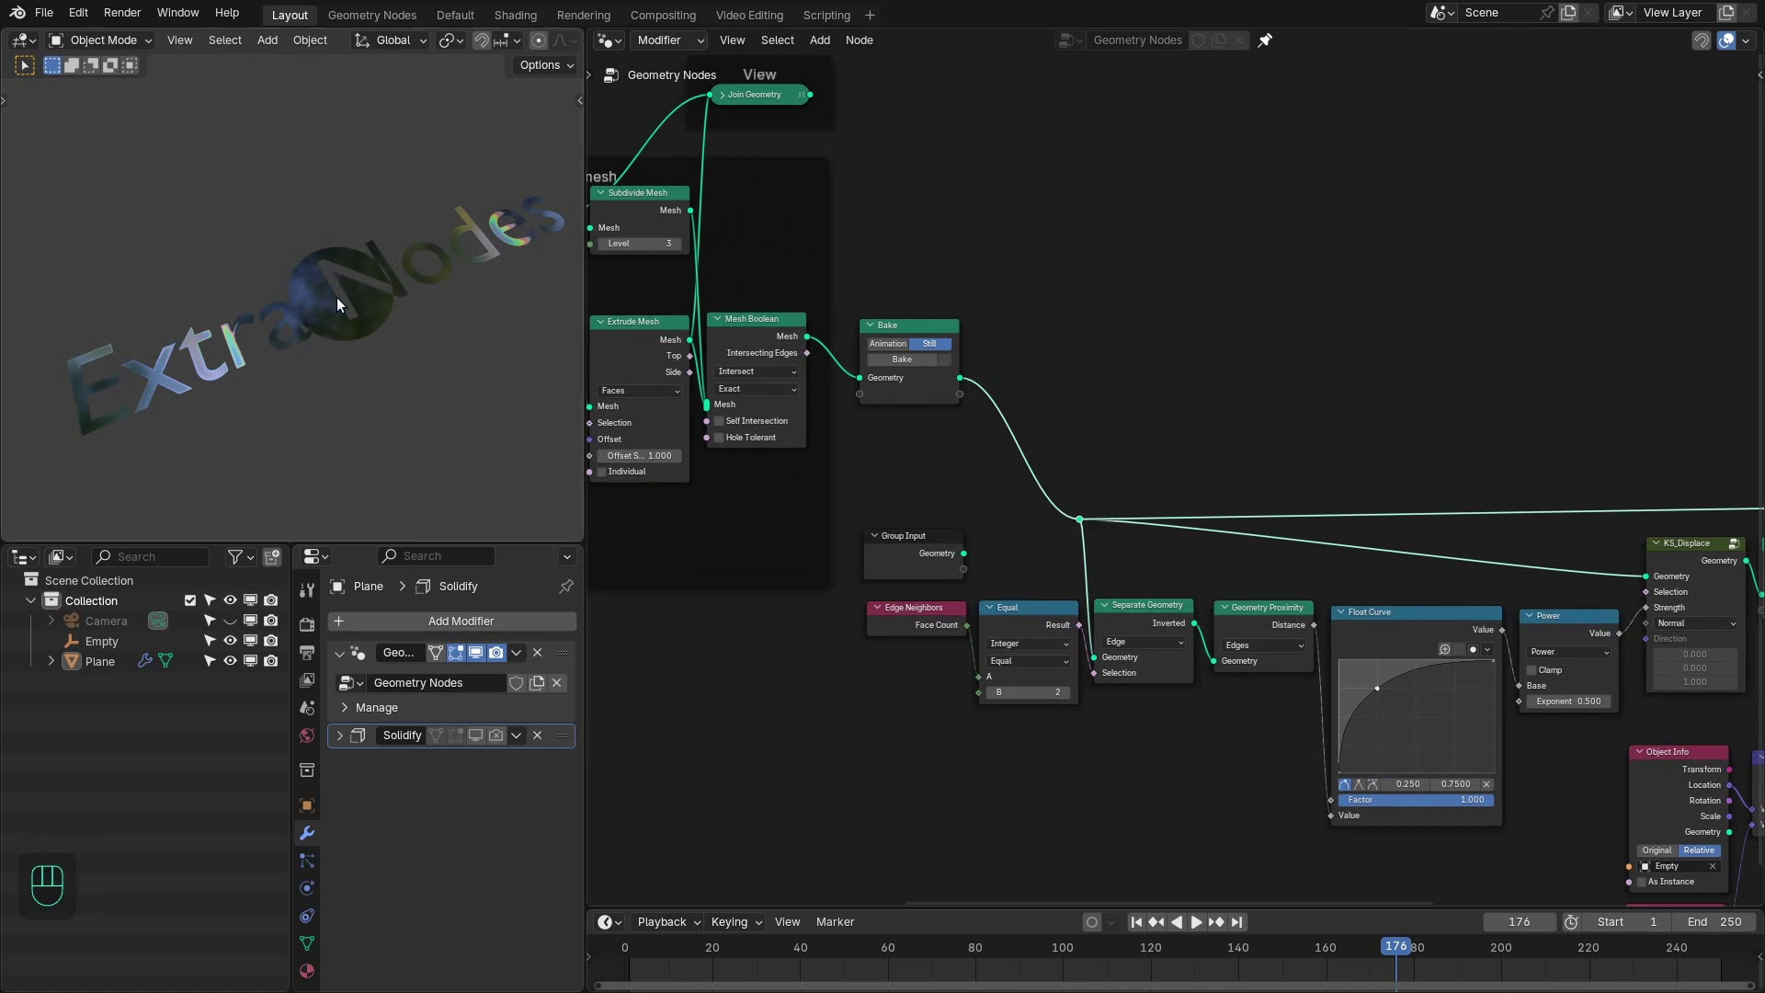
click(978, 286)
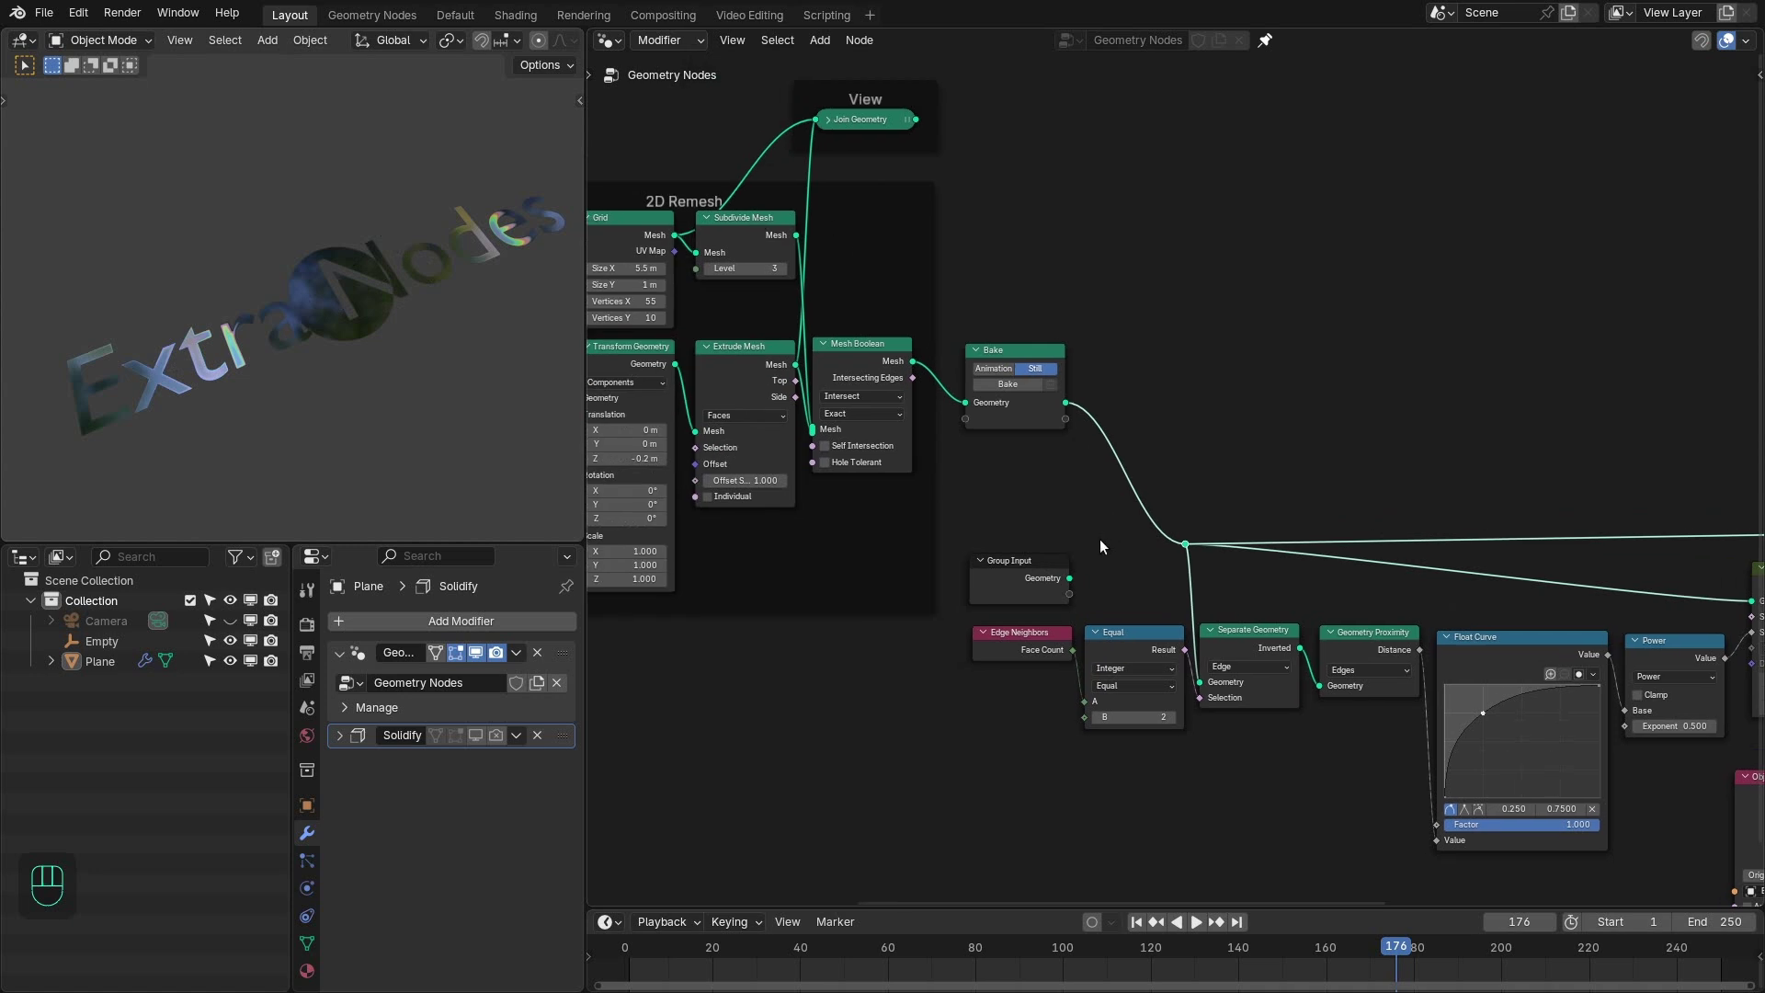
click(218, 205)
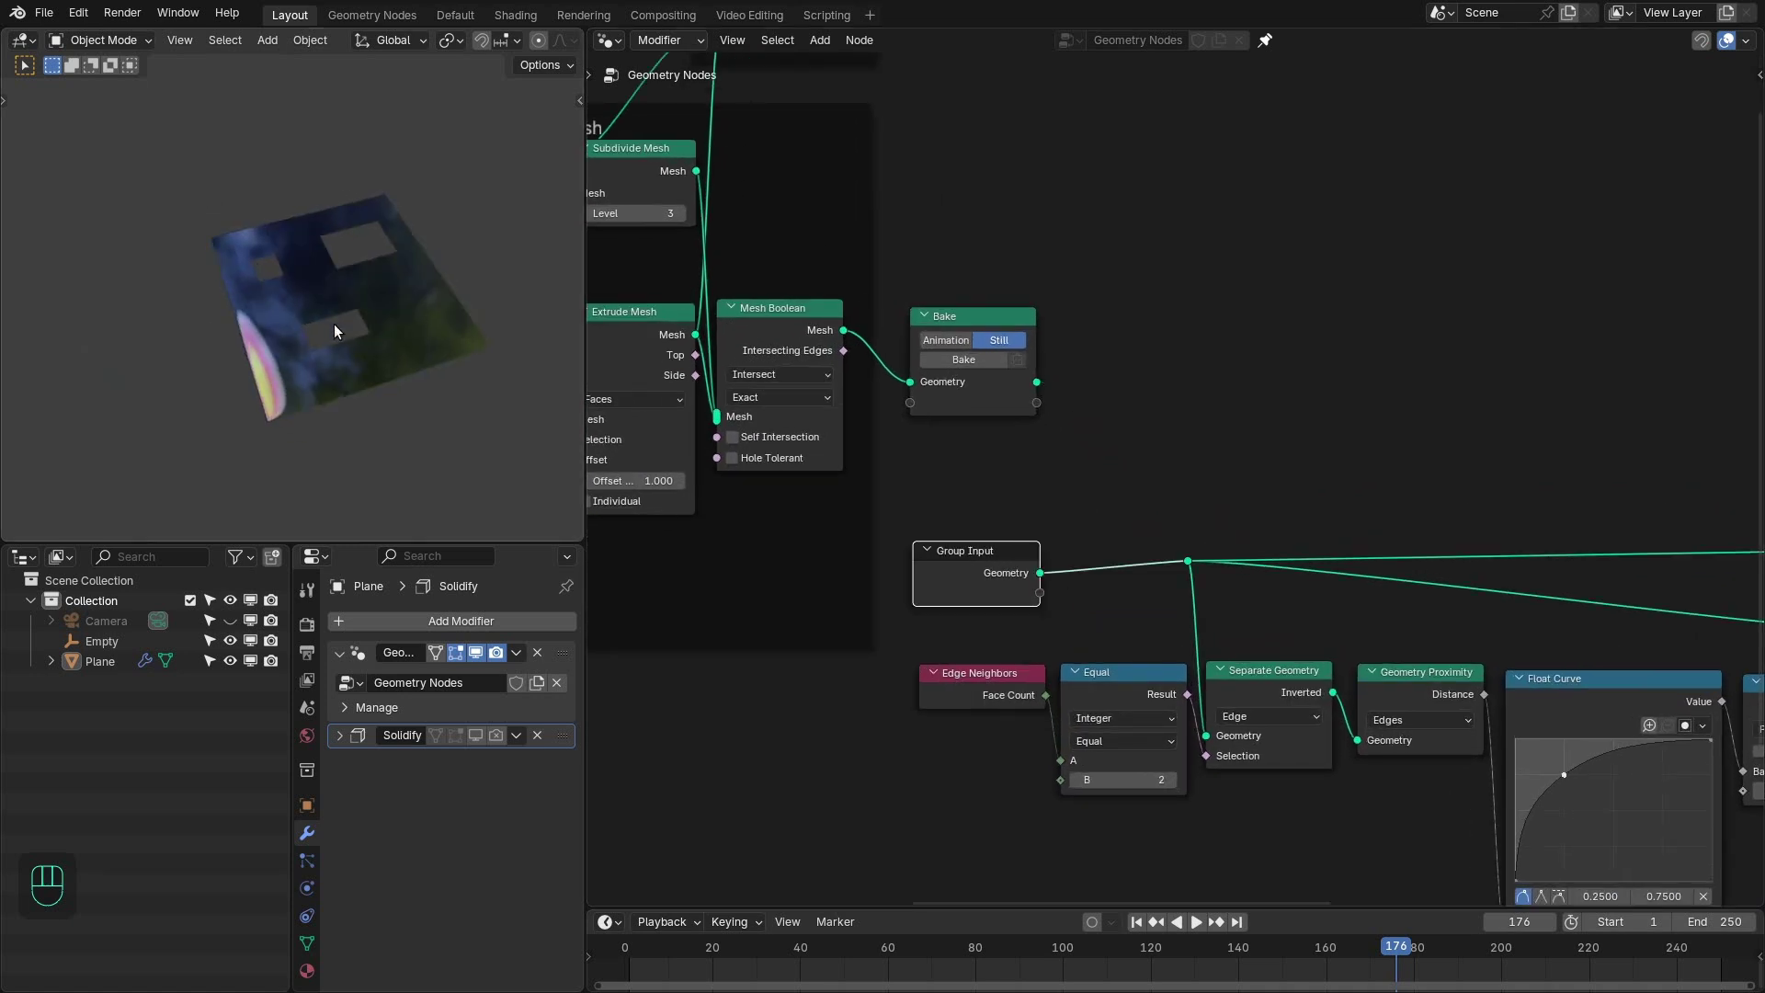
- Re-bake and play the animation, then frame the whole node tree
drag(413, 311, 404, 331)
key(space)
drag(374, 351, 396, 346)
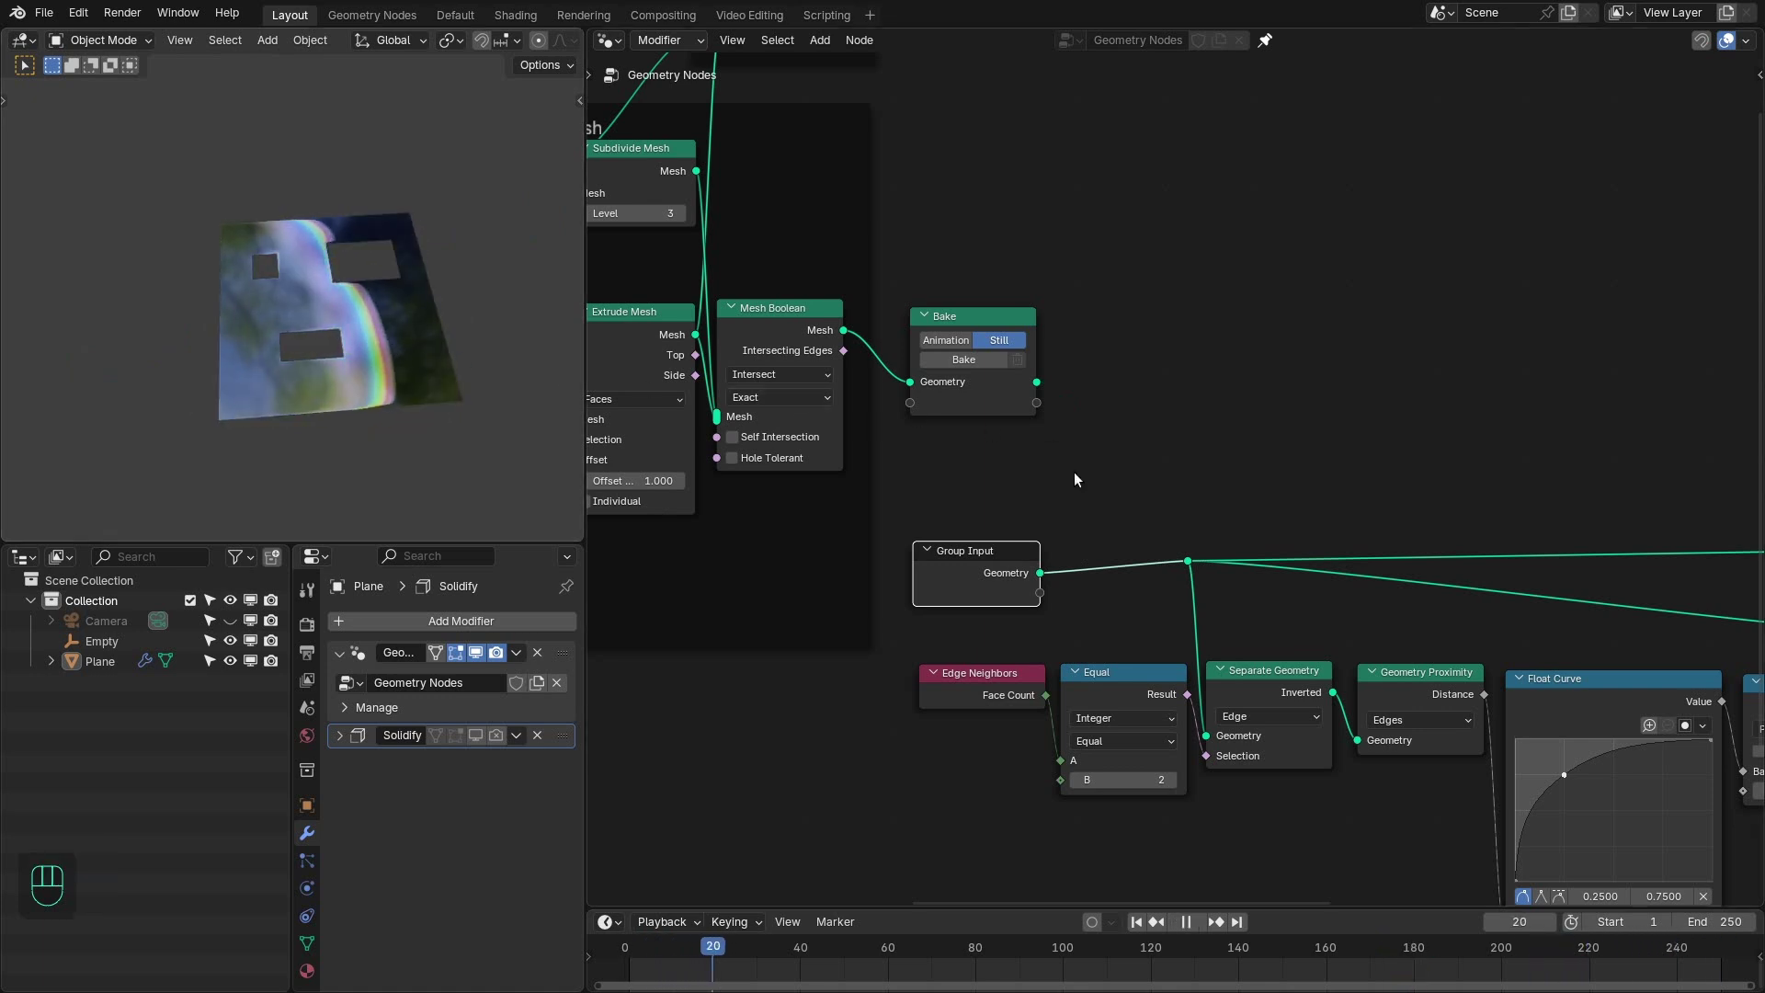
key(space)
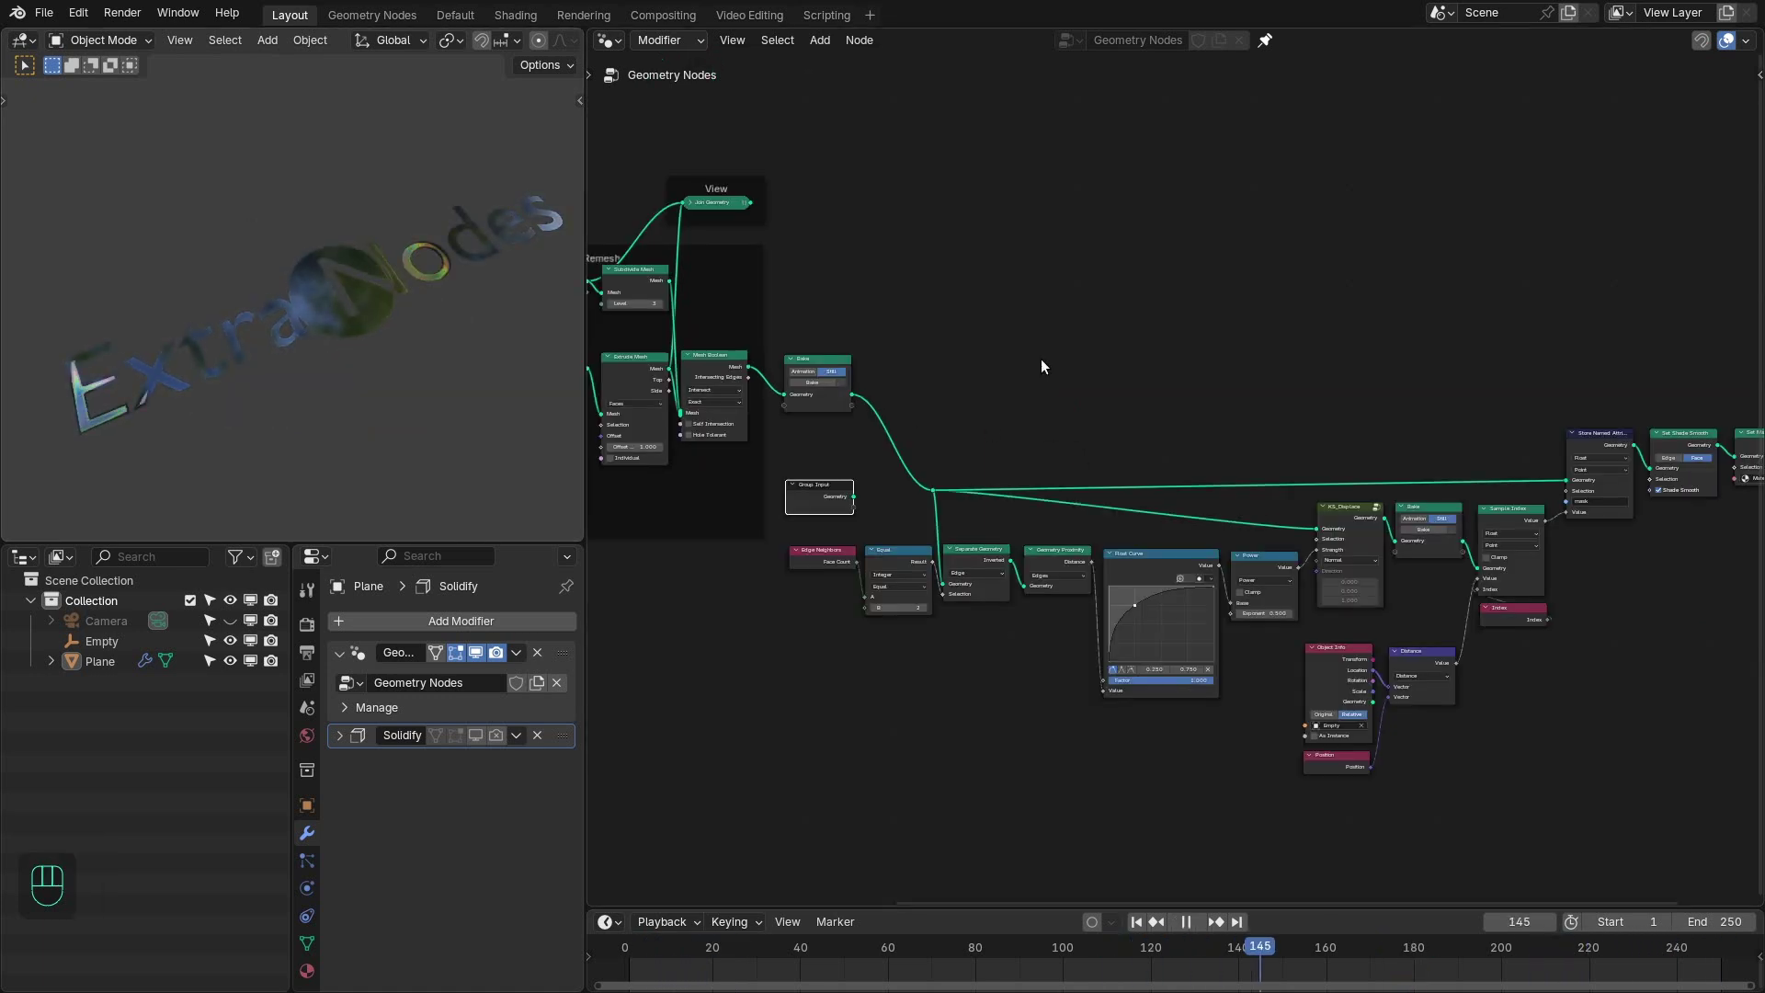